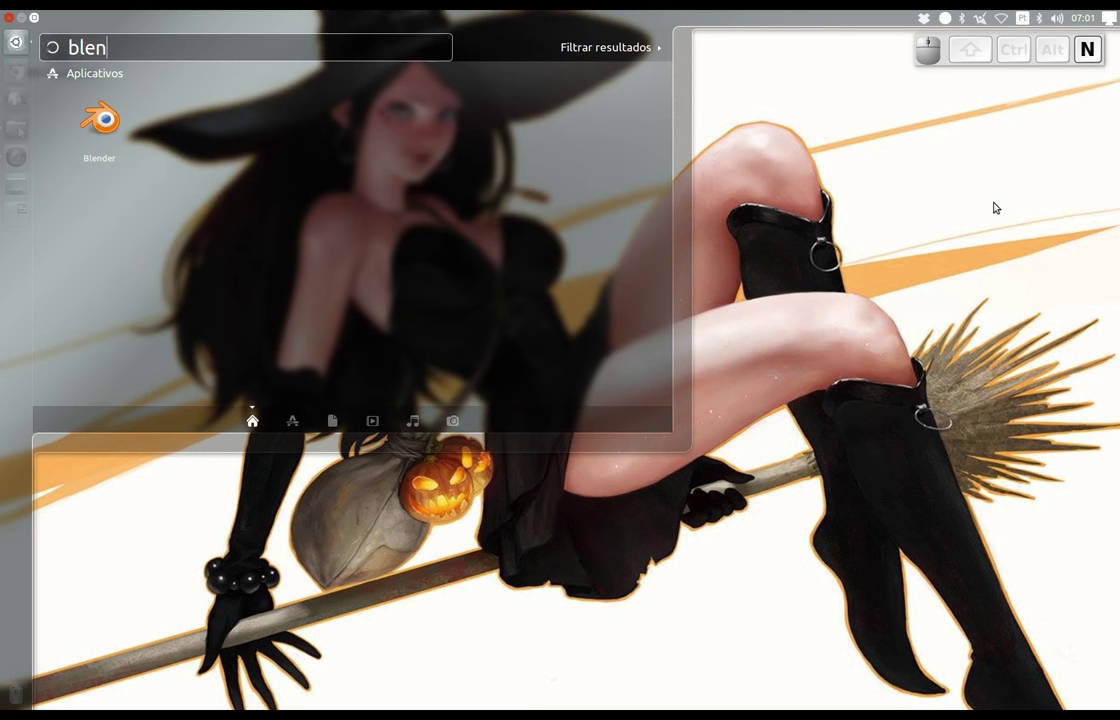
Pick the Blender result in the Dash search and launch it.
{"action": "key", "text": "Down"}
{"action": "key", "text": "Down"}
{"action": "key", "text": "Up"}
{"action": "key", "text": "Return"}
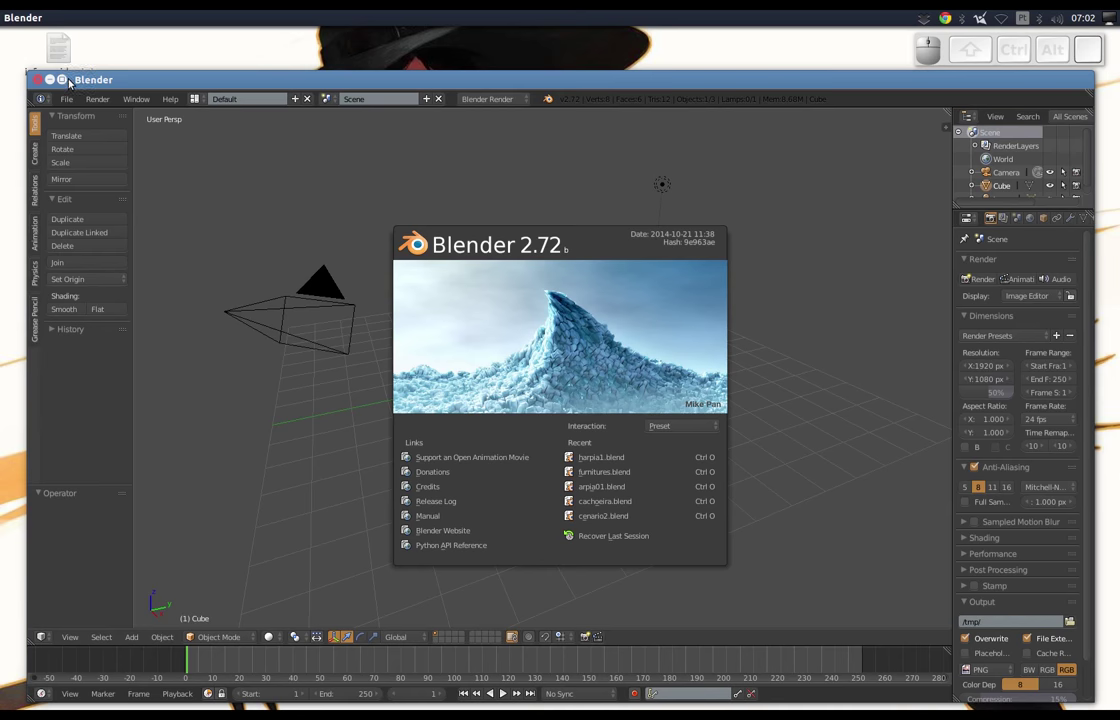
Maximize Blender, dismiss the splash and delete the default cube.
{"action": "left_click", "coordinate": [71, 83]}
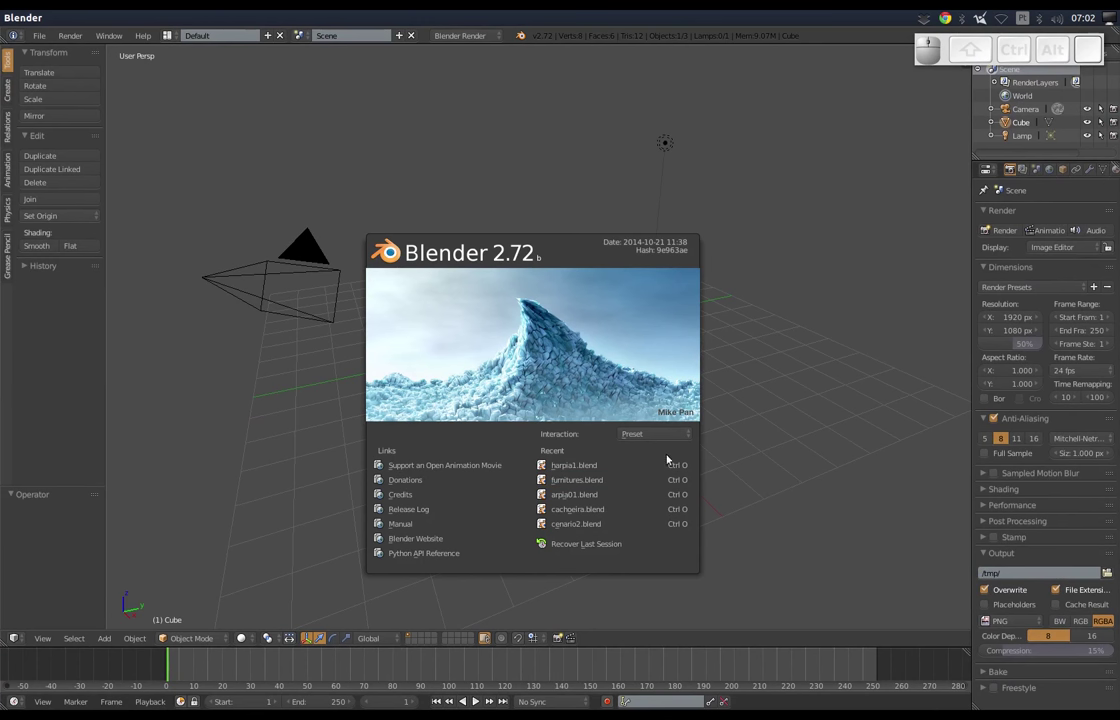
{"action": "left_click", "coordinate": [84, 436]}
{"action": "key", "text": "Delete"}
{"action": "left_click", "coordinate": [533, 388]}
Add a monkey head mesh, enter Edit Mode and bring up its UV mapping options.
{"action": "key", "text": "shift+a"}
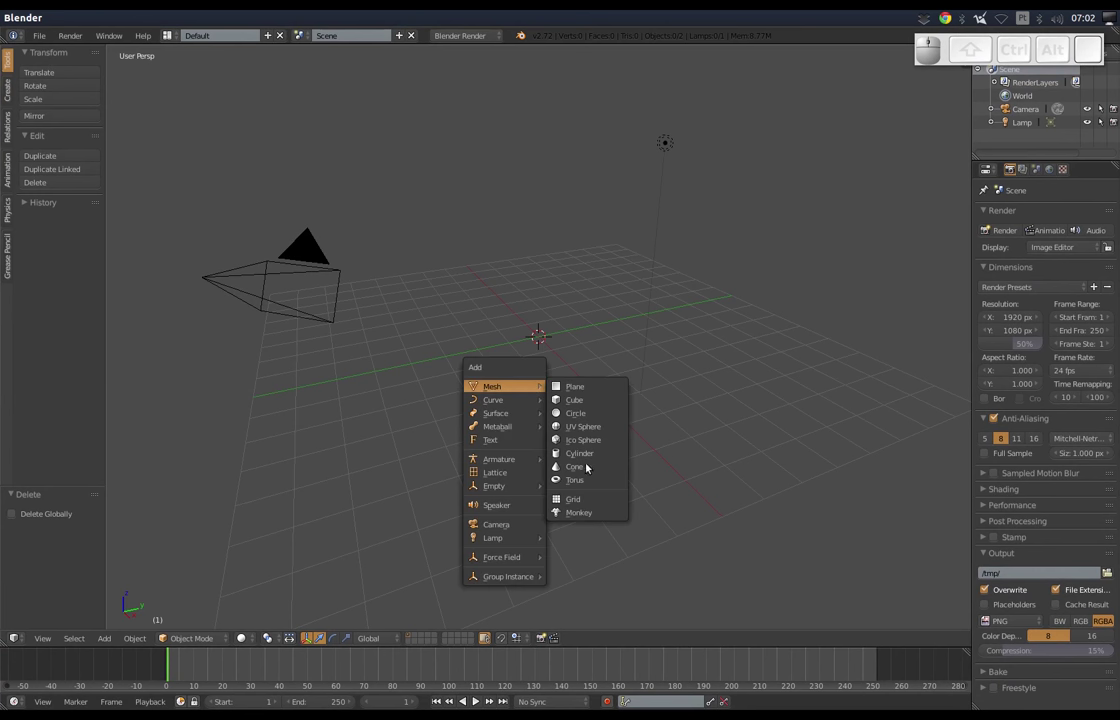
{"action": "left_click", "coordinate": [569, 516]}
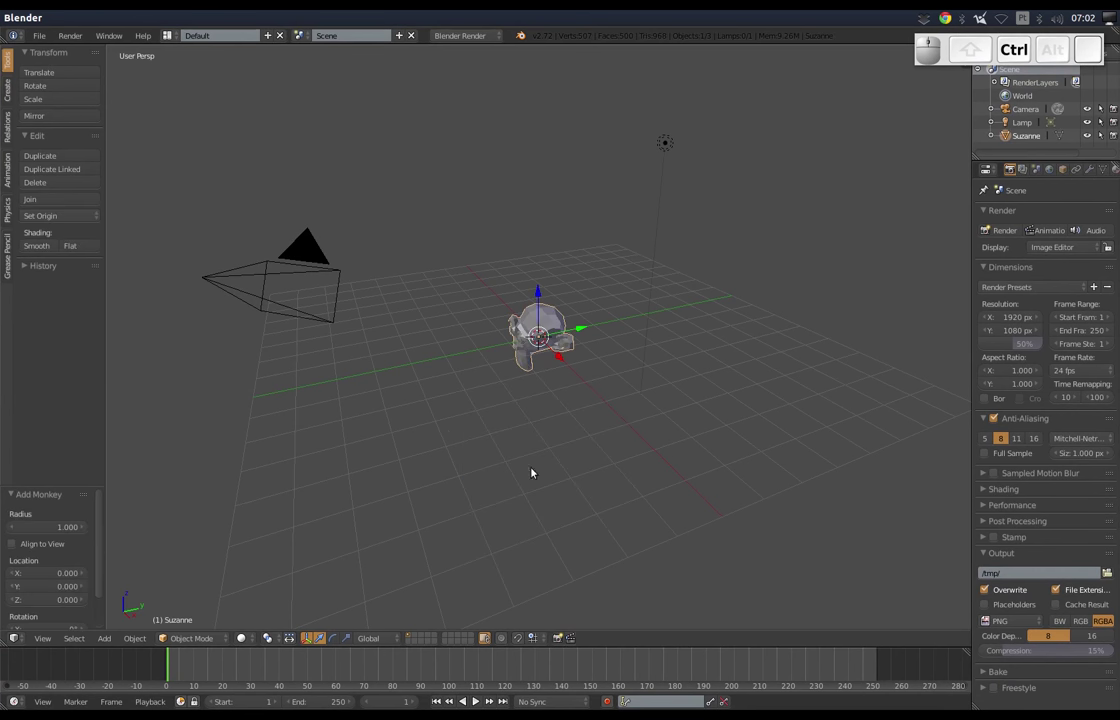
{"action": "key", "text": "Tab"}
{"action": "key", "text": "u"}
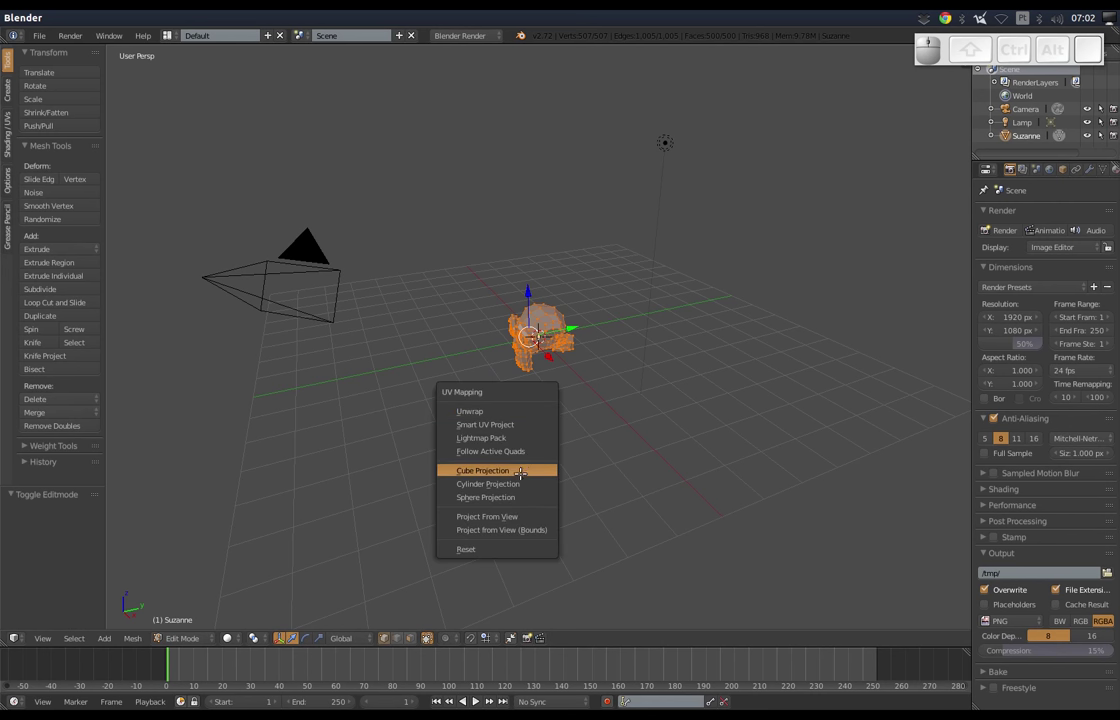
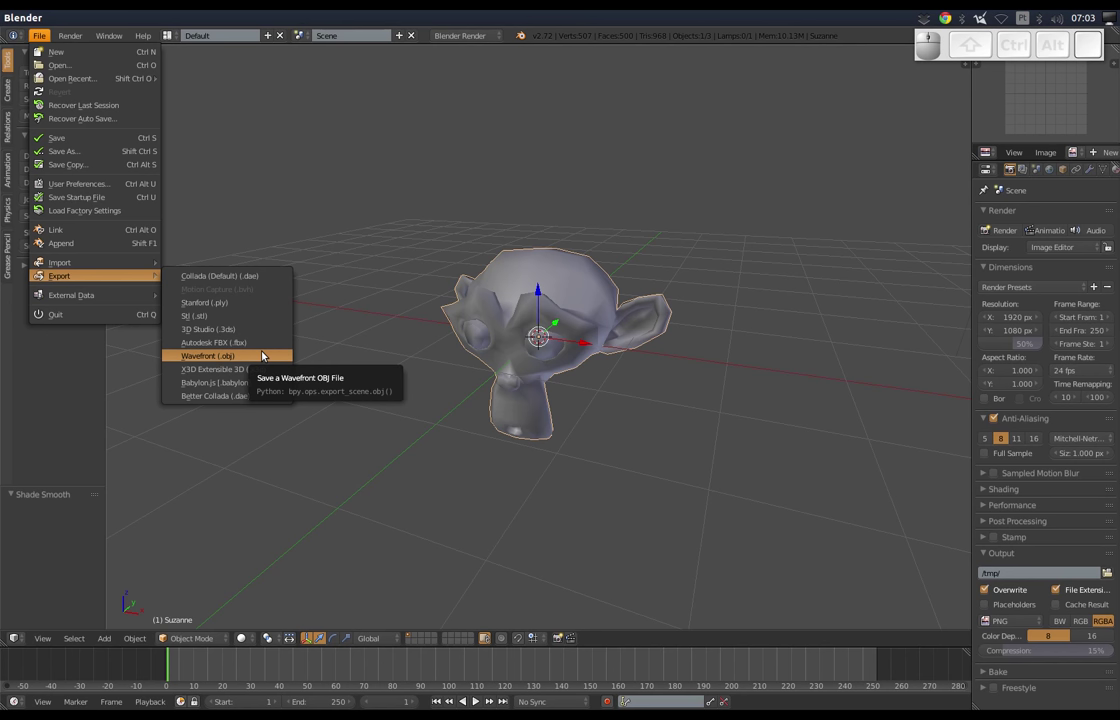
Start a Wavefront OBJ export with edges off, normals written and selection only.
{"action": "left_click", "coordinate": [266, 357]}
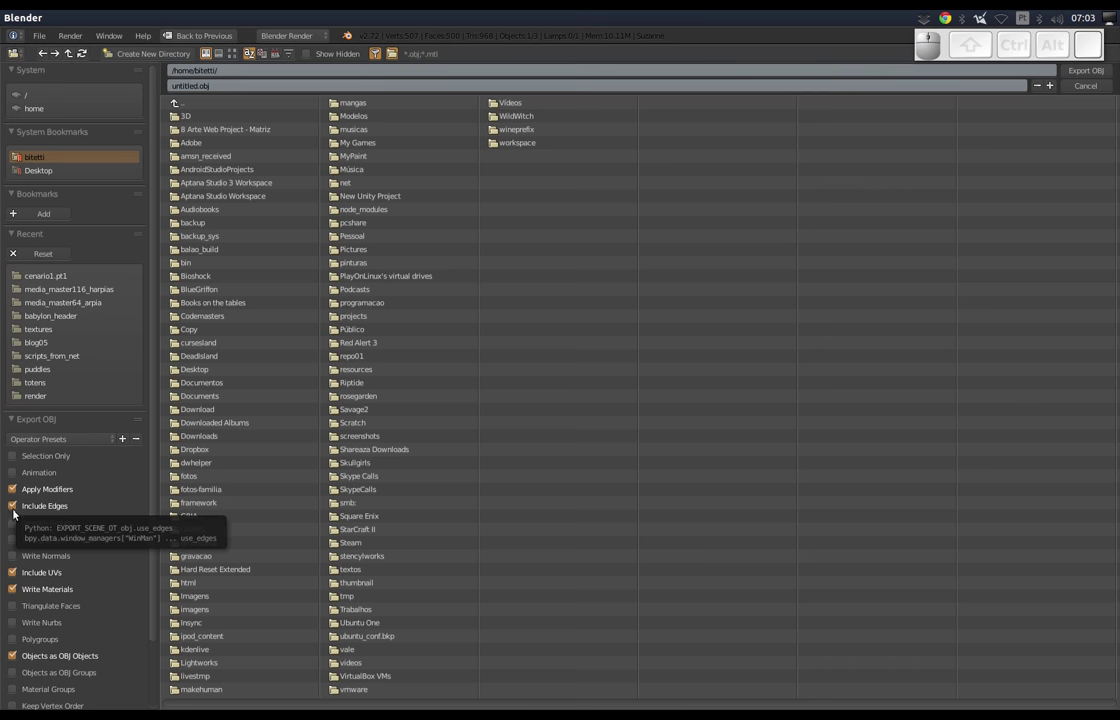
{"action": "left_click", "coordinate": [17, 510]}
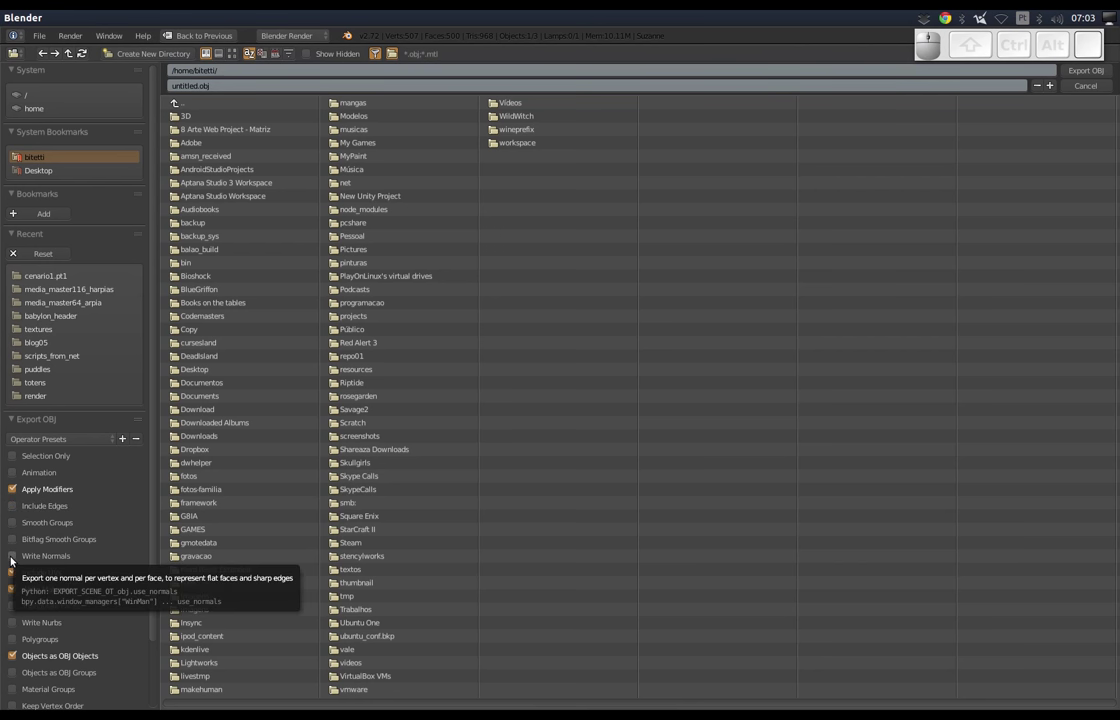
{"action": "left_click", "coordinate": [13, 560]}
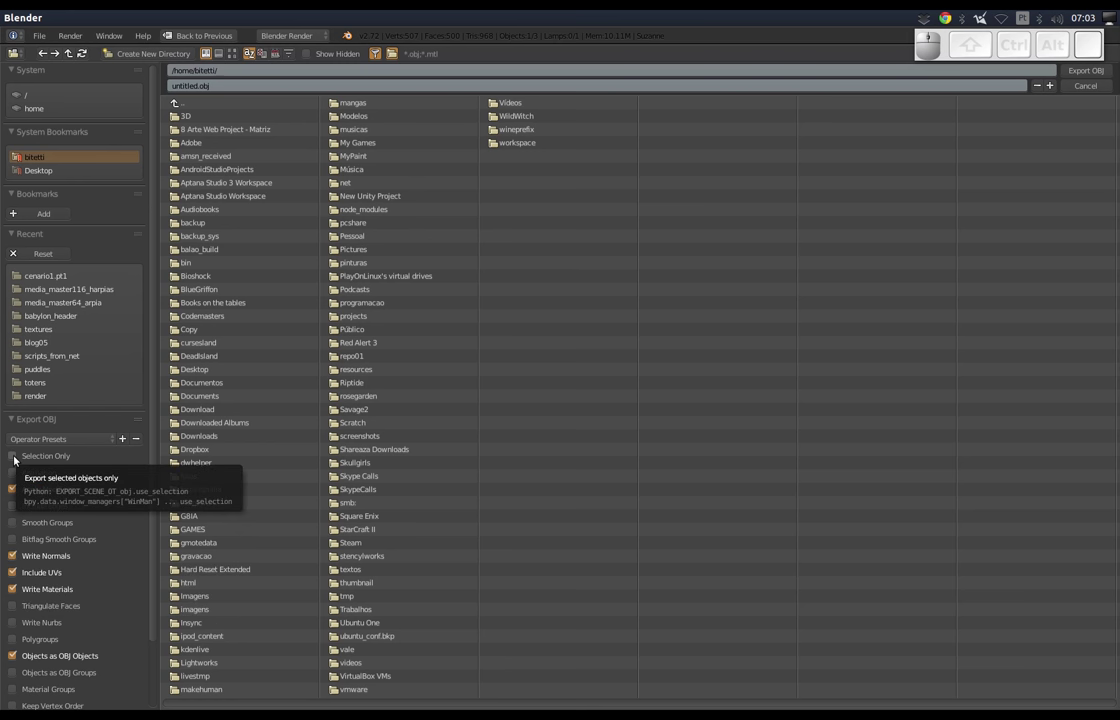
{"action": "left_click", "coordinate": [20, 462]}
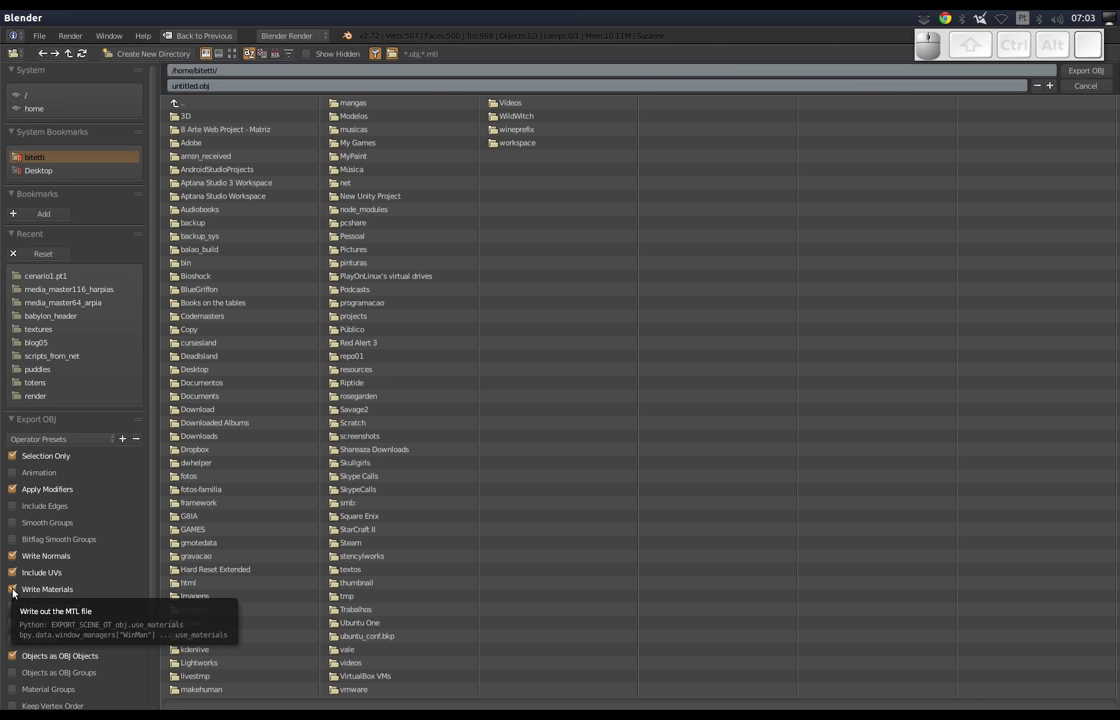
Turn off material writing and OBJ objects, then browse to the recent cenario1.pt1 folder.
{"action": "left_click", "coordinate": [19, 595]}
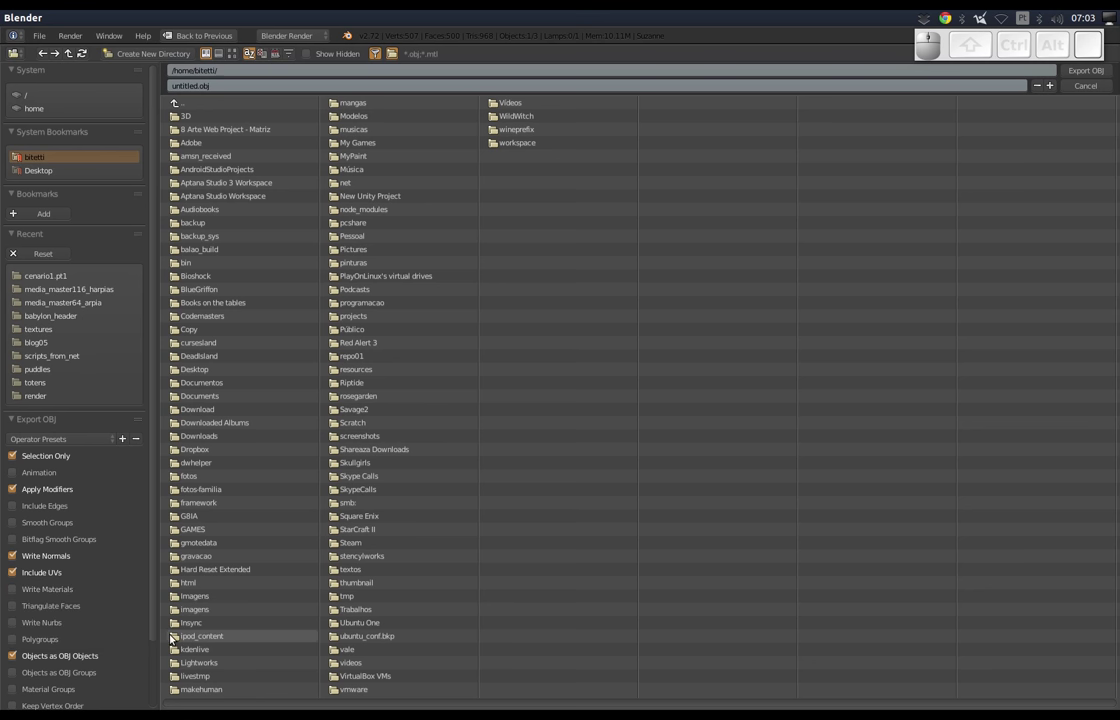
{"action": "left_click_drag", "start_coordinate": [158, 630], "coordinate": [130, 698]}
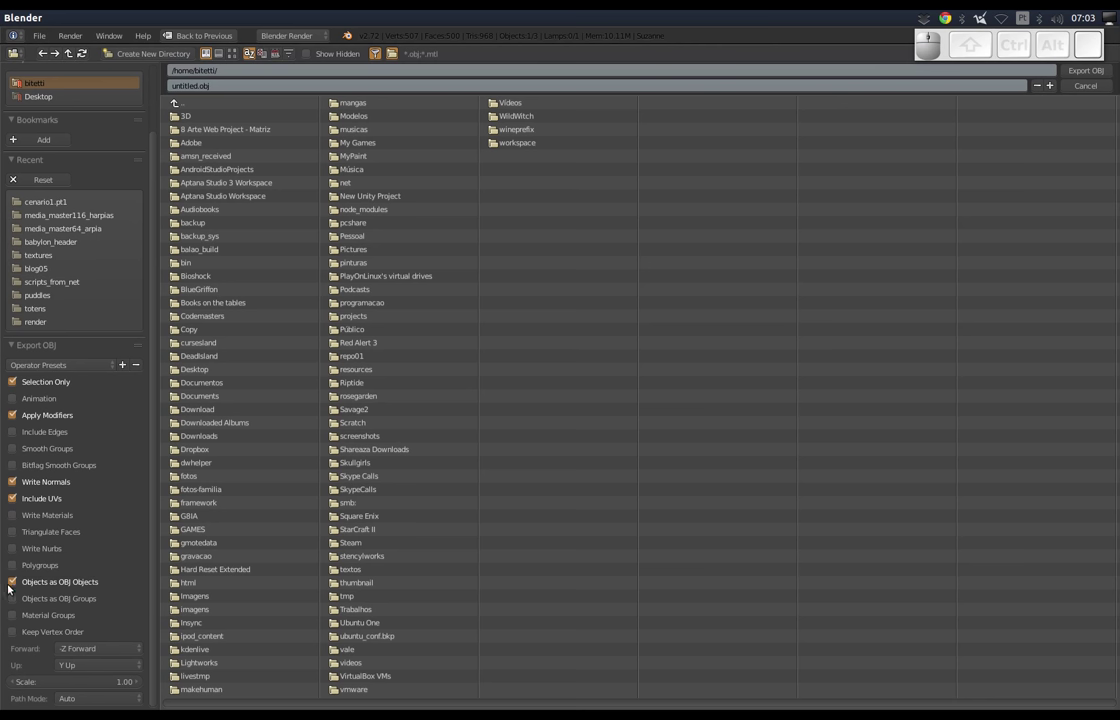
{"action": "left_click", "coordinate": [13, 588]}
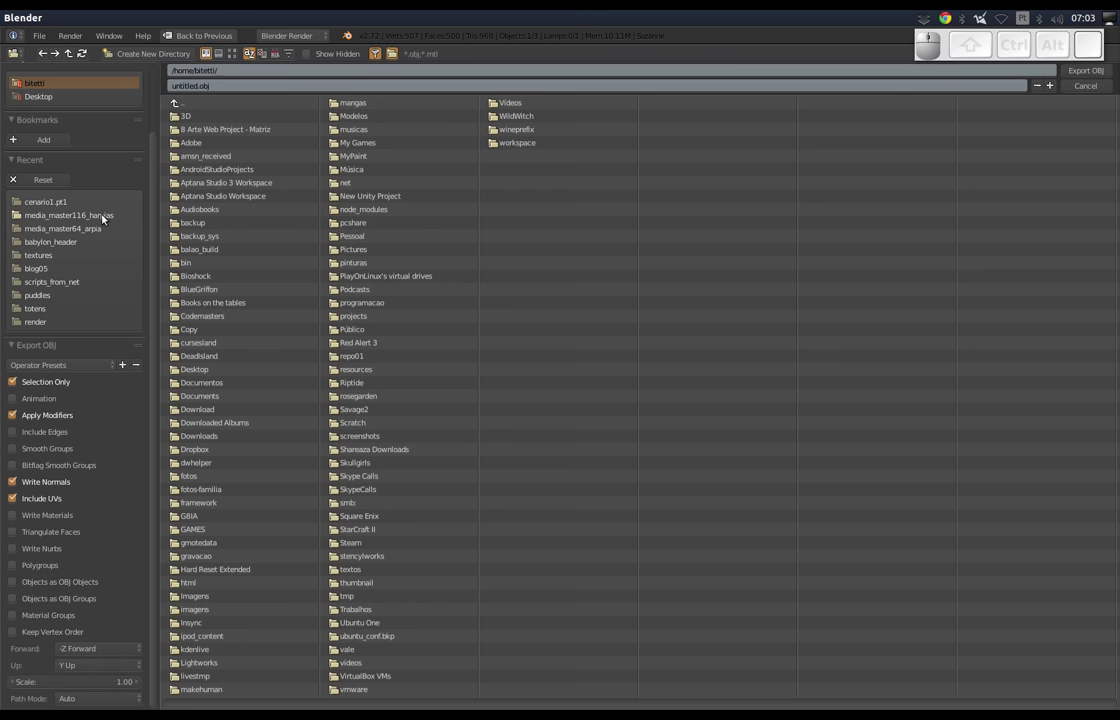
{"action": "left_click", "coordinate": [45, 202]}
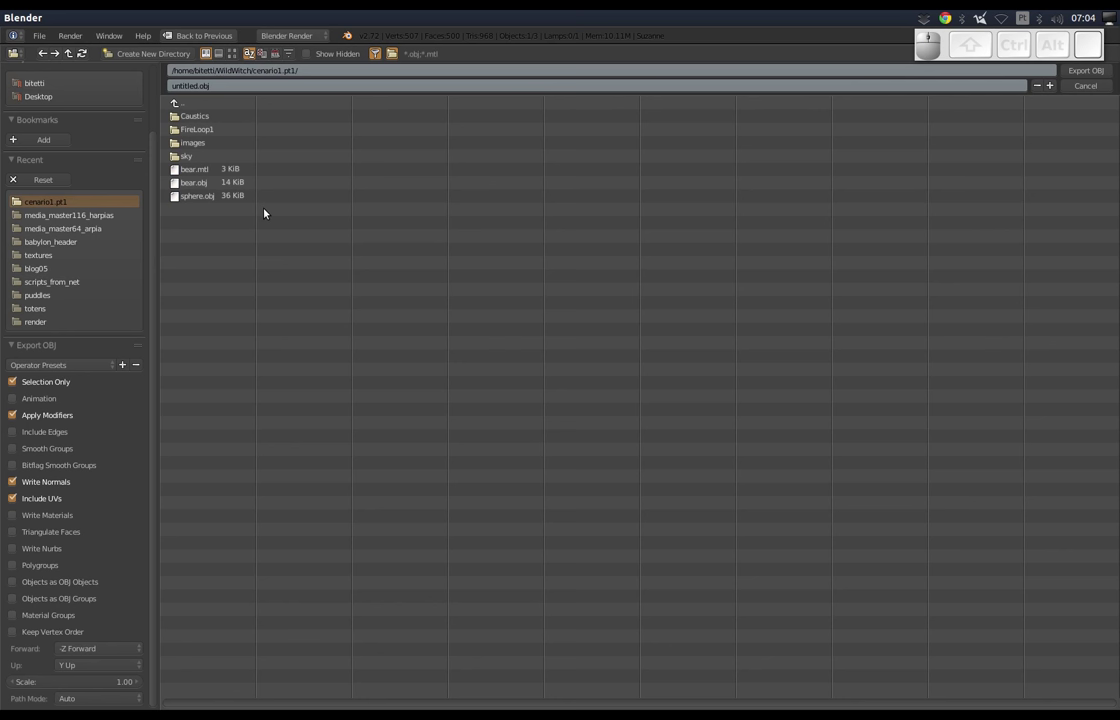
Name the export file suzane and export the OBJ into cenario1.pt1.
{"action": "left_click", "coordinate": [228, 84]}
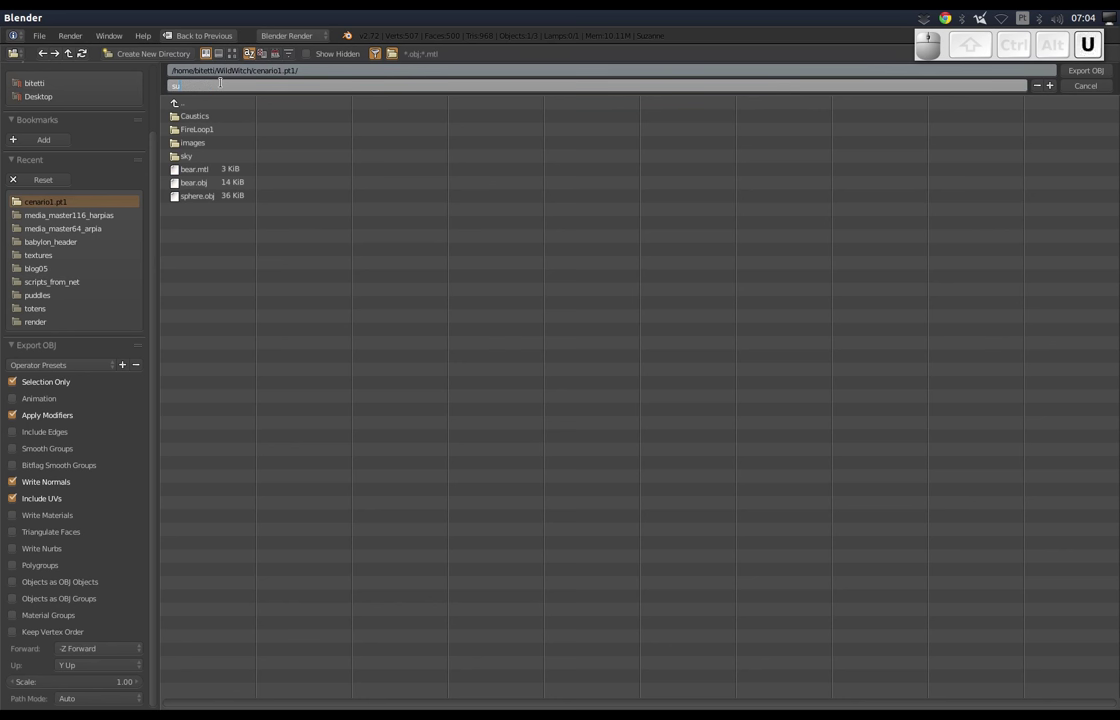
{"action": "key", "text": "BackSpace"}
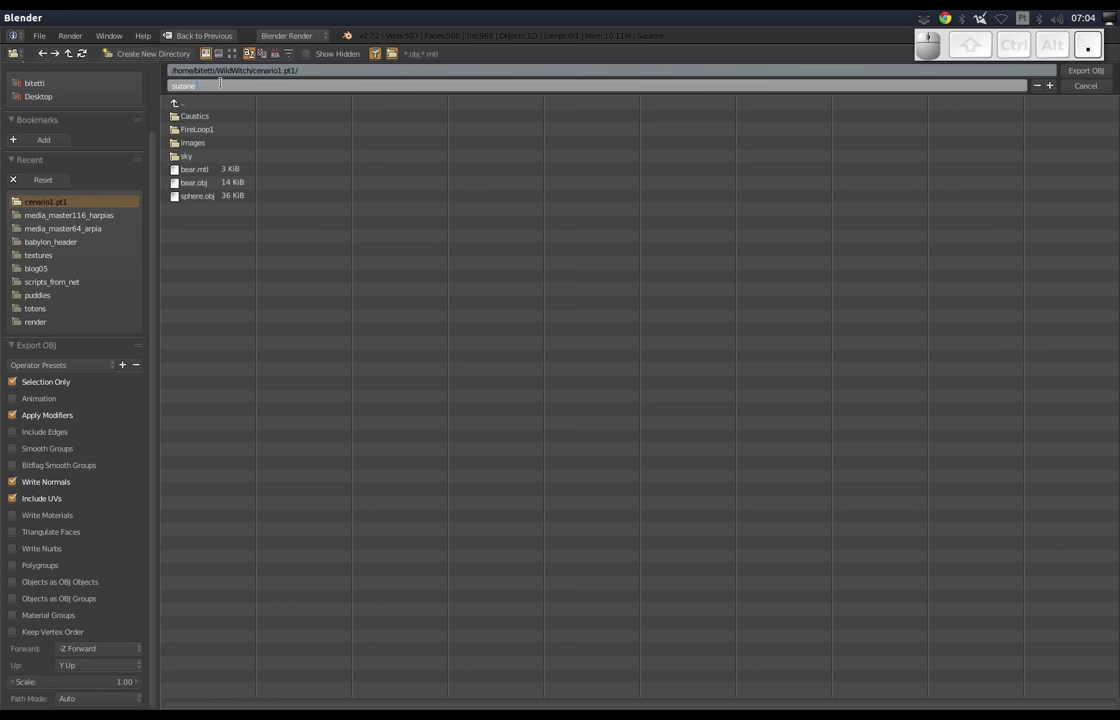
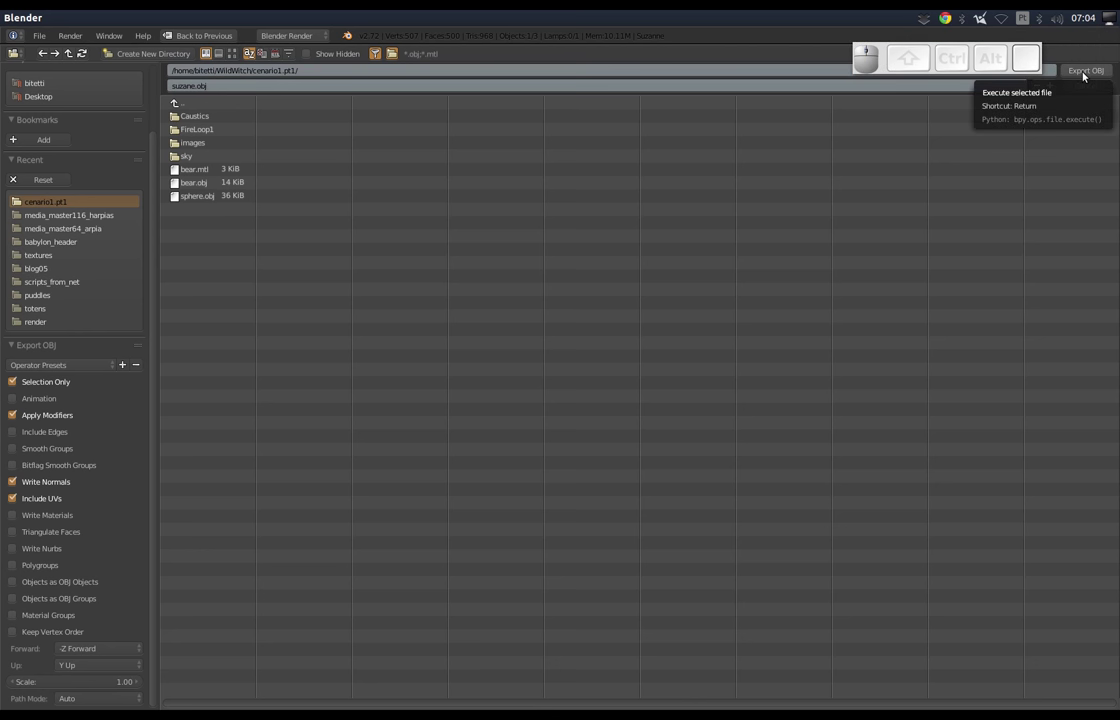
{"action": "left_click", "coordinate": [1085, 74]}
{"action": "left_click_drag", "start_coordinate": [880, 71], "coordinate": [951, 71]}
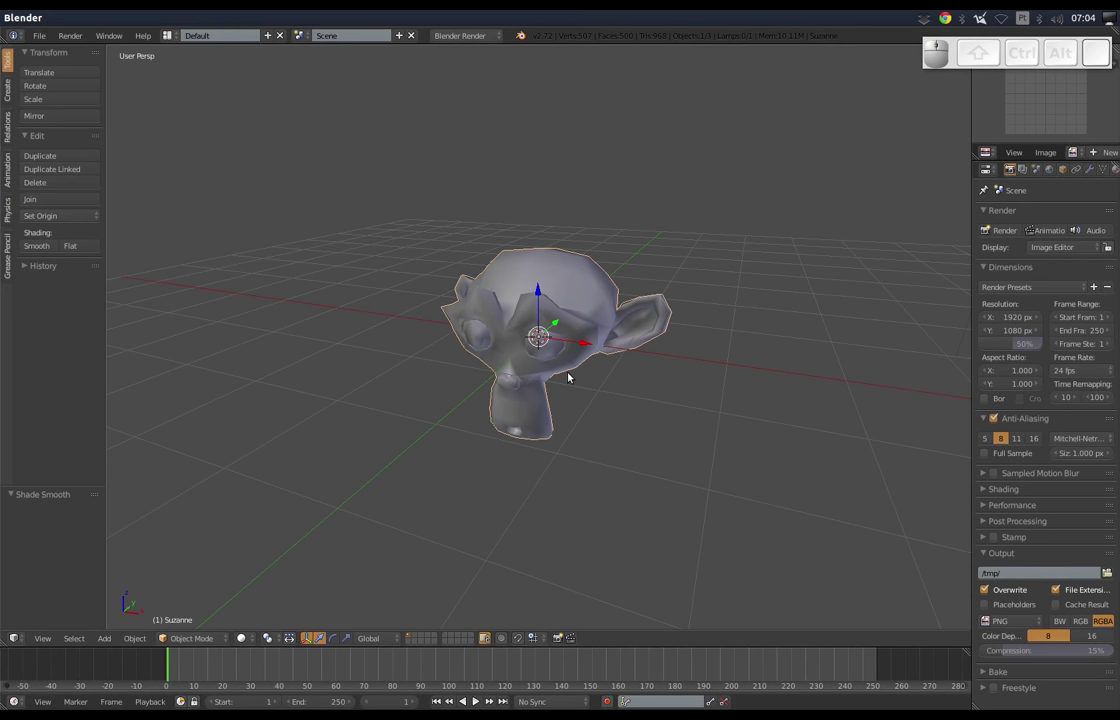
In Edit Mode, rename the monkey's existing UV map to UV in Object Data properties.
{"action": "key", "text": "Tab"}
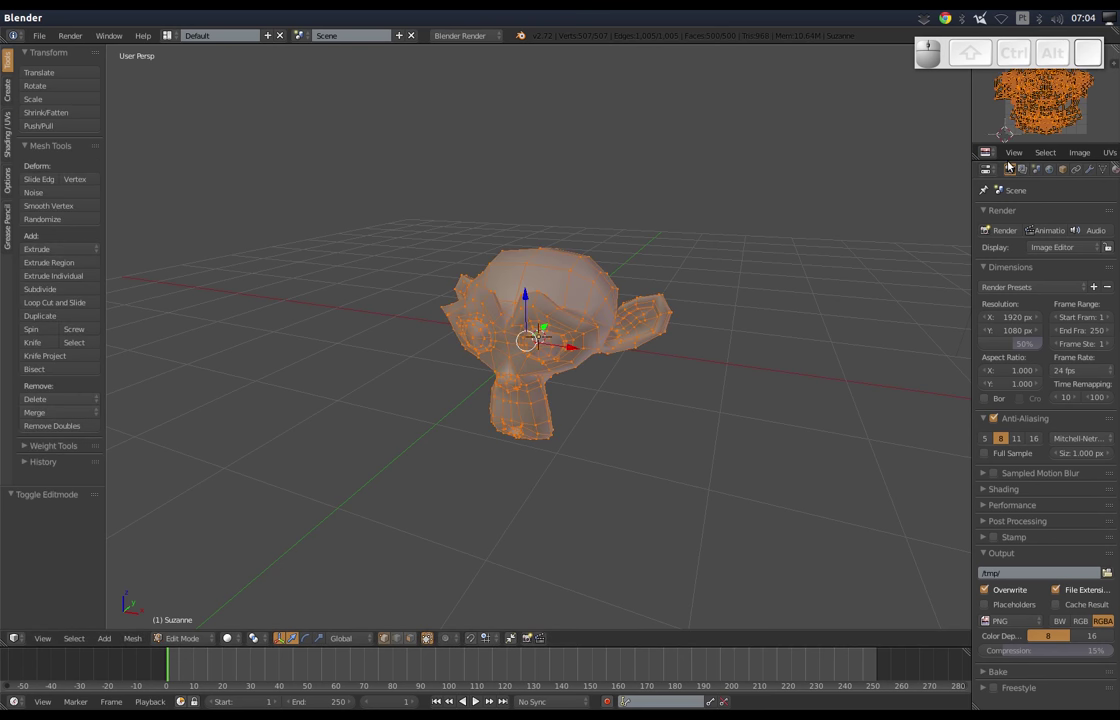
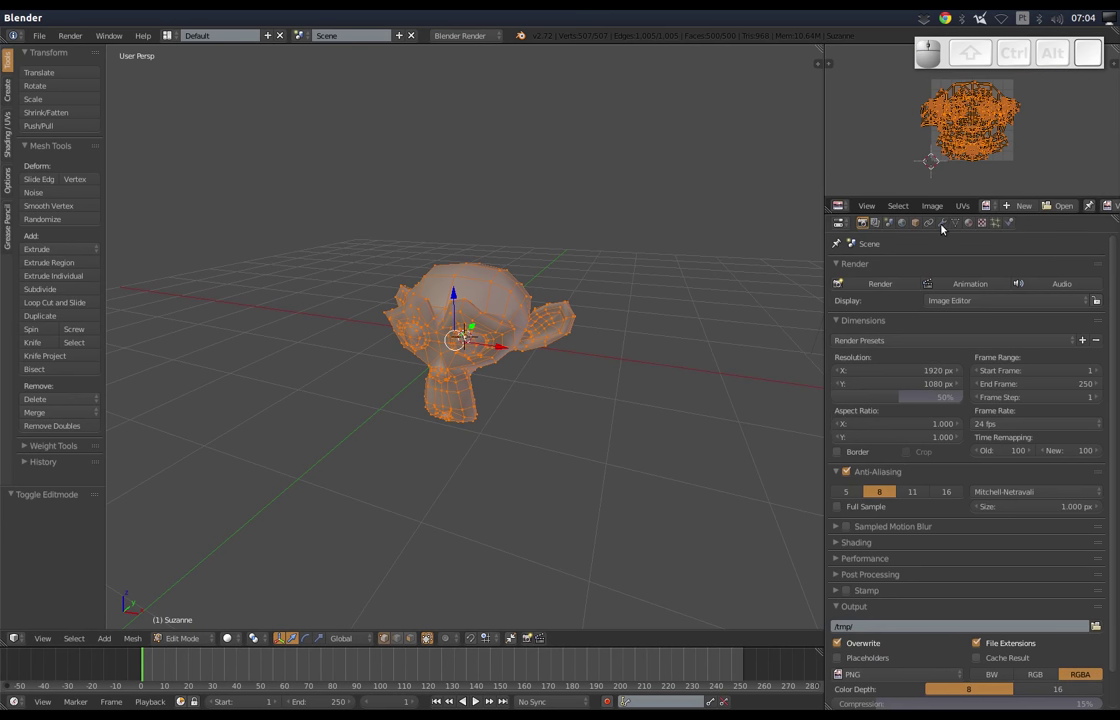
{"action": "left_click", "coordinate": [958, 221]}
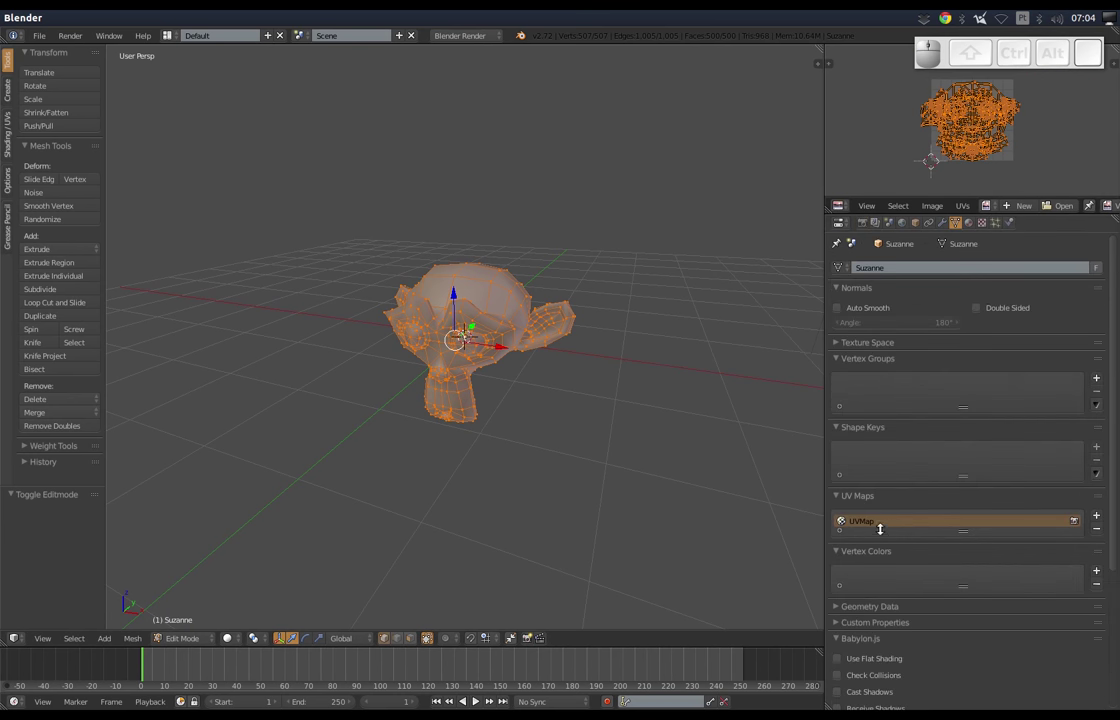
{"action": "left_click", "coordinate": [861, 523]}
{"action": "key", "text": "shift+u"}
{"action": "key", "text": "shift+v"}
{"action": "key", "text": "shift+Return"}
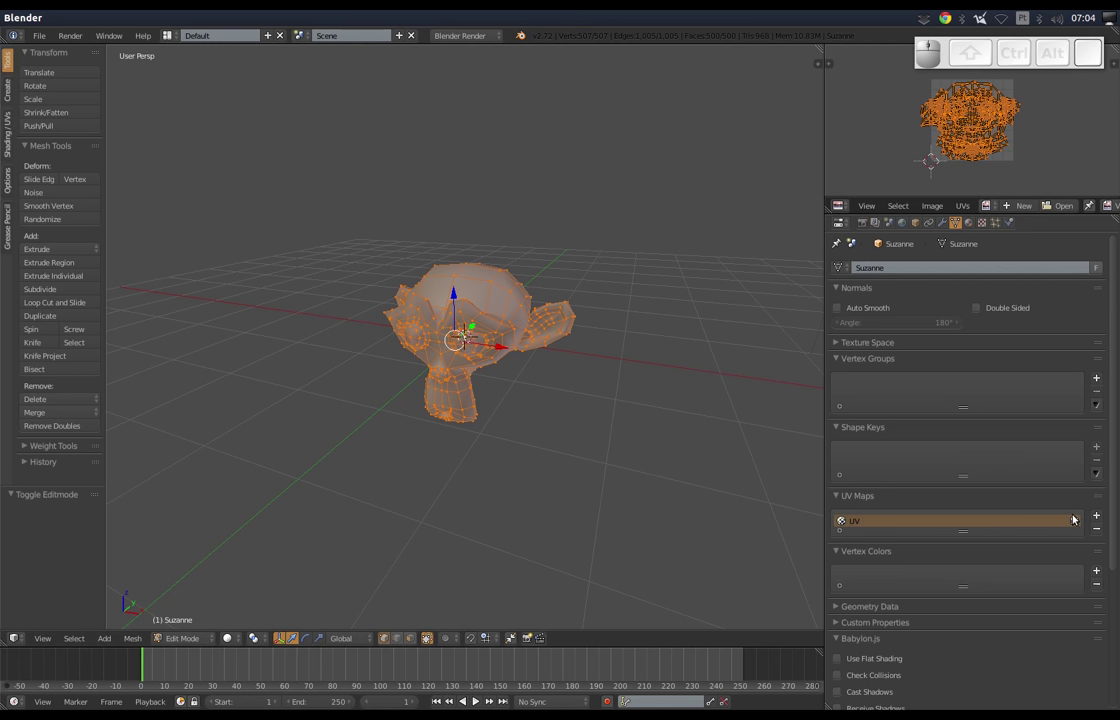
Add a second UV map and name it UV2.
{"action": "left_click", "coordinate": [1101, 520]}
{"action": "left_click", "coordinate": [856, 539]}
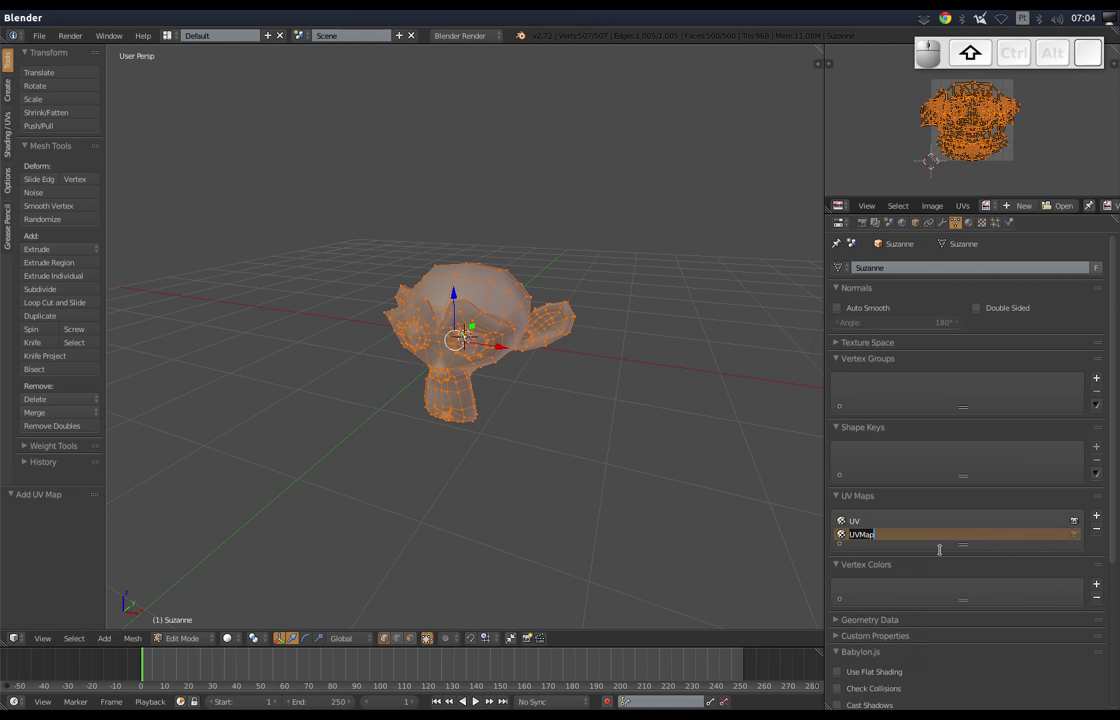
{"action": "key", "text": "shift+u"}
{"action": "key", "text": "shift+v"}
{"action": "key", "text": "shift+2"}
{"action": "key", "text": "Return"}
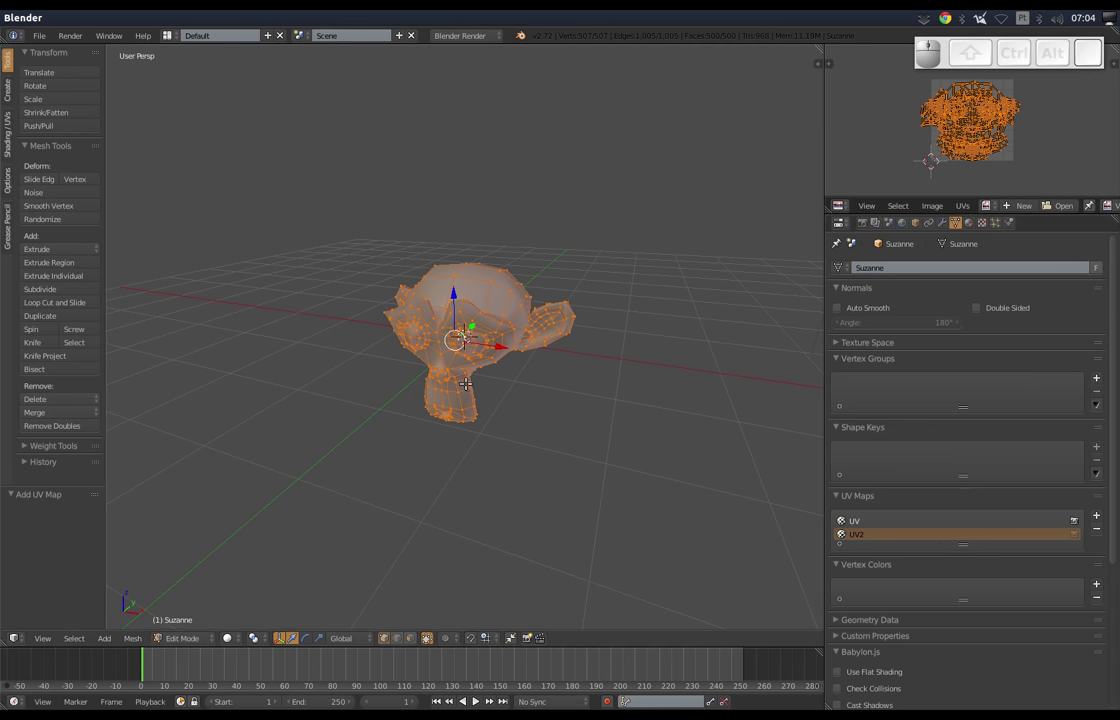
Sphere-project UV2 and show its UV layout full-screen.
{"action": "key", "text": "u"}
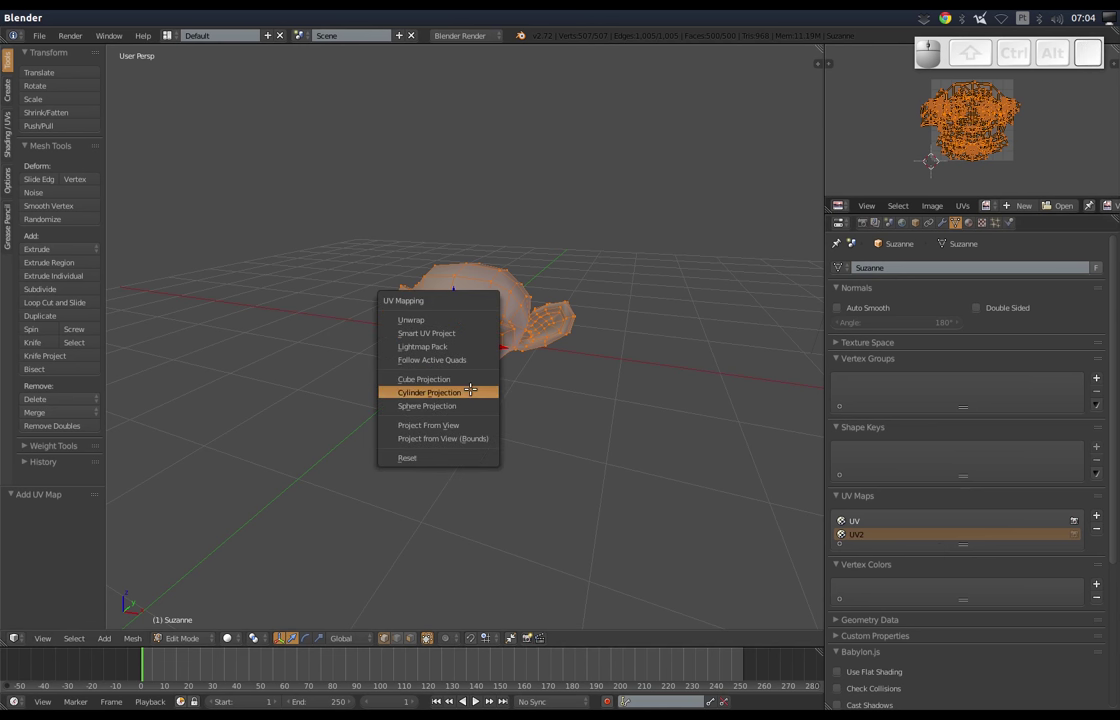
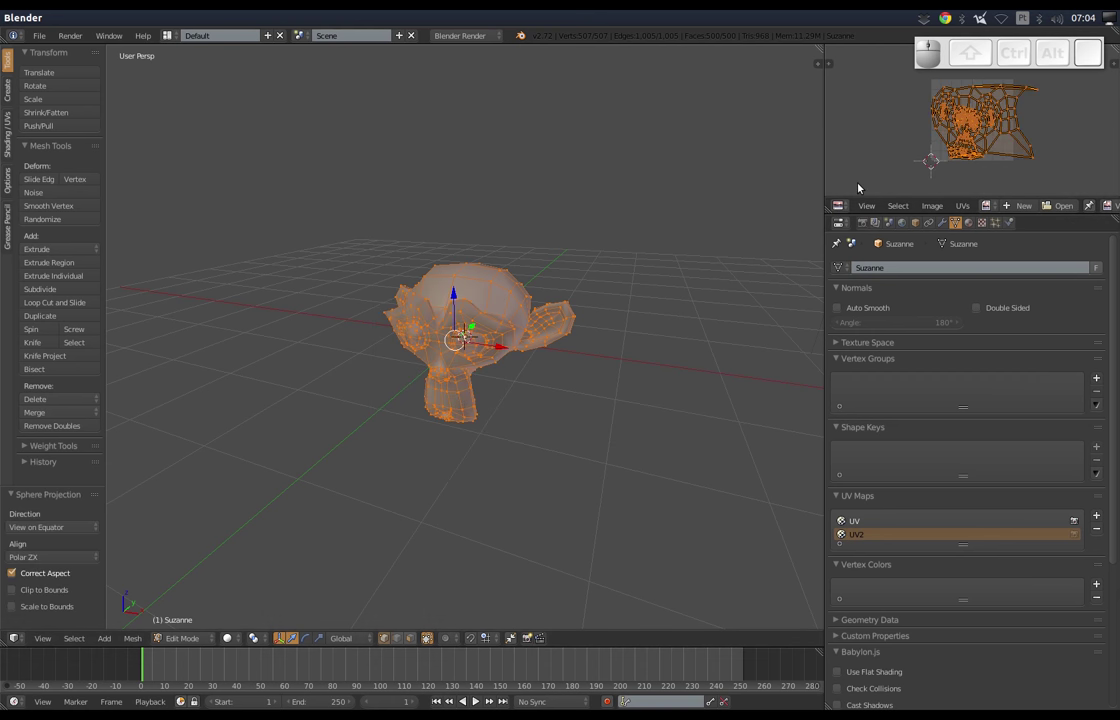
{"action": "key", "text": "ctrl+Up"}
{"action": "middle_click", "coordinate": [549, 572]}
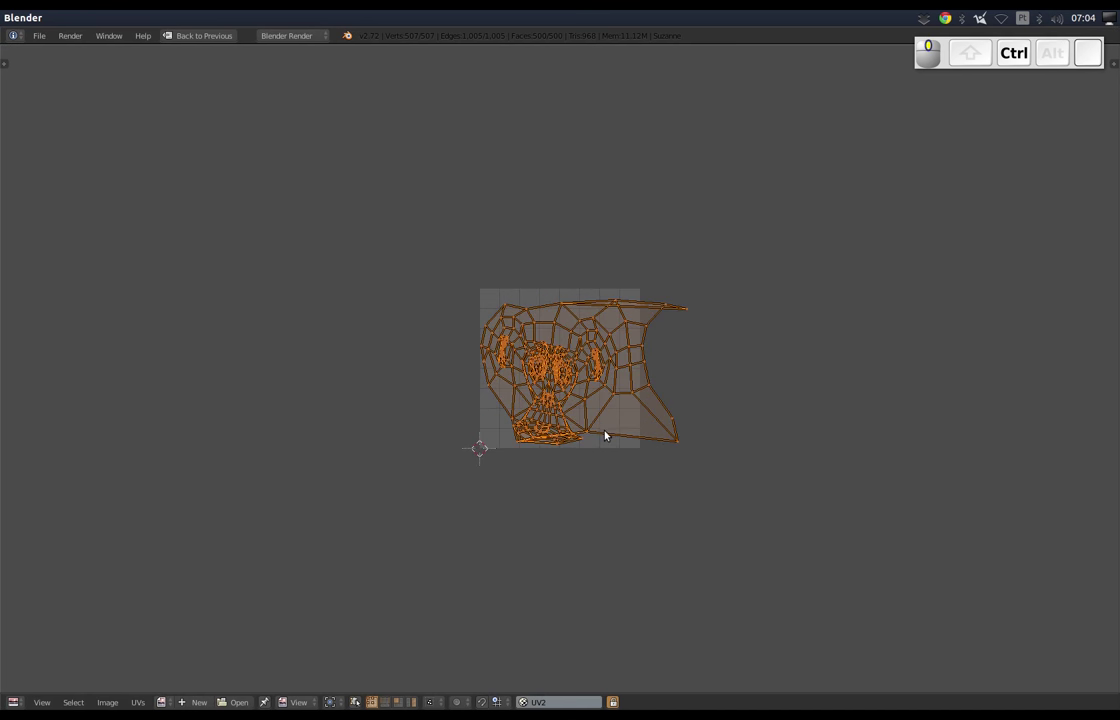
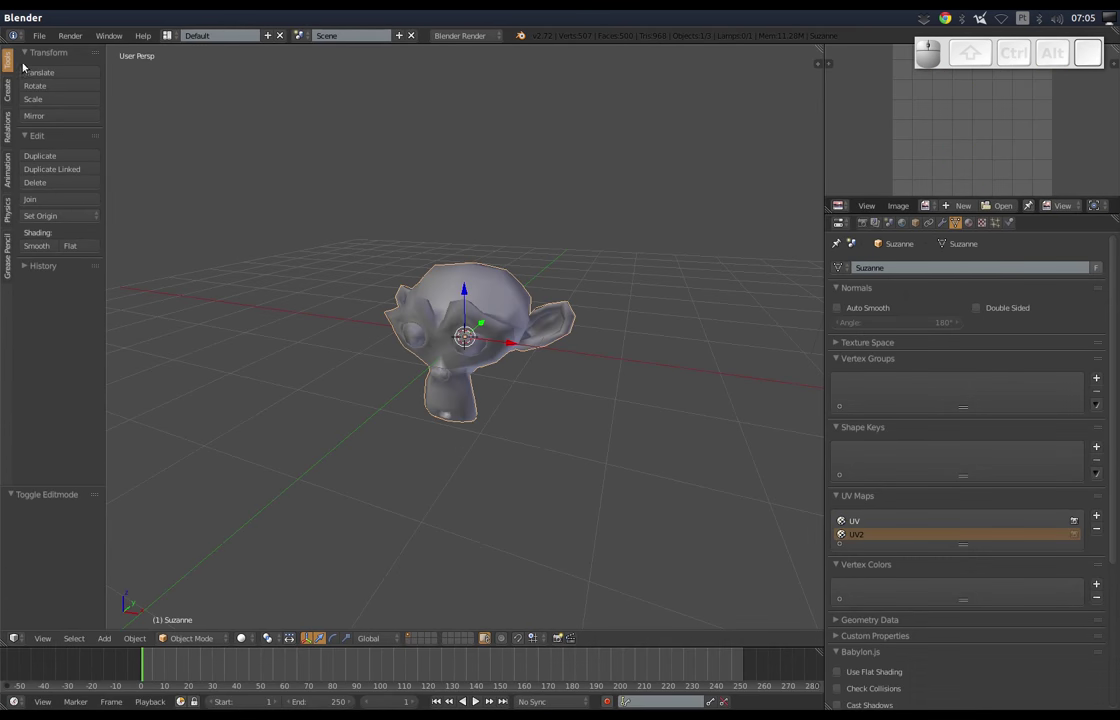
Bring up Blender's list of export formats.
{"action": "left_click", "coordinate": [37, 40]}
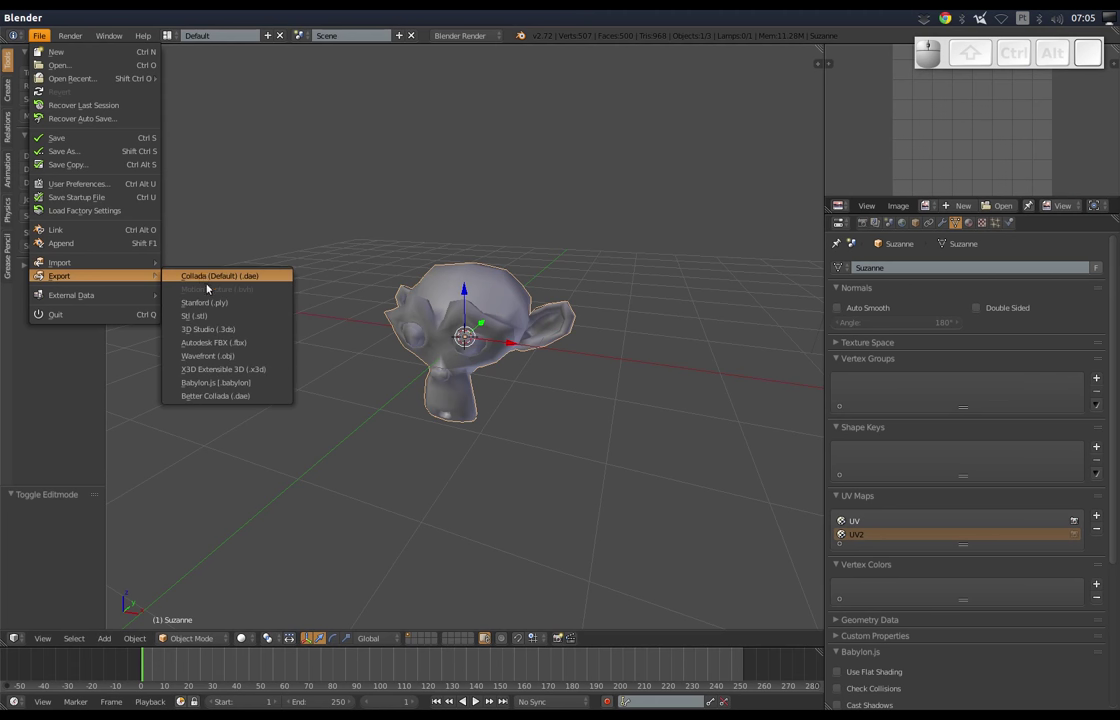
Re-export over suzane.obj in cenario1.pt1, then bring up the desktop search.
{"action": "left_click", "coordinate": [228, 361]}
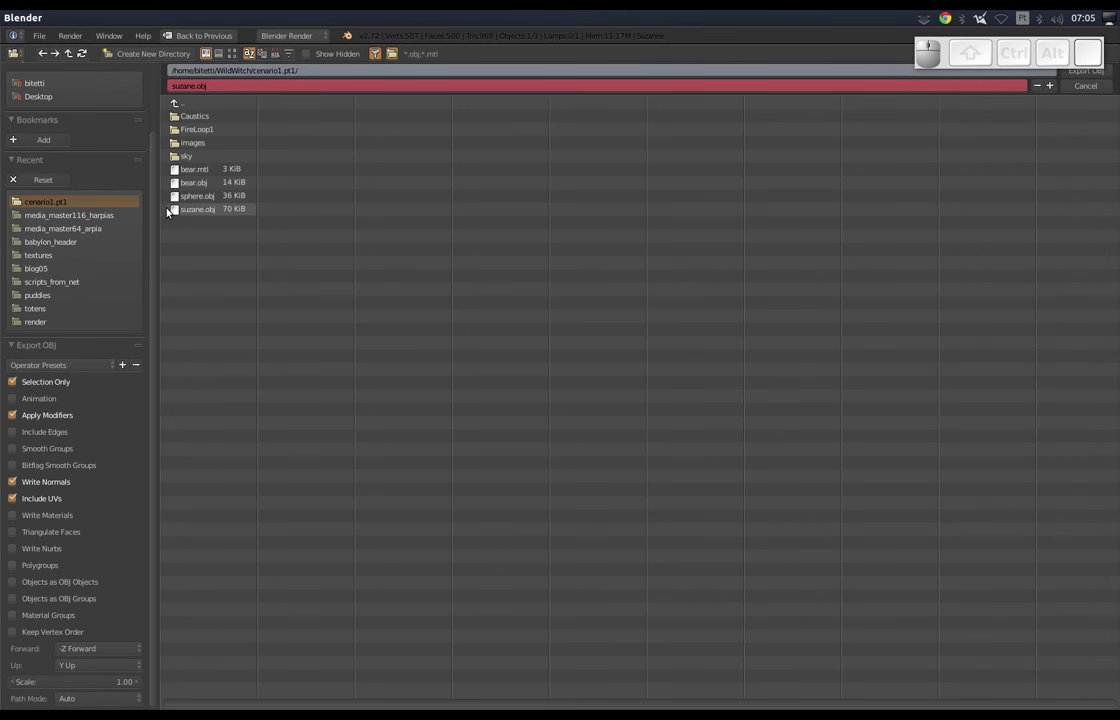
{"action": "left_click", "coordinate": [195, 216]}
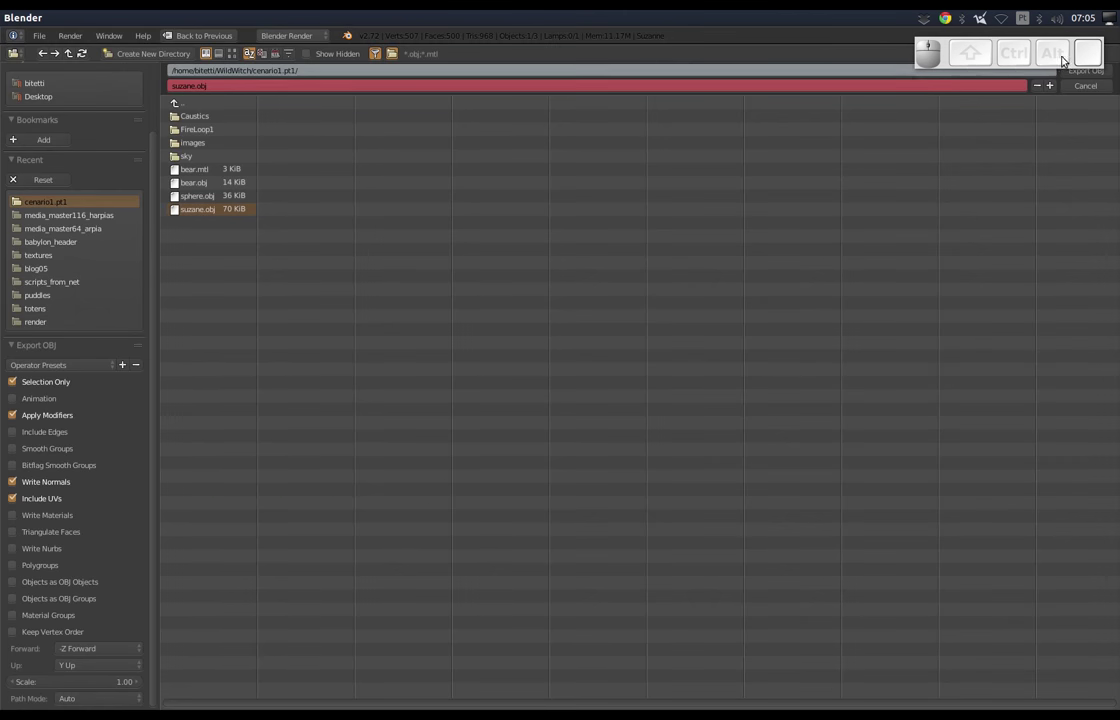
{"action": "left_click", "coordinate": [1084, 77]}
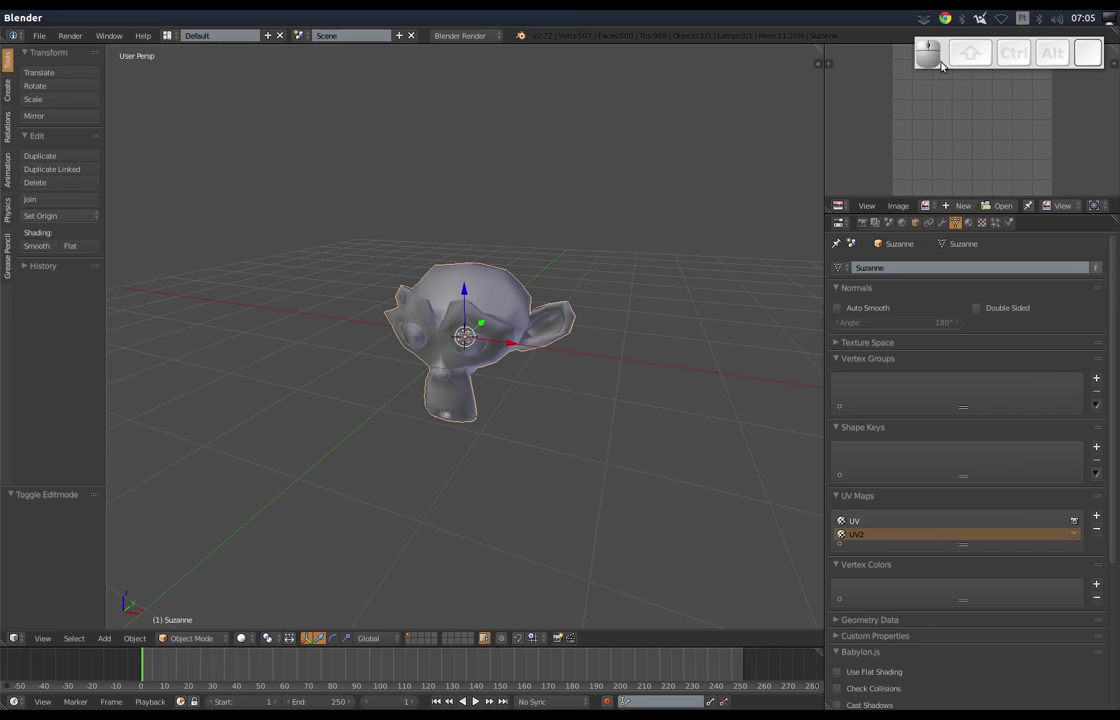
{"action": "left_click_drag", "start_coordinate": [947, 65], "coordinate": [926, 74]}
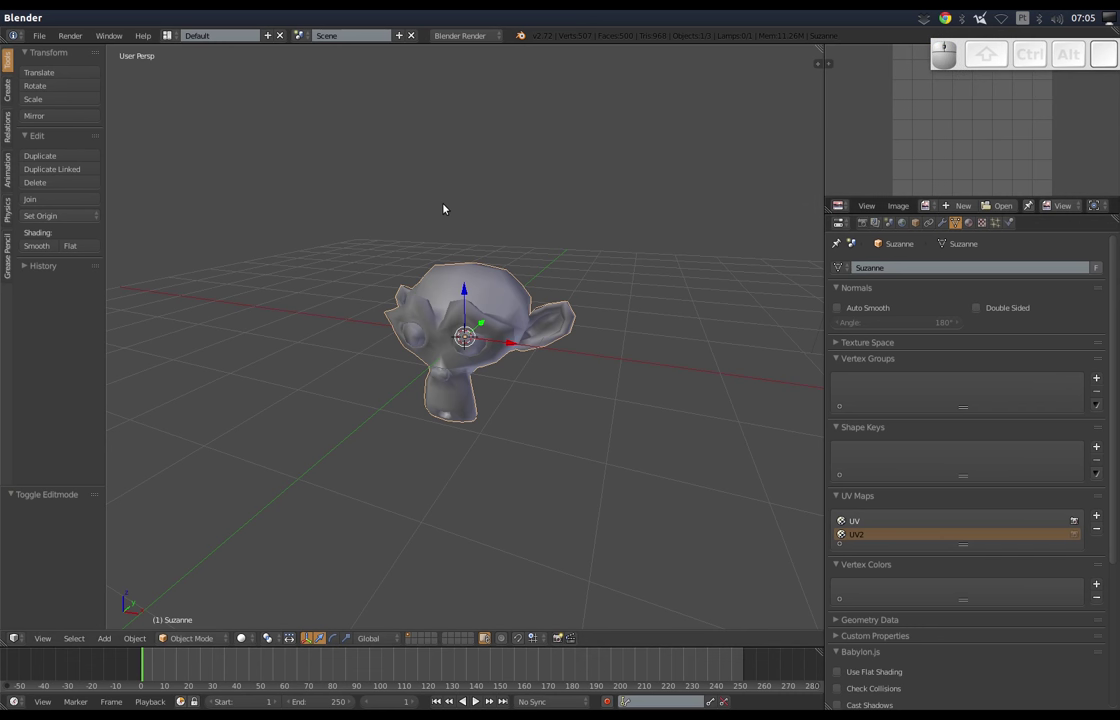
{"action": "left_click", "coordinate": [23, 19]}
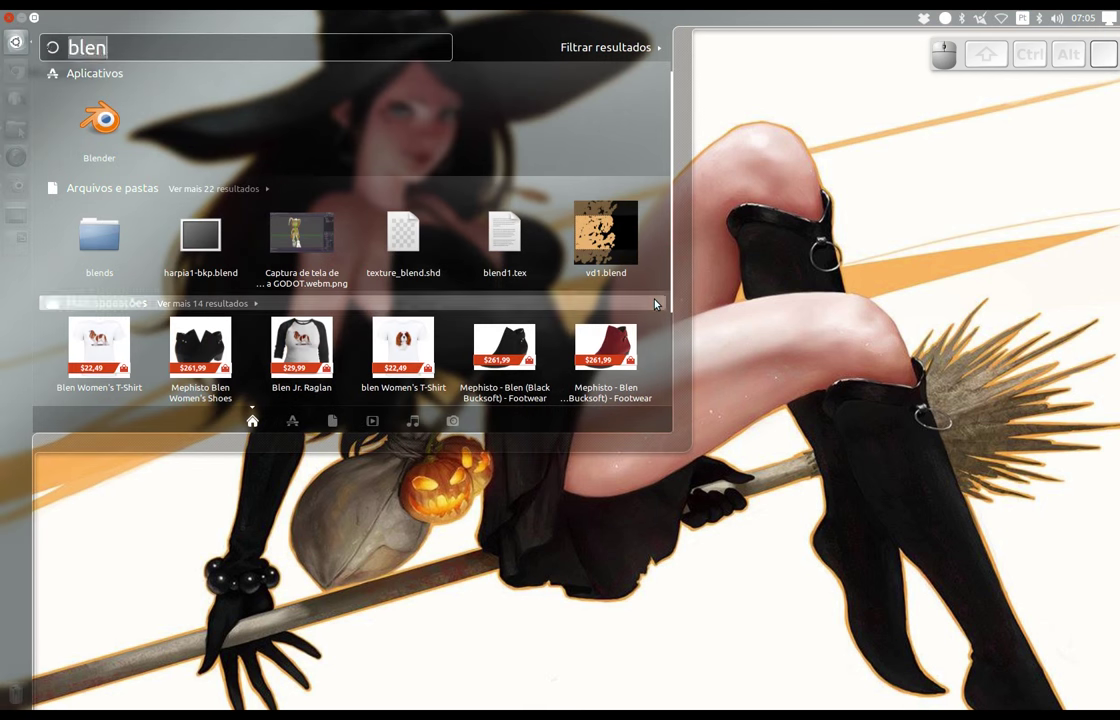
Launch the Godot Game Engine result from the Dash search.
{"action": "key", "text": "Down"}
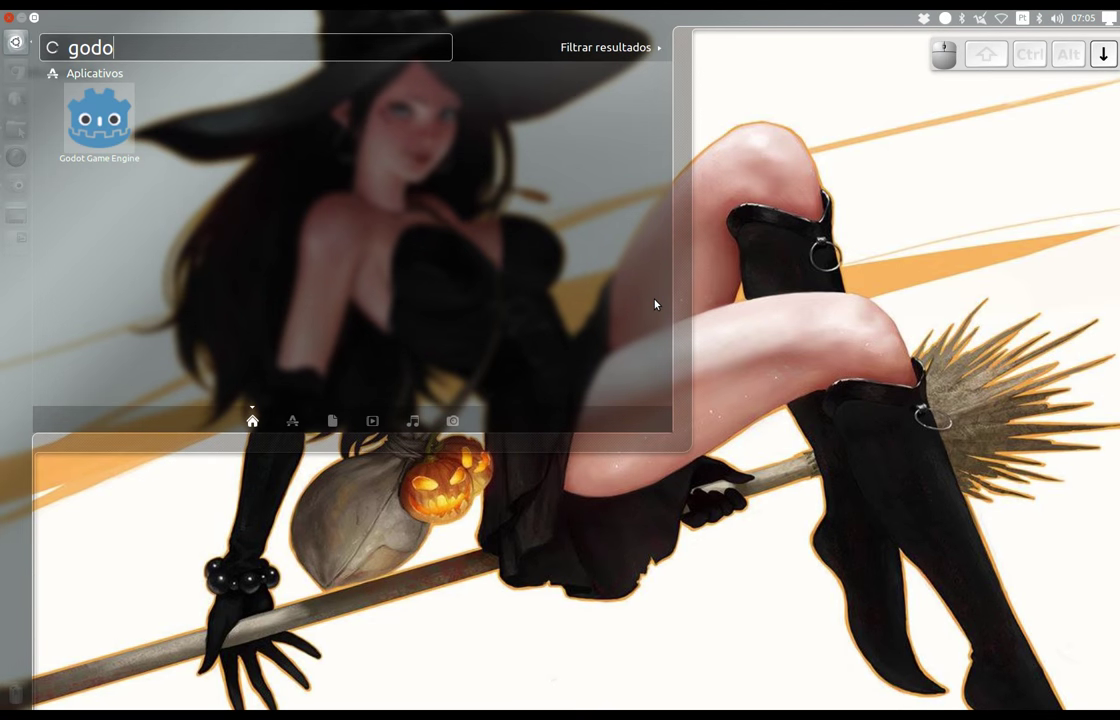
{"action": "key", "text": "Return"}
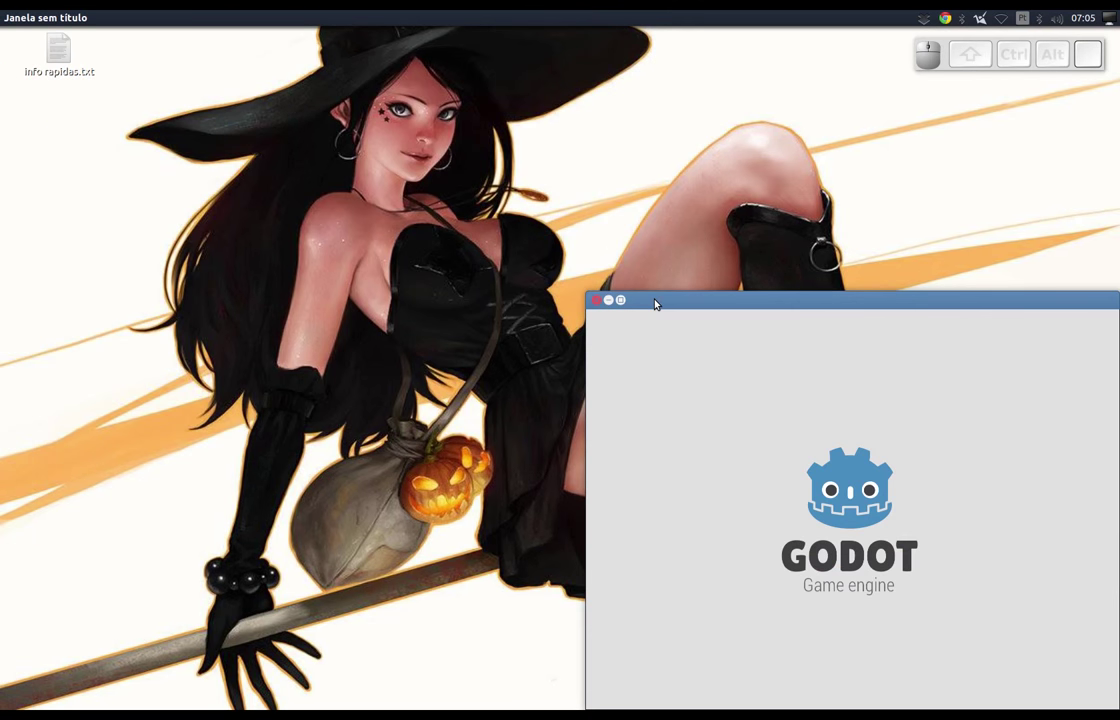
Open the Wild Witch Project, start a single 3D Mesh import and browse for its source mesh.
{"action": "left_click", "coordinate": [719, 424]}
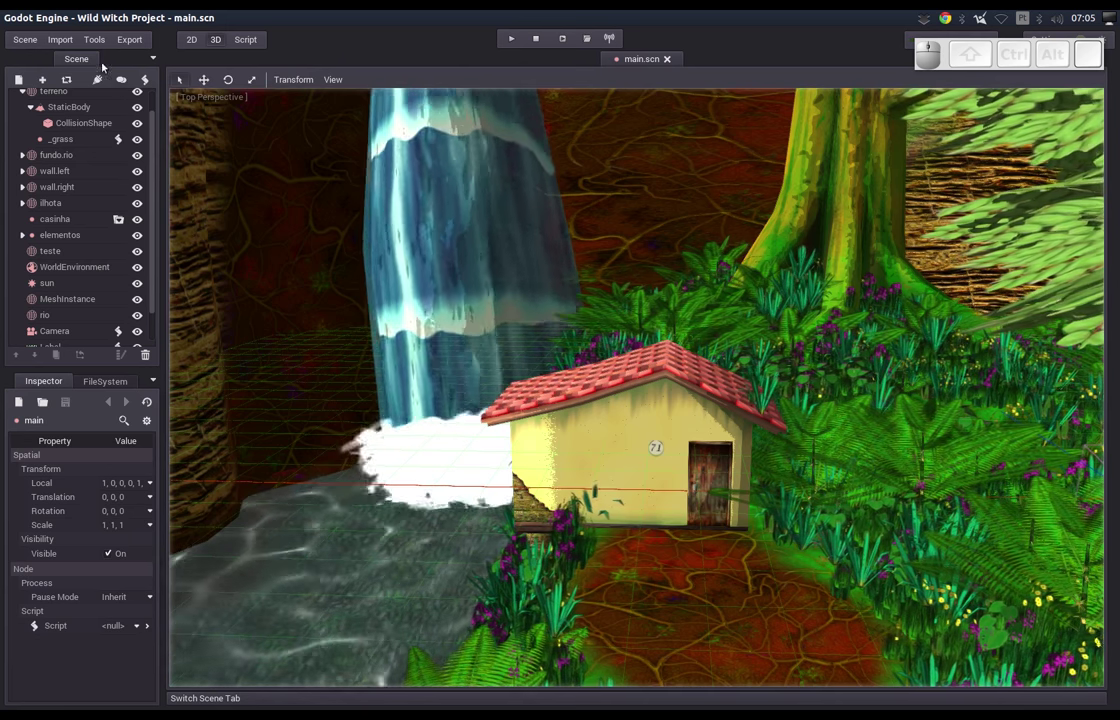
{"action": "left_click", "coordinate": [65, 49]}
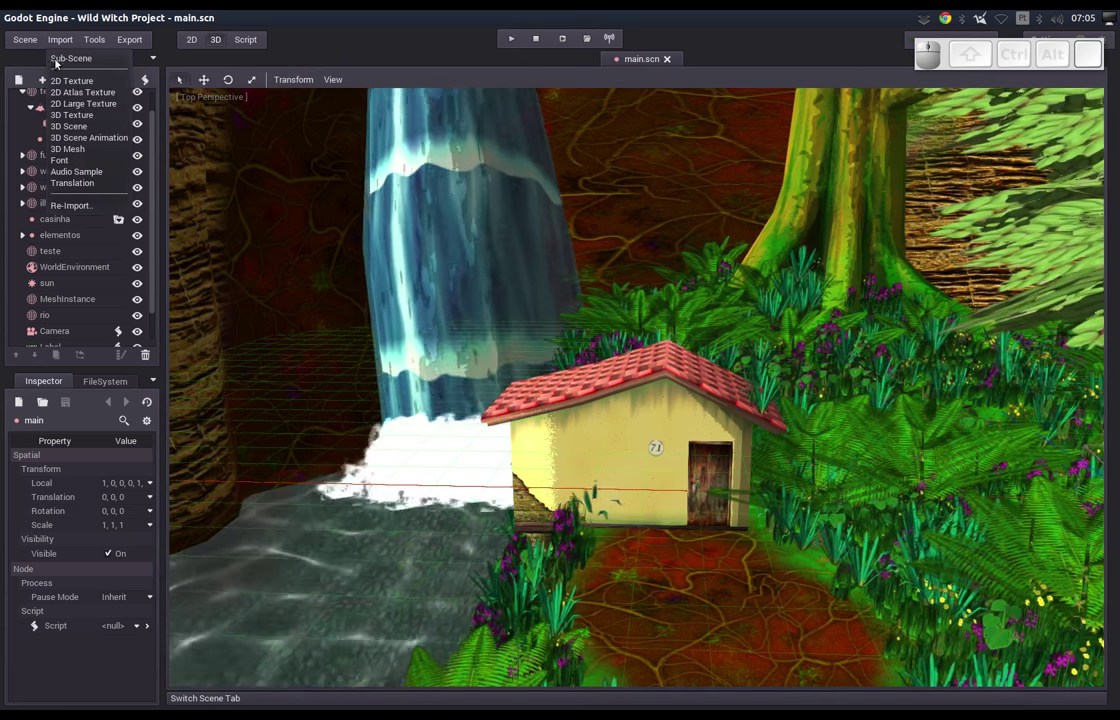
{"action": "left_click", "coordinate": [82, 151]}
{"action": "left_click", "coordinate": [675, 262]}
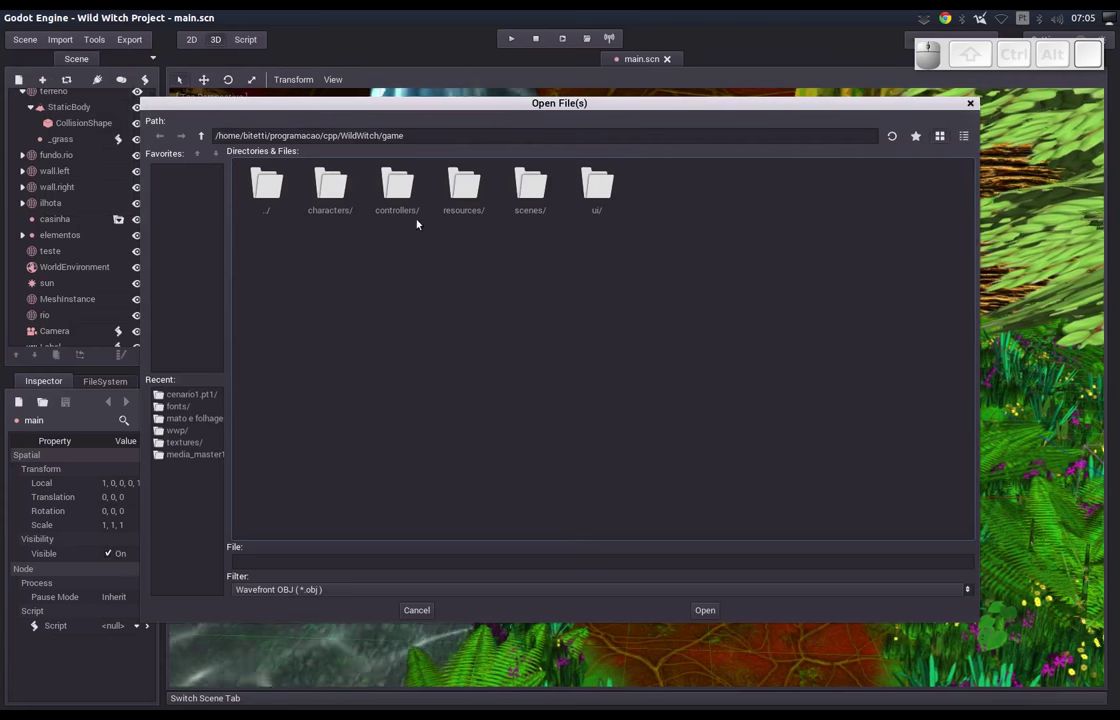
Choose suzane.obj from cenario1.pt1 as the source mesh and browse for a target folder.
{"action": "left_click", "coordinate": [276, 205]}
{"action": "left_click", "coordinate": [662, 213]}
{"action": "left_click", "coordinate": [732, 198]}
{"action": "left_click", "coordinate": [718, 615]}
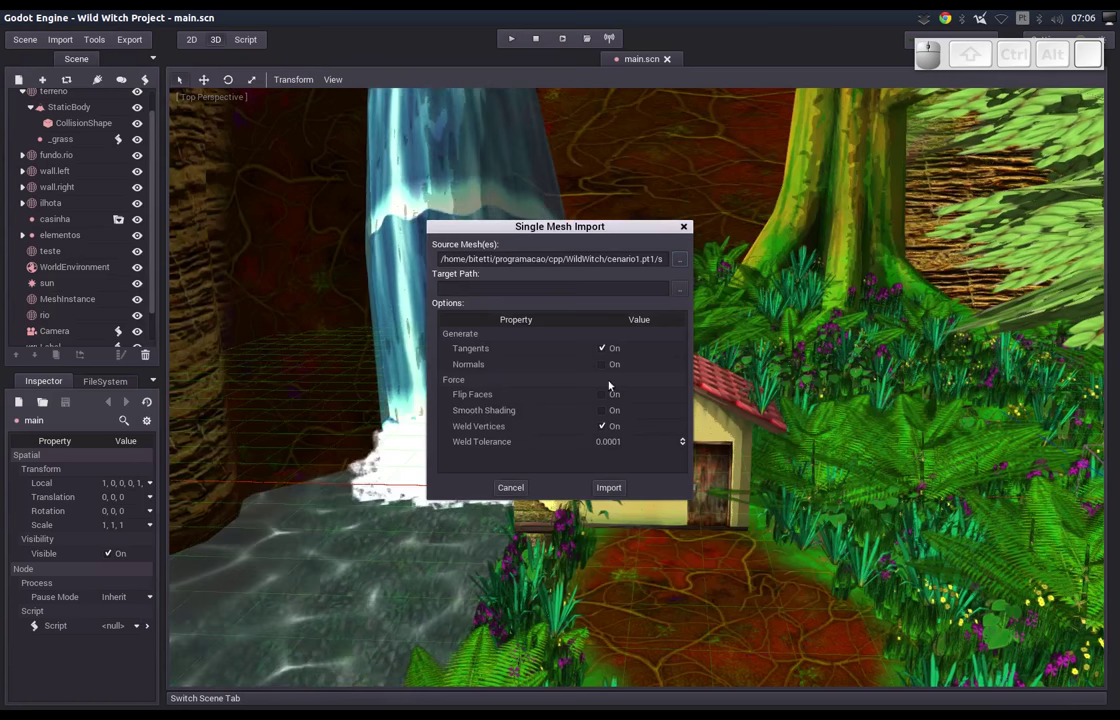
{"action": "left_click", "coordinate": [686, 294]}
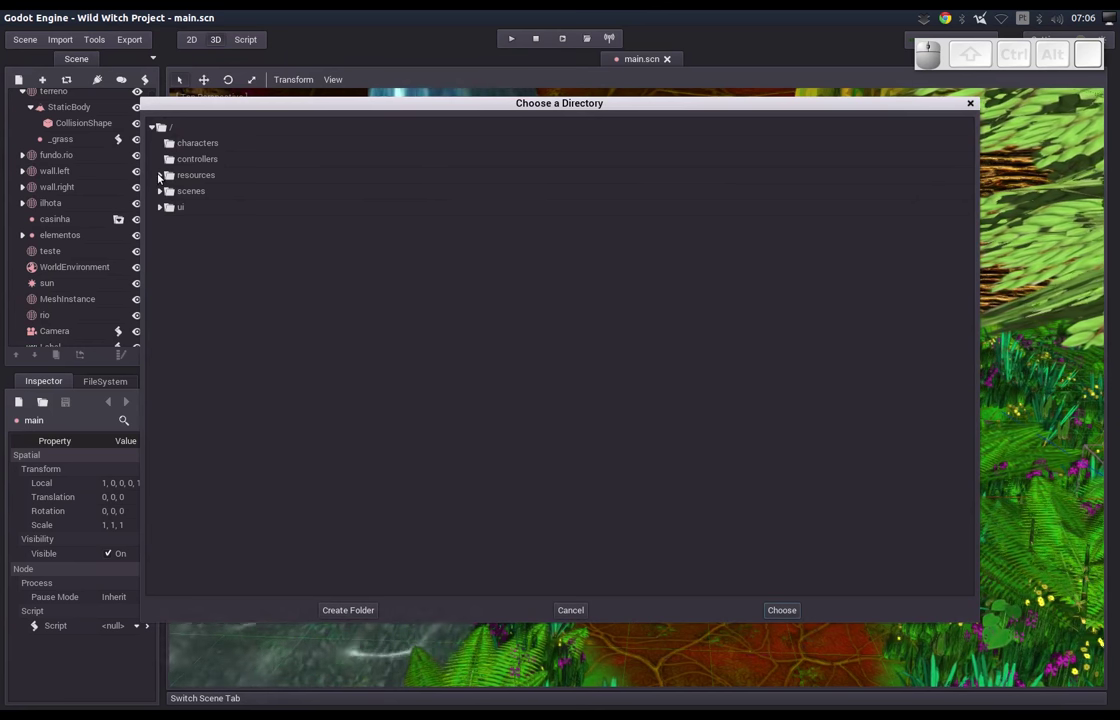
Create a tmp subfolder under resources and set res://resources/tmp as the target path.
{"action": "left_click", "coordinate": [160, 176]}
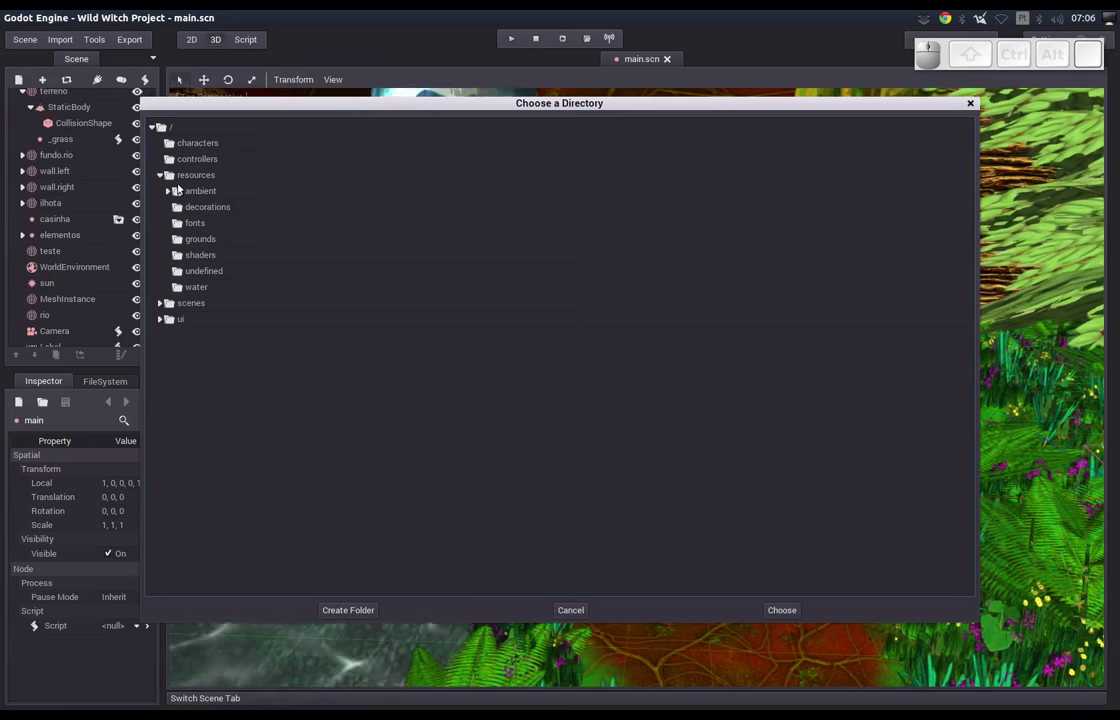
{"action": "left_click", "coordinate": [192, 176]}
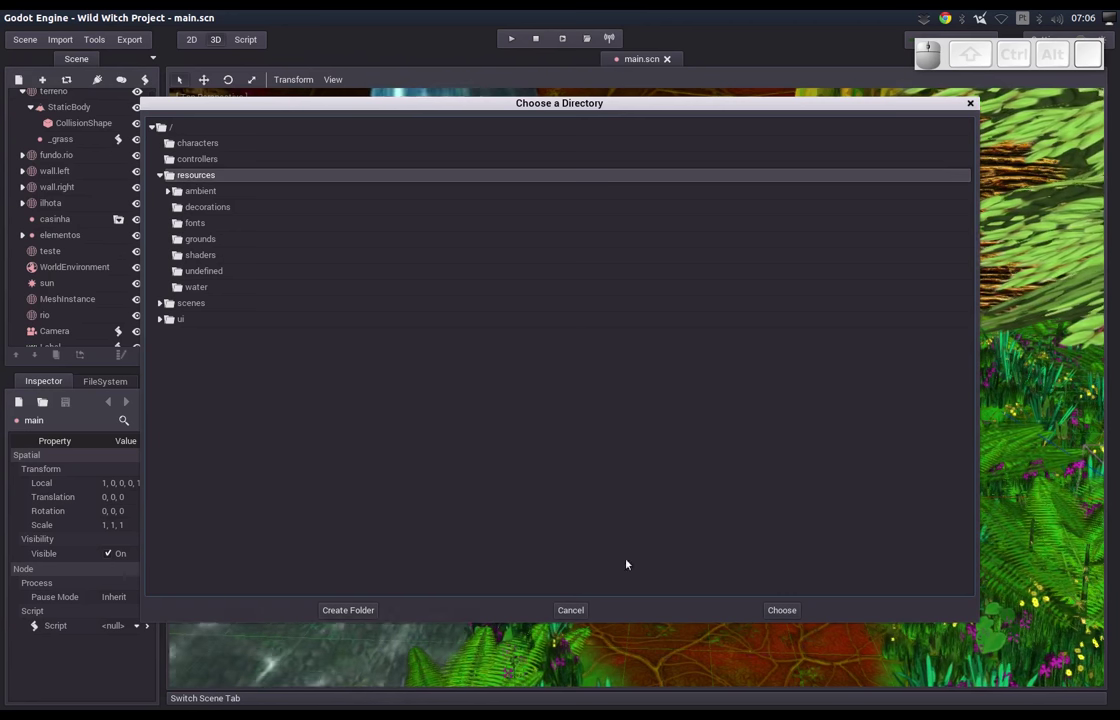
{"action": "left_click", "coordinate": [373, 610]}
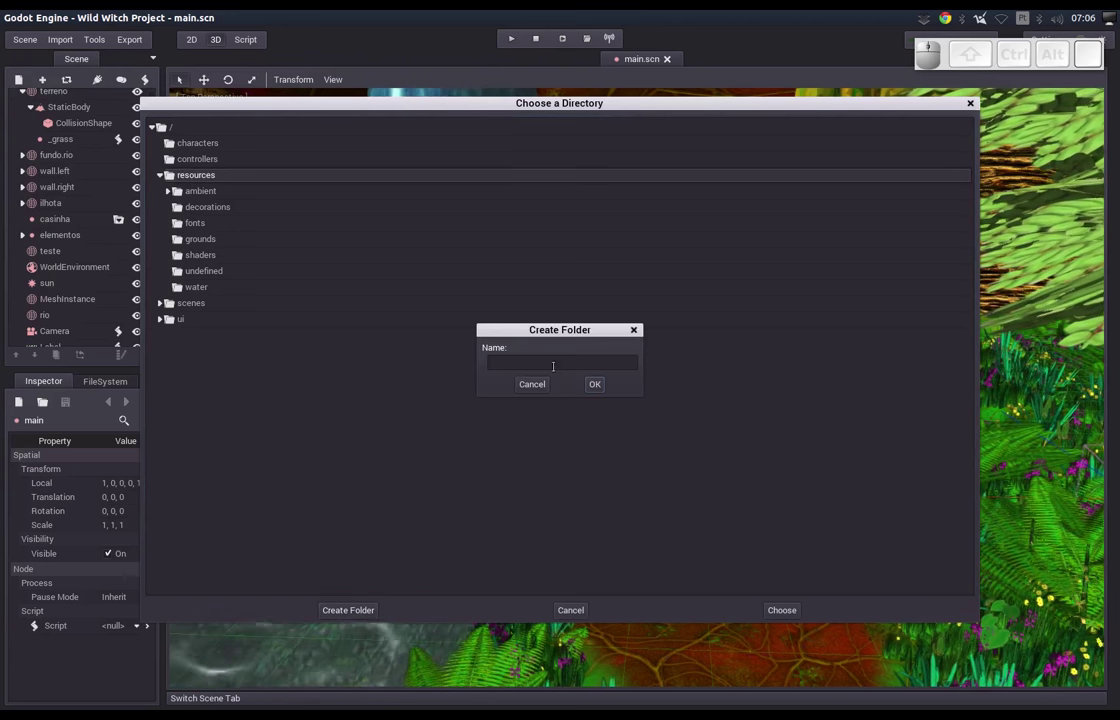
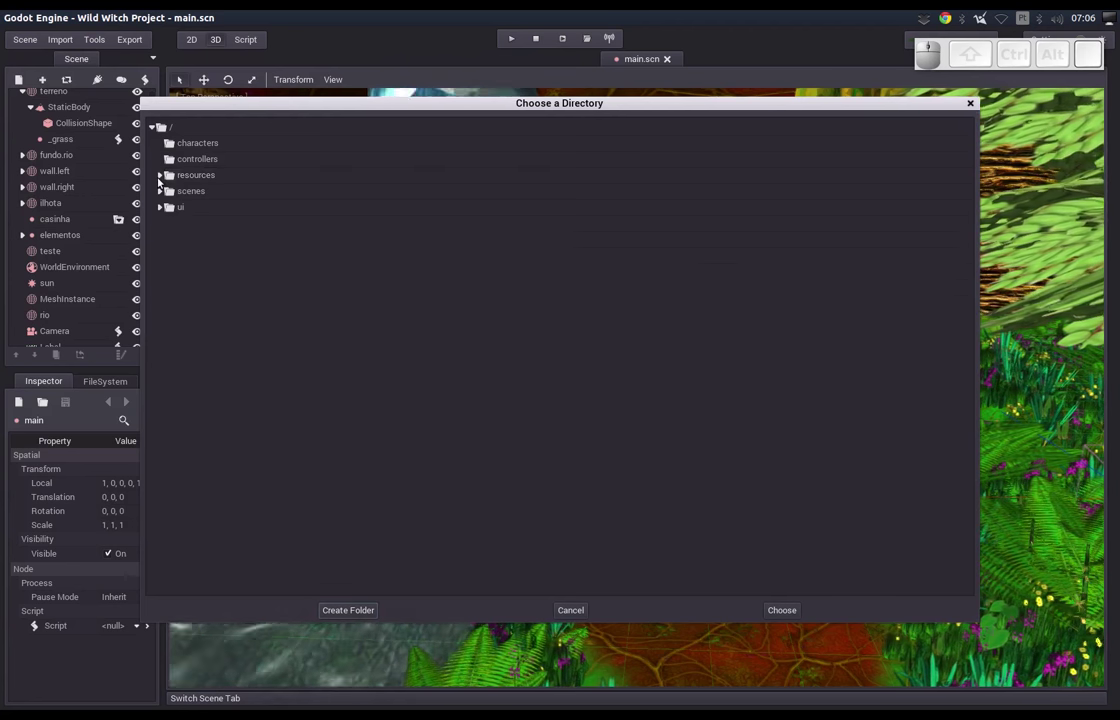
{"action": "left_click", "coordinate": [163, 178]}
{"action": "left_click", "coordinate": [190, 272]}
{"action": "left_click", "coordinate": [786, 610]}
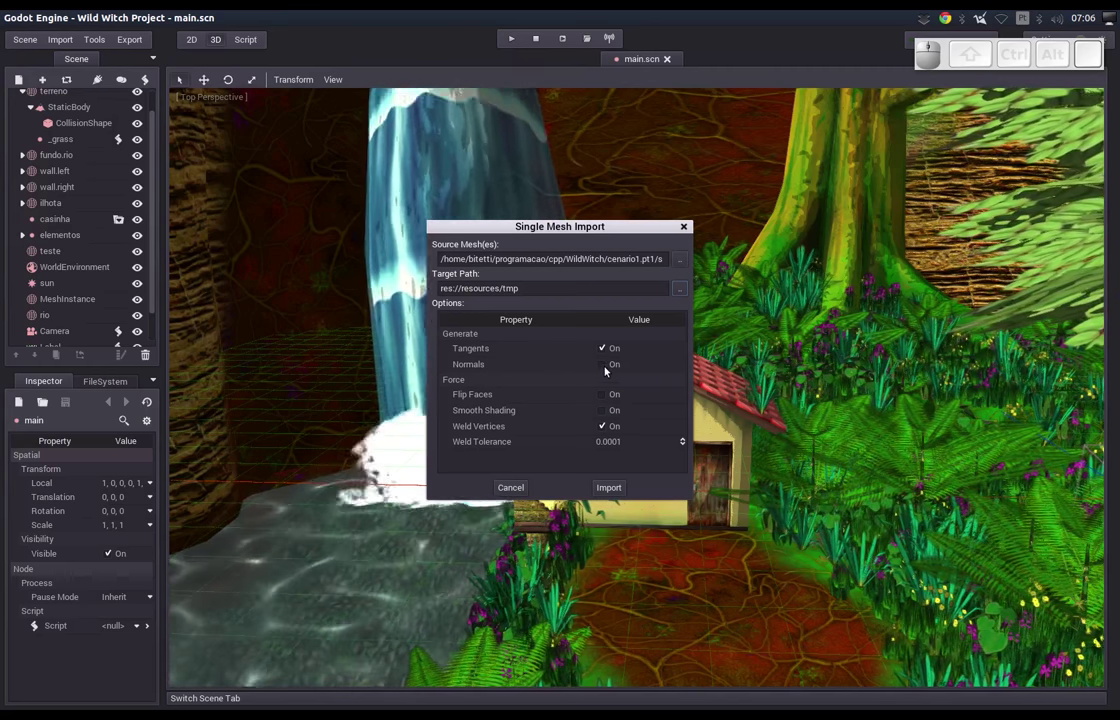
Enable normals generation and run the mesh import.
{"action": "left_click", "coordinate": [611, 373]}
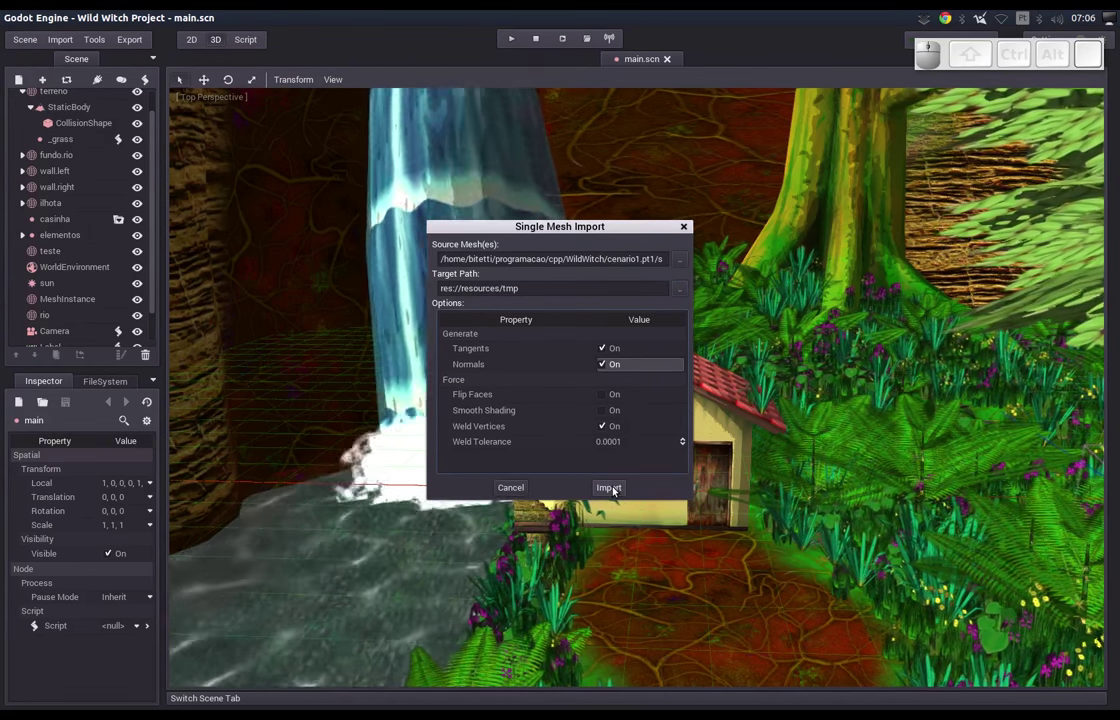
{"action": "left_click", "coordinate": [619, 493]}
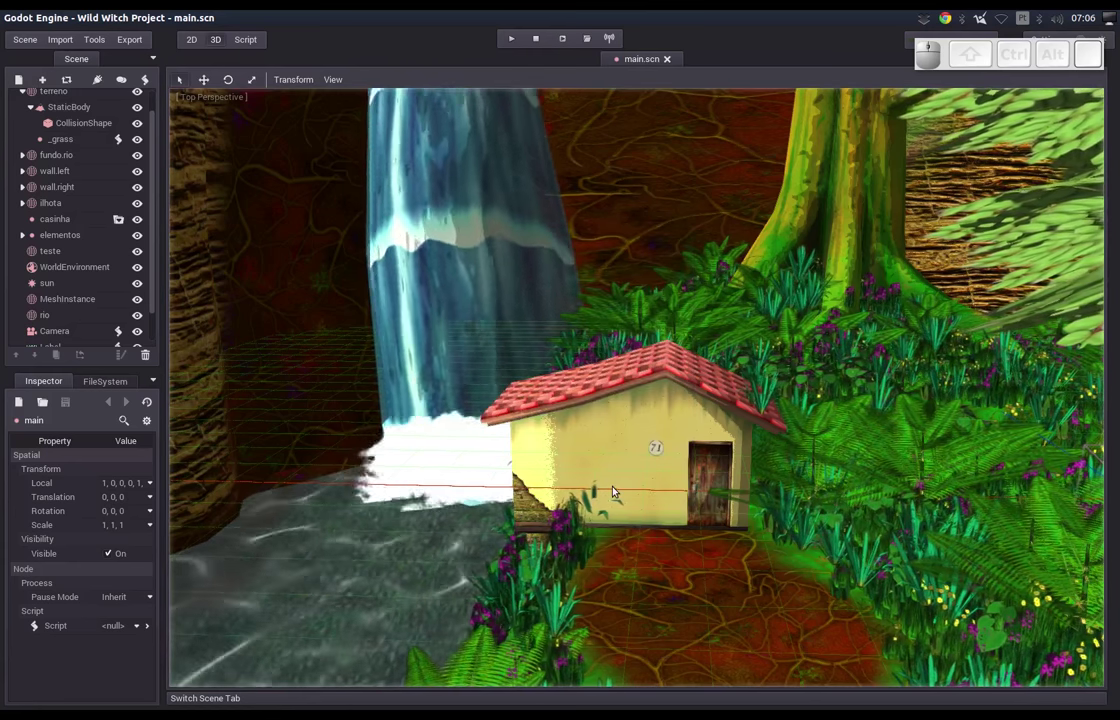
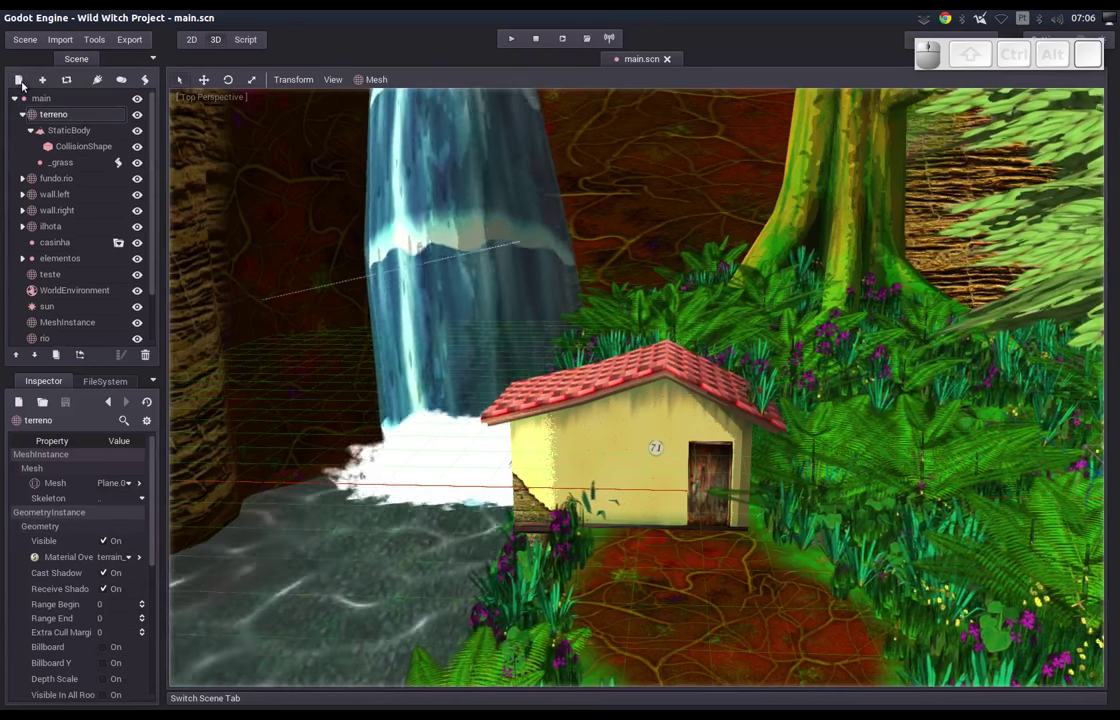
Add a MeshInstance node under terreno and name it suzane1.
{"action": "left_click", "coordinate": [21, 85]}
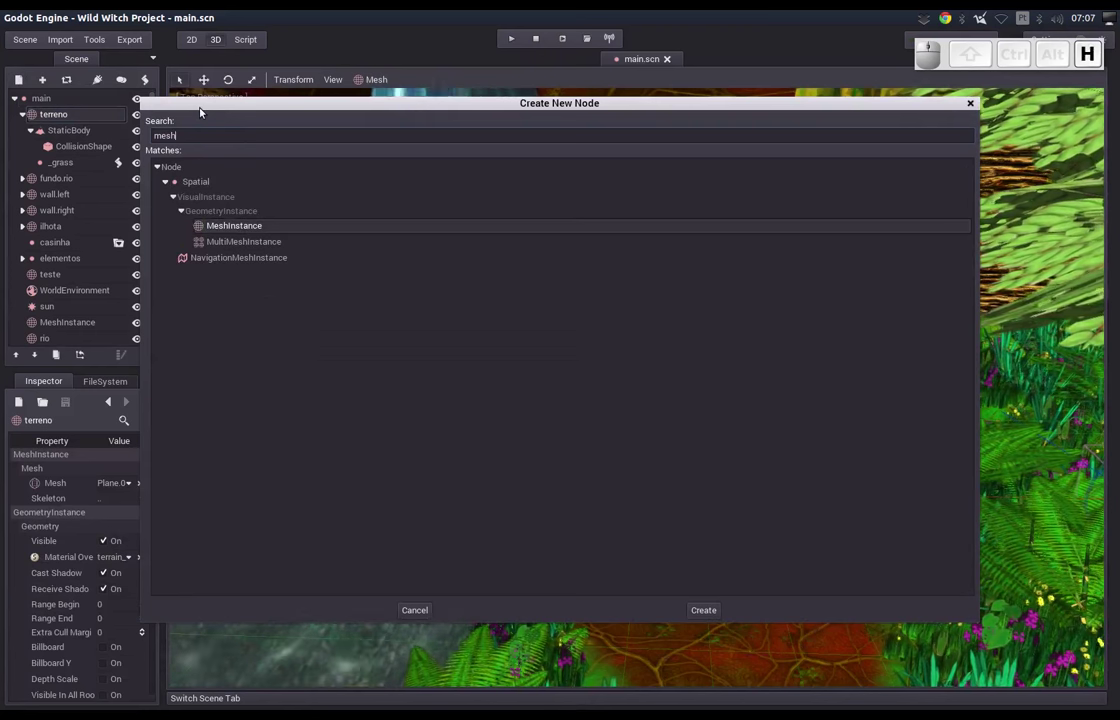
{"action": "left_click", "coordinate": [223, 228]}
{"action": "left_click", "coordinate": [78, 182]}
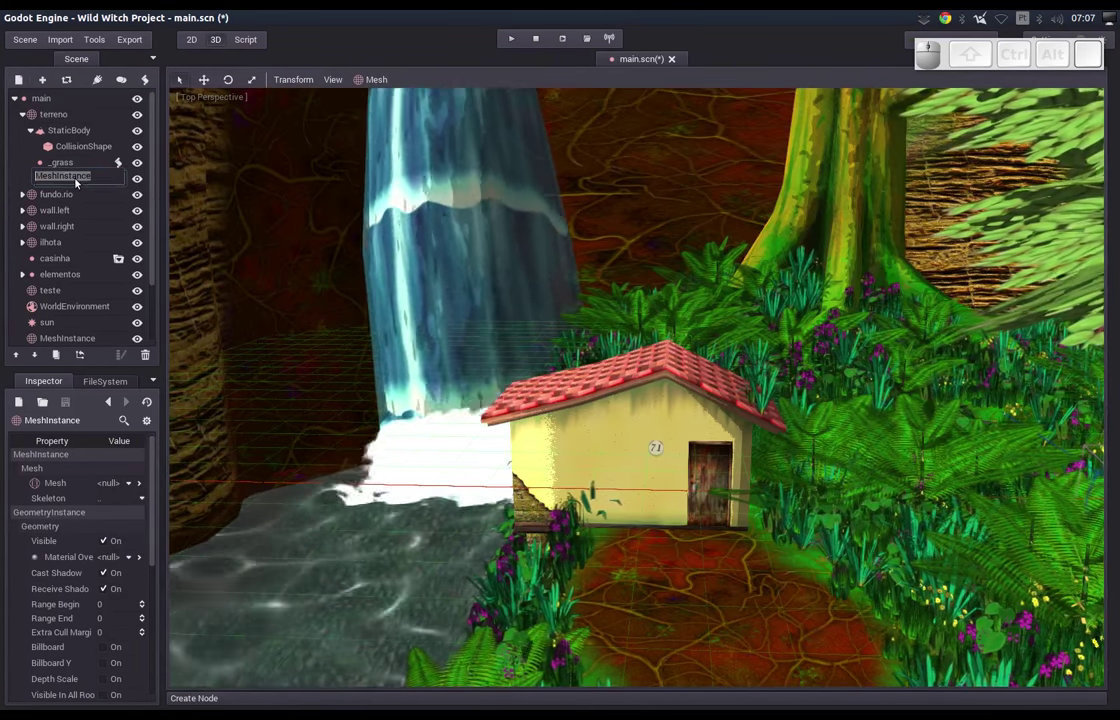
{"action": "key", "text": "Return"}
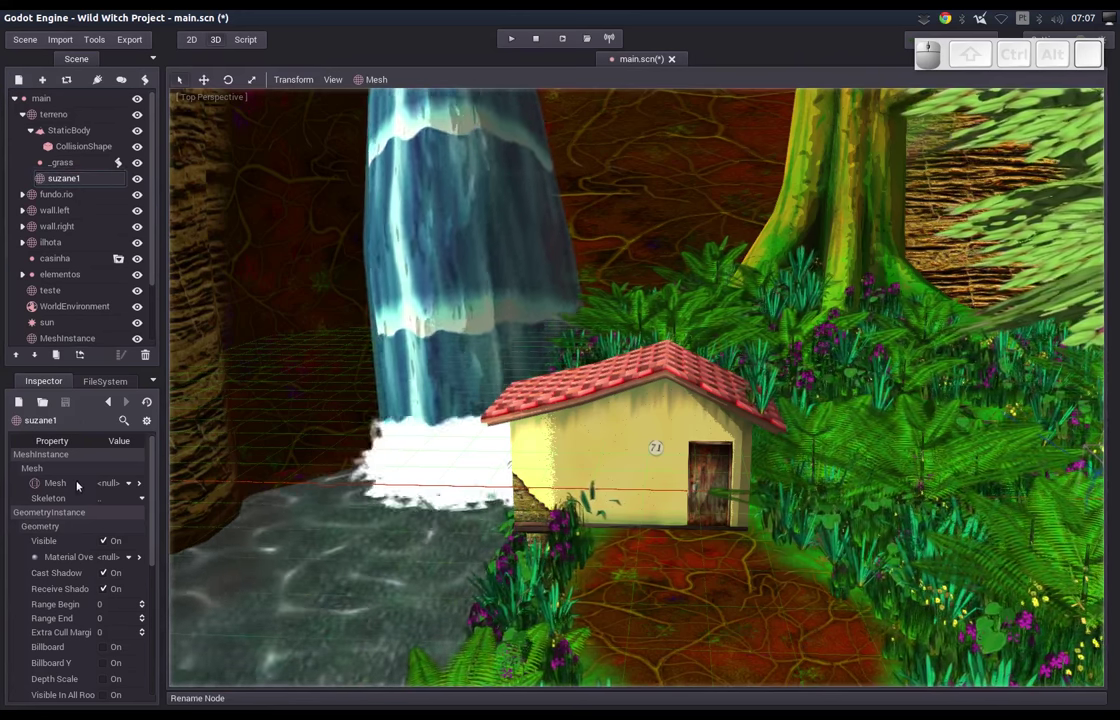
Load res://resources/tmp/suzane.msh as suzane1's mesh so the monkey head appears, and focus on it.
{"action": "left_click", "coordinate": [124, 488]}
{"action": "left_click", "coordinate": [130, 522]}
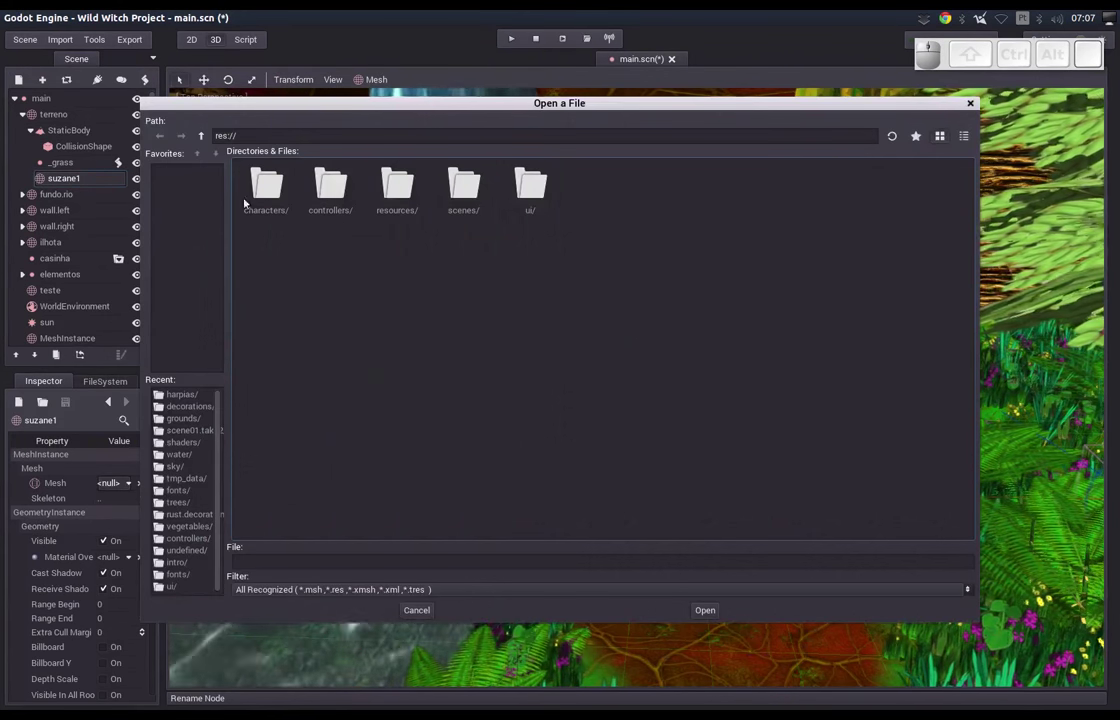
{"action": "left_click", "coordinate": [390, 199]}
{"action": "left_click", "coordinate": [662, 195]}
{"action": "left_click", "coordinate": [341, 195]}
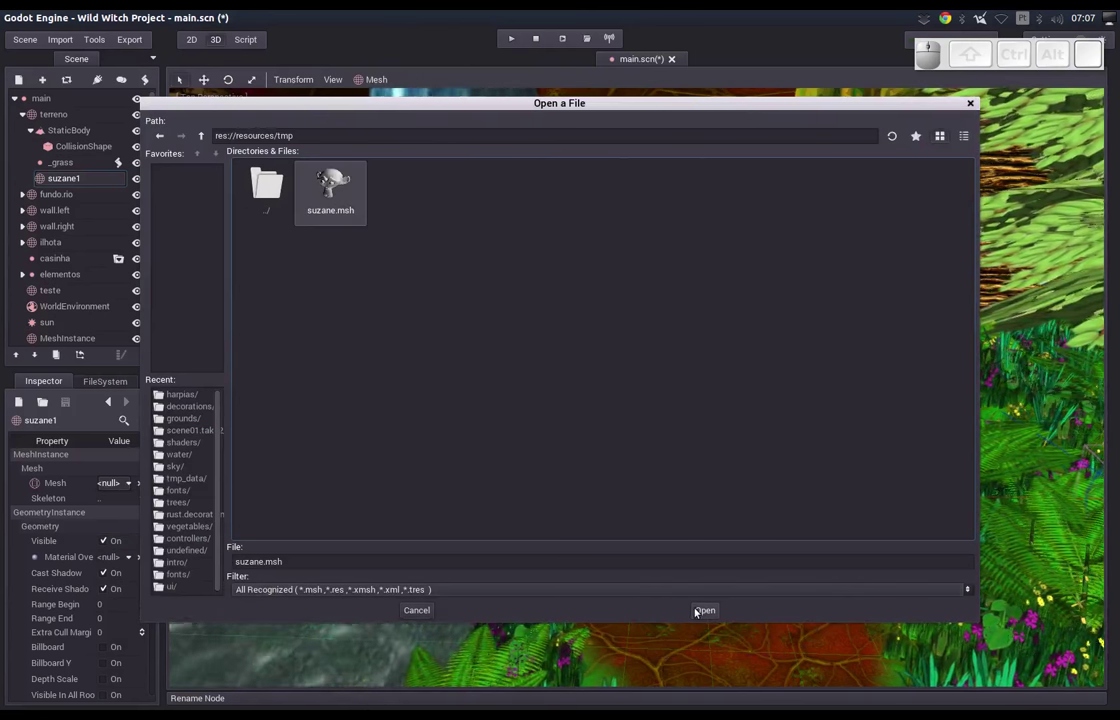
{"action": "left_click", "coordinate": [698, 611]}
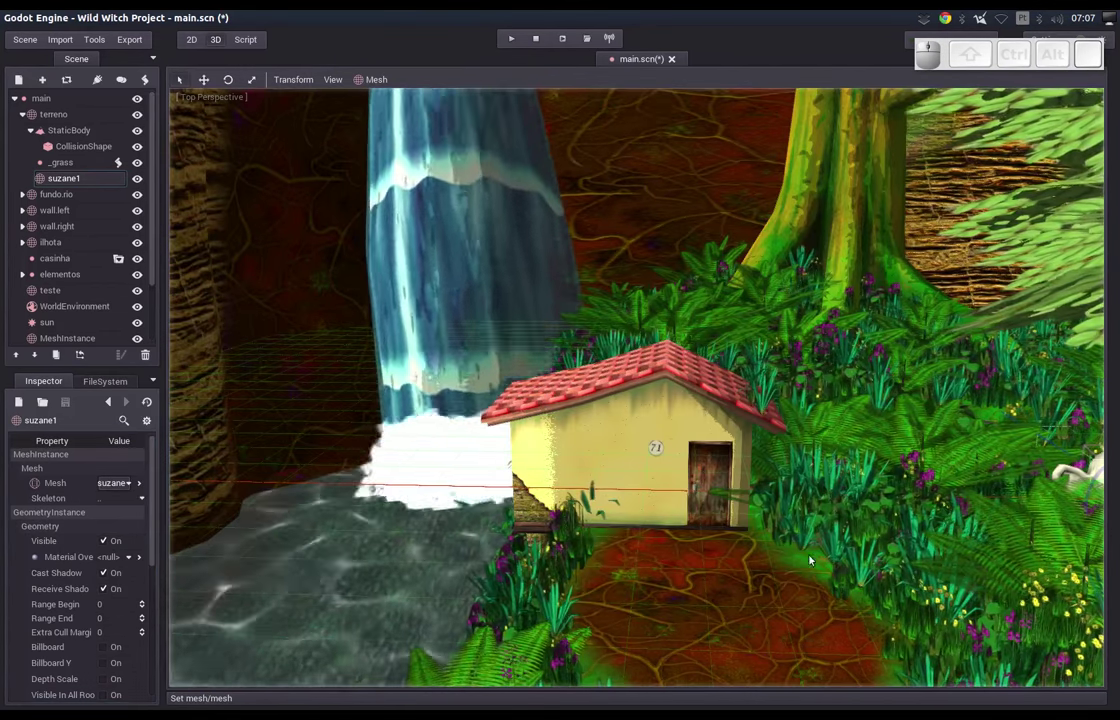
{"action": "key", "text": "f"}
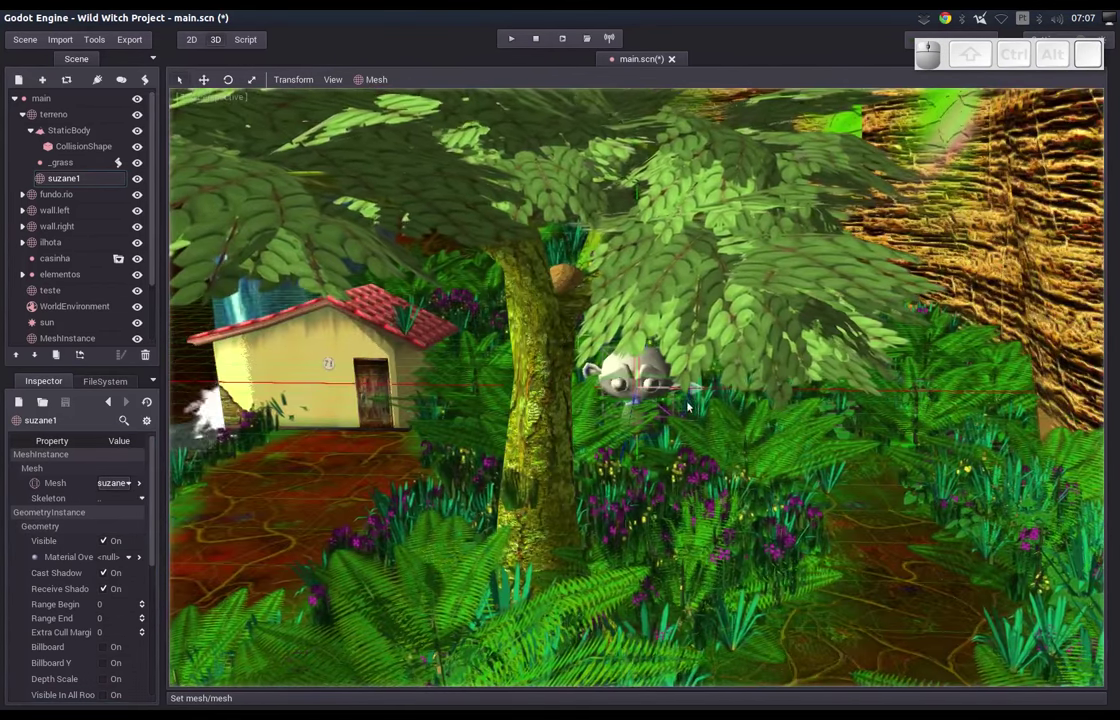
Move the monkey head onto the path near the house.
{"action": "left_click_drag", "start_coordinate": [700, 396], "coordinate": [352, 405]}
{"action": "left_click_drag", "start_coordinate": [285, 391], "coordinate": [267, 453]}
{"action": "left_click_drag", "start_coordinate": [252, 445], "coordinate": [313, 421]}
{"action": "left_click_drag", "start_coordinate": [296, 428], "coordinate": [507, 445]}
{"action": "left_click_drag", "start_coordinate": [561, 439], "coordinate": [427, 372]}
{"action": "left_click_drag", "start_coordinate": [419, 385], "coordinate": [520, 457]}
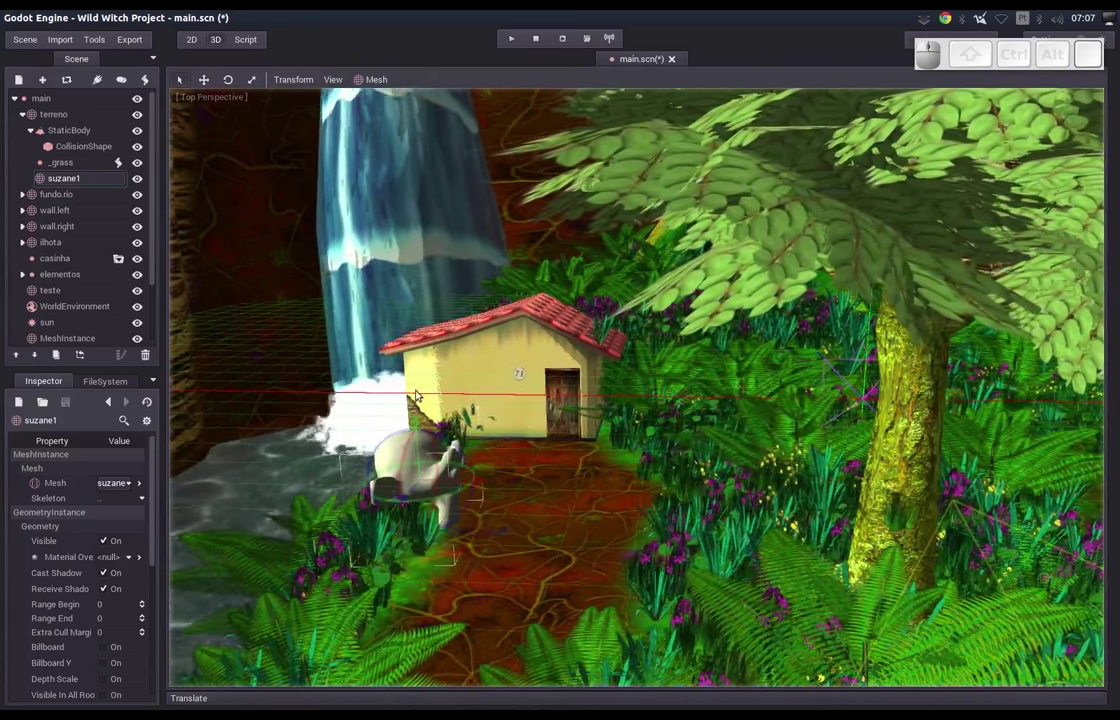
{"action": "left_click_drag", "start_coordinate": [510, 435], "coordinate": [494, 495]}
{"action": "middle_click", "coordinate": [494, 495]}
{"action": "middle_click", "coordinate": [501, 475]}
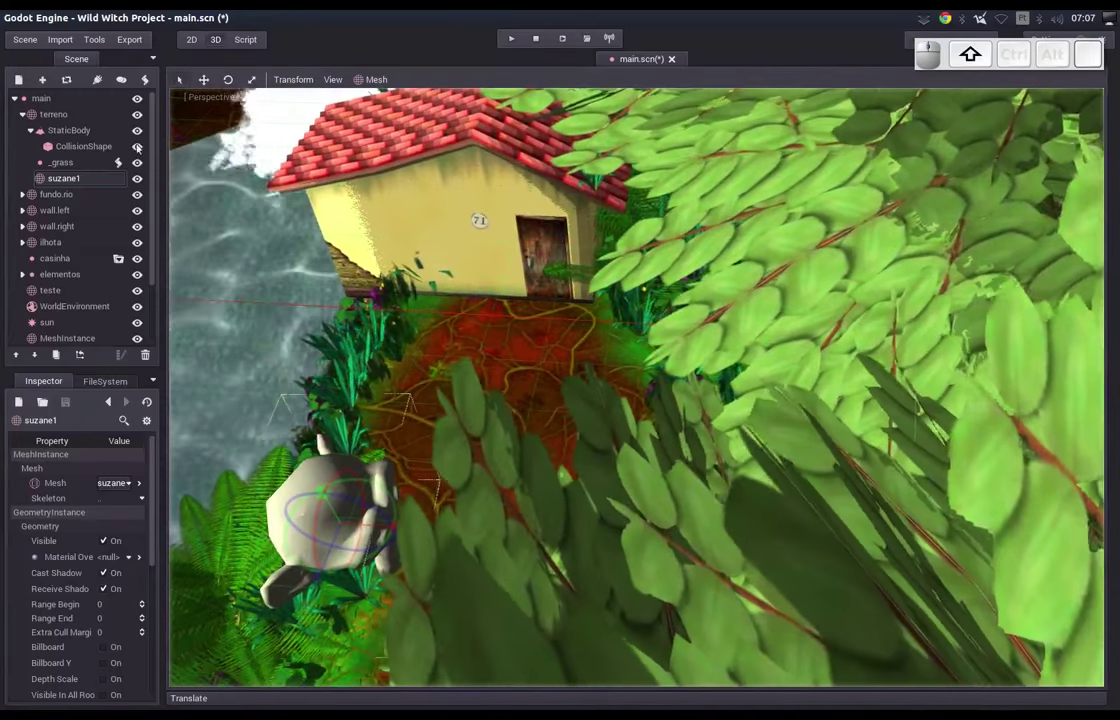
Create a trimesh static collision body for suzane1 from the Mesh menu.
{"action": "left_click", "coordinate": [77, 181]}
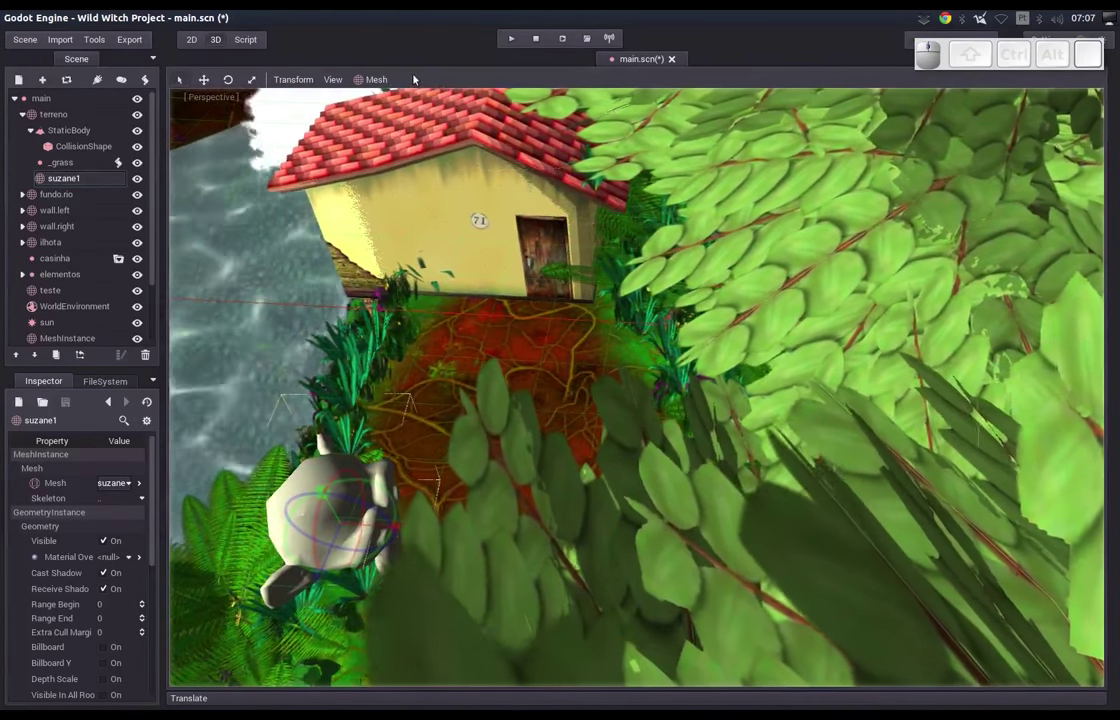
{"action": "left_click", "coordinate": [371, 82]}
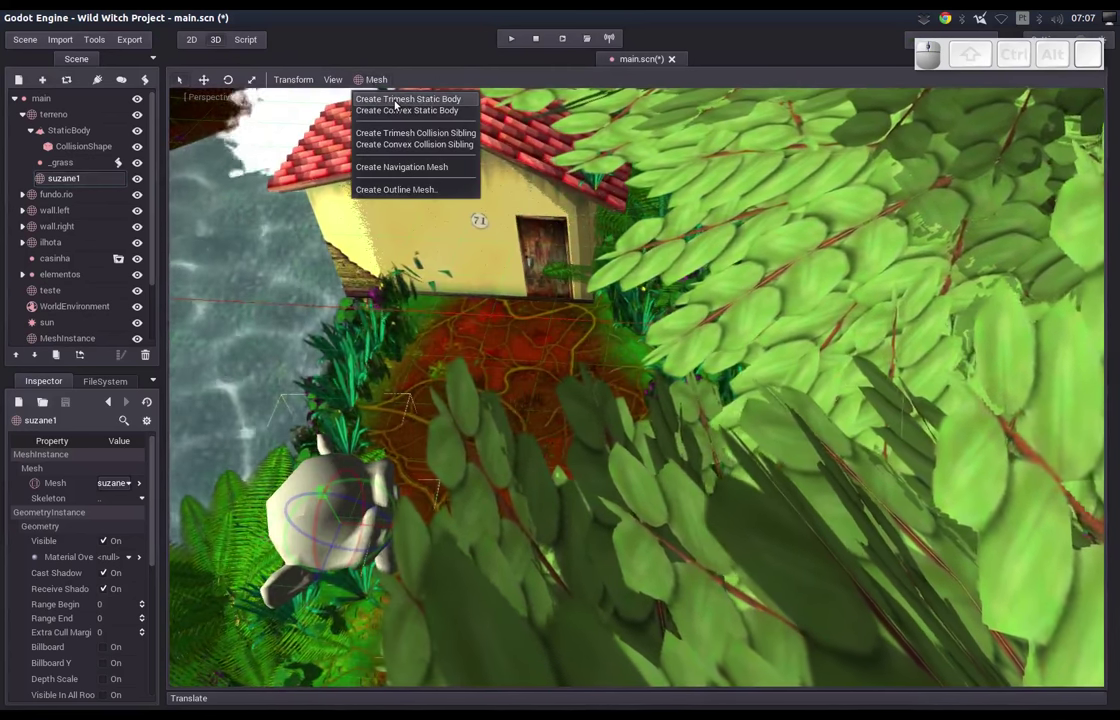
{"action": "left_click", "coordinate": [401, 107]}
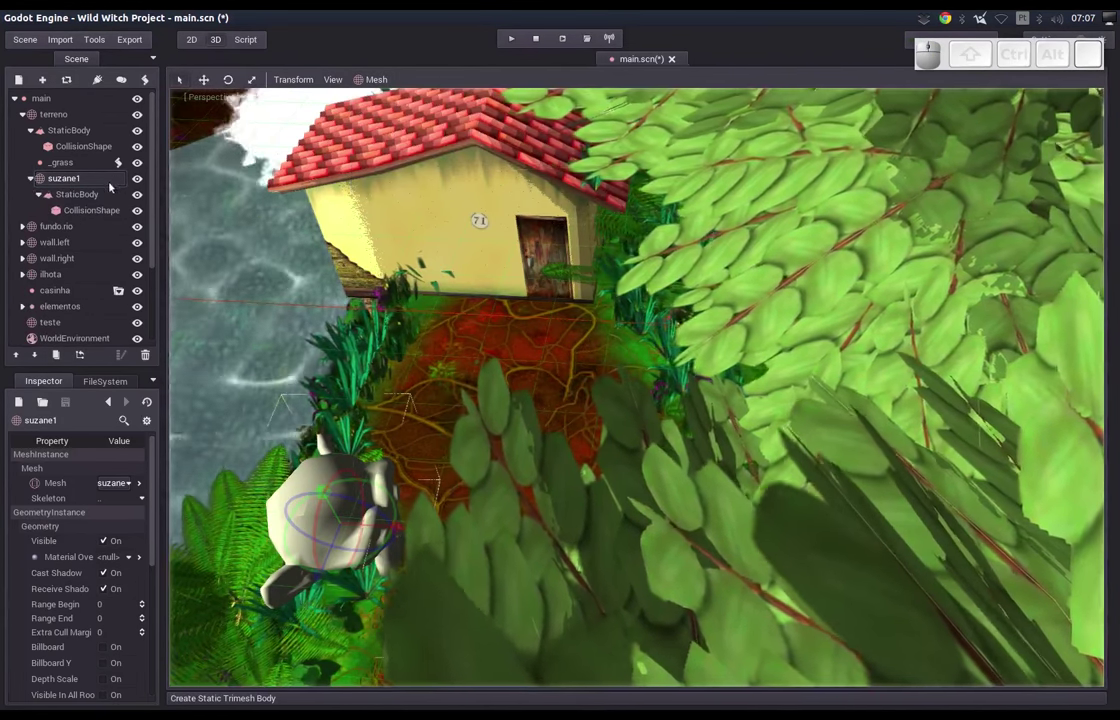
{"action": "left_click_drag", "start_coordinate": [385, 490], "coordinate": [410, 482]}
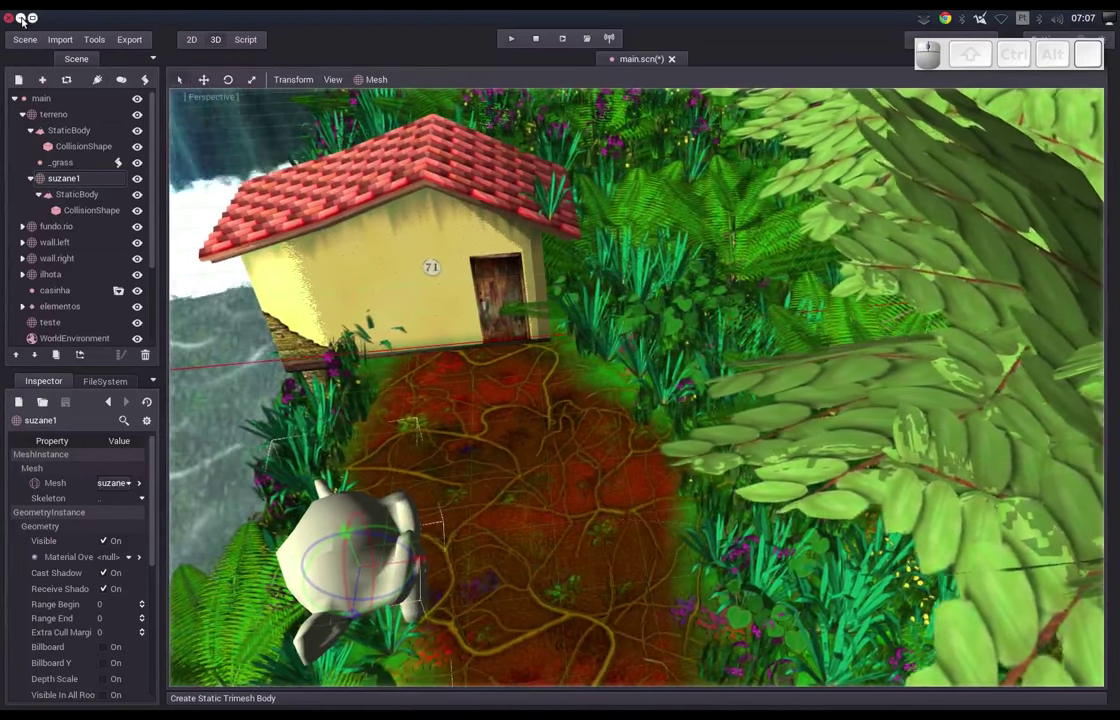
Minimize Godot and switch back to Blender, zooming in on the monkey head.
{"action": "left_click", "coordinate": [25, 21]}
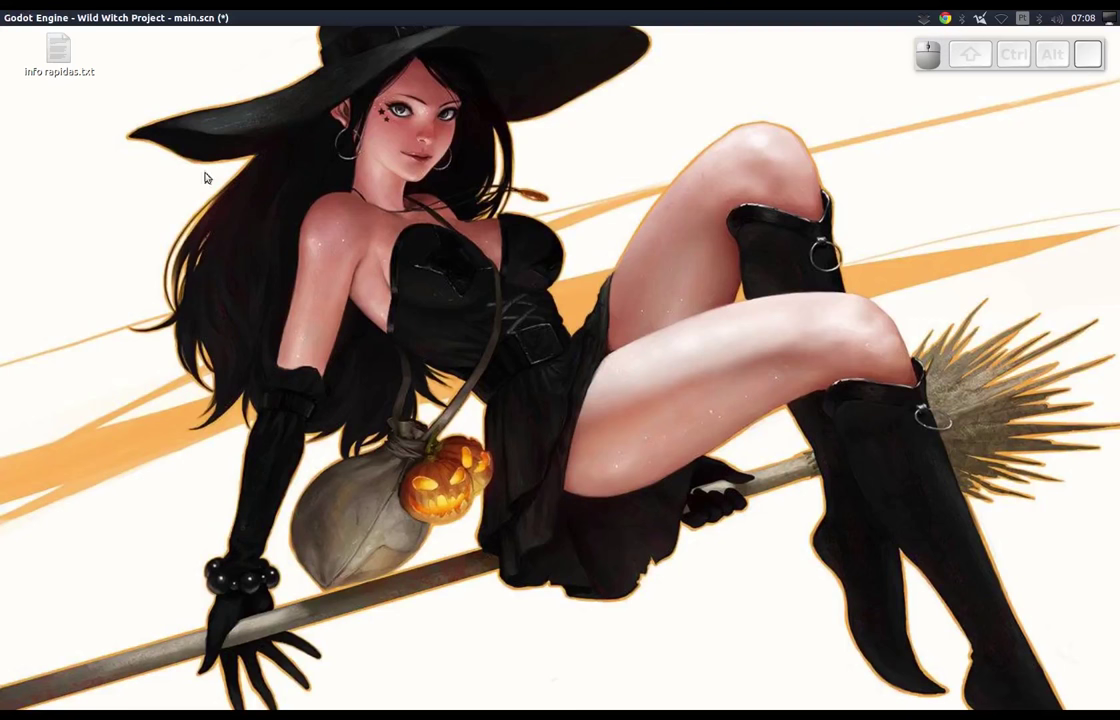
{"action": "left_click", "coordinate": [14, 192]}
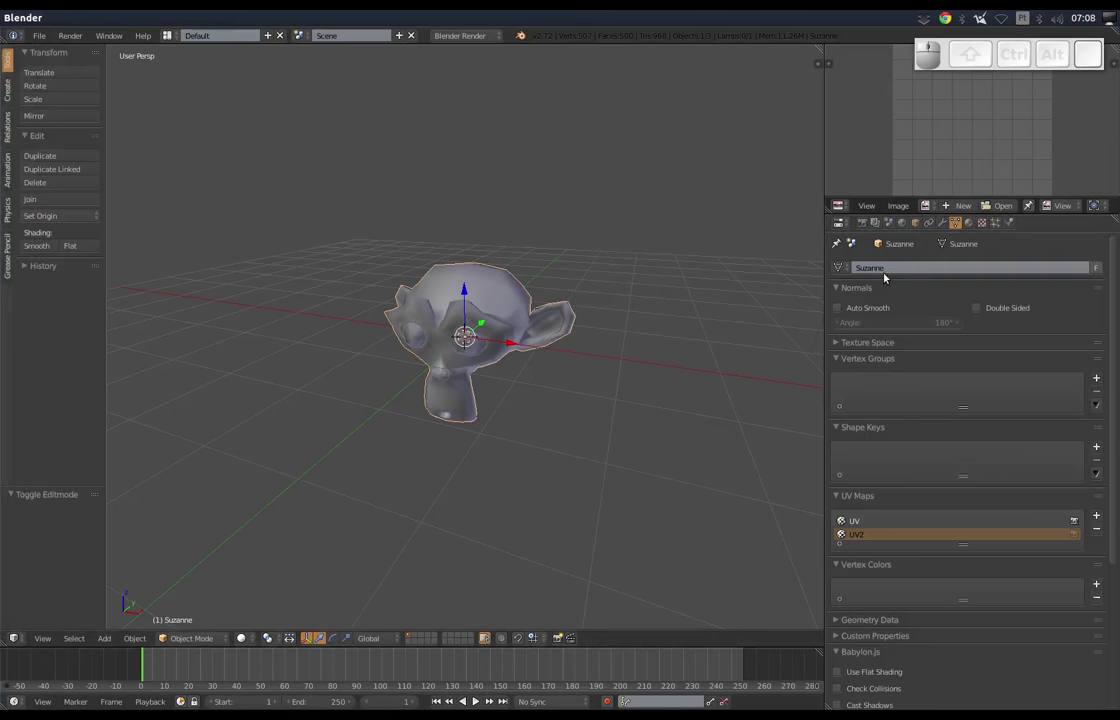
{"action": "left_click_drag", "start_coordinate": [472, 450], "coordinate": [551, 350]}
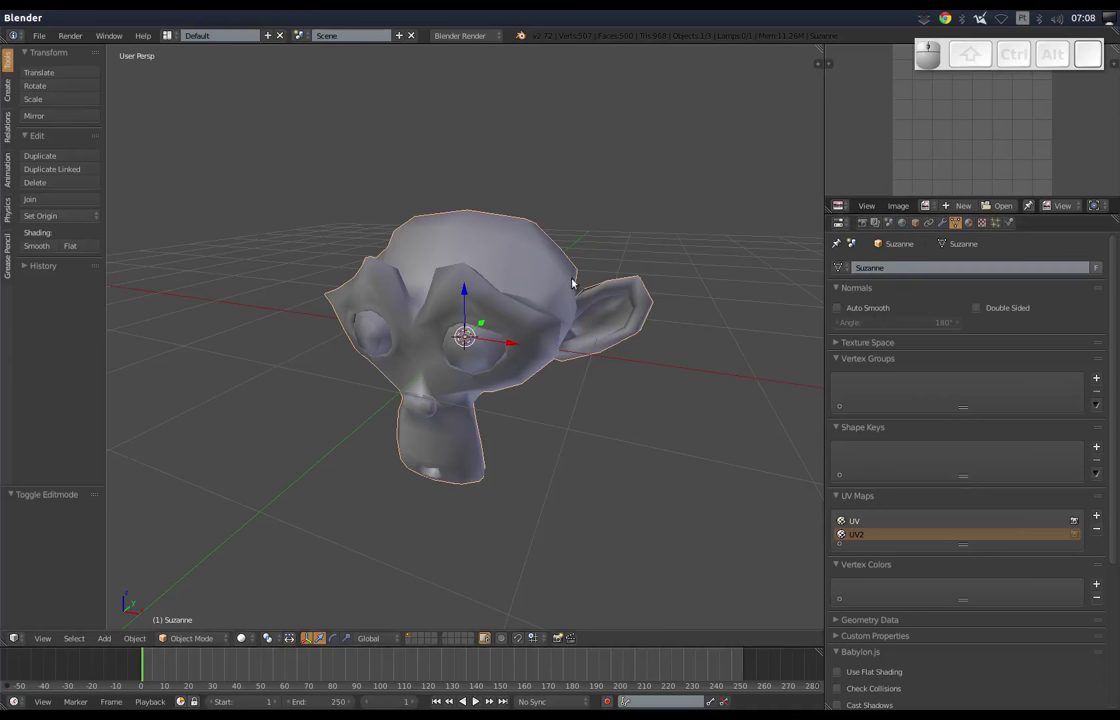
Rename the monkey head object to Suzanne-col in its Object properties.
{"action": "left_click", "coordinate": [923, 220]}
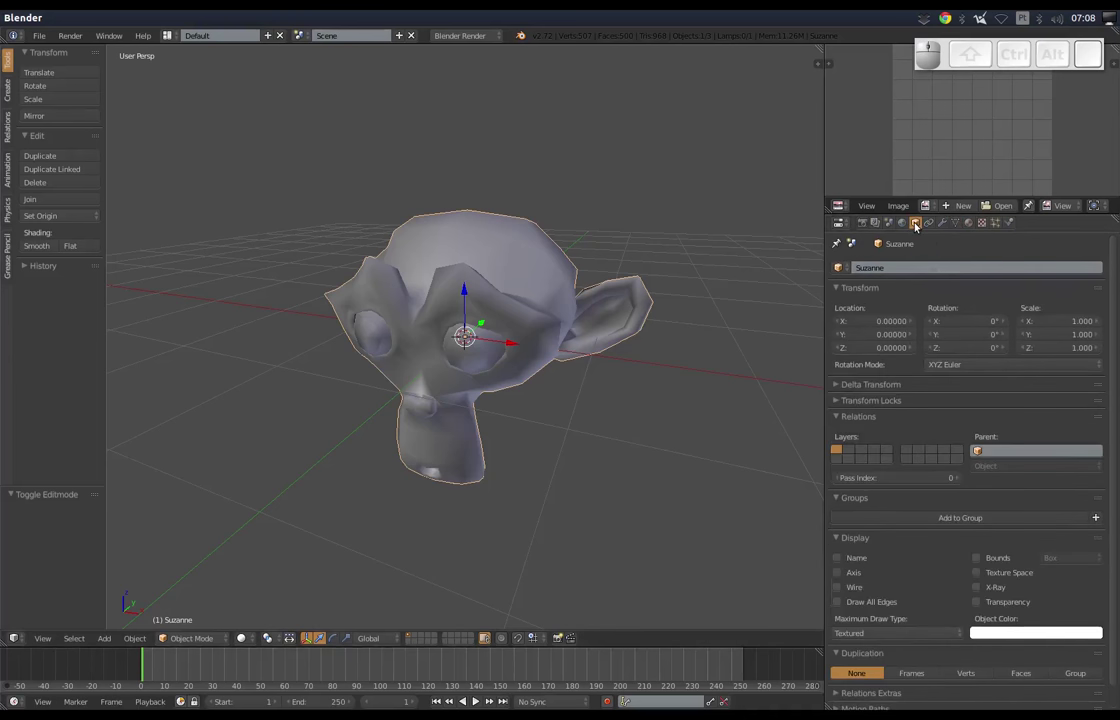
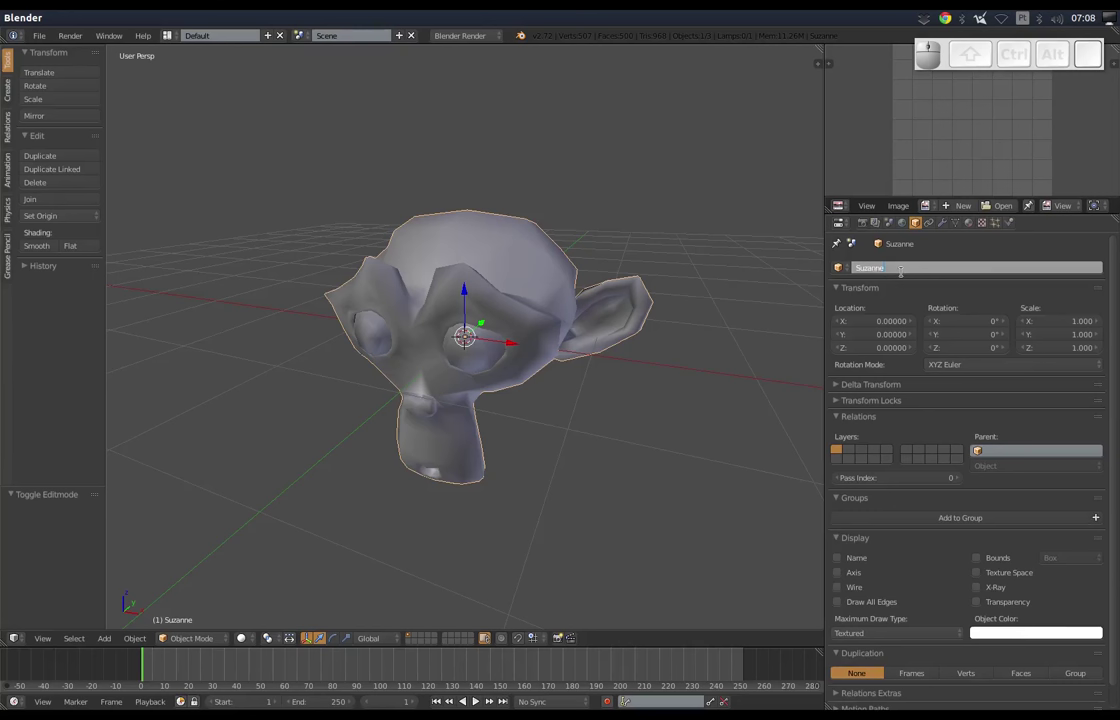
{"action": "key", "text": "-"}
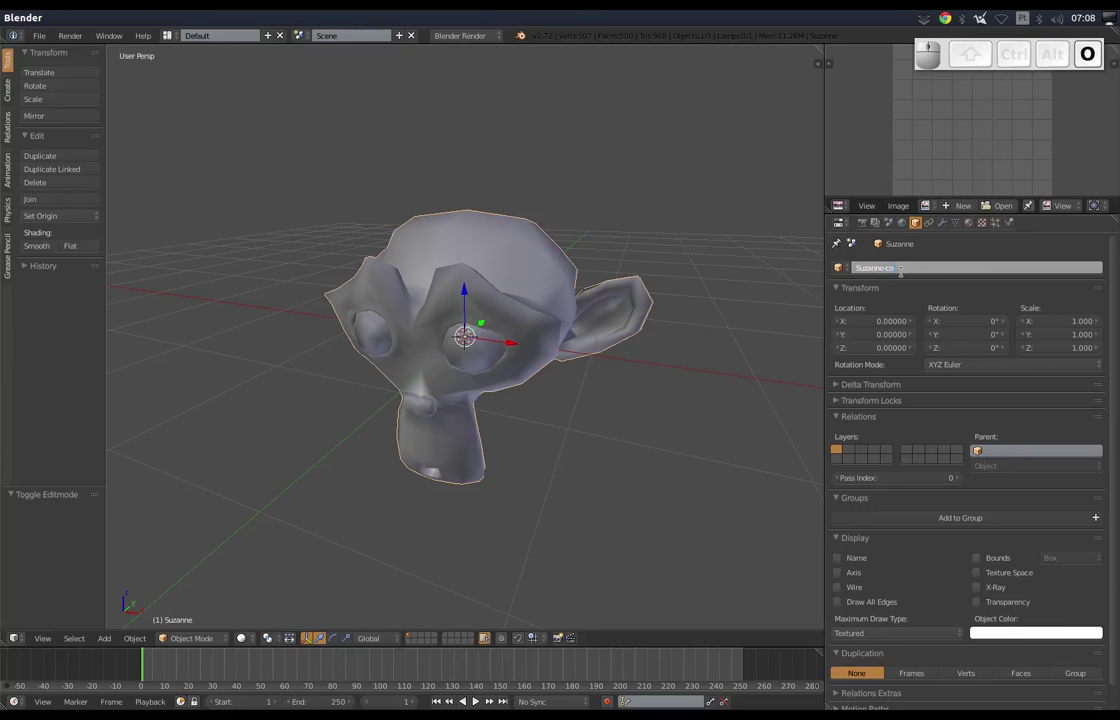
{"action": "key", "text": "l"}
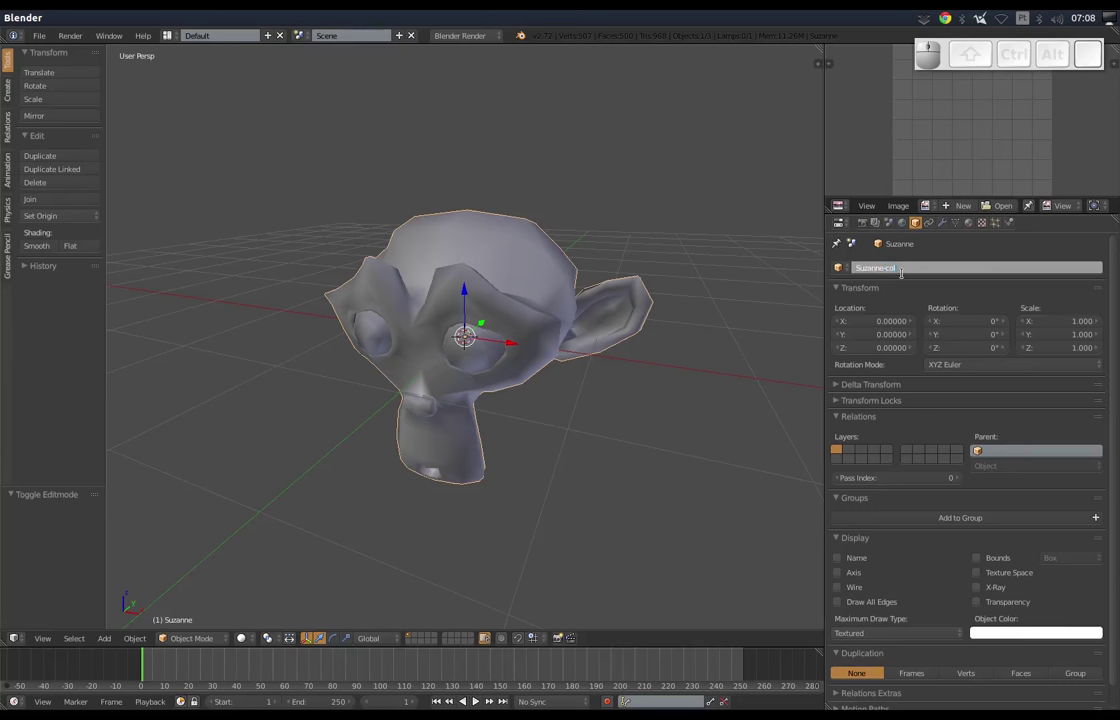
{"action": "key", "text": "Return"}
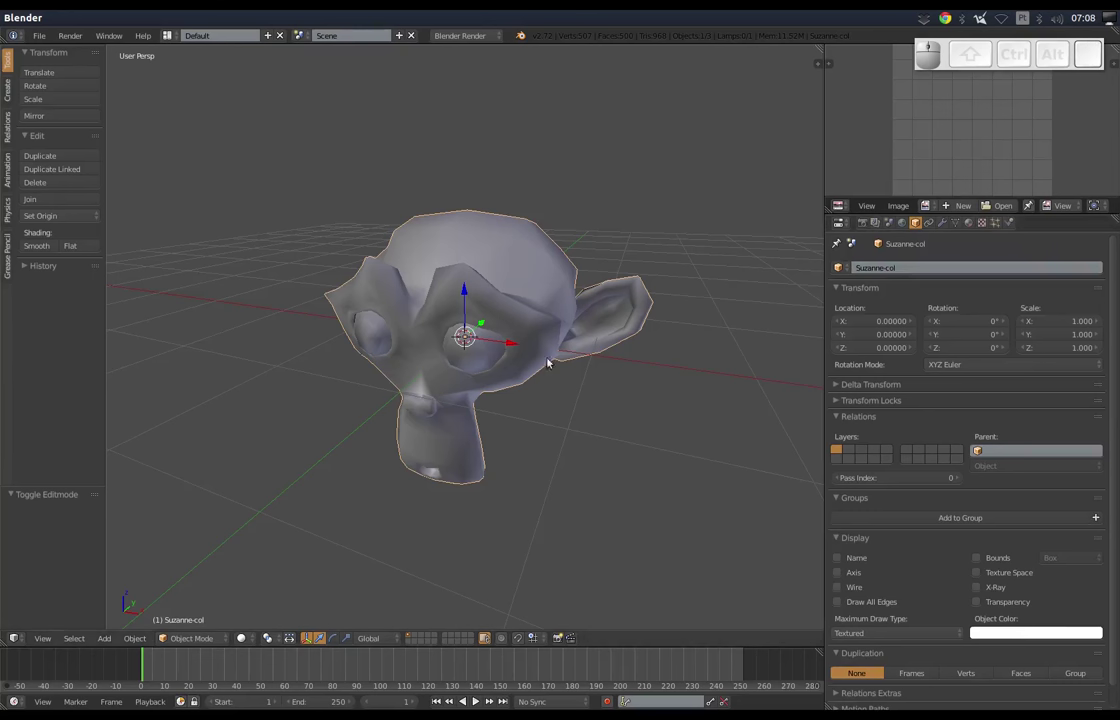
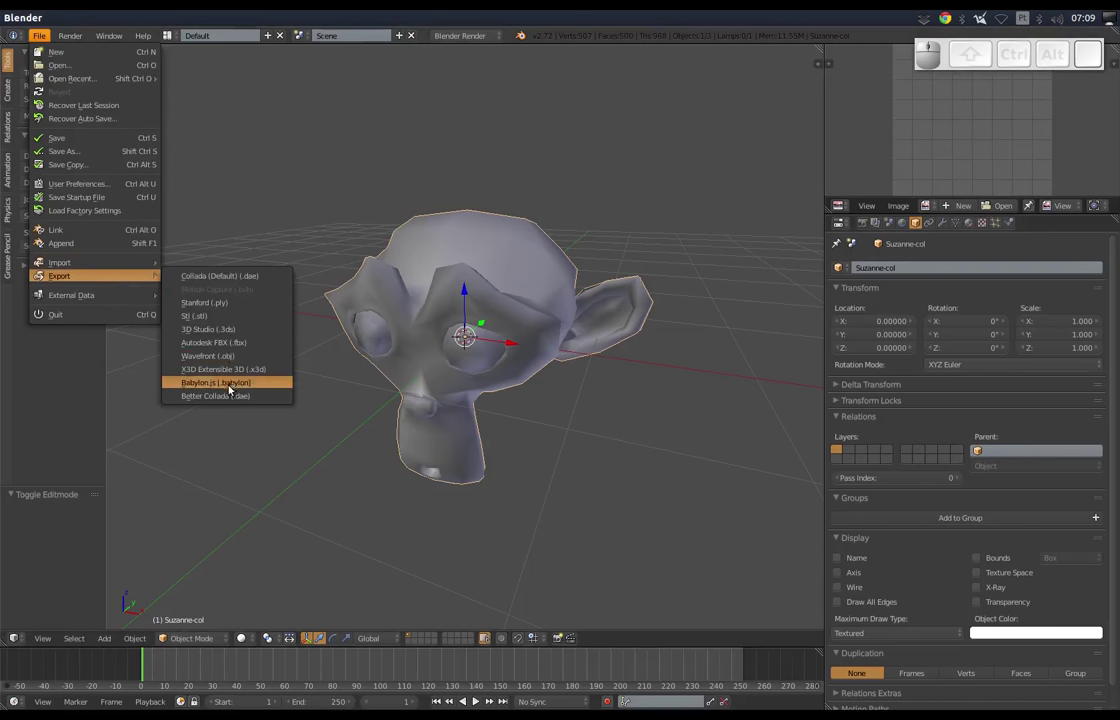
Start a Collada export into the recent cenario1.pt1 folder named suzane_scene.dae.
{"action": "left_click", "coordinate": [223, 400]}
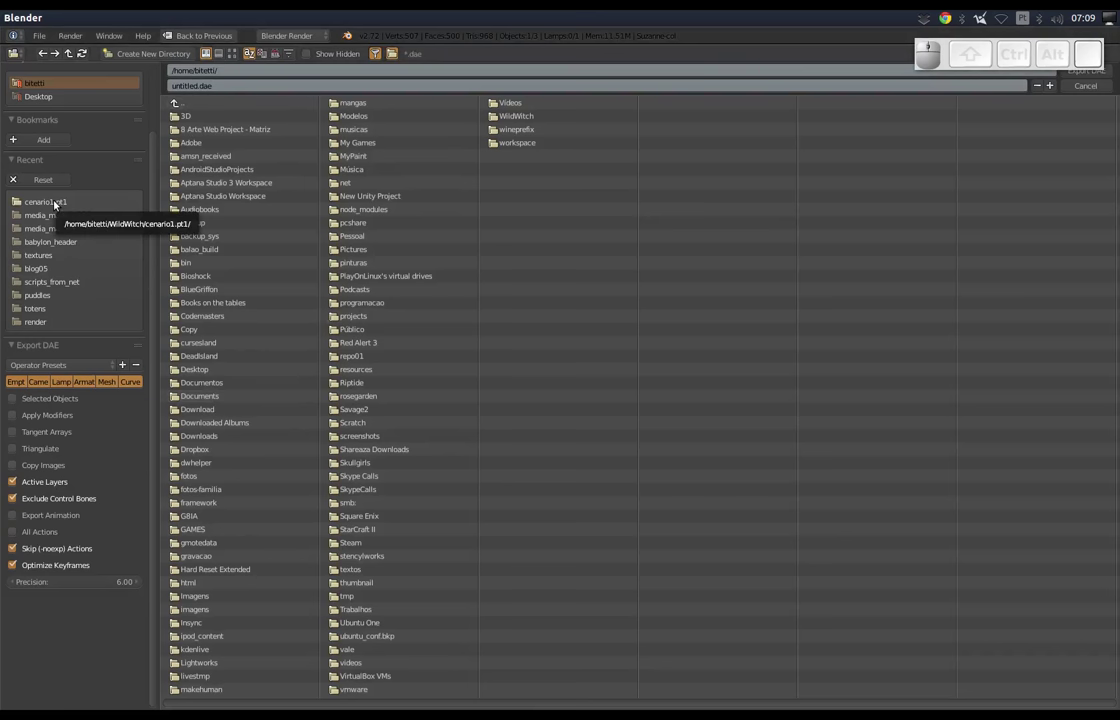
{"action": "left_click", "coordinate": [56, 202]}
{"action": "left_click", "coordinate": [225, 86]}
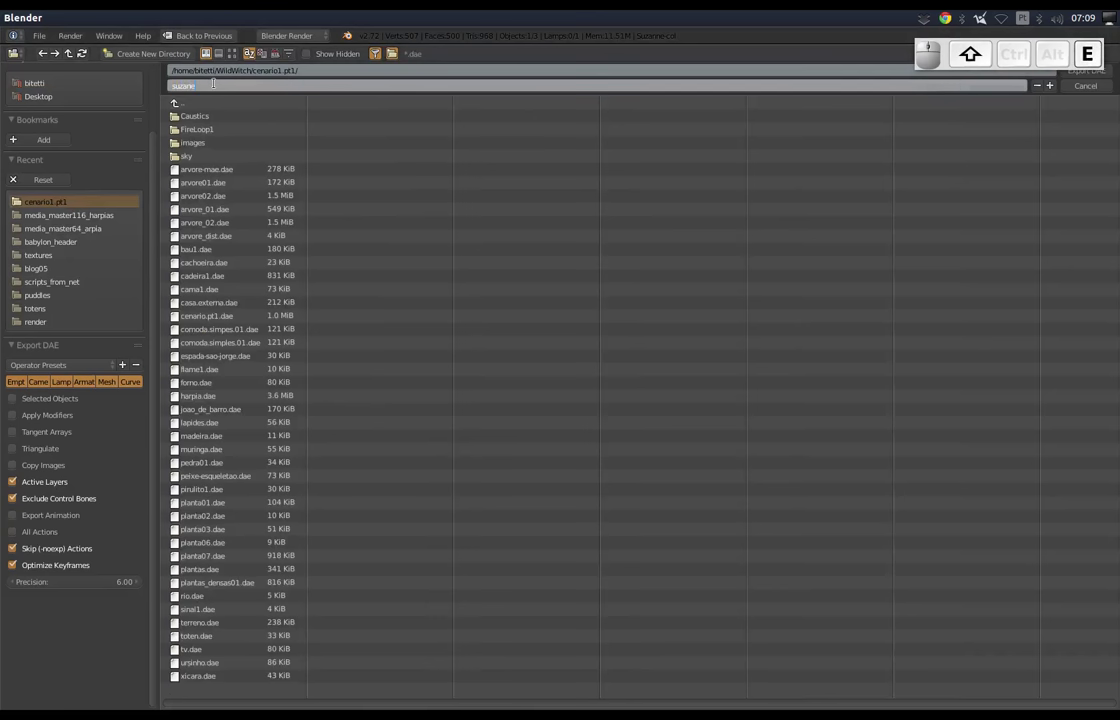
{"action": "key", "text": "shift+-"}
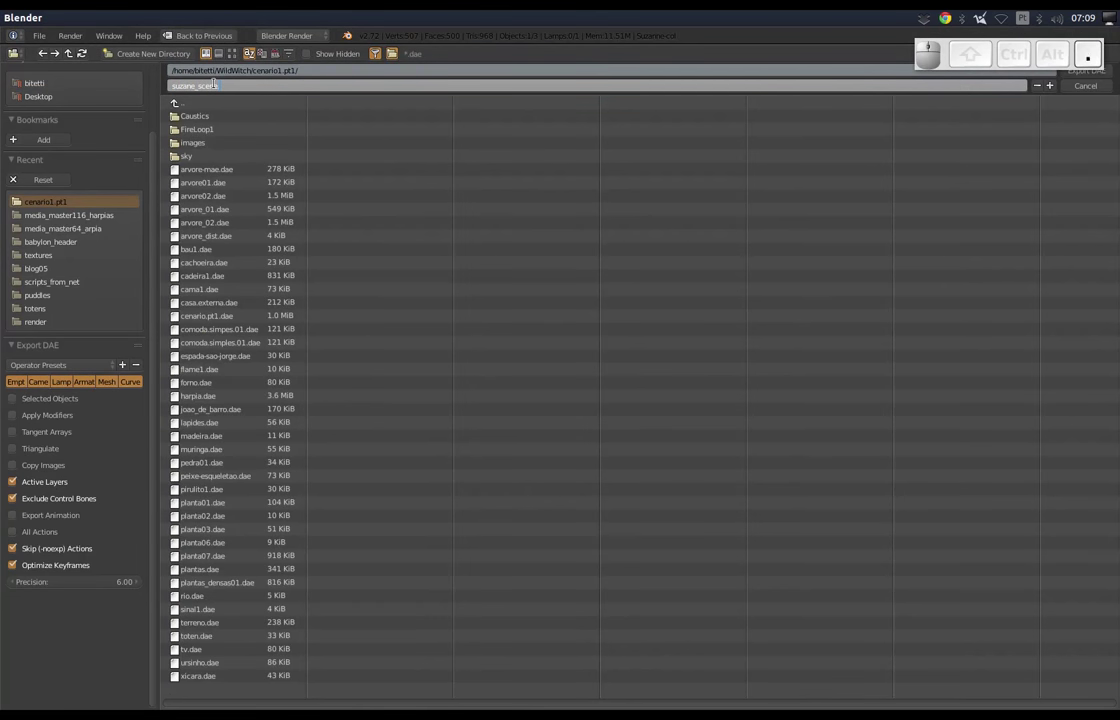
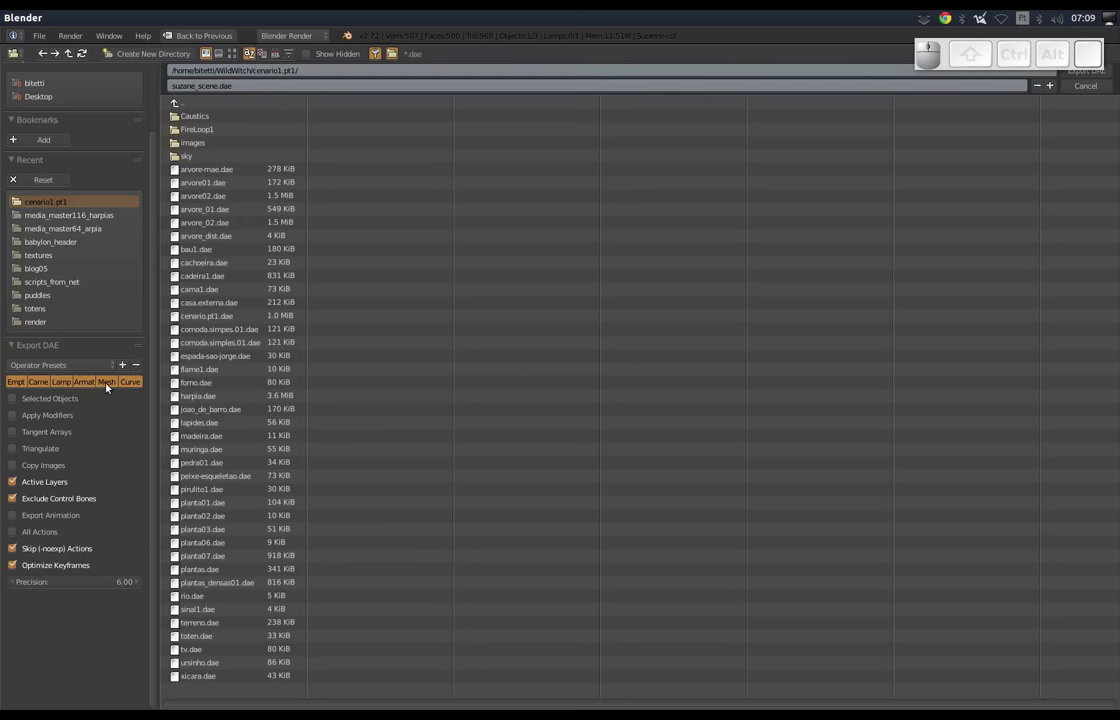
Export the DAE with the Mesh preset and Triangulate enabled.
{"action": "left_click", "coordinate": [108, 388]}
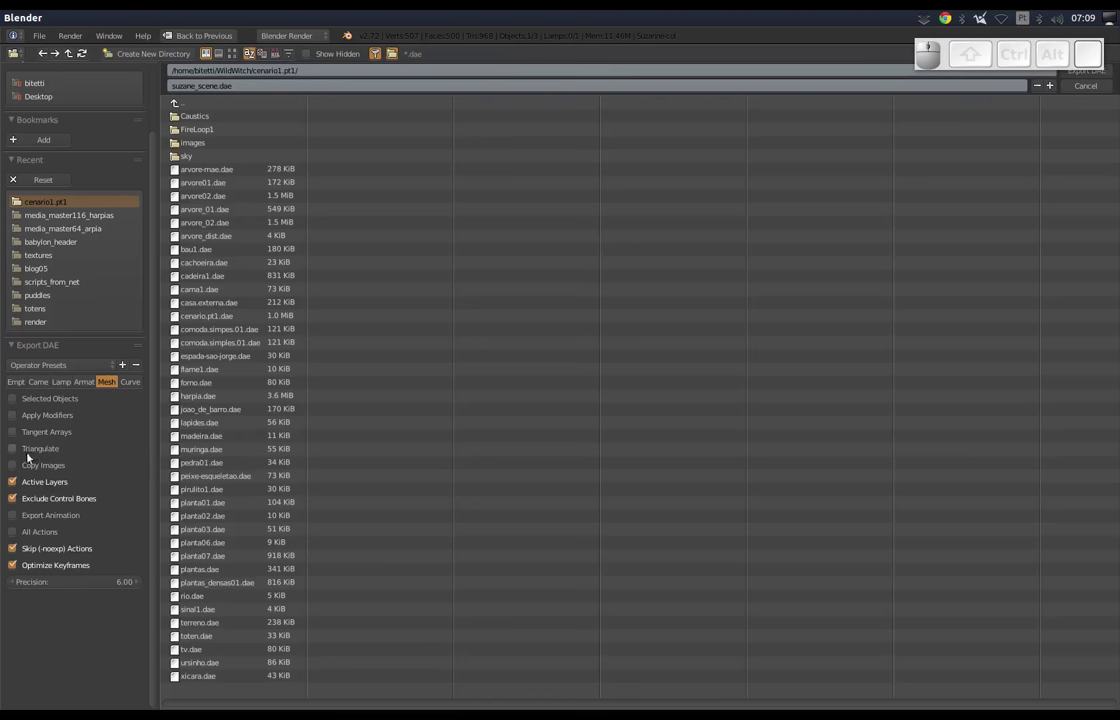
{"action": "left_click", "coordinate": [15, 451]}
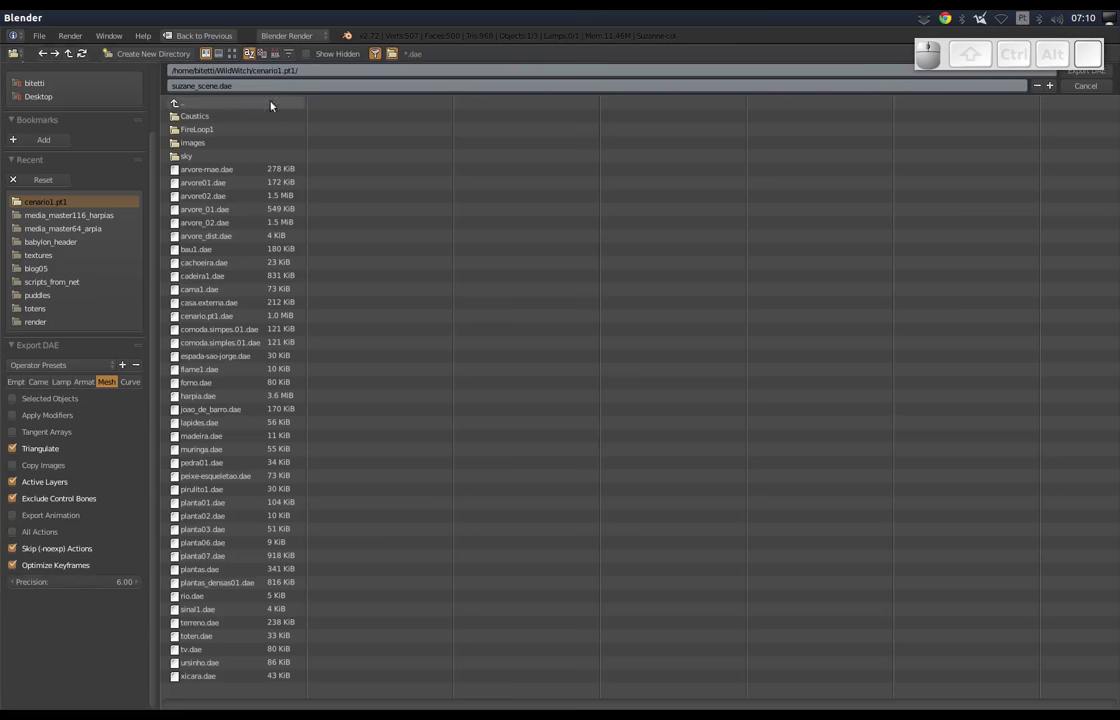
{"action": "left_click", "coordinate": [1111, 79]}
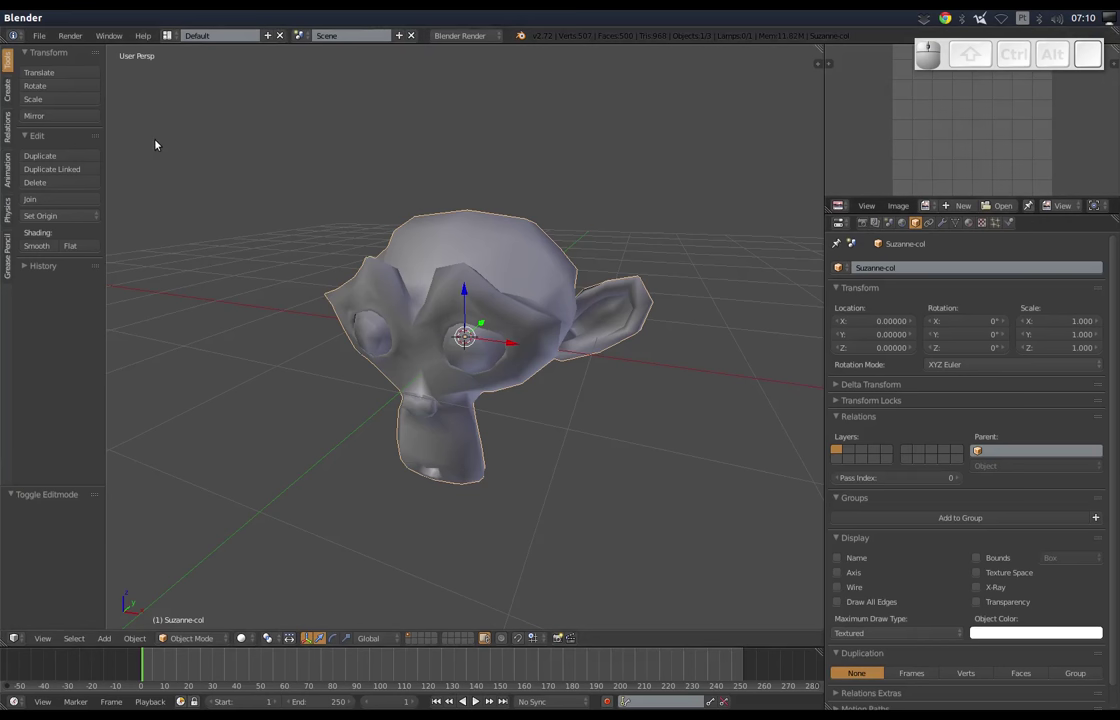
Return to Godot, select terreno and start a 3D Scene import.
{"action": "key", "text": "alt+Tab"}
{"action": "key", "text": "alt+Tab"}
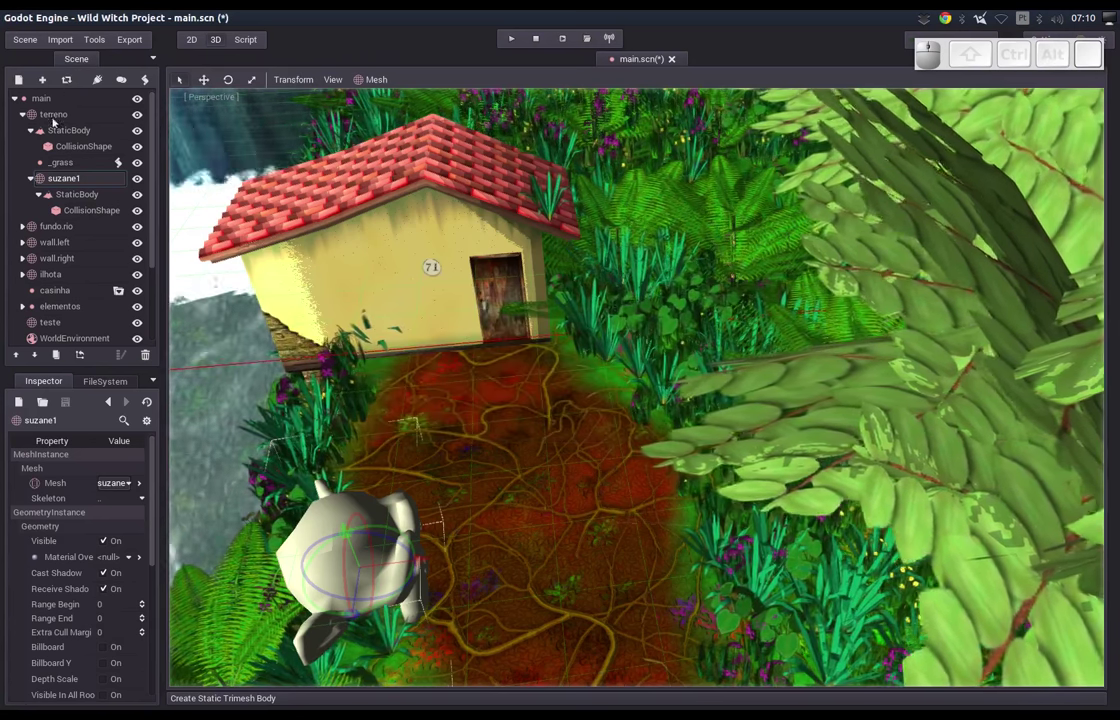
{"action": "left_click", "coordinate": [54, 118]}
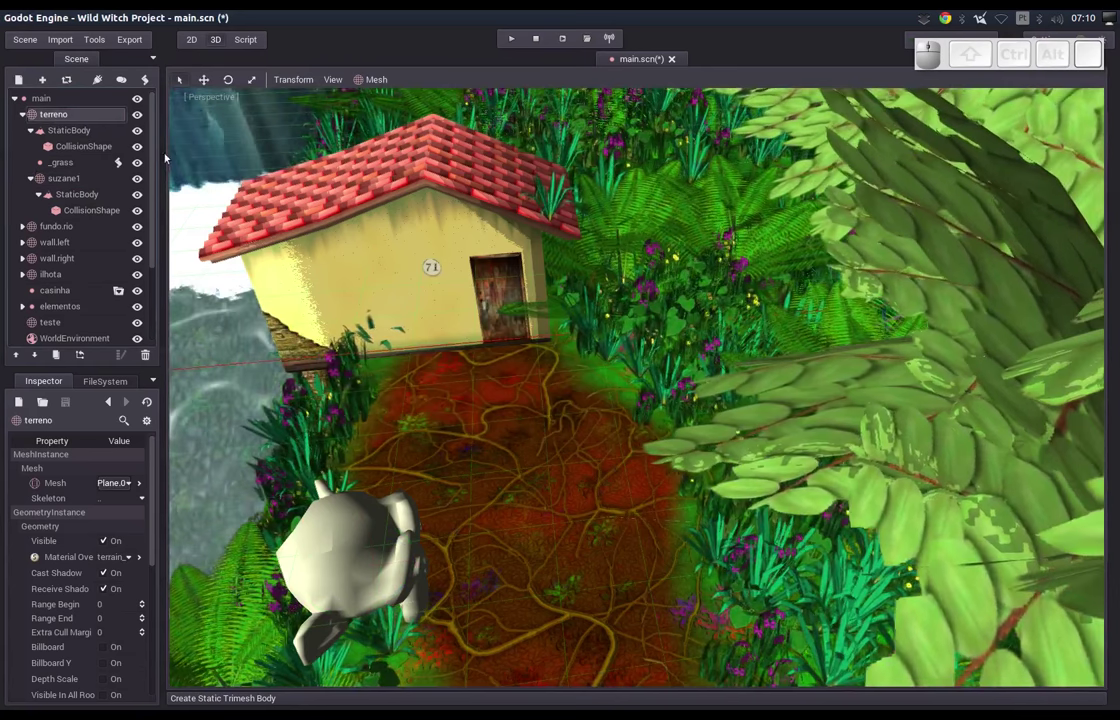
{"action": "left_click", "coordinate": [67, 42]}
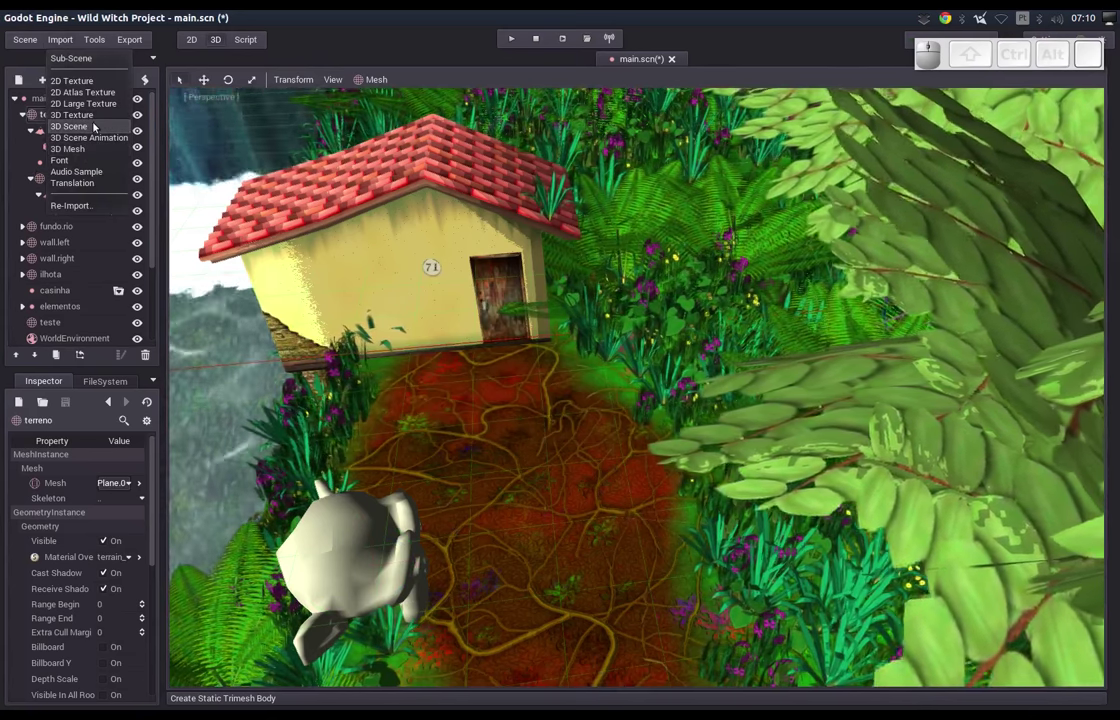
{"action": "left_click", "coordinate": [95, 125]}
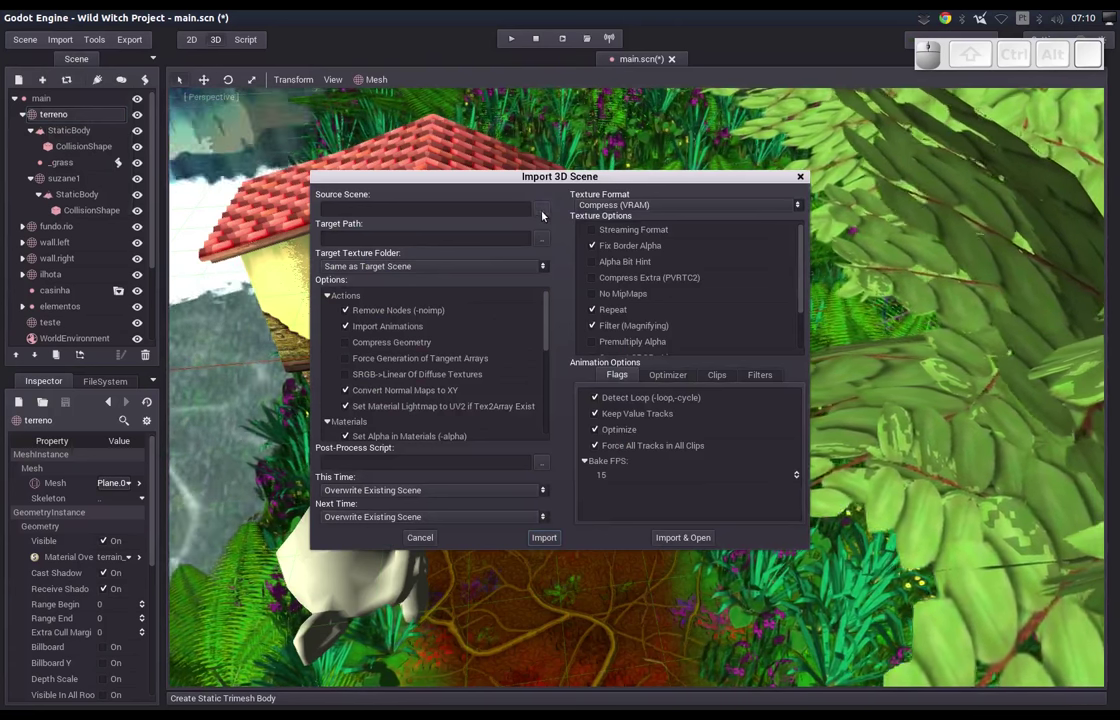
Choose cenario1.pt1/suzane_scene.dae as the import source file.
{"action": "left_click", "coordinate": [543, 217]}
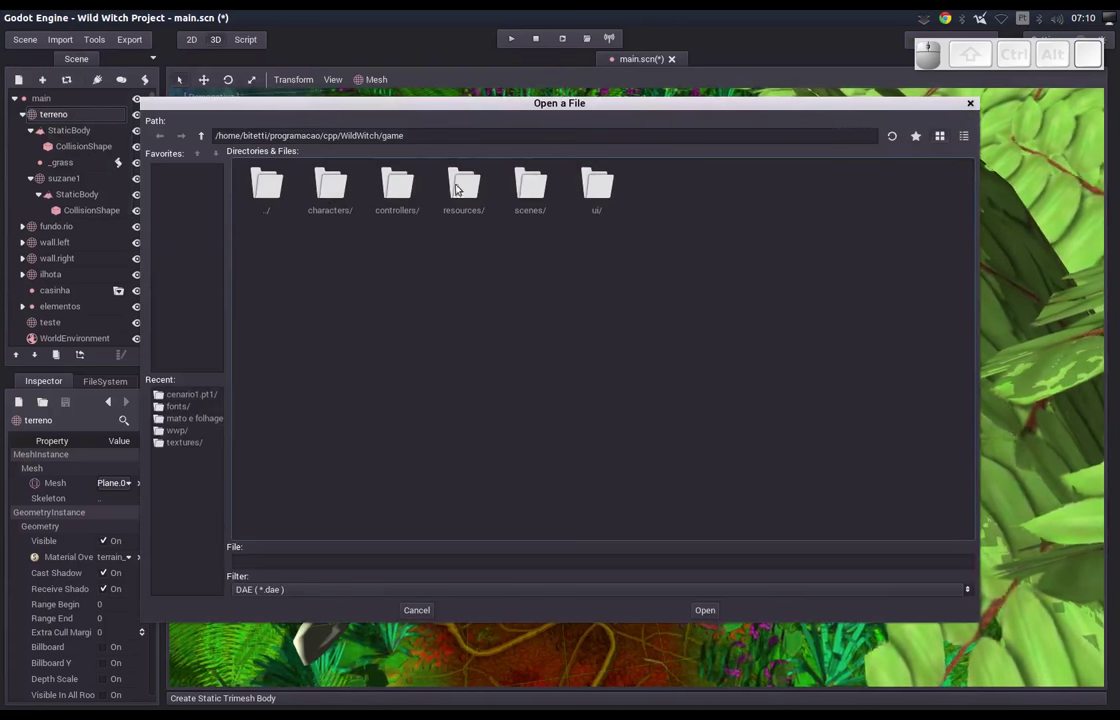
{"action": "left_click", "coordinate": [266, 201]}
{"action": "left_click", "coordinate": [681, 197]}
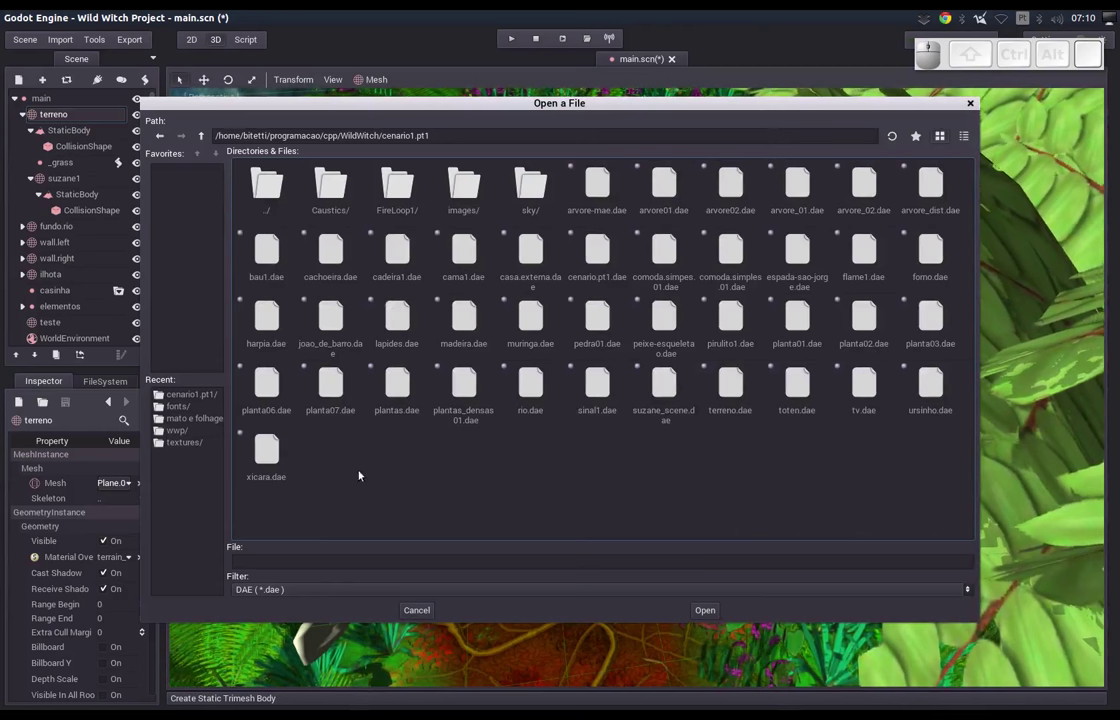
{"action": "left_click", "coordinate": [671, 391]}
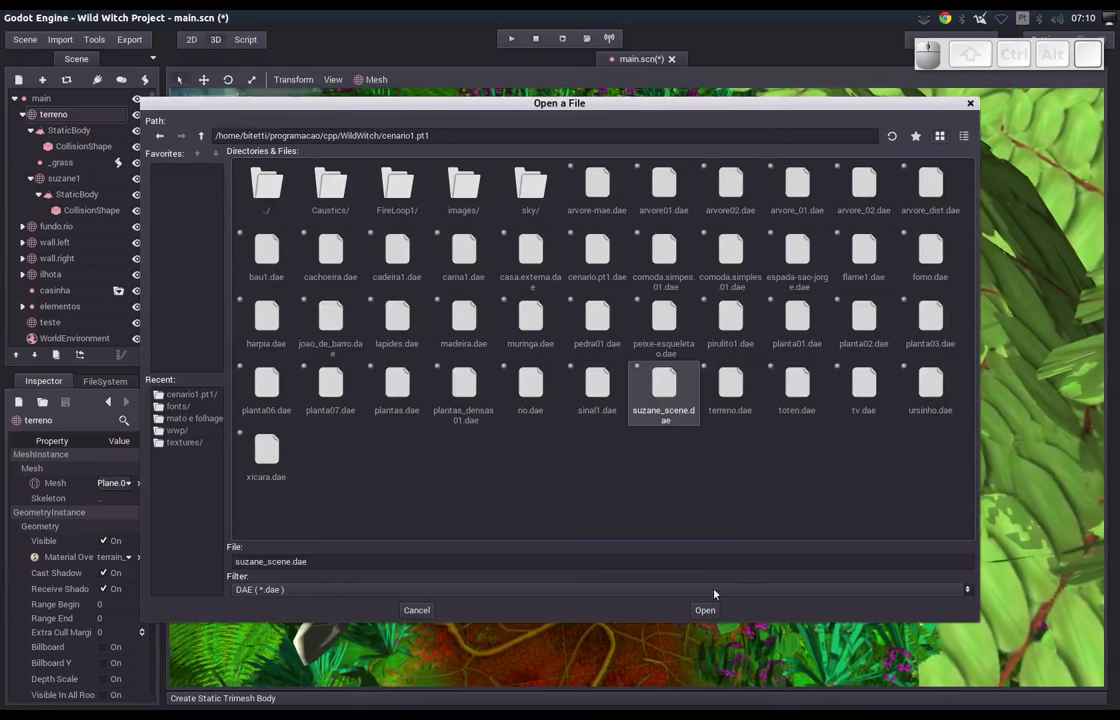
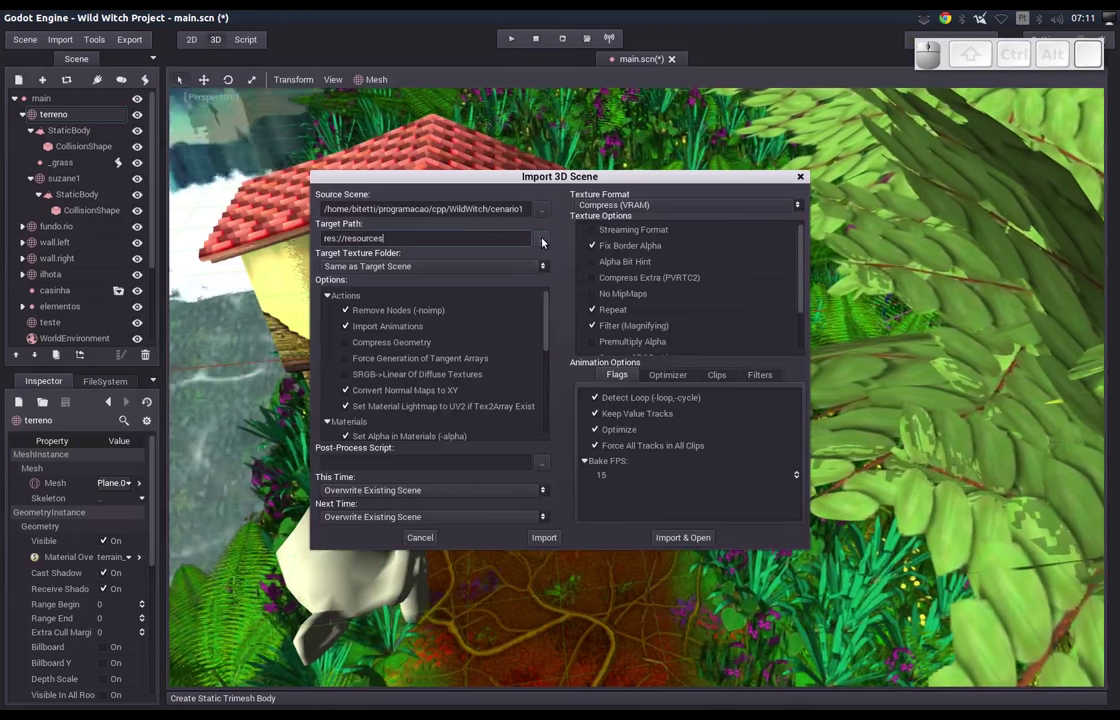
Set the import target path to res://resources/tmp.
{"action": "left_click", "coordinate": [544, 240]}
{"action": "left_click", "coordinate": [162, 177]}
{"action": "left_click", "coordinate": [196, 270]}
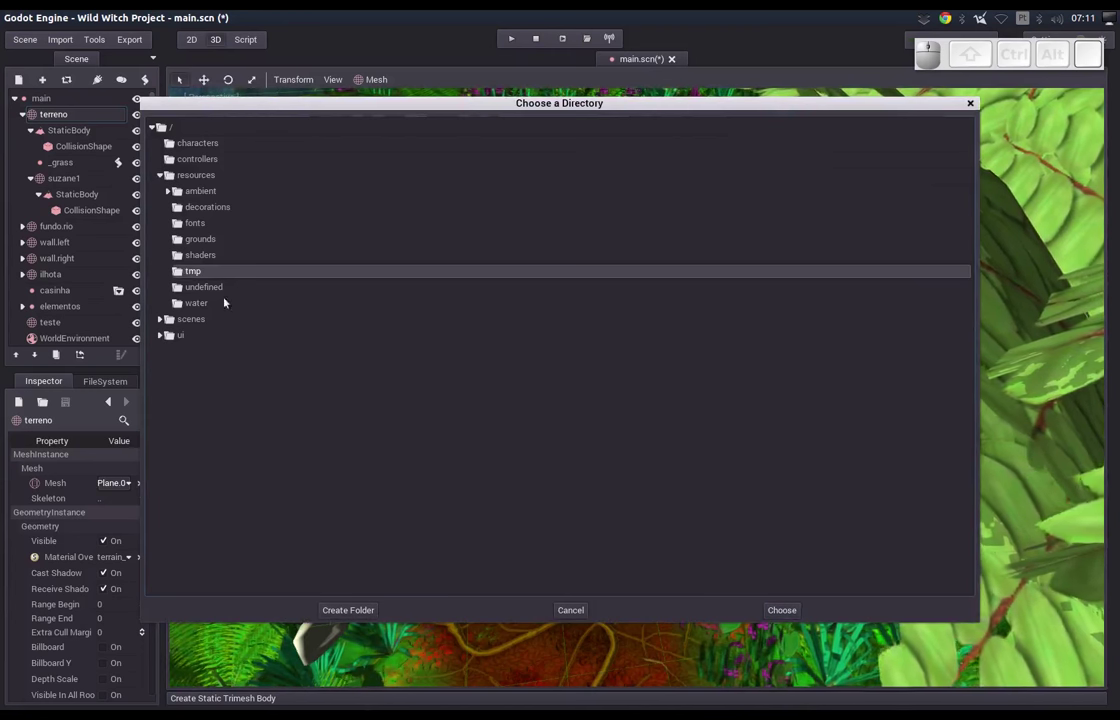
{"action": "left_click", "coordinate": [782, 615]}
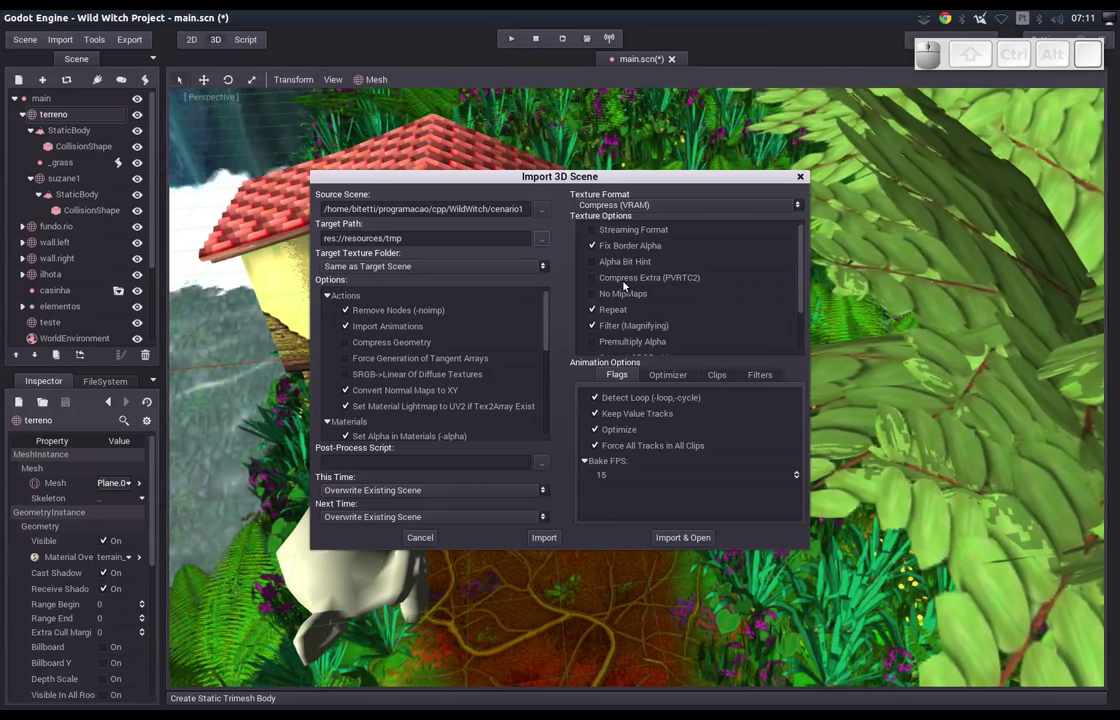
Enable Convert NormalMap to XY and import the scene, opening it.
{"action": "left_click_drag", "start_coordinate": [806, 295], "coordinate": [696, 323]}
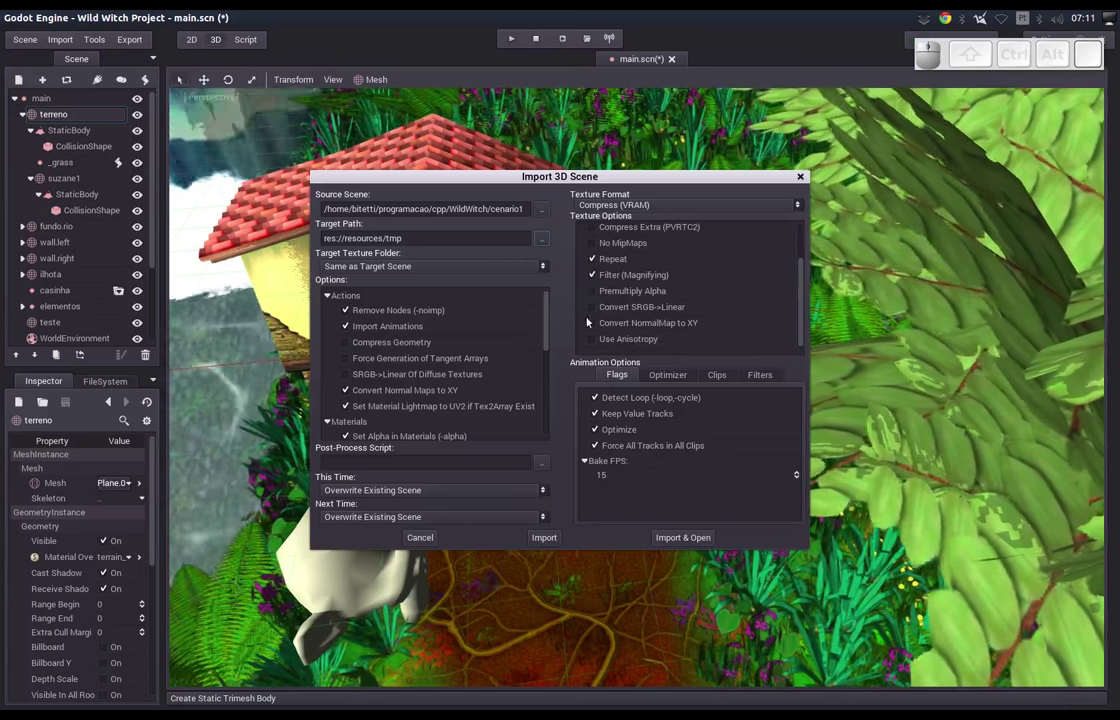
{"action": "left_click", "coordinate": [596, 326]}
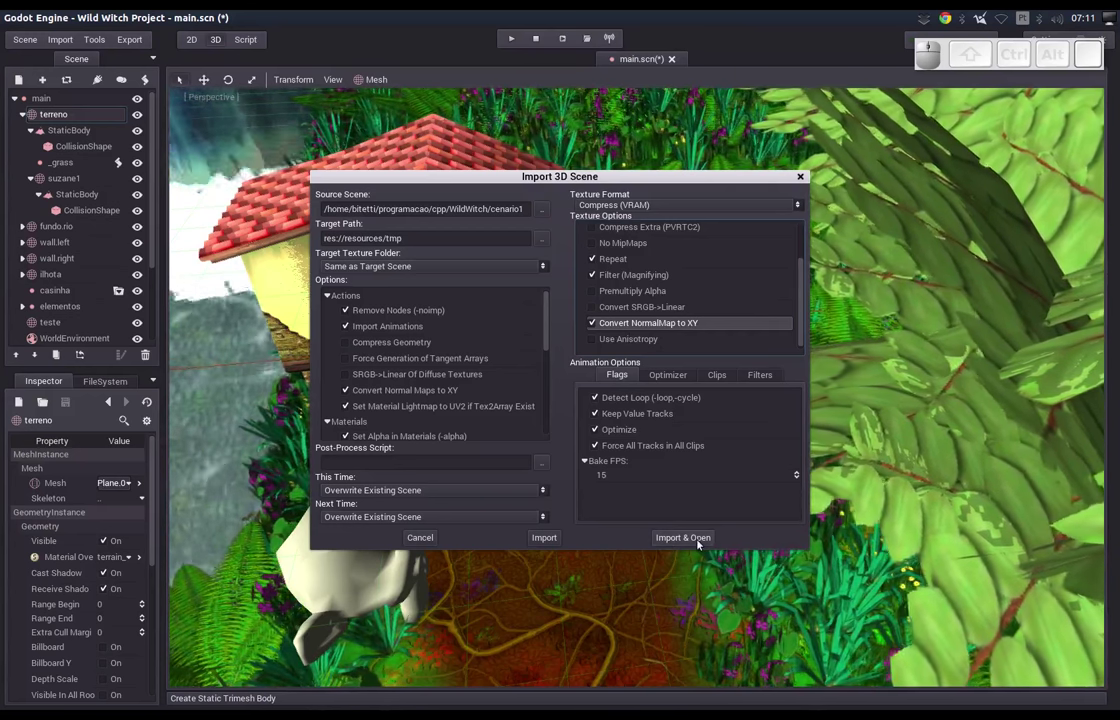
{"action": "left_click", "coordinate": [702, 541]}
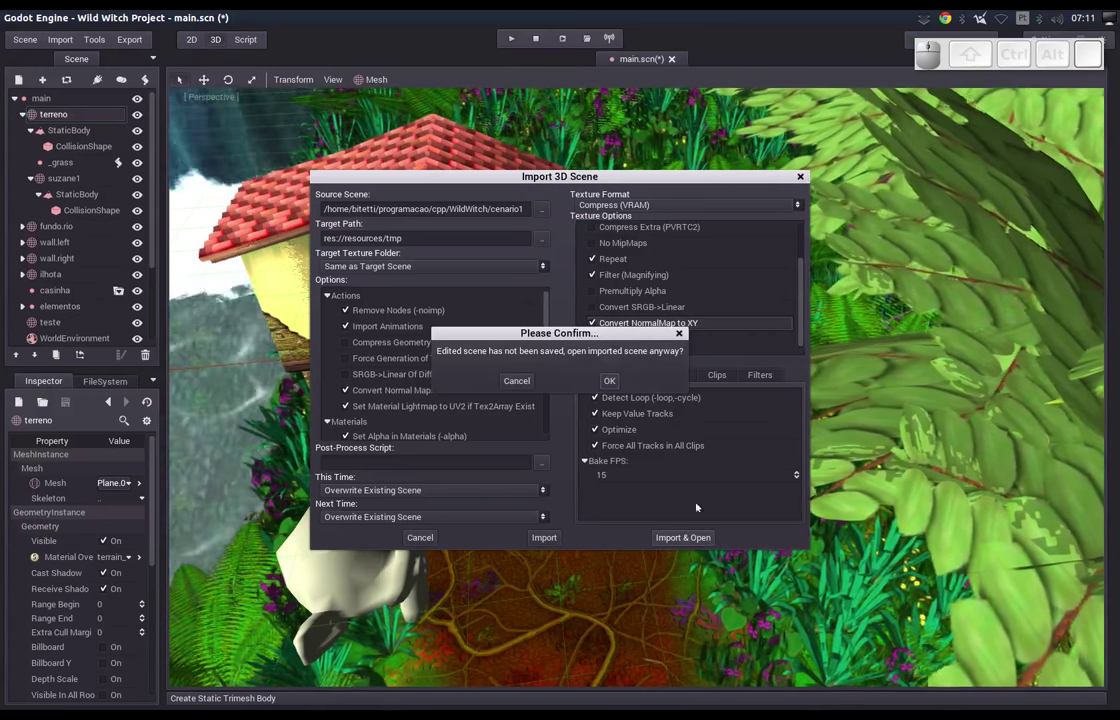
Open the imported scene despite unsaved changes and light the viewport so the monkey shows.
{"action": "left_click", "coordinate": [617, 380]}
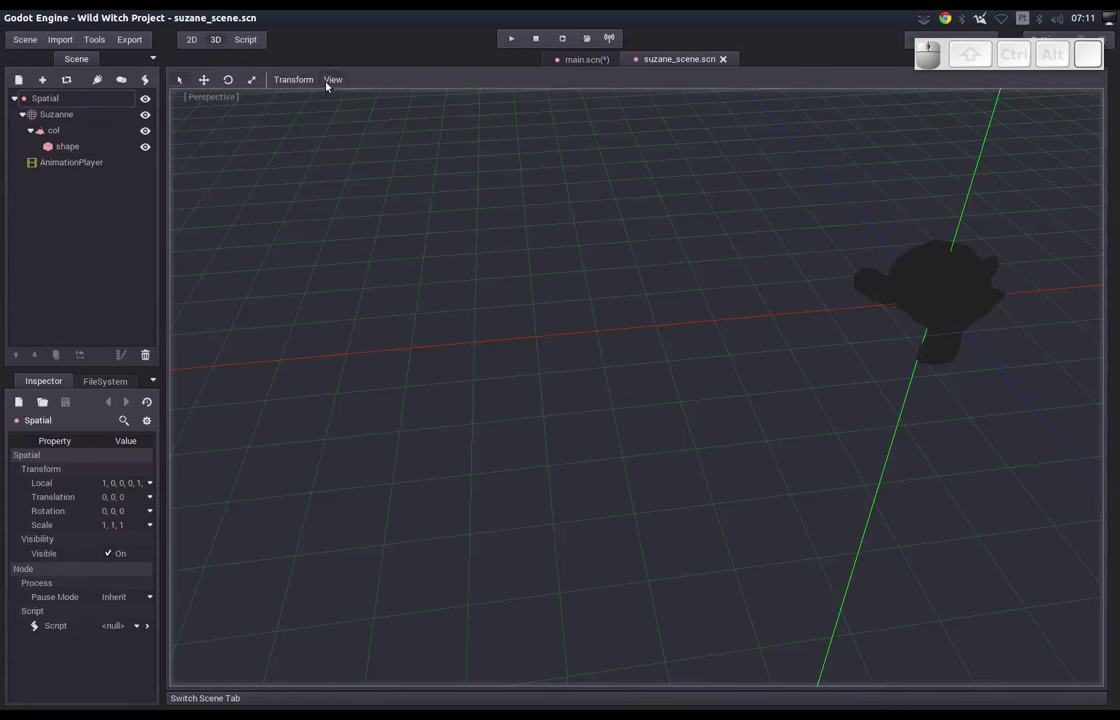
{"action": "left_click", "coordinate": [329, 84]}
{"action": "left_click", "coordinate": [338, 102]}
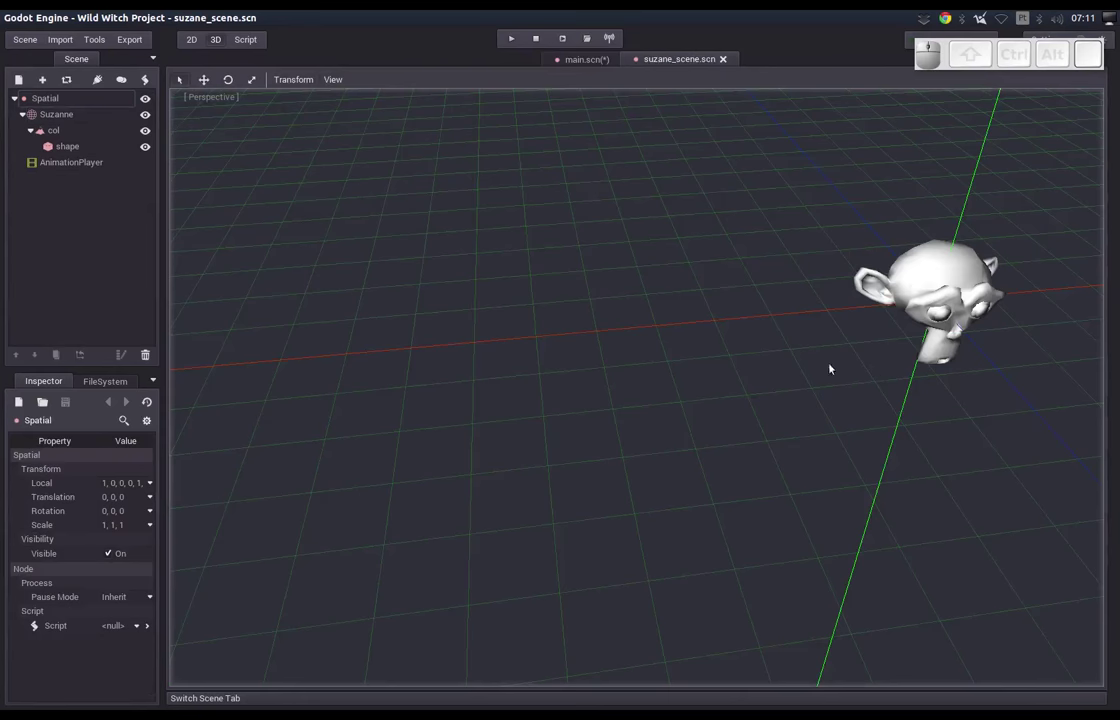
{"action": "key", "text": "Caps_Lock"}
{"action": "left_click_drag", "start_coordinate": [793, 351], "coordinate": [902, 376]}
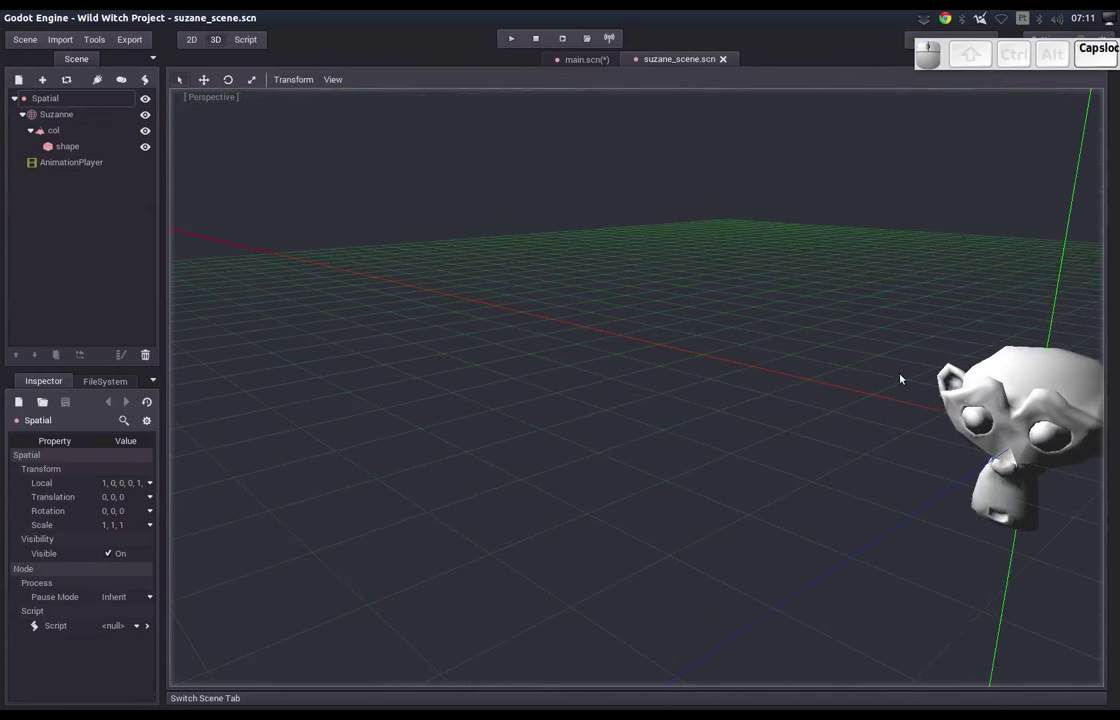
{"action": "middle_click", "coordinate": [932, 377]}
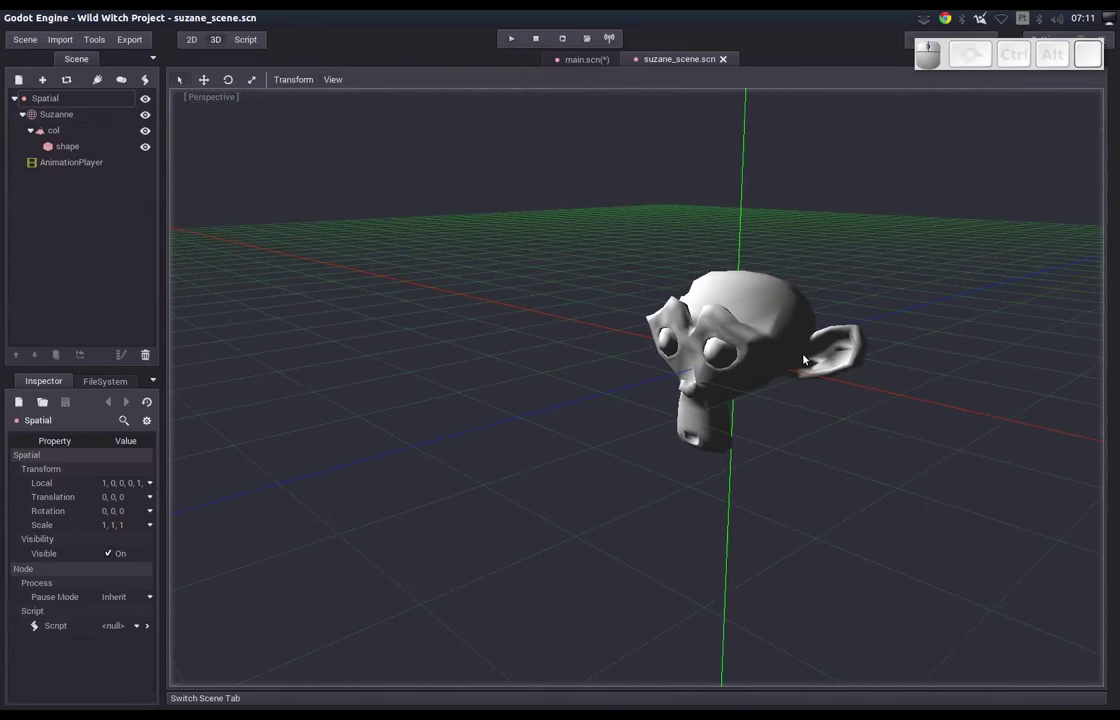
{"action": "key", "text": "Caps_Lock"}
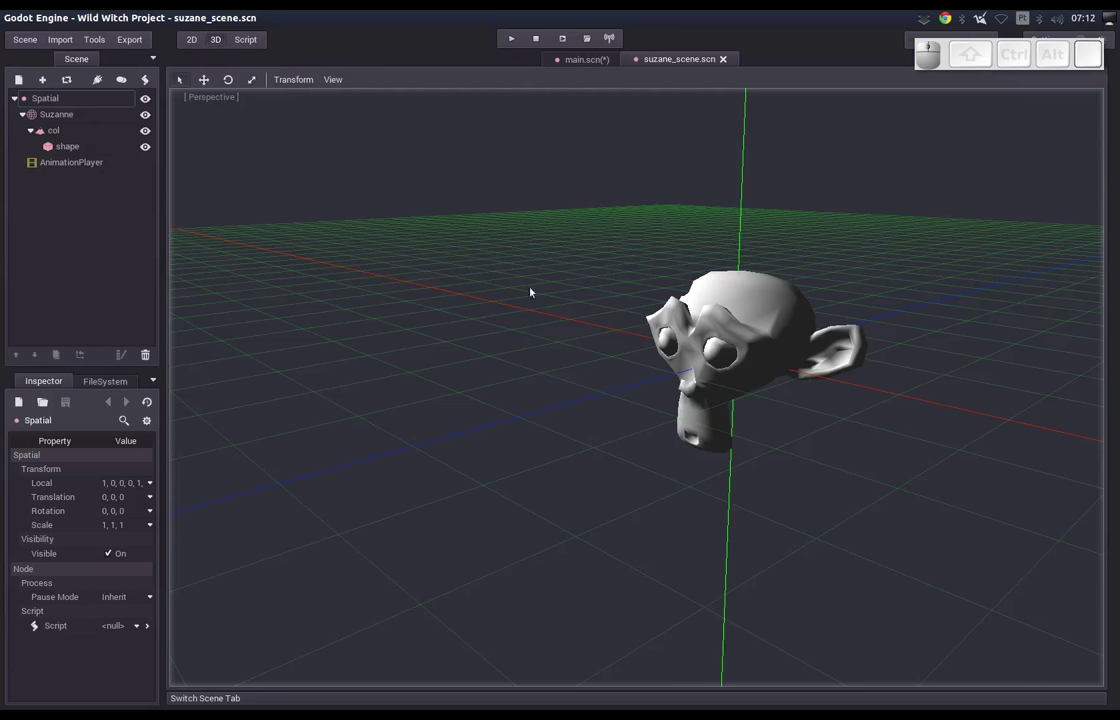
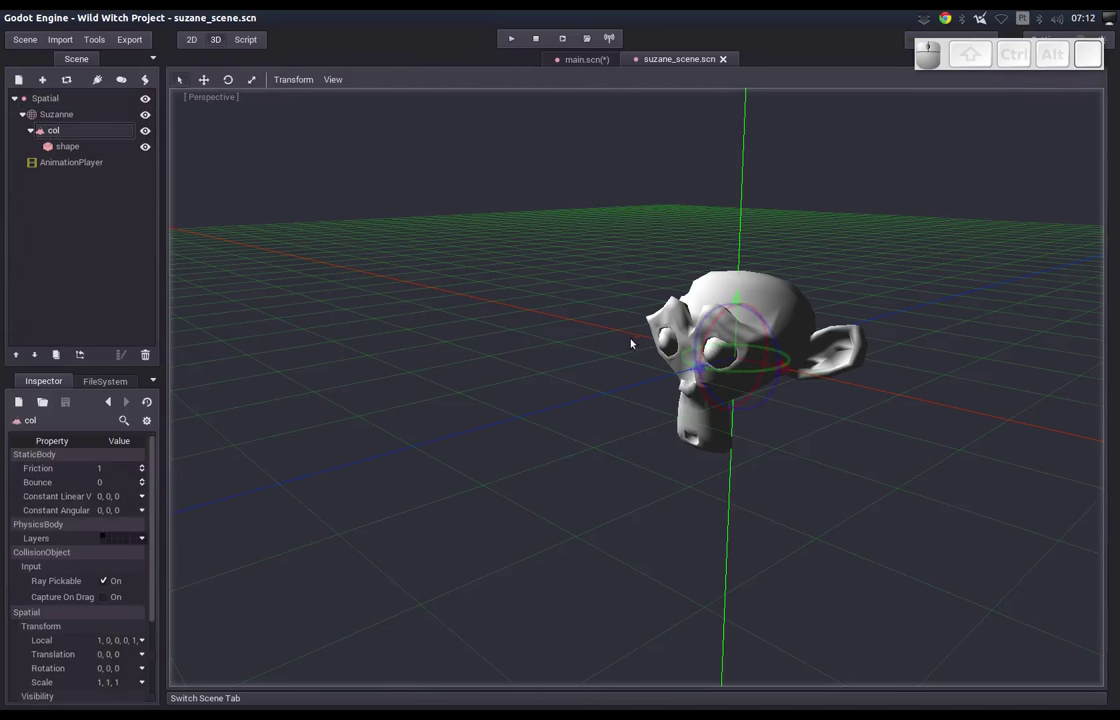
Delete the AnimationPlayer, rename the Spatial root to suzane1 and save the scene.
{"action": "left_click", "coordinate": [52, 114]}
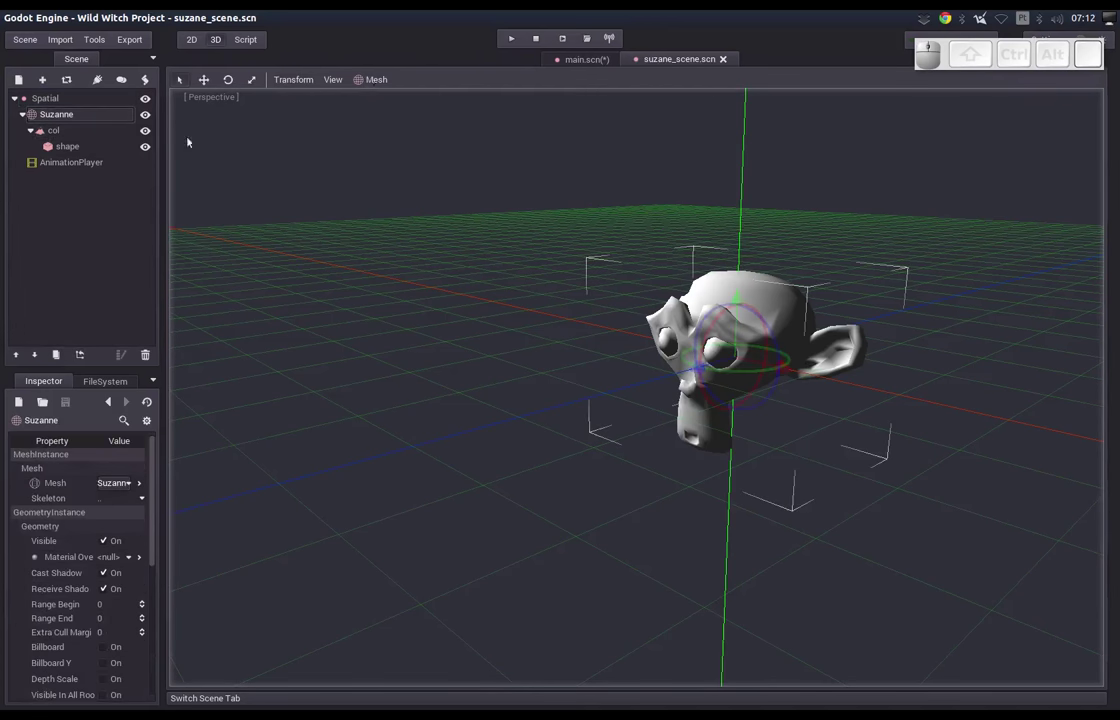
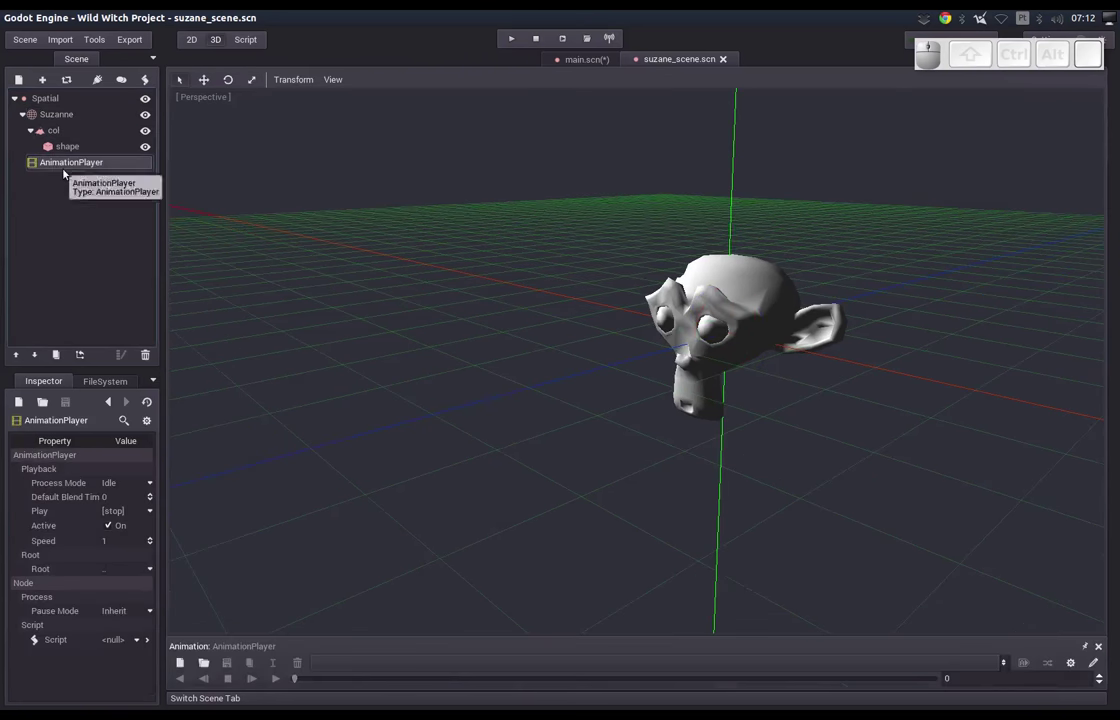
{"action": "key", "text": "Delete"}
{"action": "key", "text": "Return"}
{"action": "left_click", "coordinate": [47, 109]}
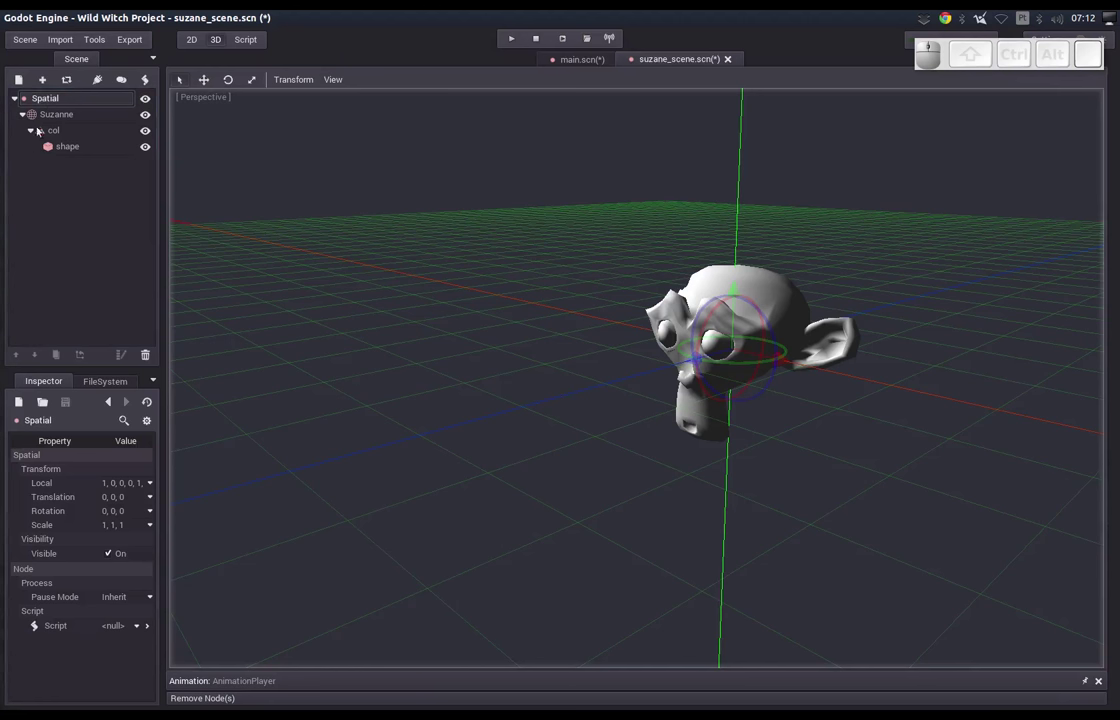
{"action": "left_click", "coordinate": [61, 100]}
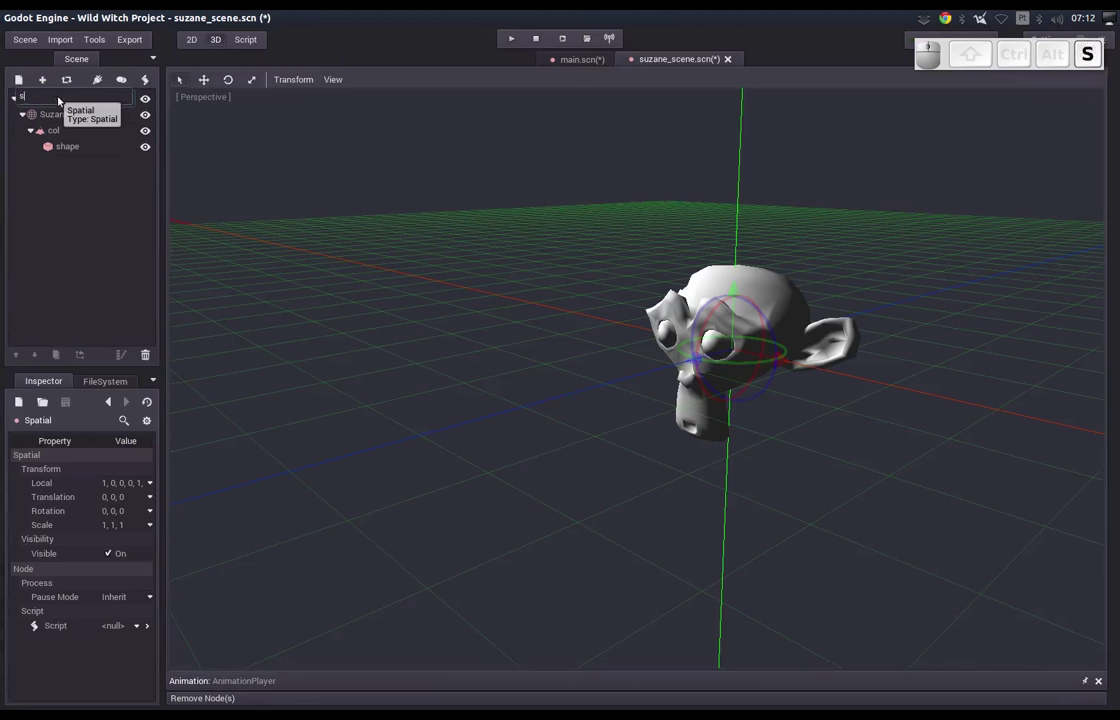
{"action": "key", "text": "Return"}
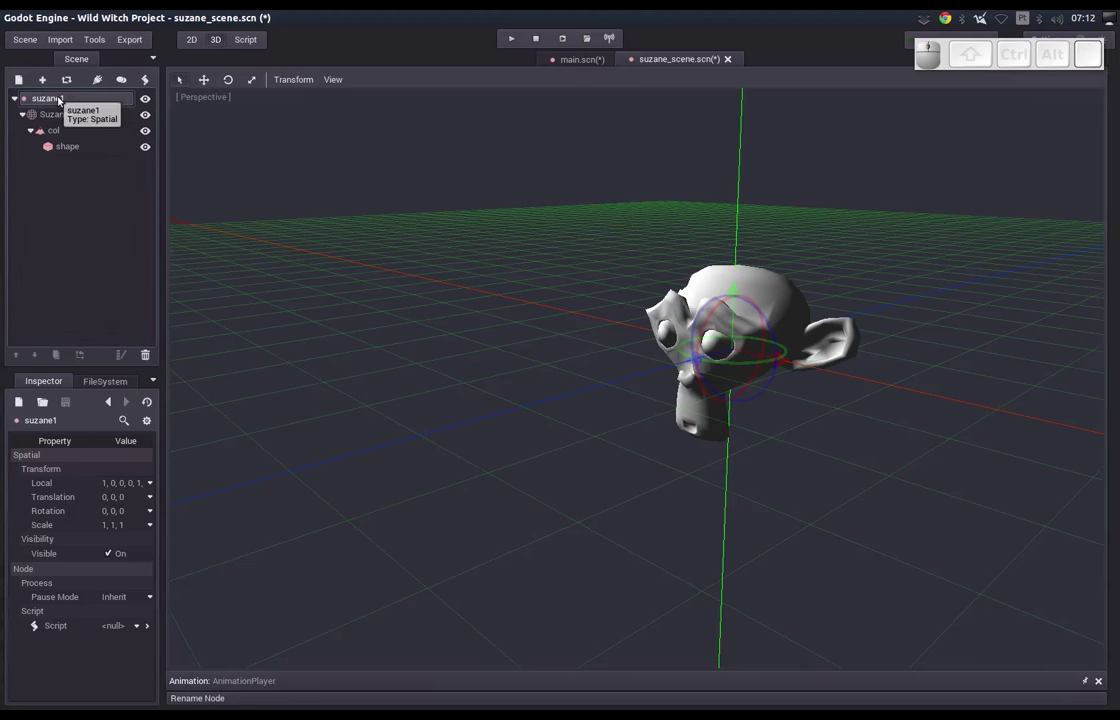
{"action": "middle_click", "coordinate": [509, 332]}
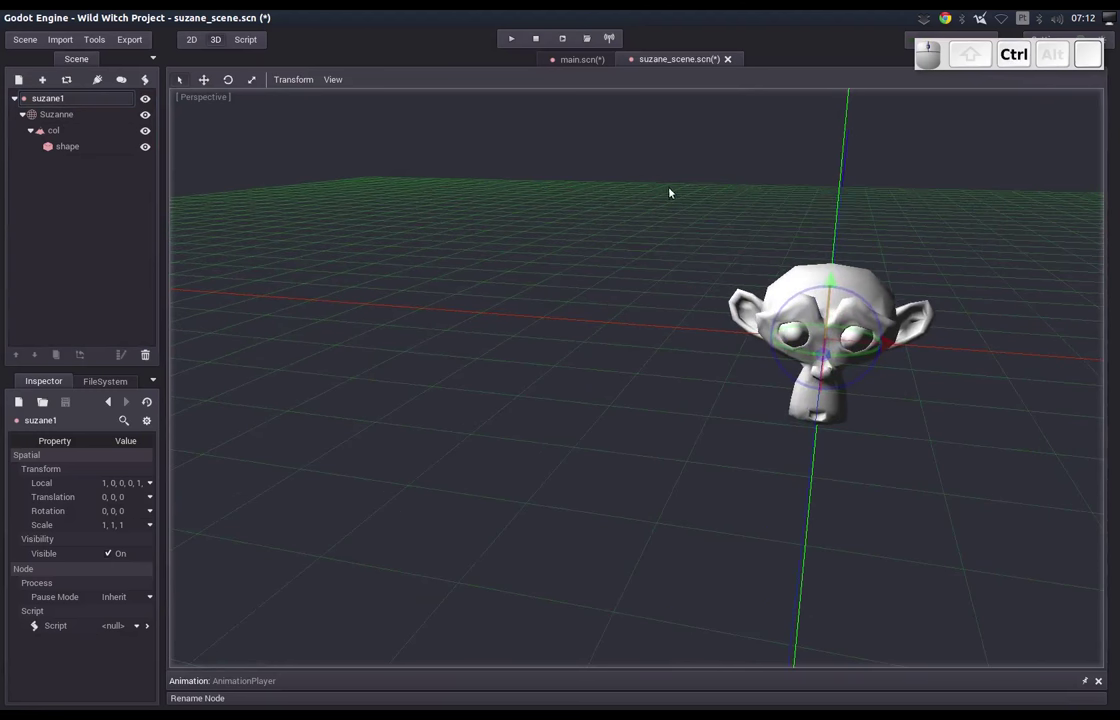
{"action": "key", "text": "ctrl+s"}
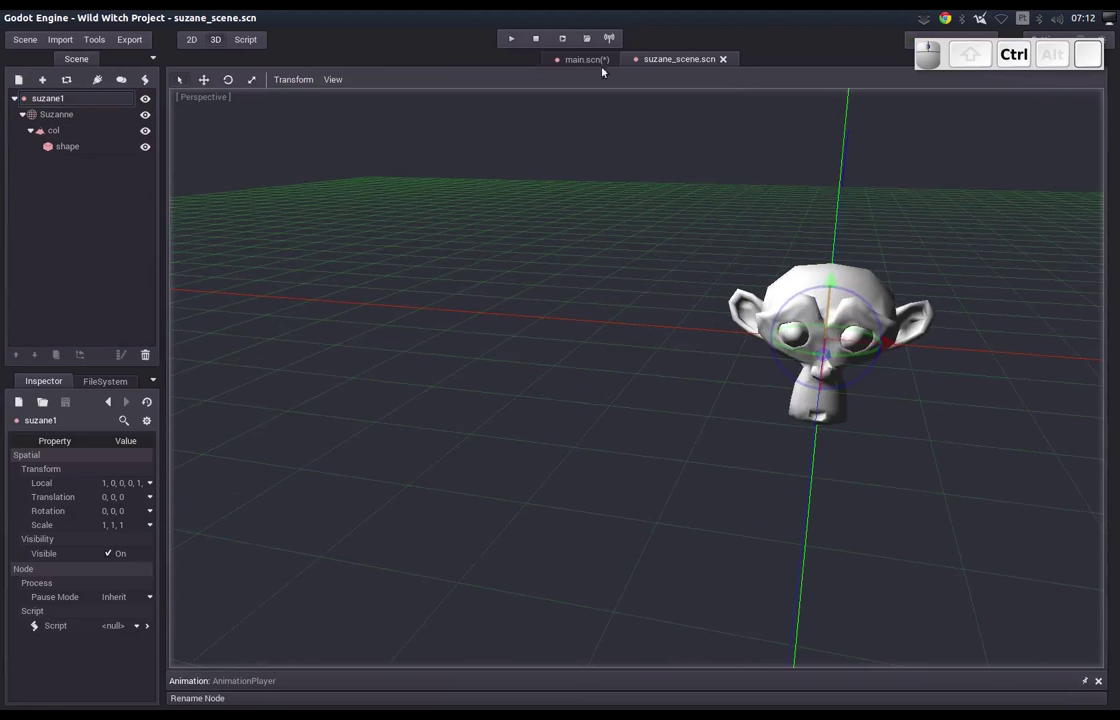
Back in main.scn, instance res://resources/tmp/suzane_scene.scn and focus on it.
{"action": "left_click", "coordinate": [588, 63]}
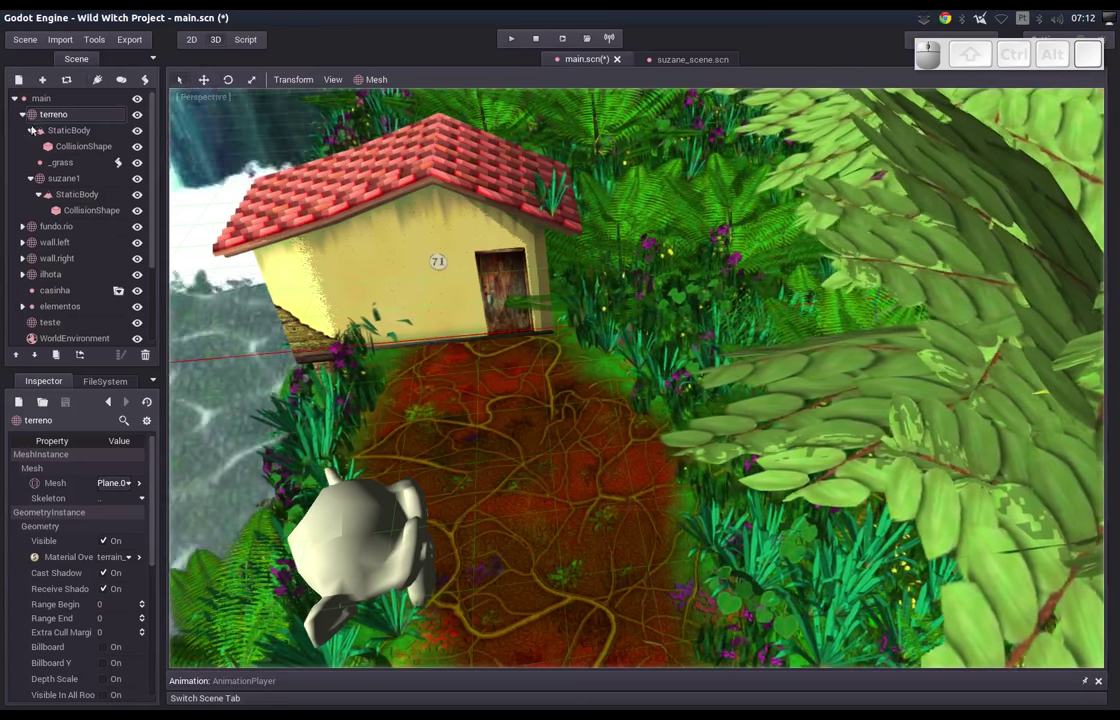
{"action": "left_click", "coordinate": [41, 119]}
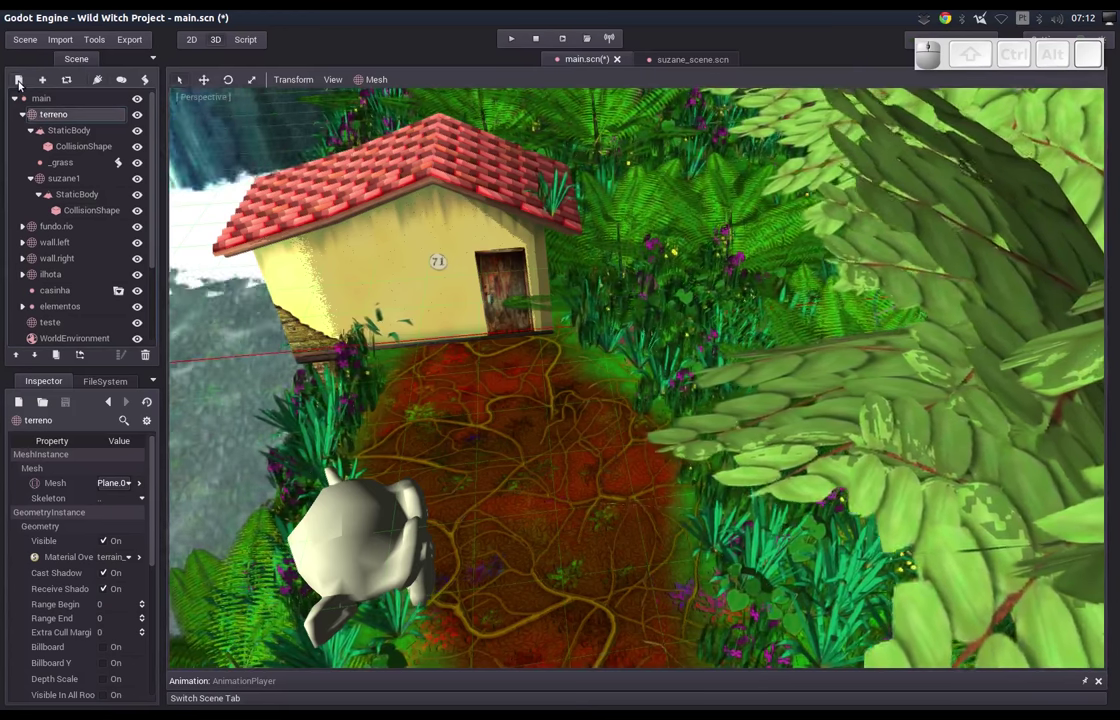
{"action": "left_click", "coordinate": [45, 77]}
{"action": "left_click", "coordinate": [394, 193]}
{"action": "left_click", "coordinate": [662, 197]}
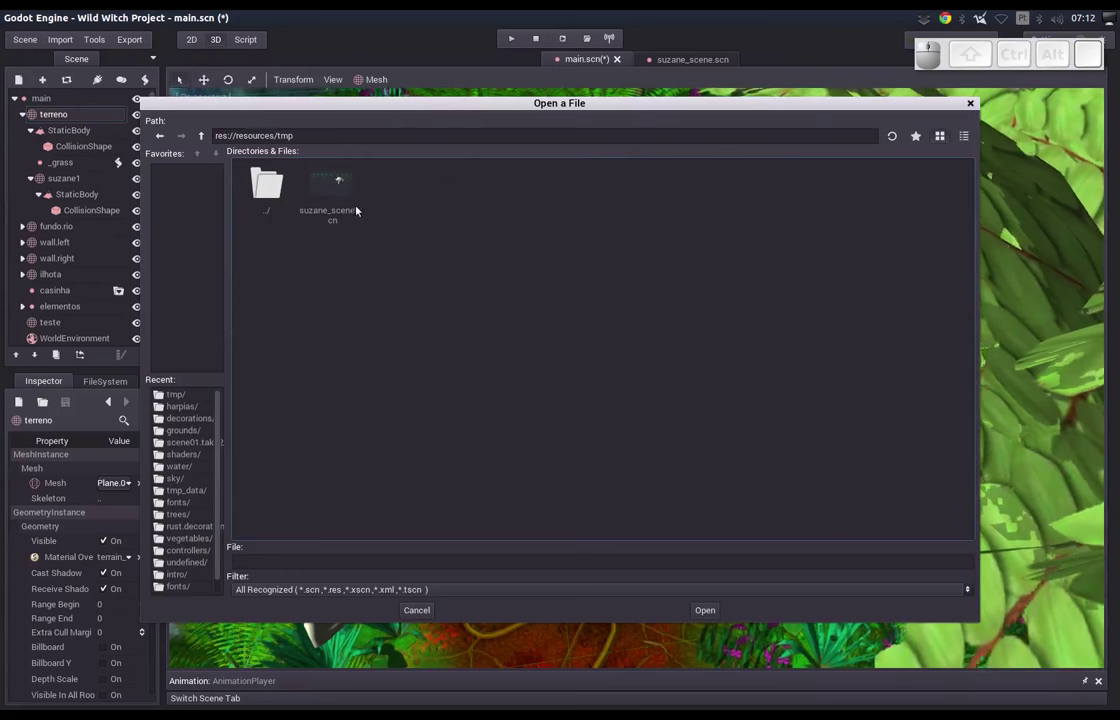
{"action": "left_click", "coordinate": [337, 190]}
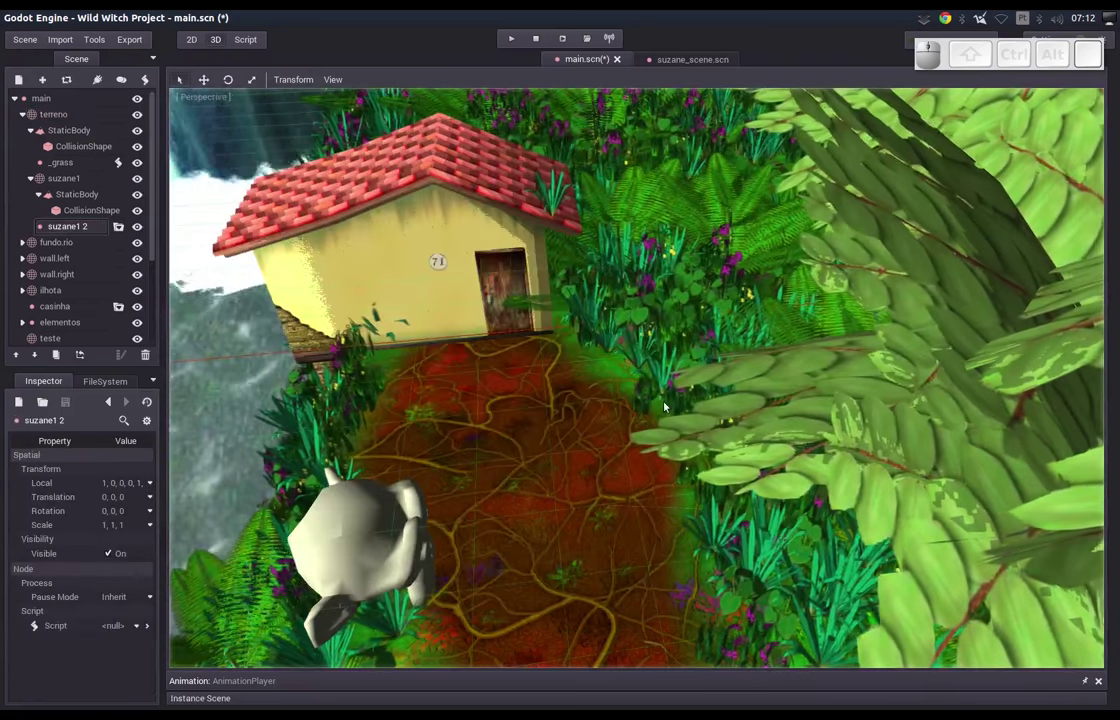
{"action": "key", "text": "f"}
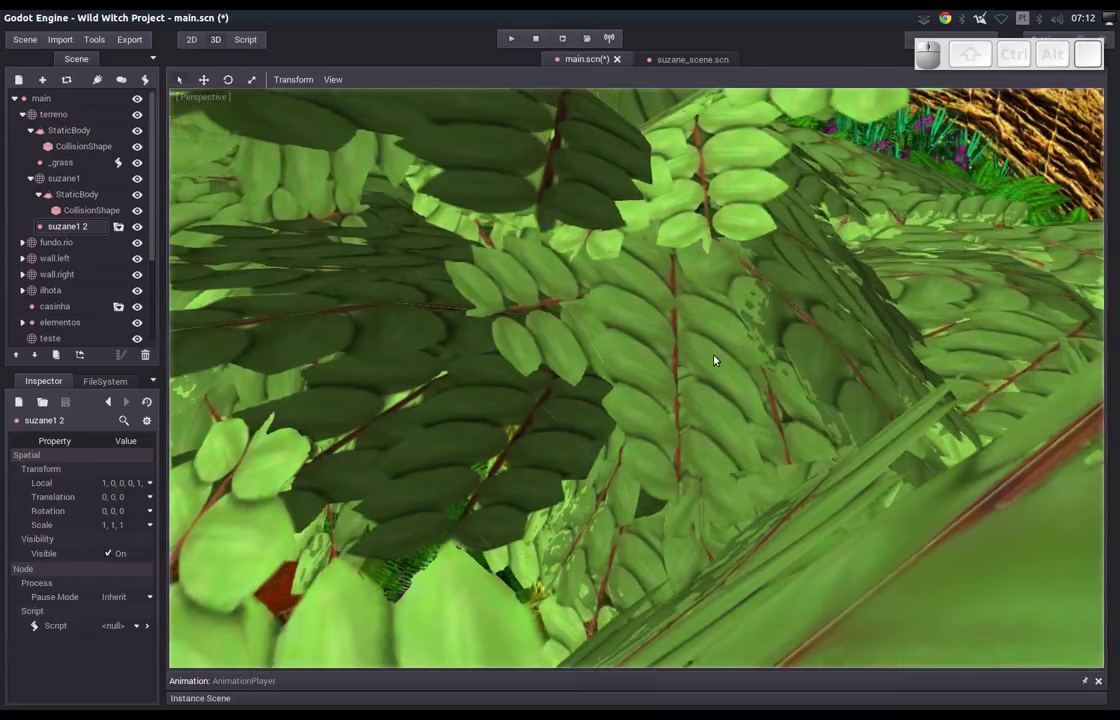
Move and rotate the new monkey head beside the path near the house.
{"action": "middle_click", "coordinate": [689, 370]}
{"action": "left_click_drag", "start_coordinate": [682, 376], "coordinate": [727, 380]}
{"action": "left_click", "coordinate": [657, 338]}
{"action": "middle_click", "coordinate": [549, 512]}
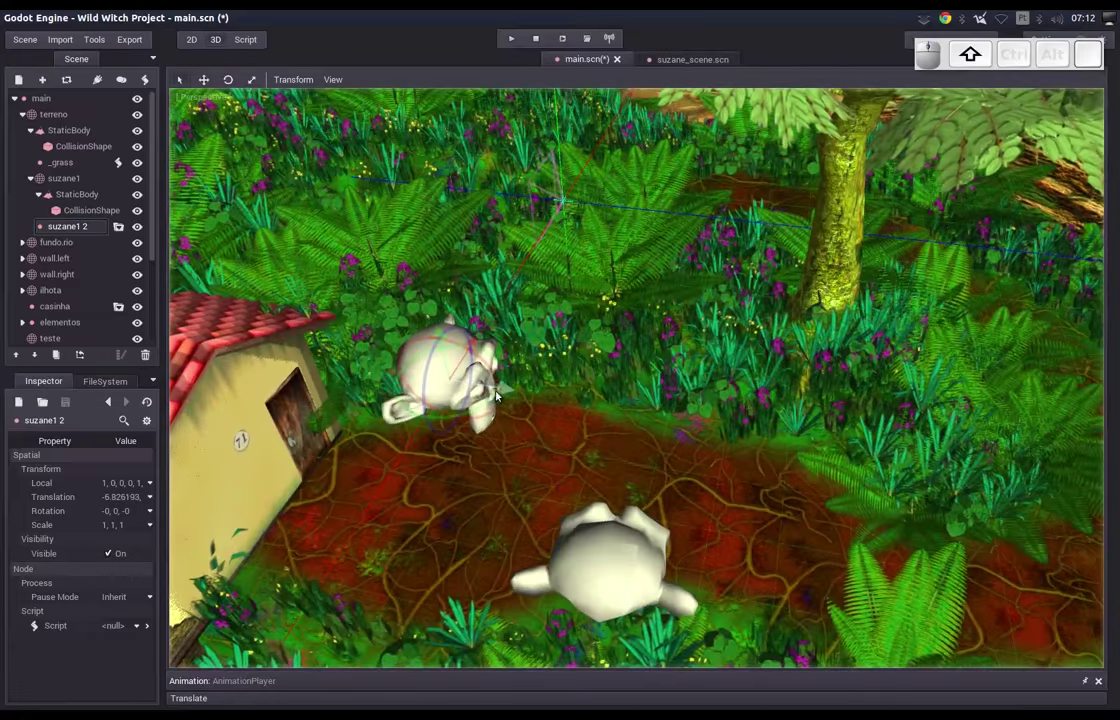
{"action": "left_click", "coordinate": [506, 393]}
{"action": "left_click_drag", "start_coordinate": [676, 454], "coordinate": [665, 391]}
{"action": "left_click", "coordinate": [674, 380]}
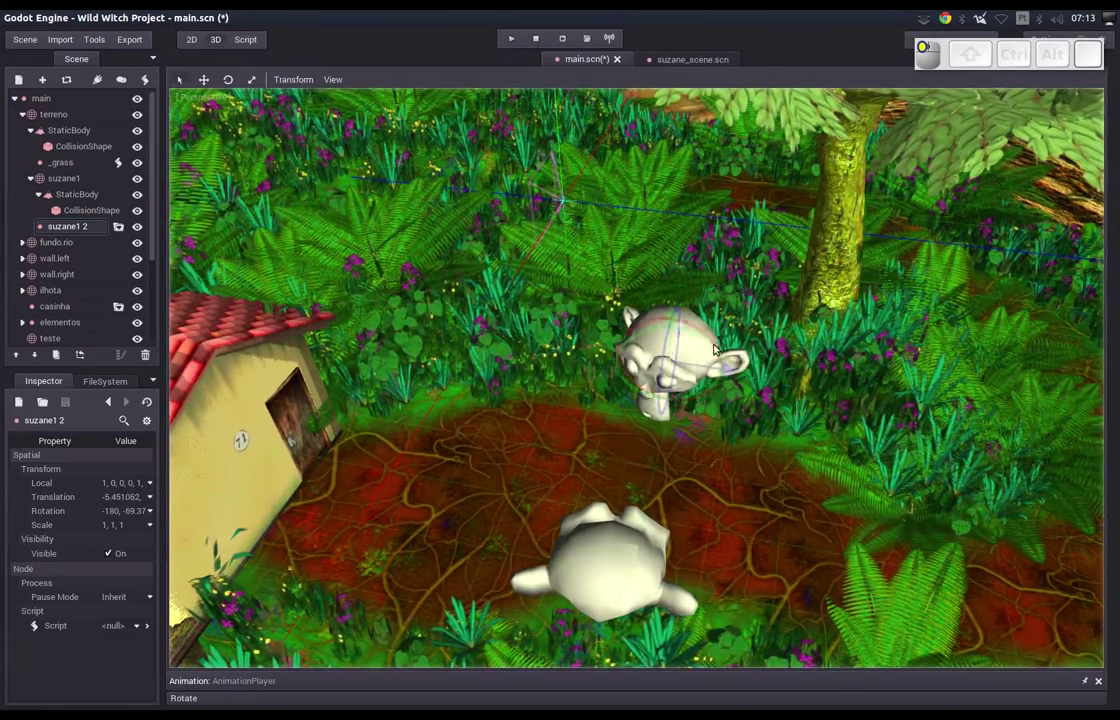
{"action": "left_click_drag", "start_coordinate": [674, 322], "coordinate": [622, 422]}
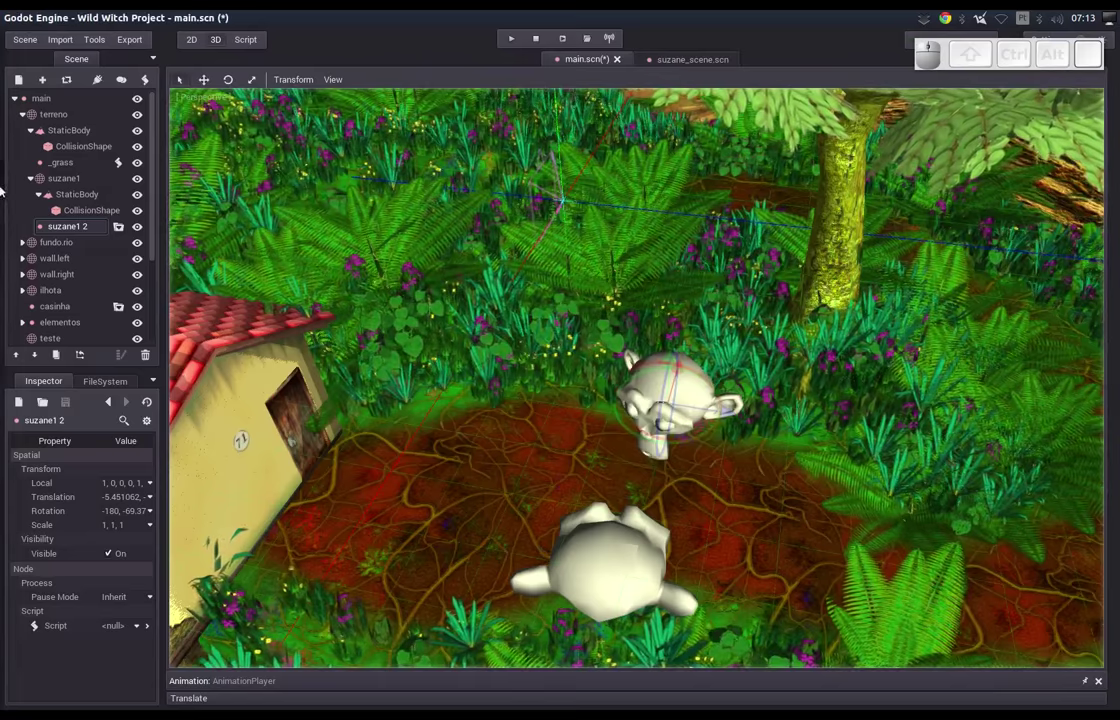
Switch back to Blender and orbit around the Suzanne-col monkey head.
{"action": "left_click", "coordinate": [12, 282]}
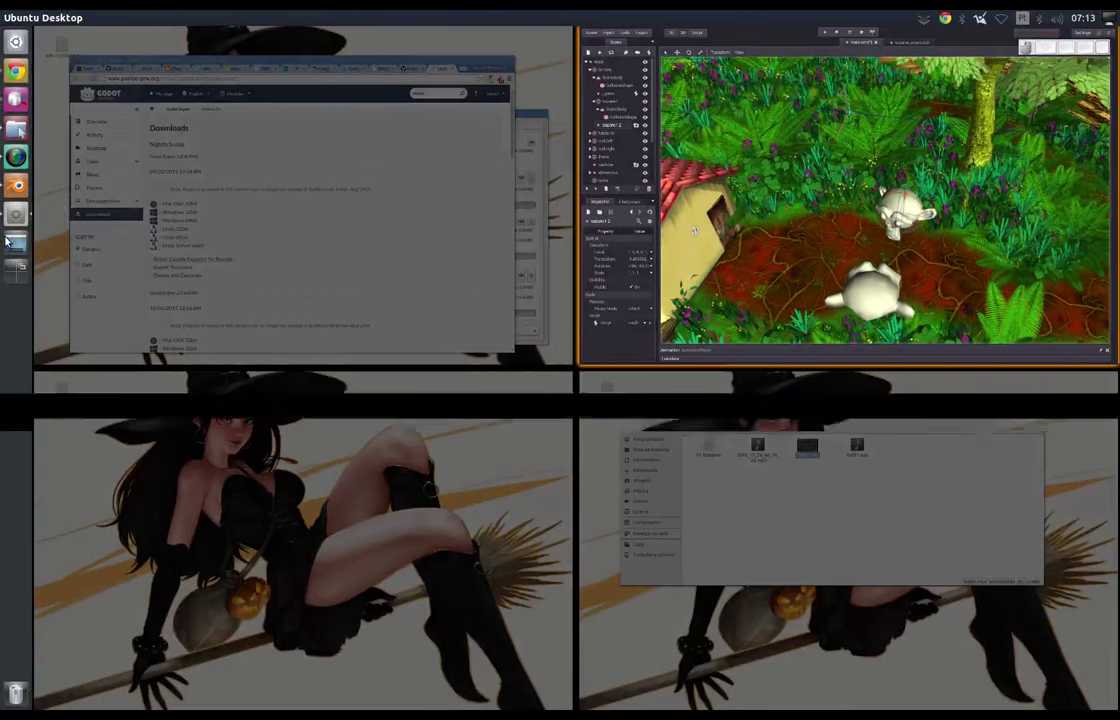
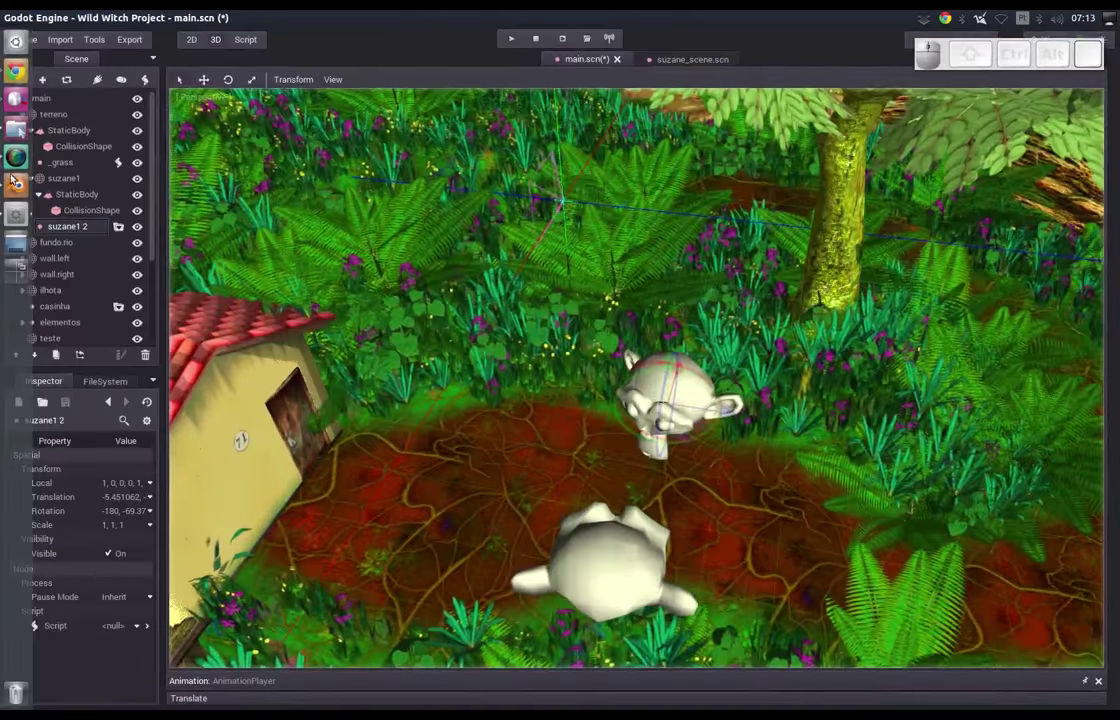
{"action": "left_click", "coordinate": [21, 186]}
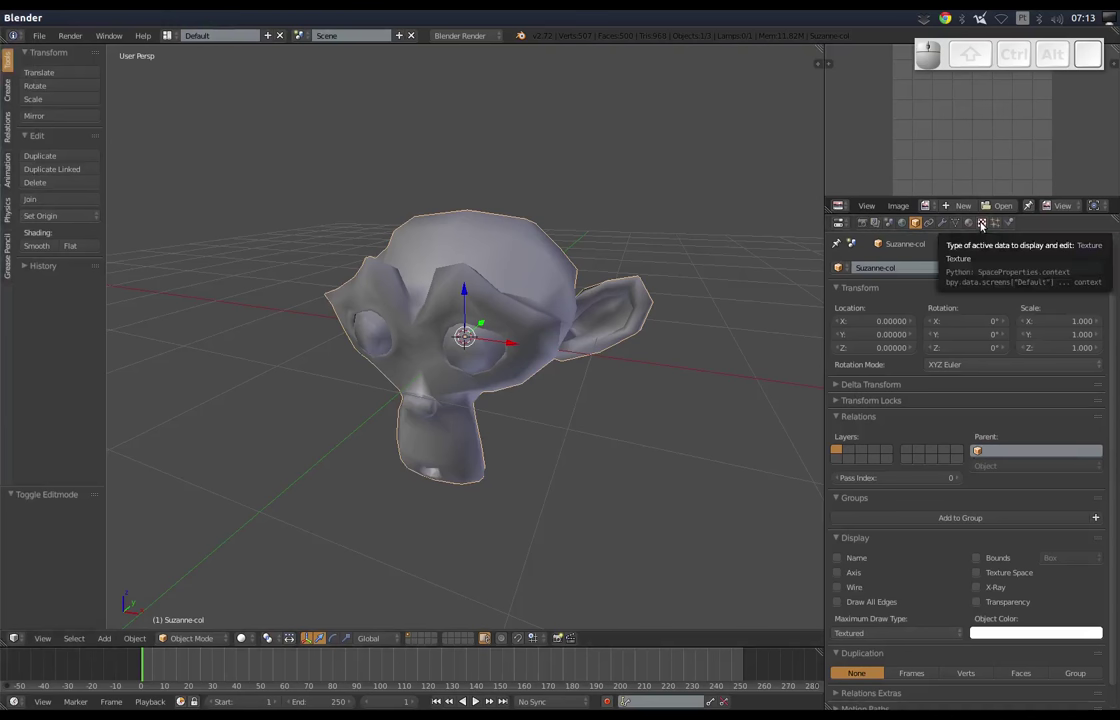
{"action": "left_click", "coordinate": [964, 227]}
{"action": "middle_click", "coordinate": [522, 429]}
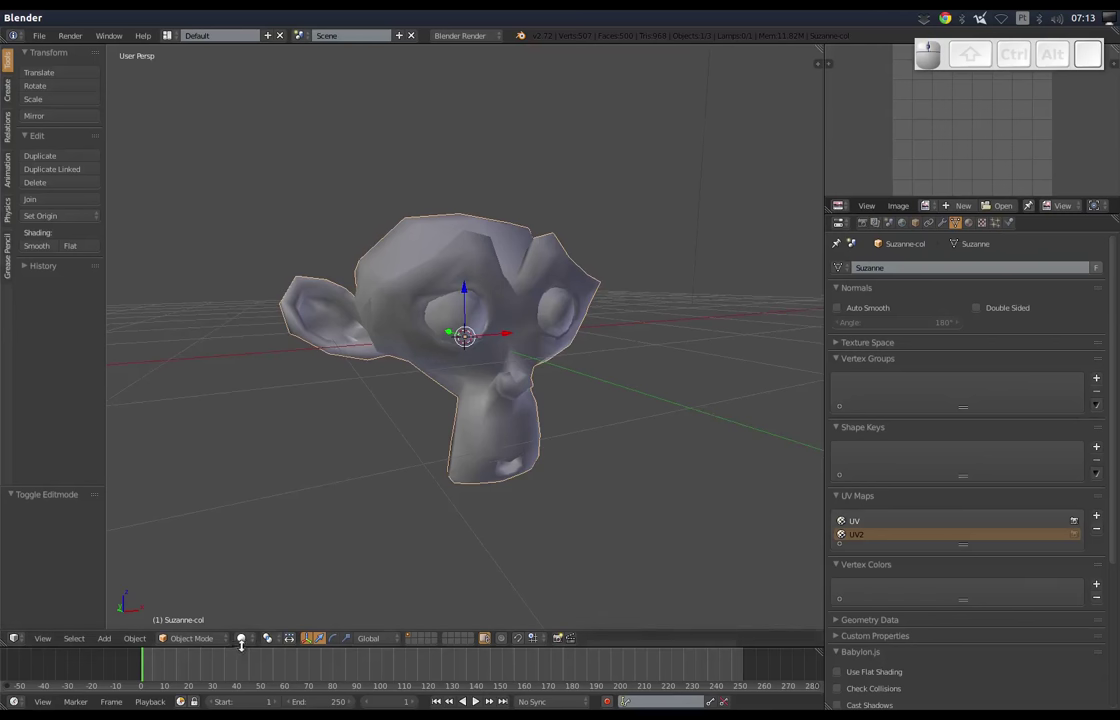
{"action": "middle_click", "coordinate": [455, 481]}
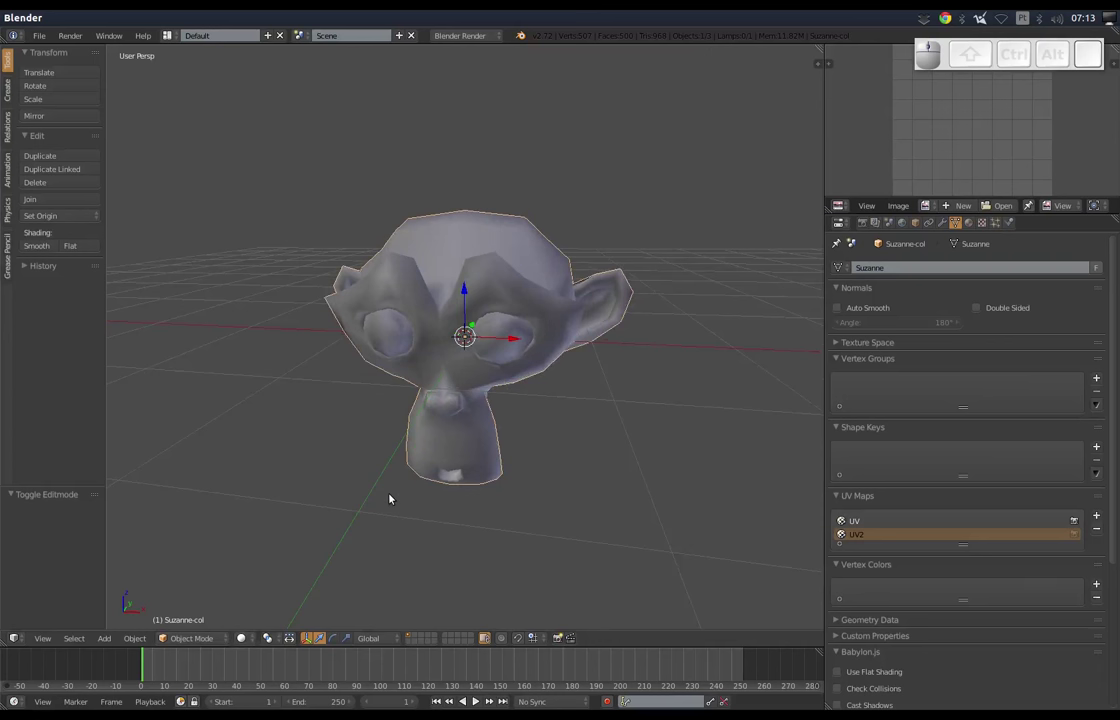
Glance at Godot, return to Blender and bring up the Open Recent list.
{"action": "left_click", "coordinate": [26, 21]}
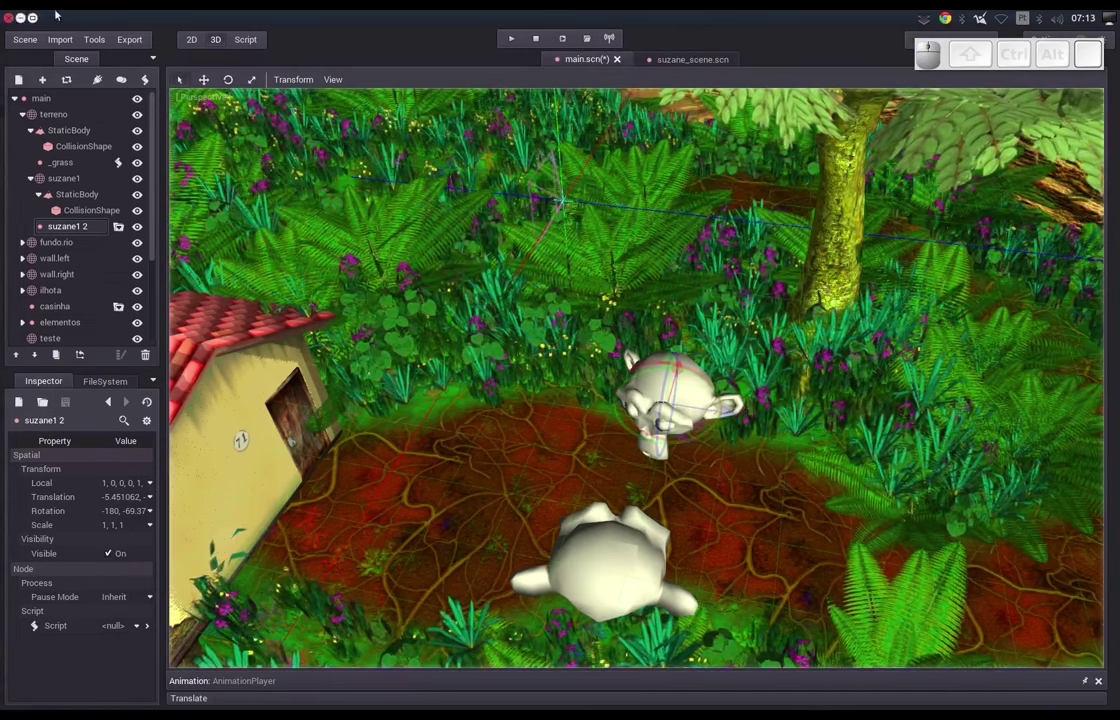
{"action": "left_click", "coordinate": [29, 197]}
{"action": "left_click", "coordinate": [44, 37]}
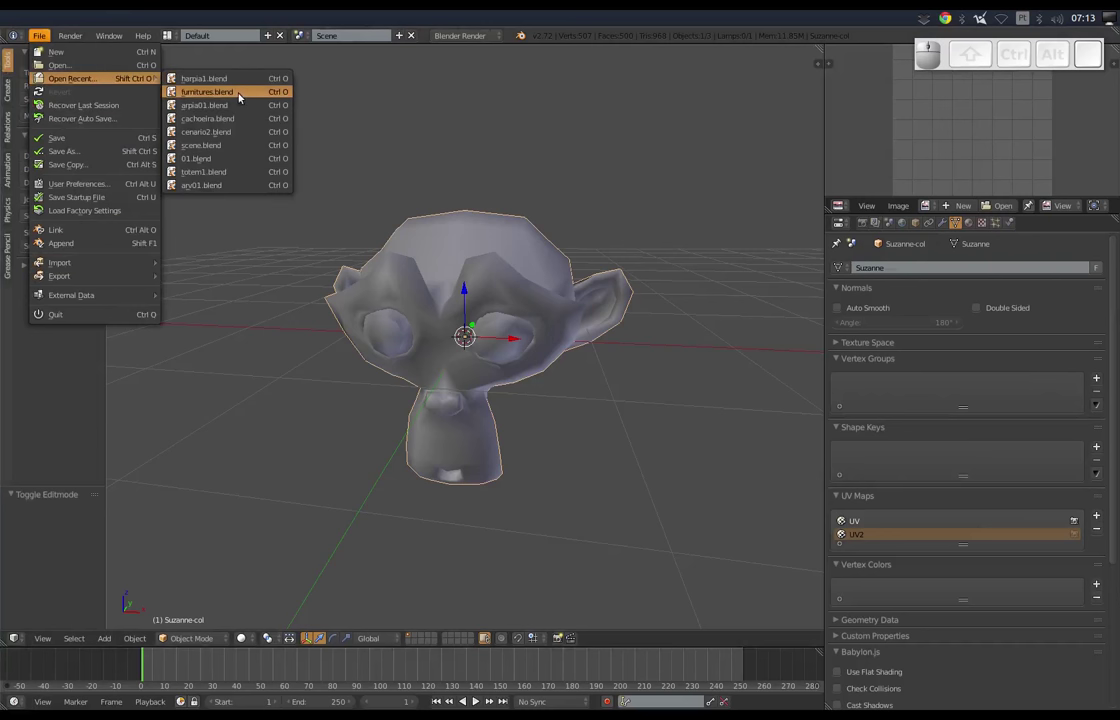
Open furnitures.blend, show the bear's layer and select the bear model.
{"action": "left_click", "coordinate": [241, 95]}
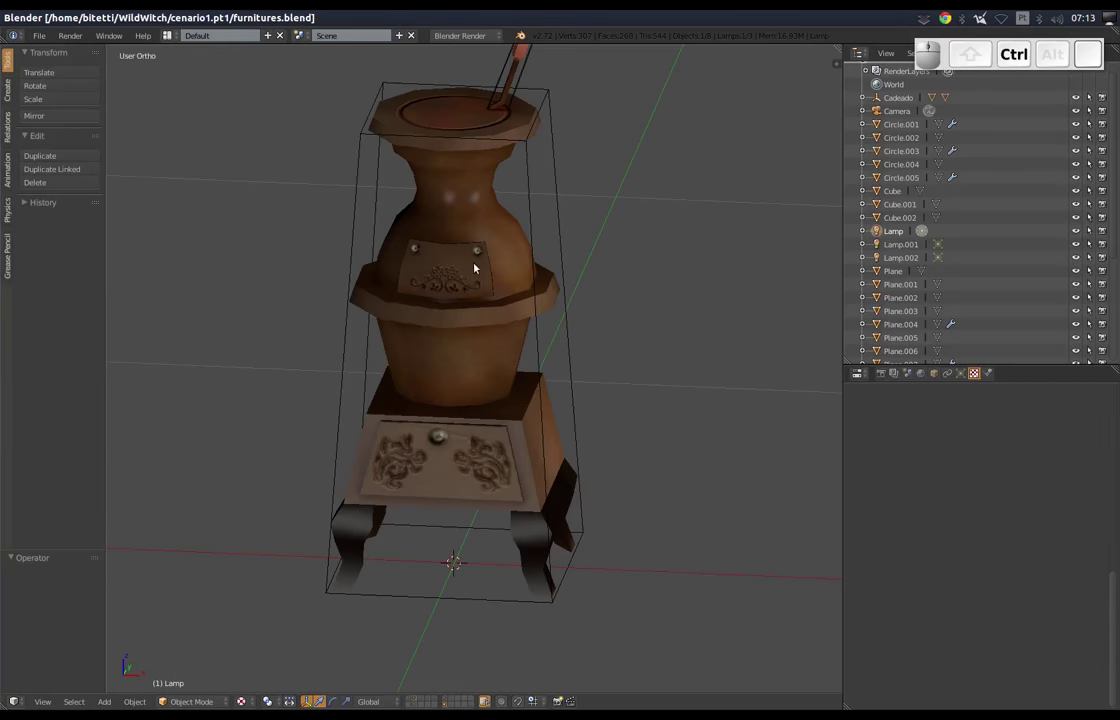
{"action": "left_click_drag", "start_coordinate": [479, 269], "coordinate": [450, 526]}
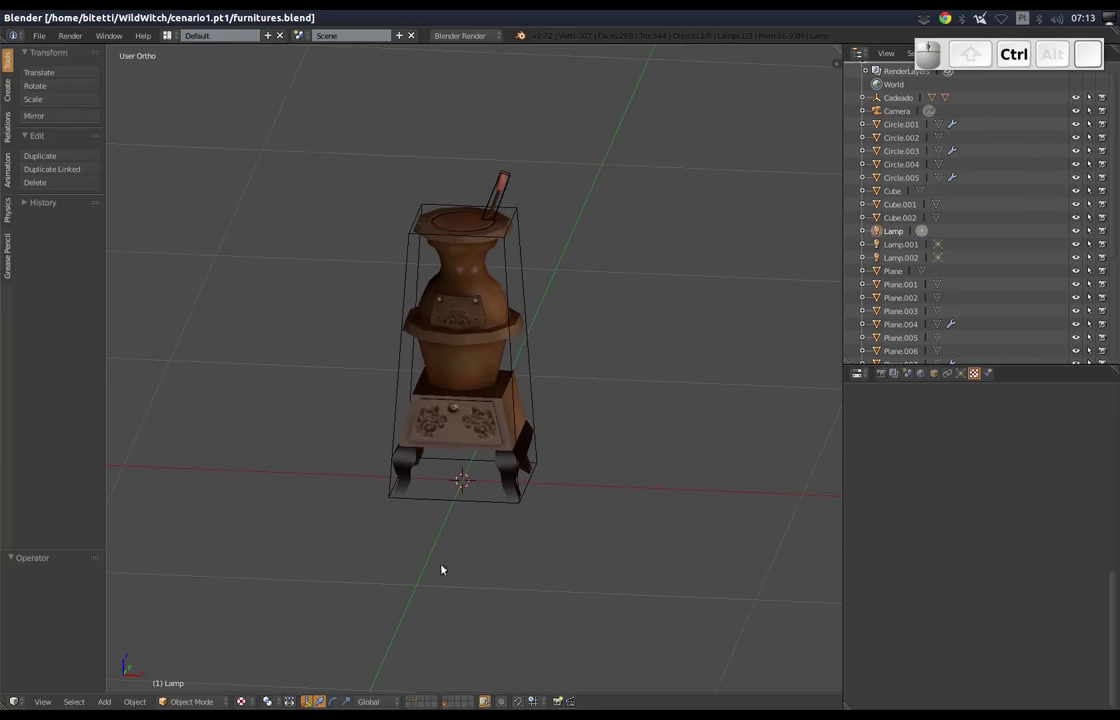
{"action": "left_click", "coordinate": [425, 701]}
{"action": "left_click", "coordinate": [432, 701]}
{"action": "right_click", "coordinate": [459, 478]}
Inspect the bear from several angles, then bring up File > Export formats.
{"action": "middle_click", "coordinate": [442, 522]}
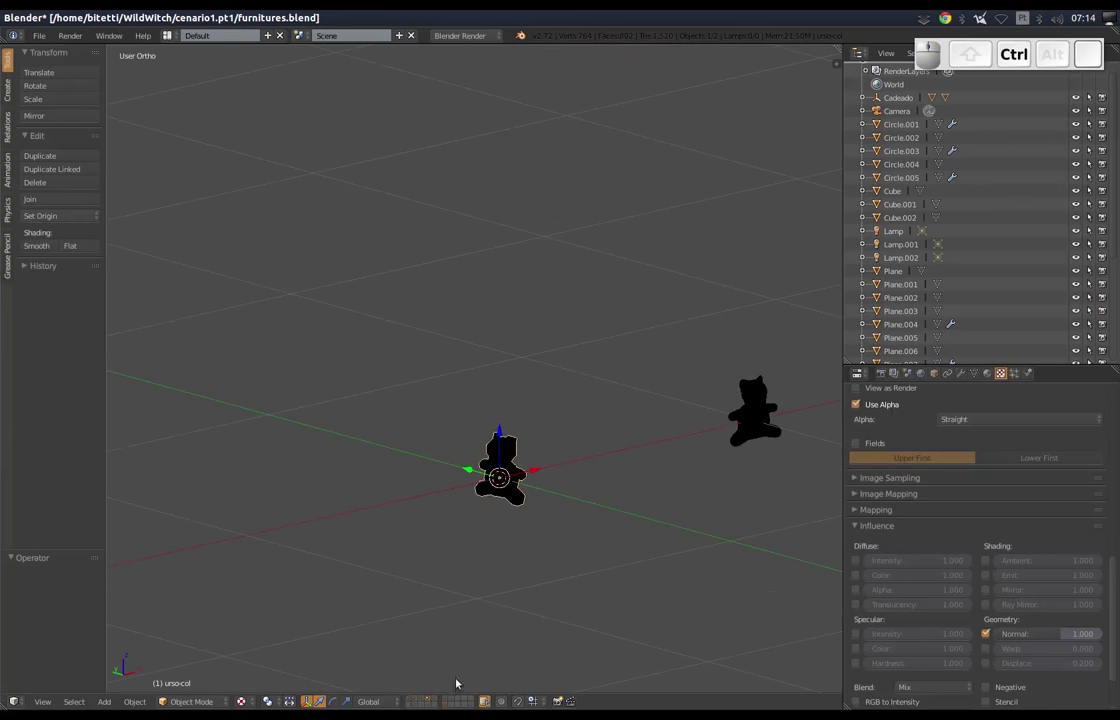
{"action": "key", "text": "z"}
{"action": "key", "text": "z"}
{"action": "middle_click", "coordinate": [634, 473]}
{"action": "middle_click", "coordinate": [618, 518]}
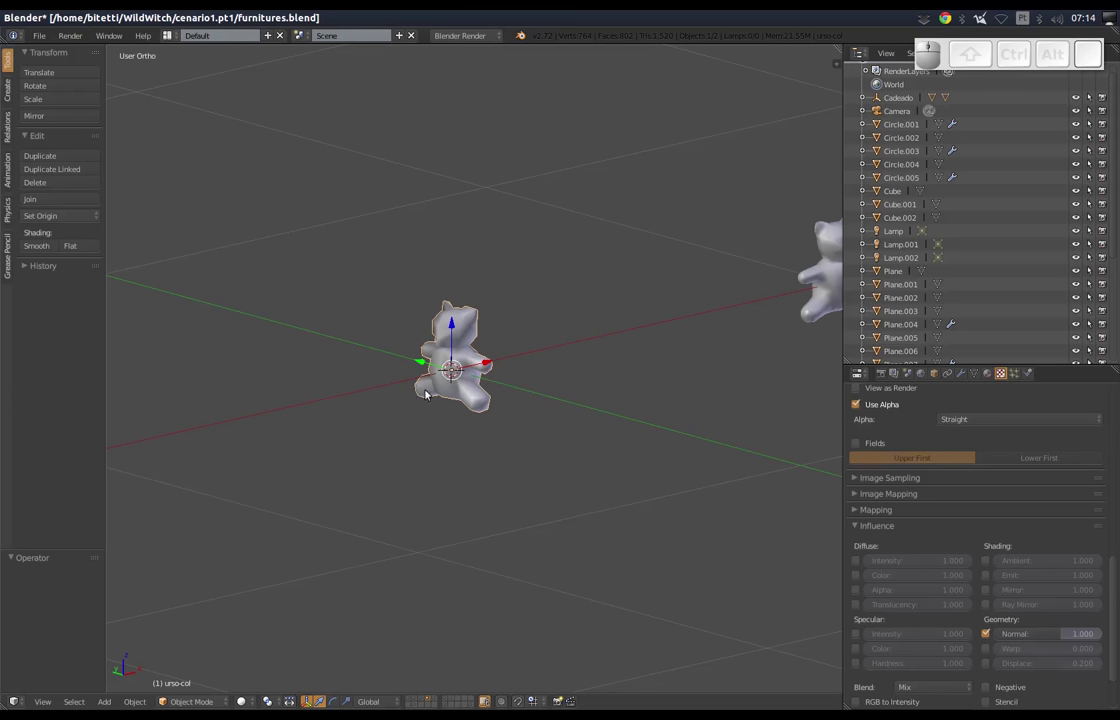
{"action": "left_click", "coordinate": [41, 38]}
{"action": "left_click", "coordinate": [63, 276]}
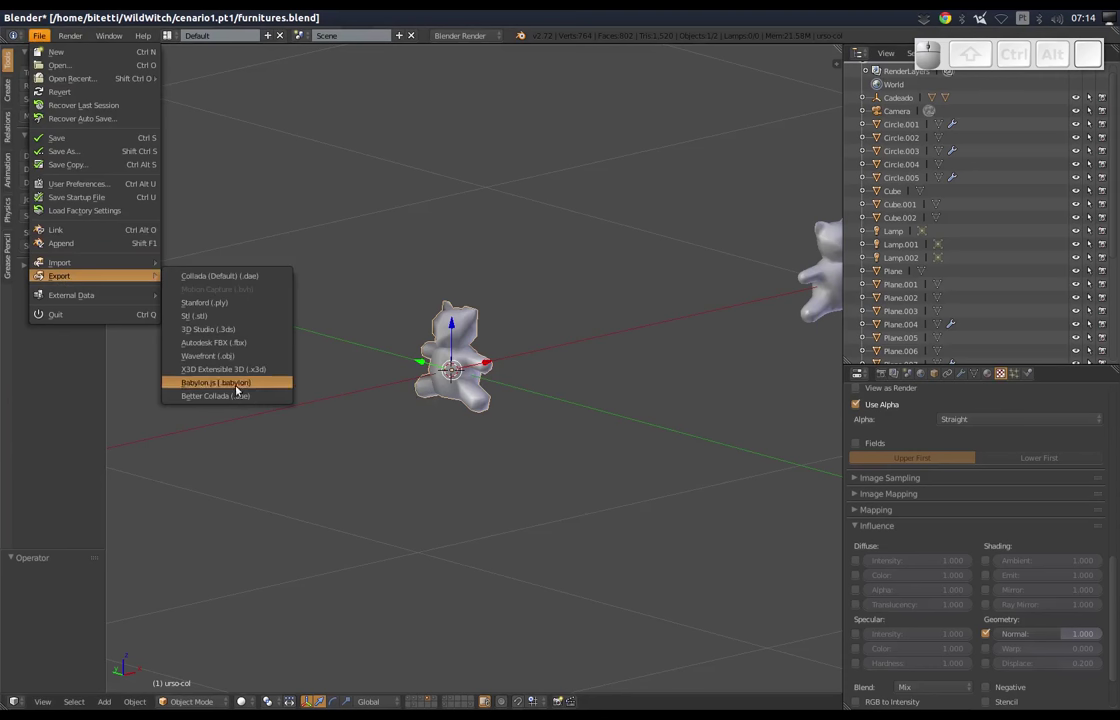
Export only the selected bear from Blender as bear.dae into the cenario1.pt1 folder.
{"action": "left_click", "coordinate": [233, 398]}
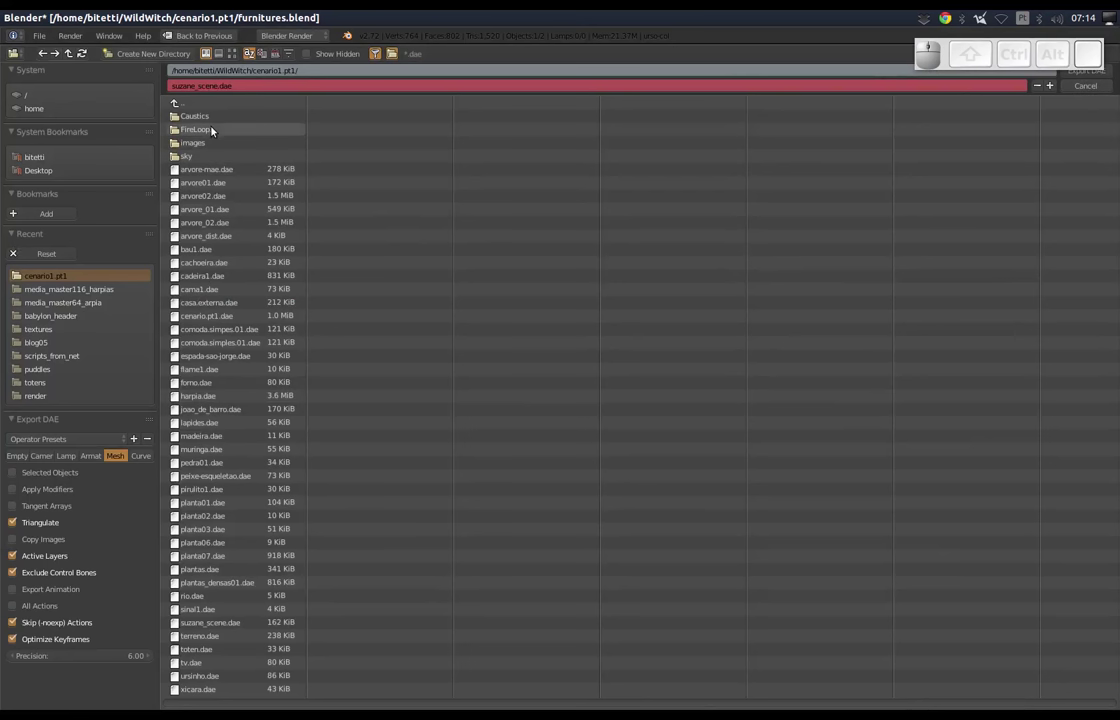
{"action": "left_click", "coordinate": [57, 281]}
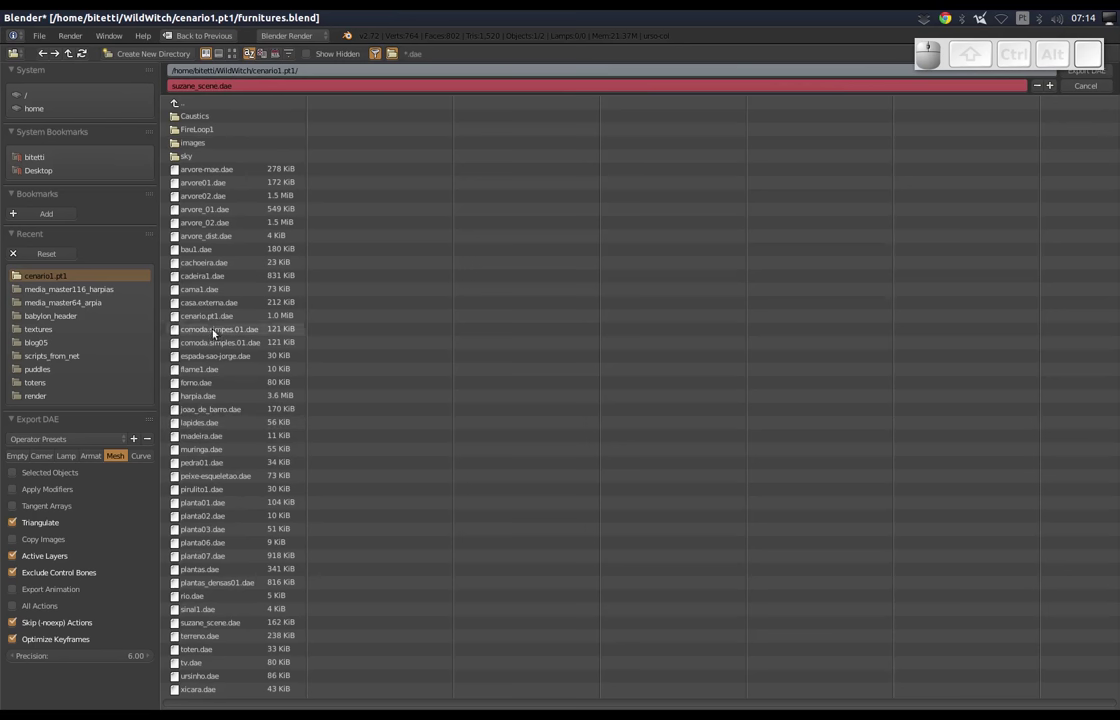
{"action": "left_click", "coordinate": [237, 90]}
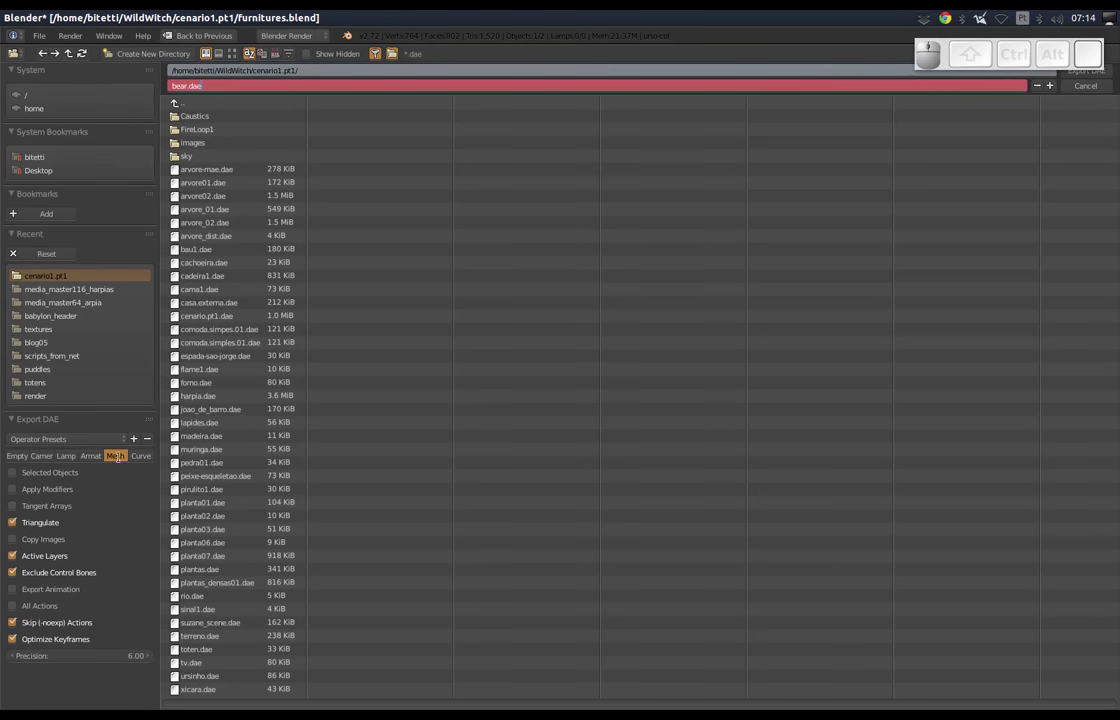
{"action": "left_click", "coordinate": [119, 490]}
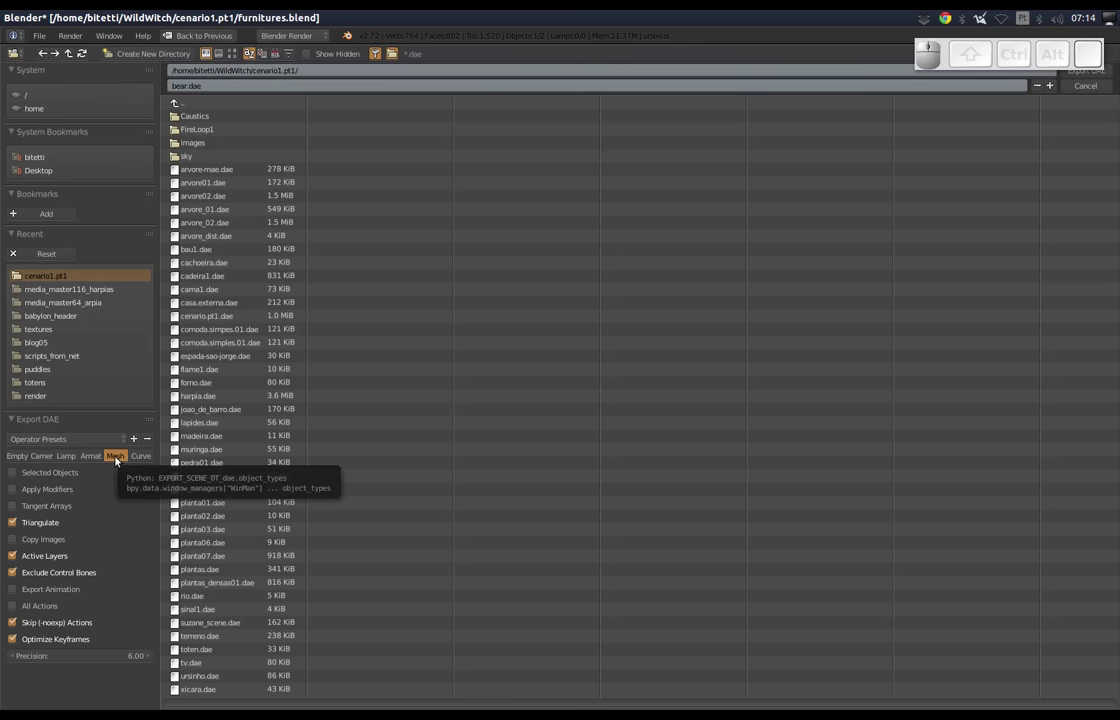
{"action": "left_click", "coordinate": [22, 481]}
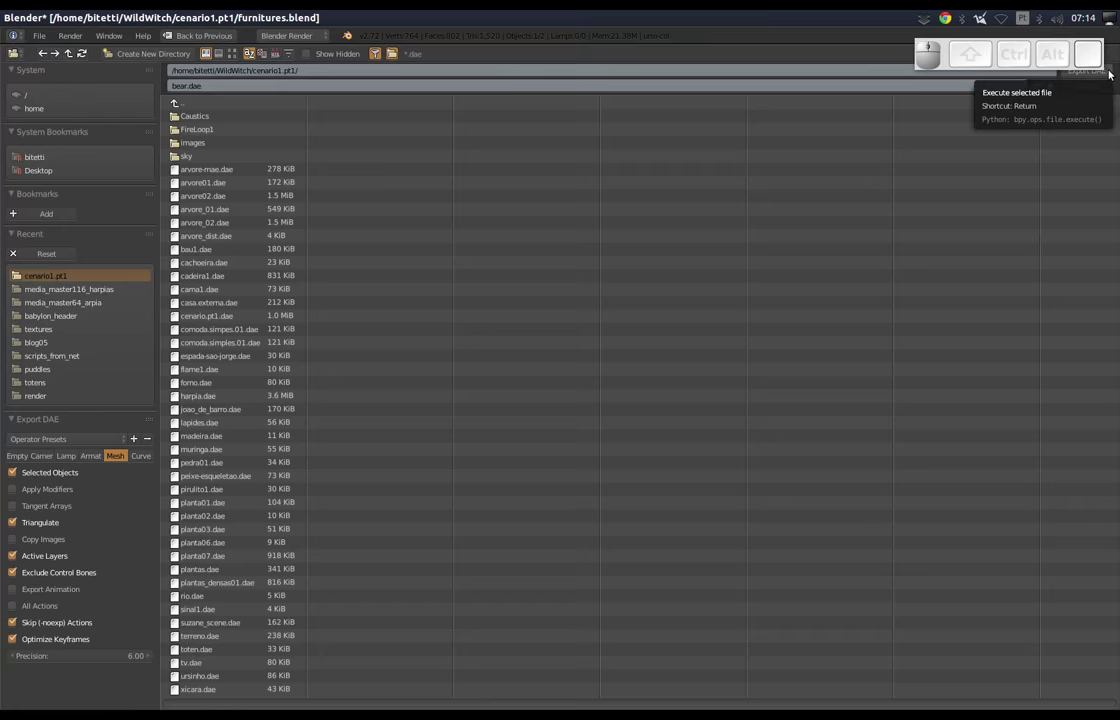
{"action": "left_click", "coordinate": [1111, 72]}
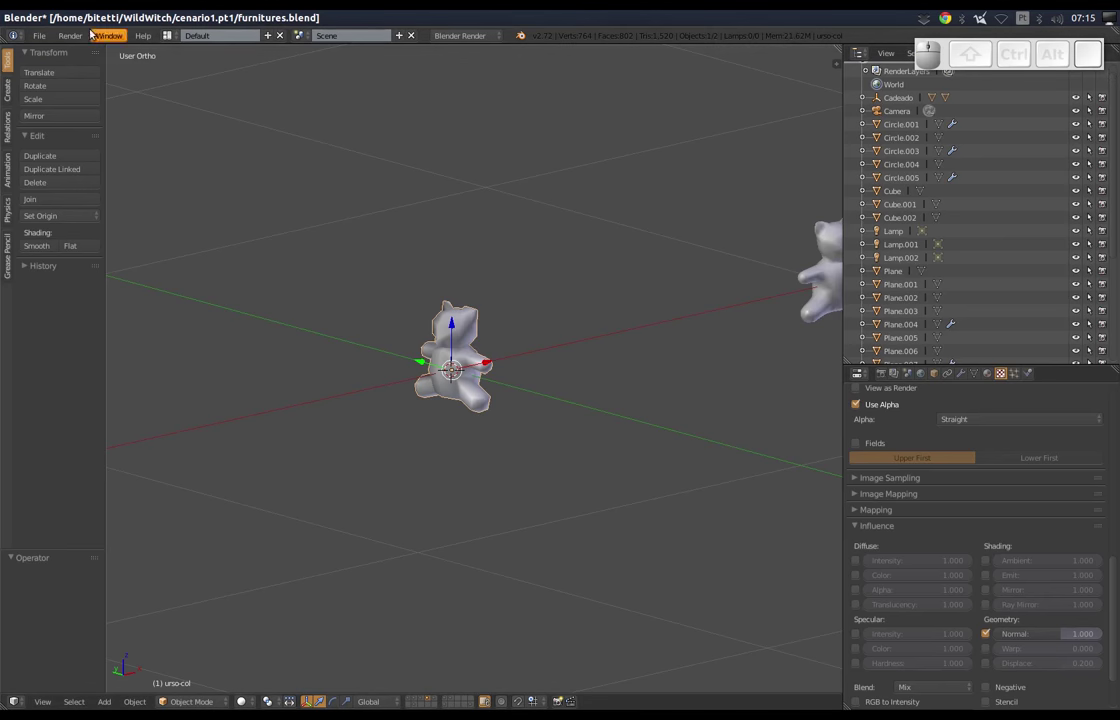
Switch to the Godot project and start a 3D Scene import.
{"action": "left_click", "coordinate": [25, 21]}
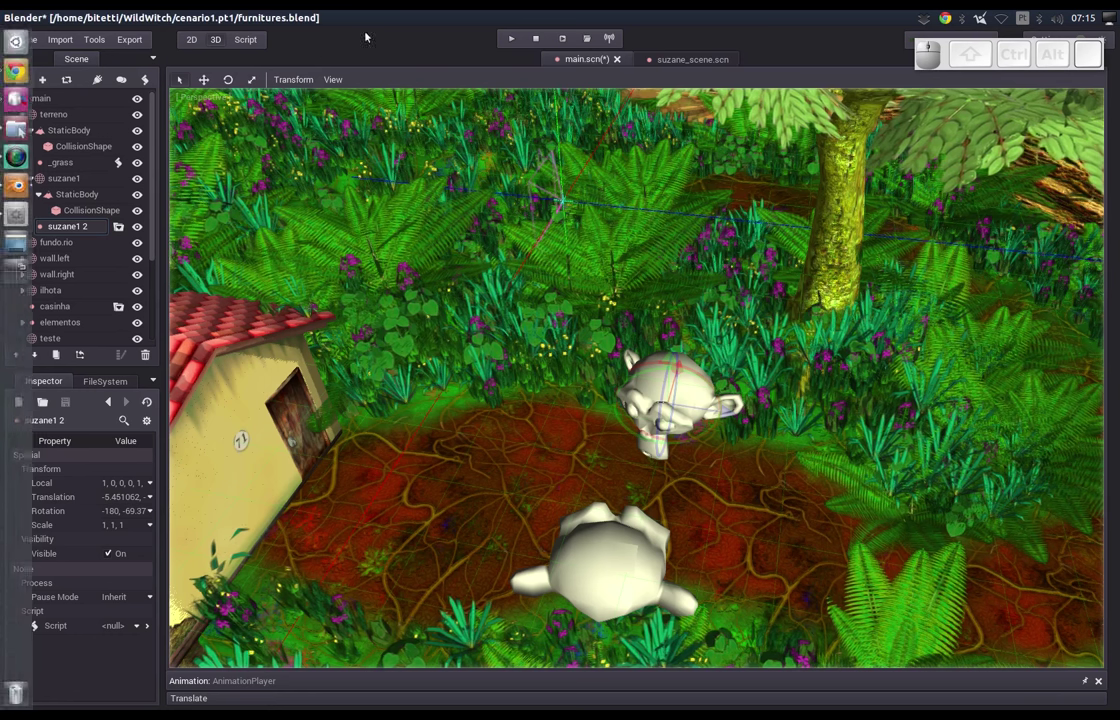
{"action": "left_click", "coordinate": [67, 41]}
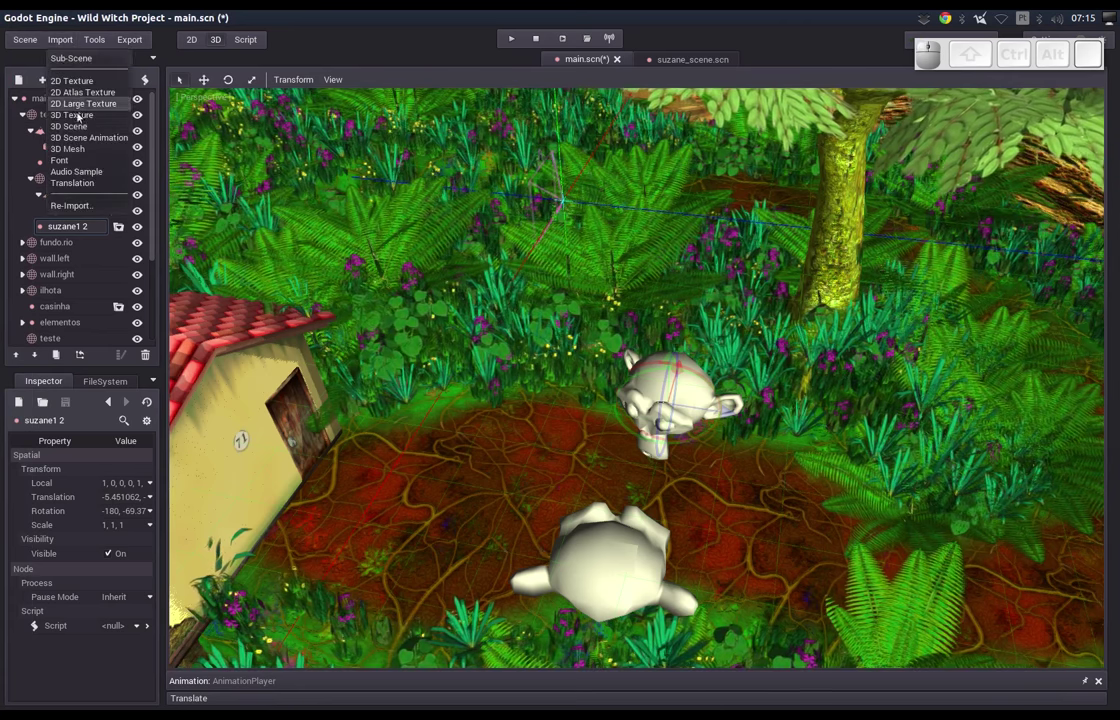
{"action": "left_click", "coordinate": [78, 124]}
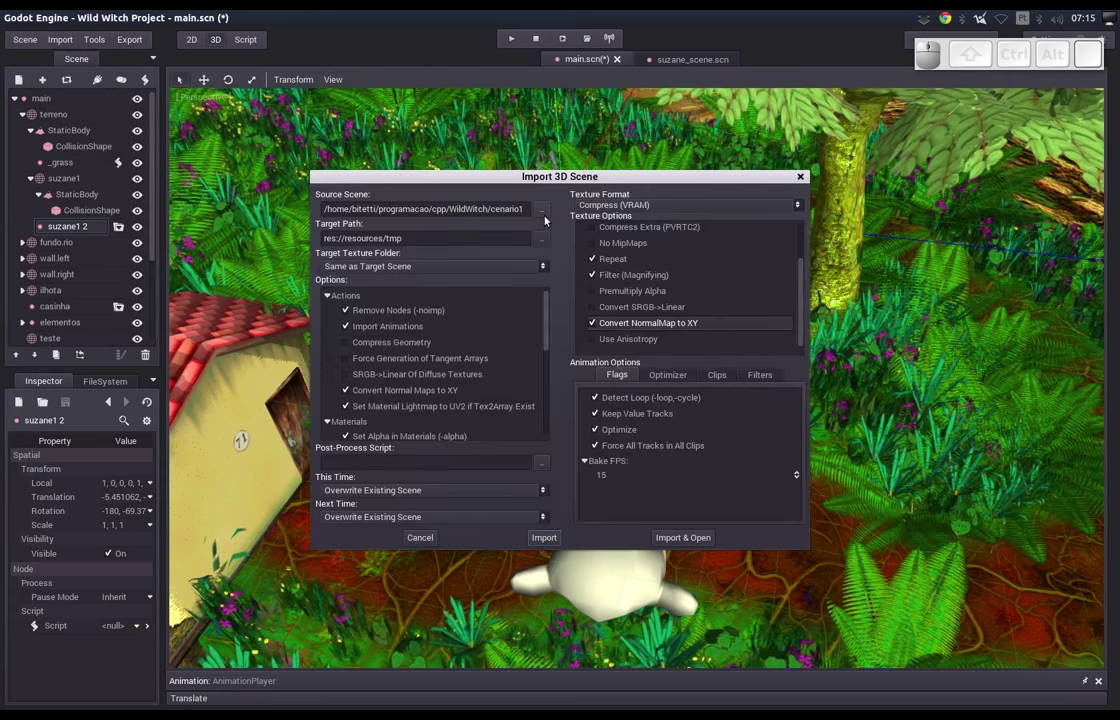
Set bear.dae from WildWitch/cenario1.pt1 as the import's source scene.
{"action": "left_click", "coordinate": [547, 218]}
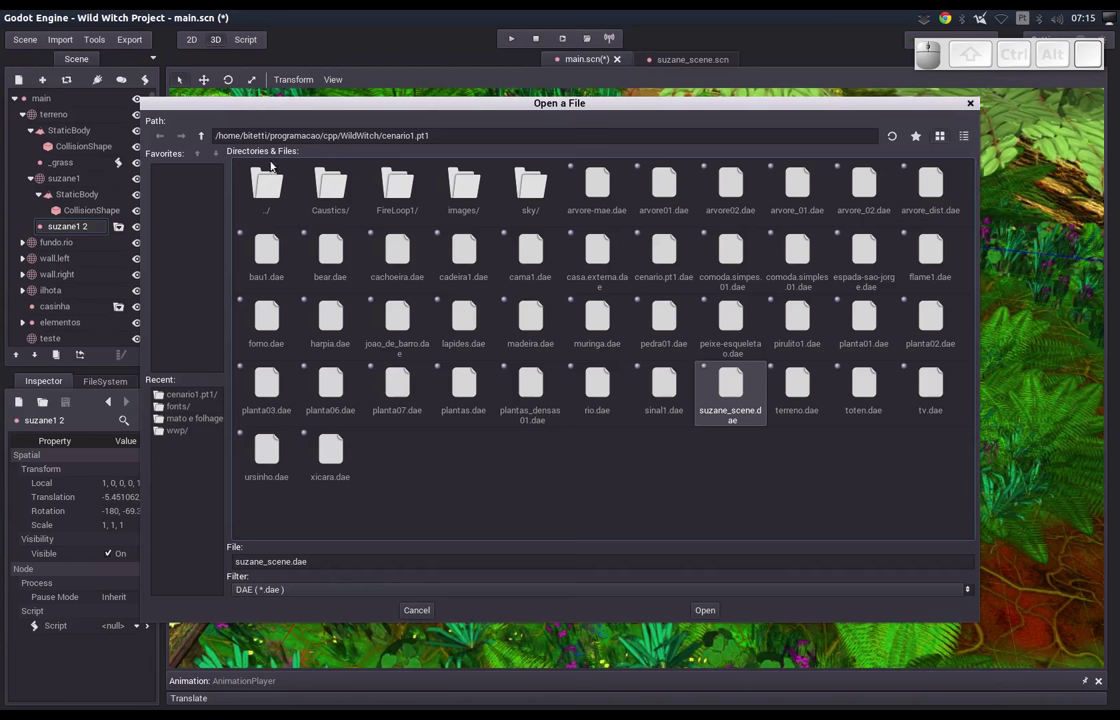
{"action": "left_click", "coordinate": [202, 139]}
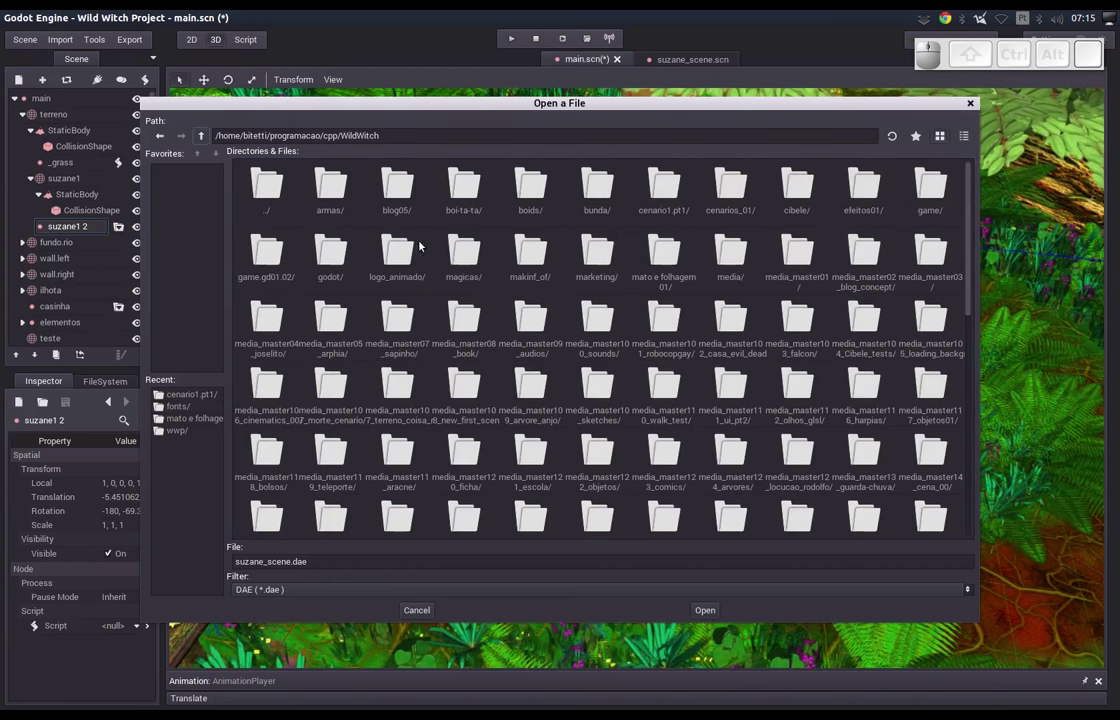
{"action": "left_click", "coordinate": [667, 196]}
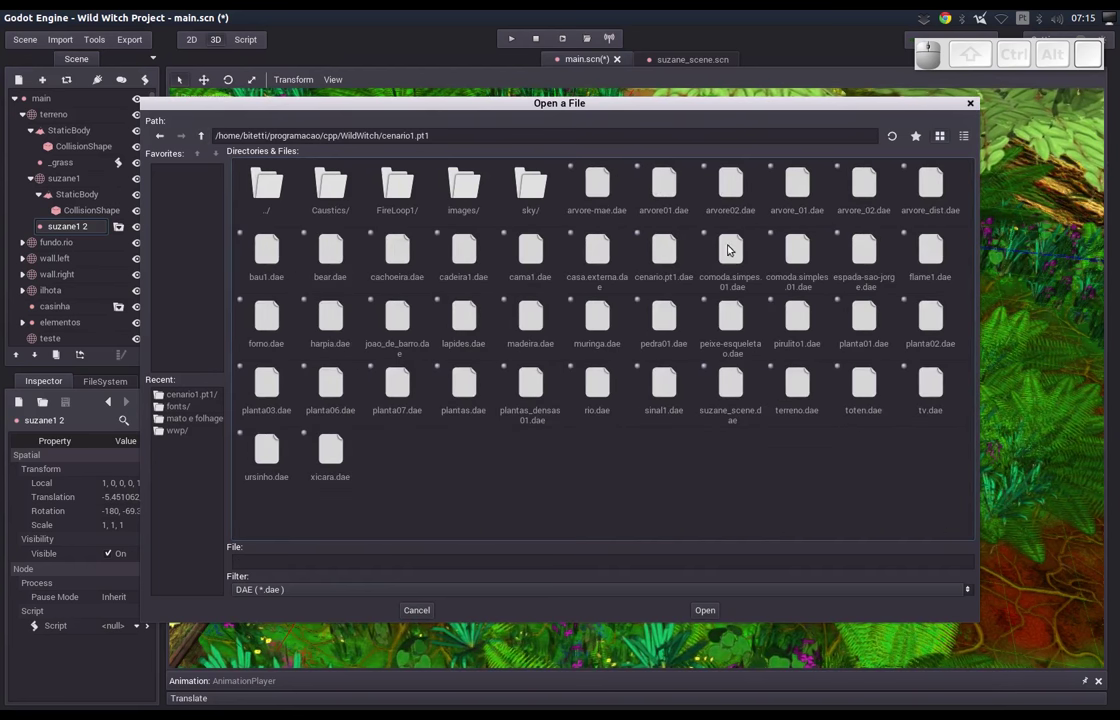
{"action": "left_click", "coordinate": [328, 263]}
{"action": "left_click", "coordinate": [705, 612]}
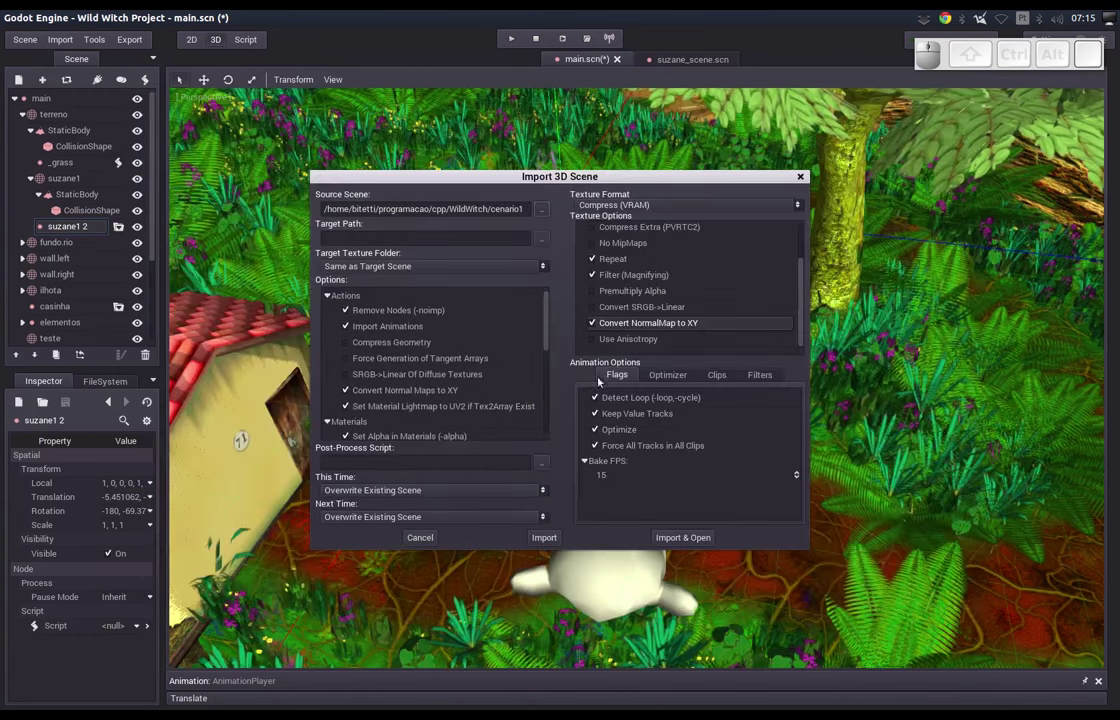
Choose res://scenes/tmp_data as the import target folder.
{"action": "left_click", "coordinate": [543, 237]}
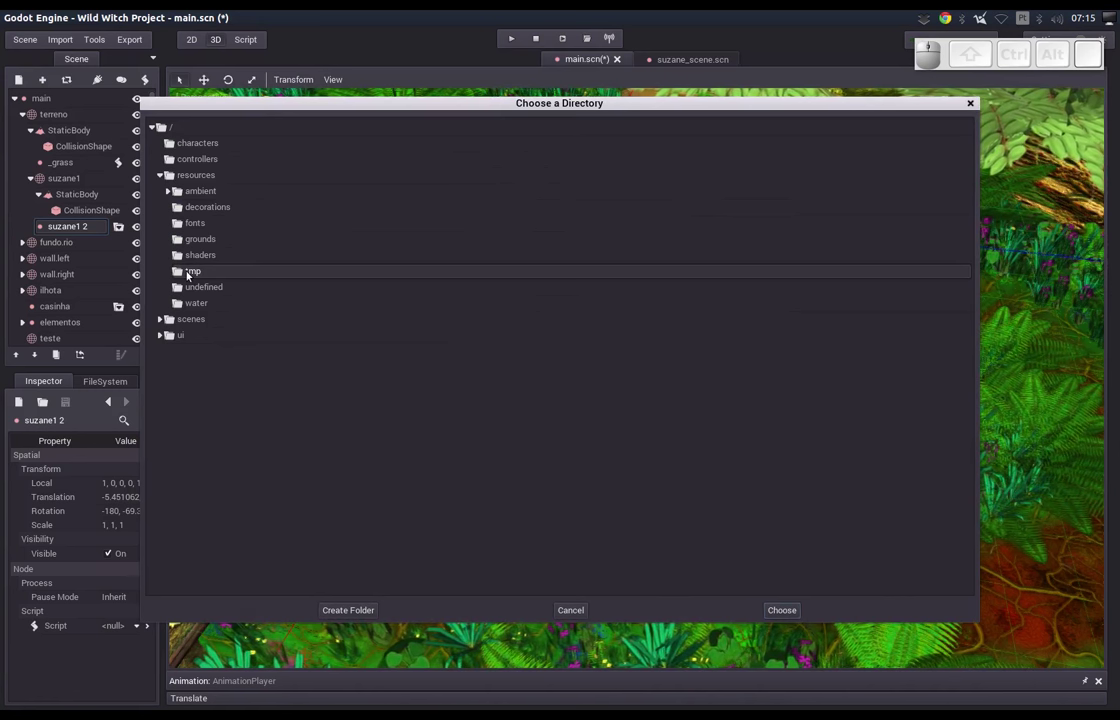
{"action": "left_click", "coordinate": [198, 274]}
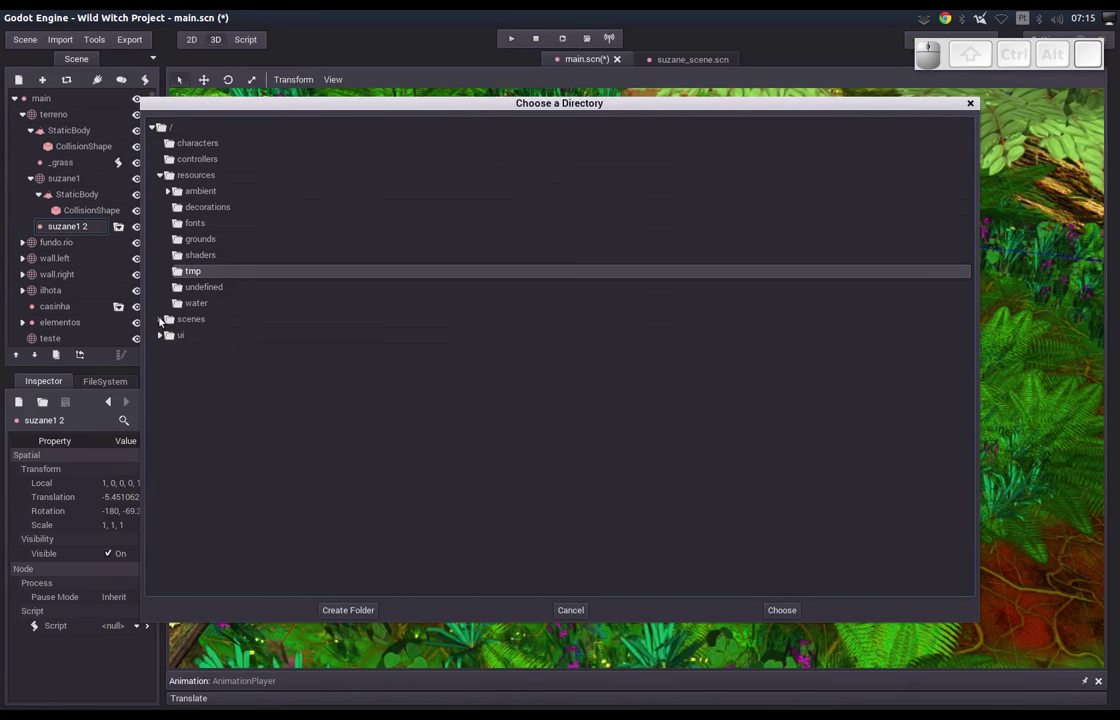
{"action": "left_click", "coordinate": [162, 320]}
{"action": "left_click", "coordinate": [194, 356]}
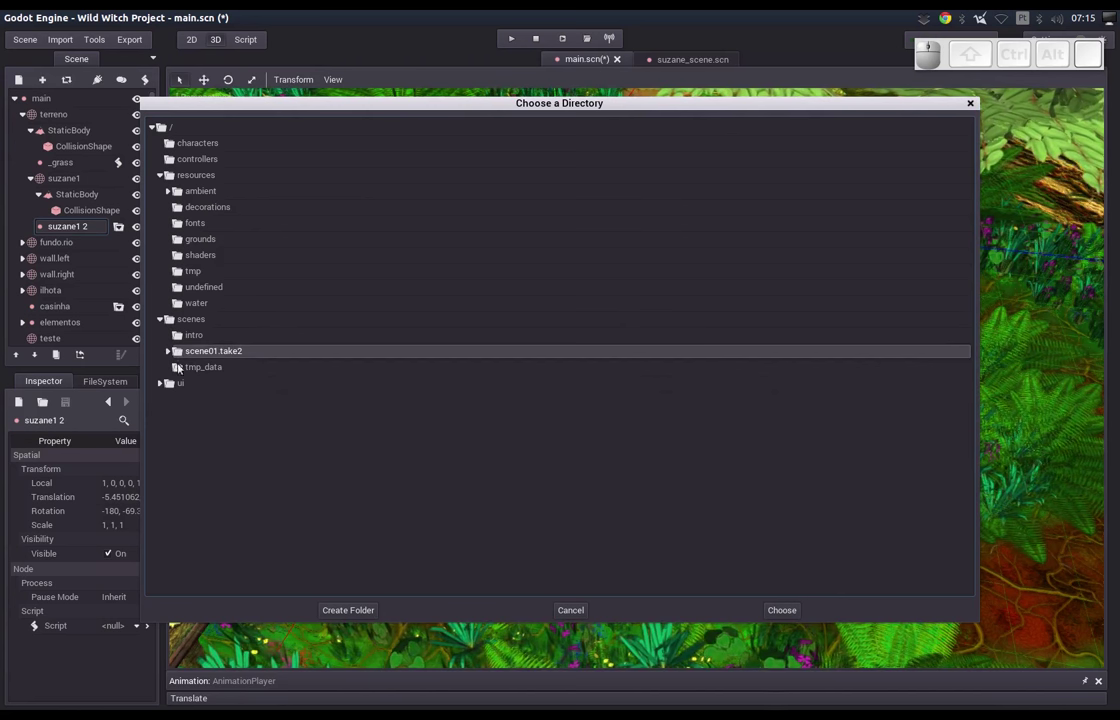
{"action": "left_click", "coordinate": [193, 369]}
{"action": "left_click", "coordinate": [198, 371]}
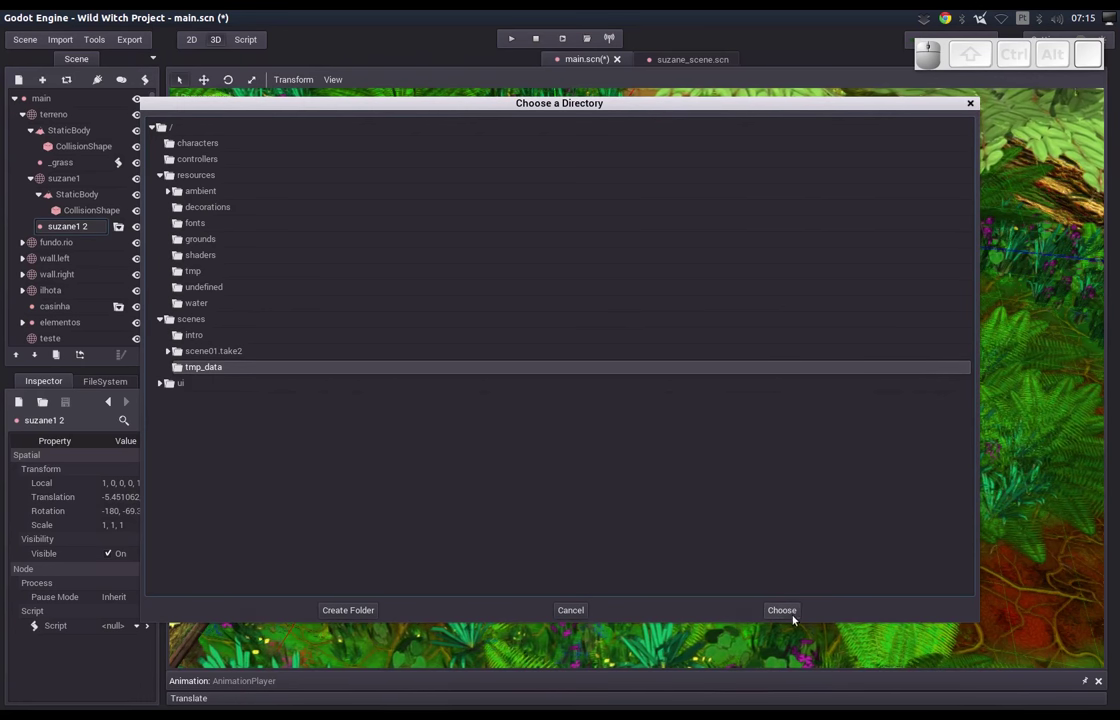
{"action": "left_click", "coordinate": [794, 618]}
Import the bear and open the resulting bear.scn scene.
{"action": "left_click", "coordinate": [672, 537]}
{"action": "left_click", "coordinate": [615, 381]}
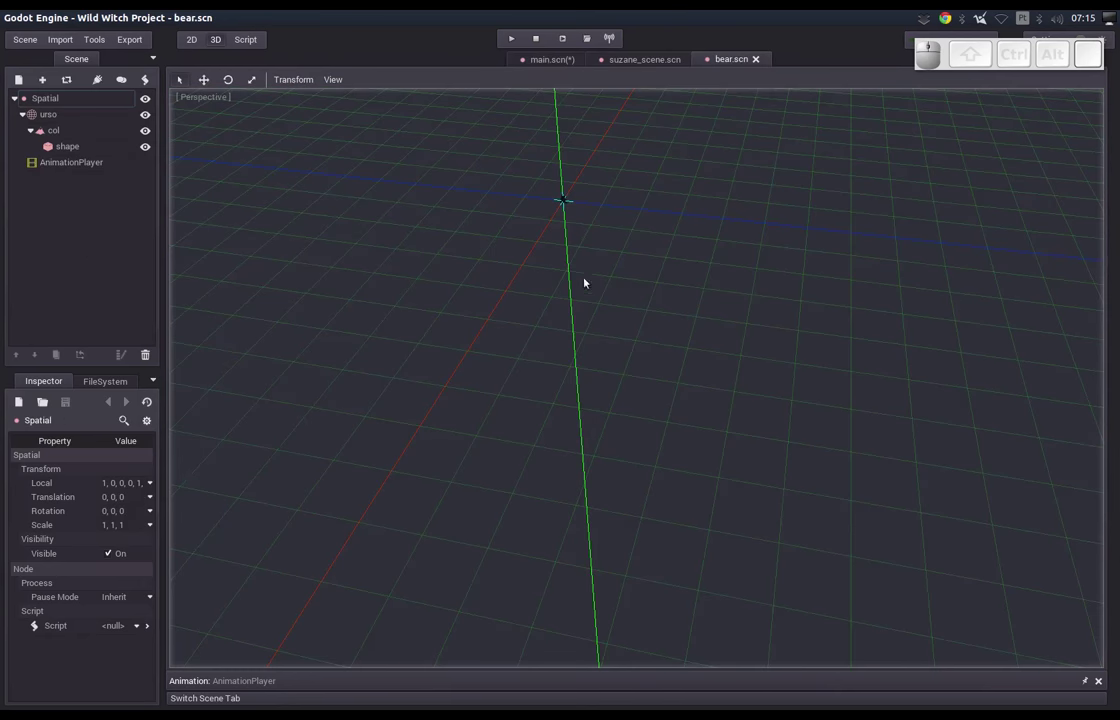
Frame and orbit the 3D view to centre on the imported bear.
{"action": "key", "text": "f"}
{"action": "middle_click", "coordinate": [599, 225]}
{"action": "middle_click", "coordinate": [520, 475]}
{"action": "middle_click", "coordinate": [339, 399]}
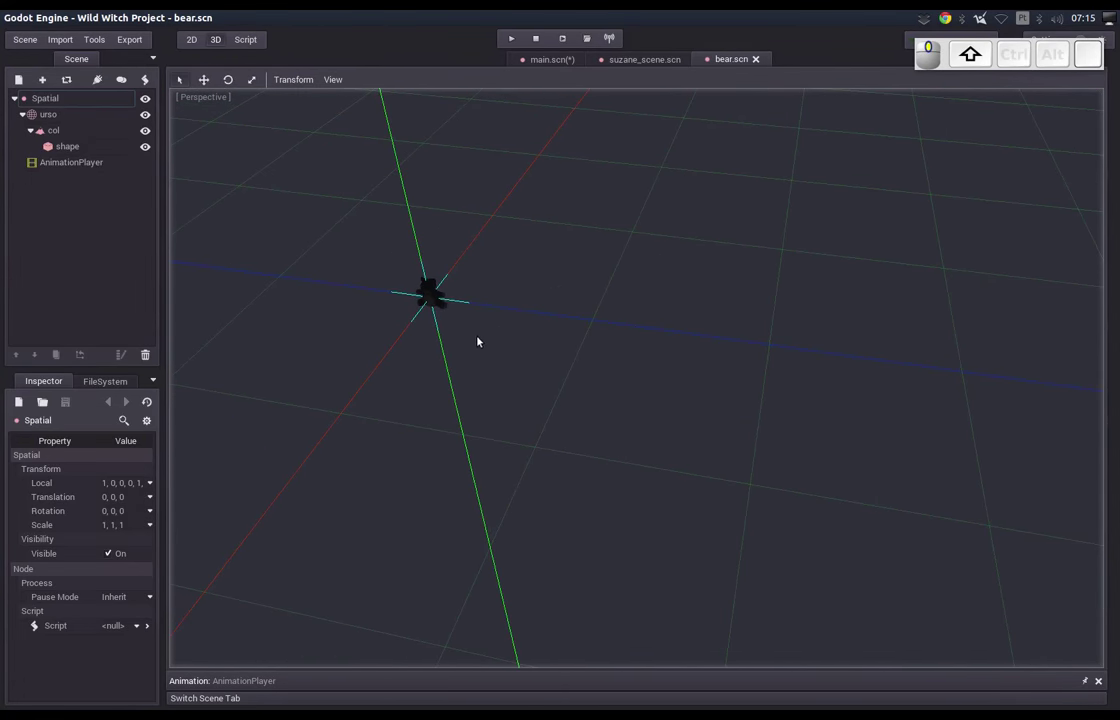
{"action": "left_click", "coordinate": [333, 79]}
{"action": "left_click", "coordinate": [339, 103]}
{"action": "middle_click", "coordinate": [381, 339]}
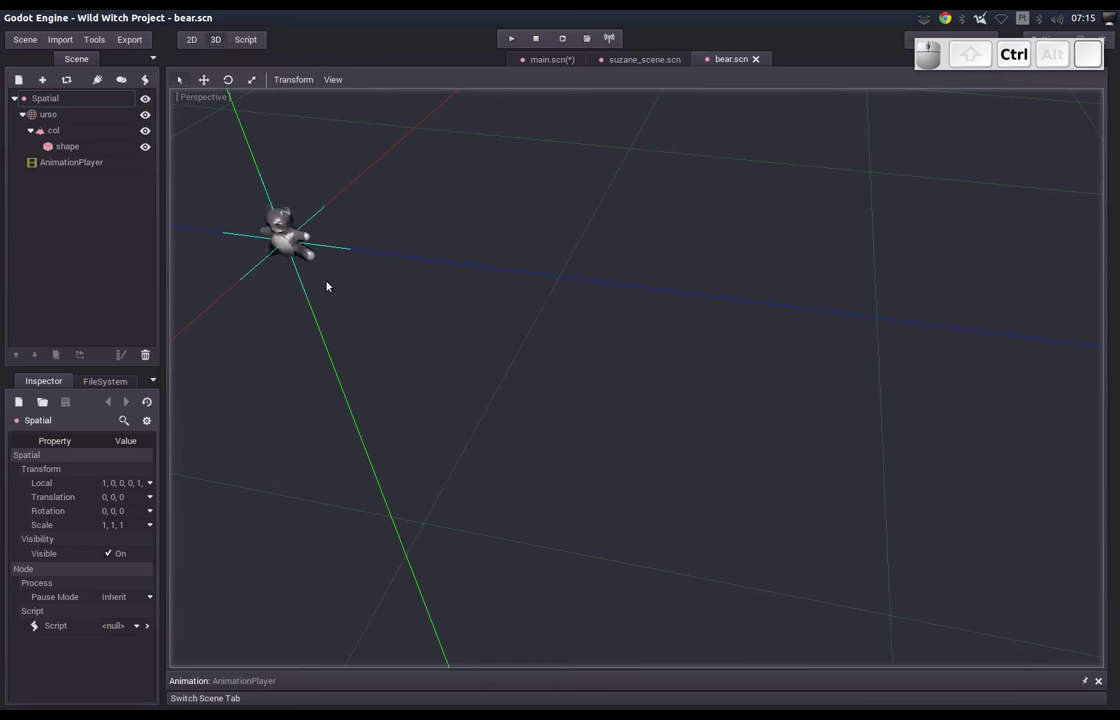
{"action": "left_click", "coordinate": [285, 222]}
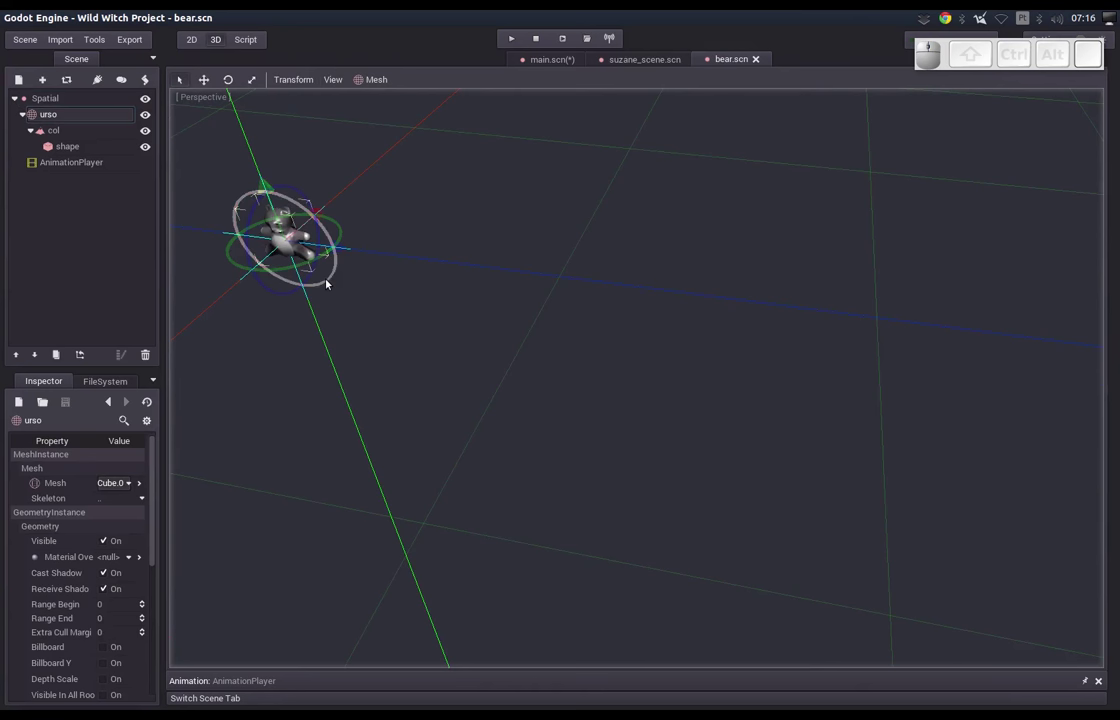
{"action": "left_click_drag", "start_coordinate": [282, 339], "coordinate": [319, 332]}
{"action": "middle_click", "coordinate": [406, 328]}
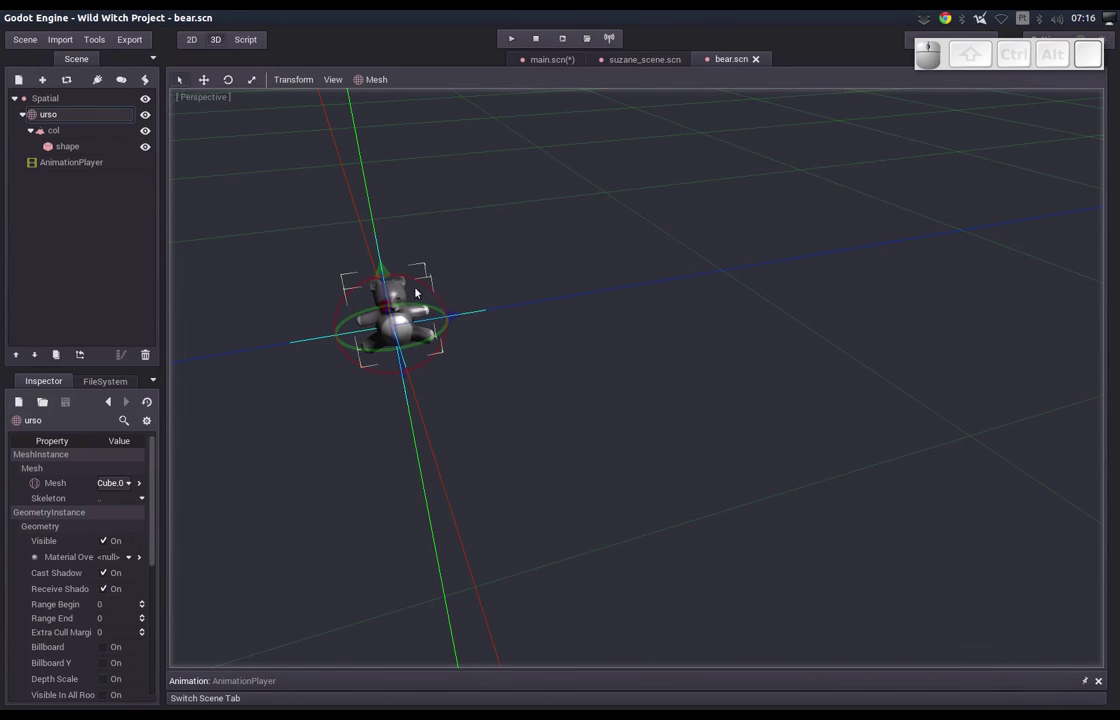
Select the urso node and edit its Cube.004 mesh resource in the inspector.
{"action": "left_click", "coordinate": [38, 116]}
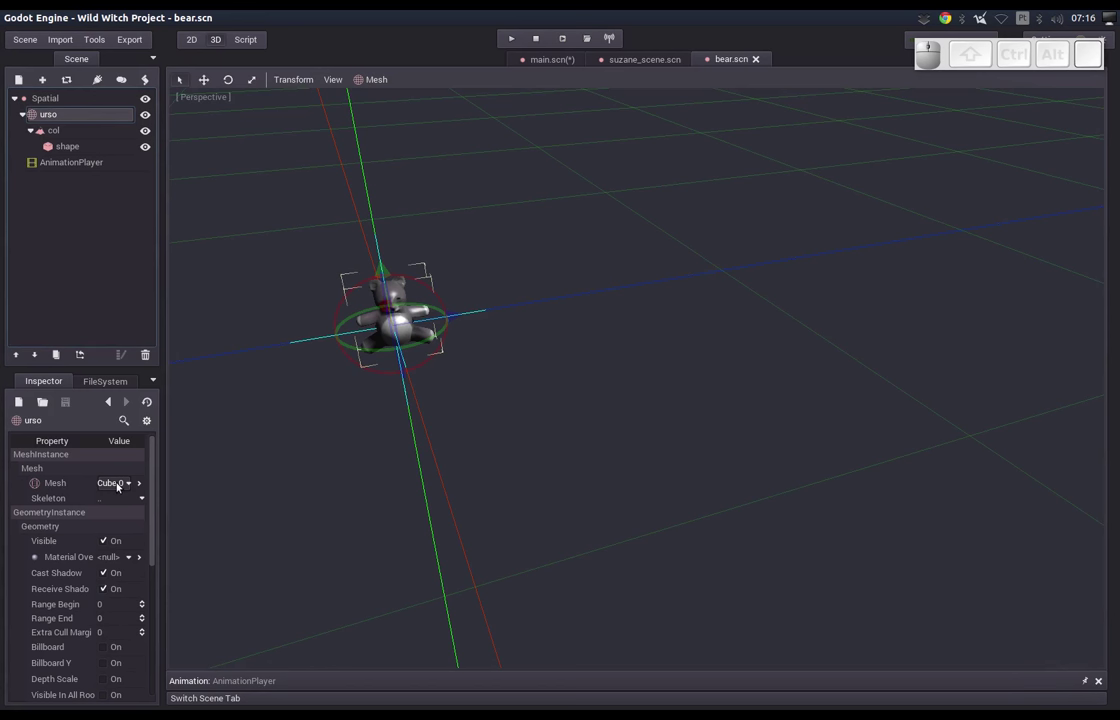
{"action": "left_click", "coordinate": [124, 489]}
{"action": "left_click", "coordinate": [124, 535]}
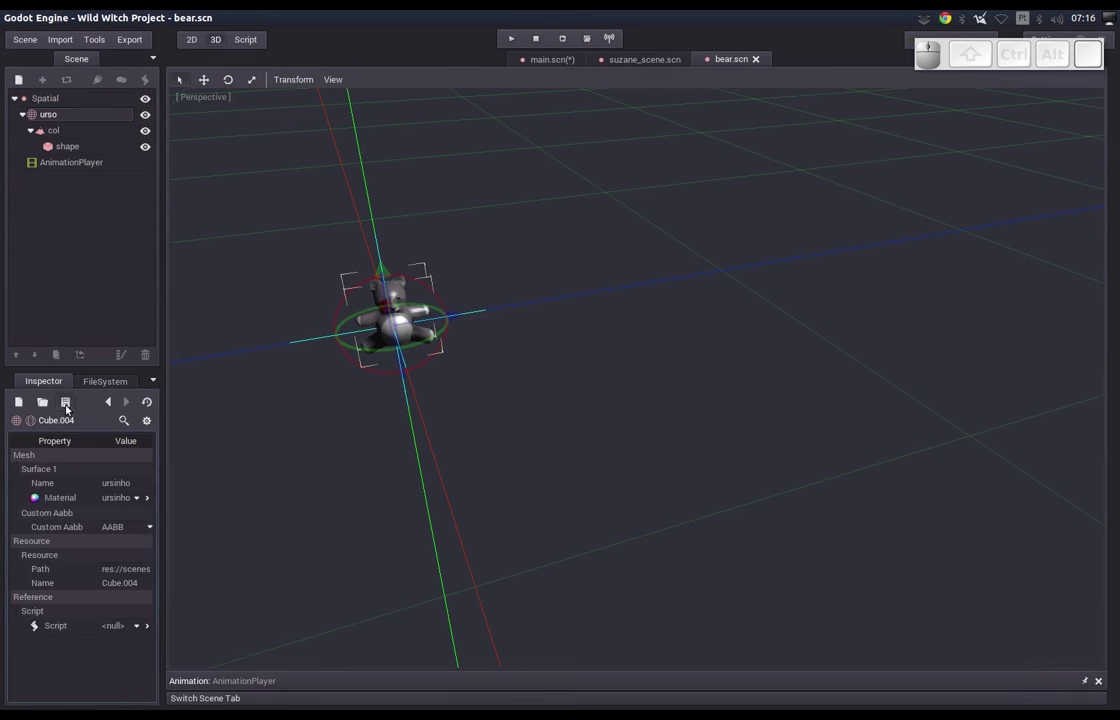
Start Save As for the Cube.004 mesh and browse up into the resources folder.
{"action": "left_click", "coordinate": [68, 406]}
{"action": "left_click", "coordinate": [82, 438]}
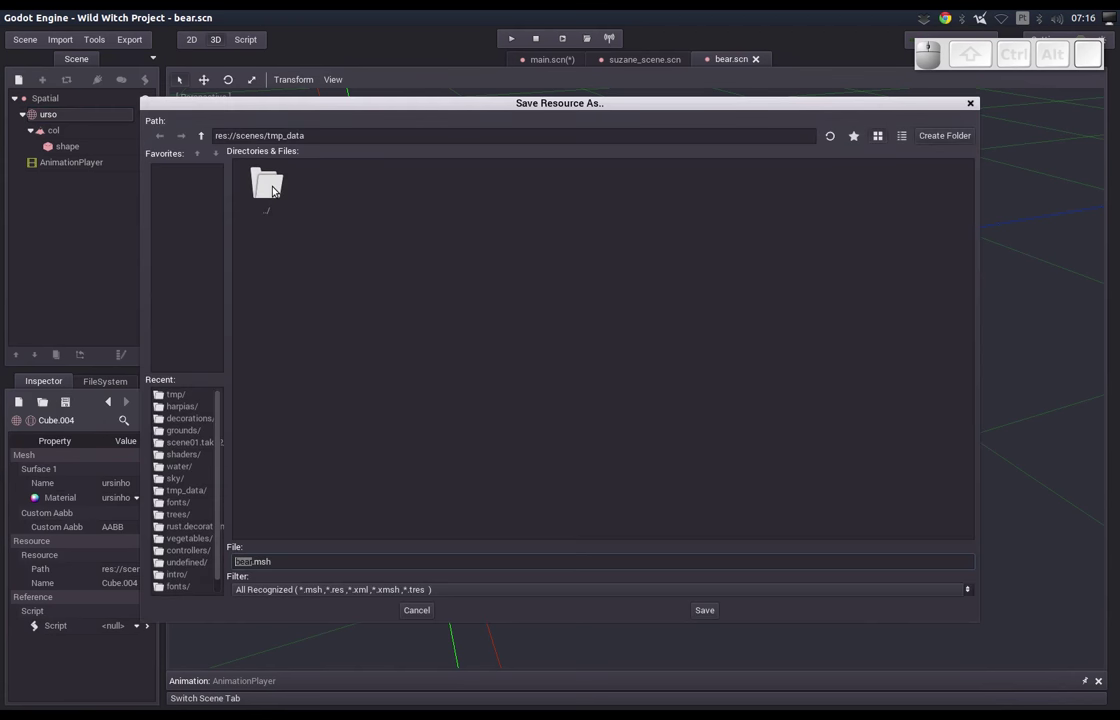
{"action": "left_click", "coordinate": [279, 193]}
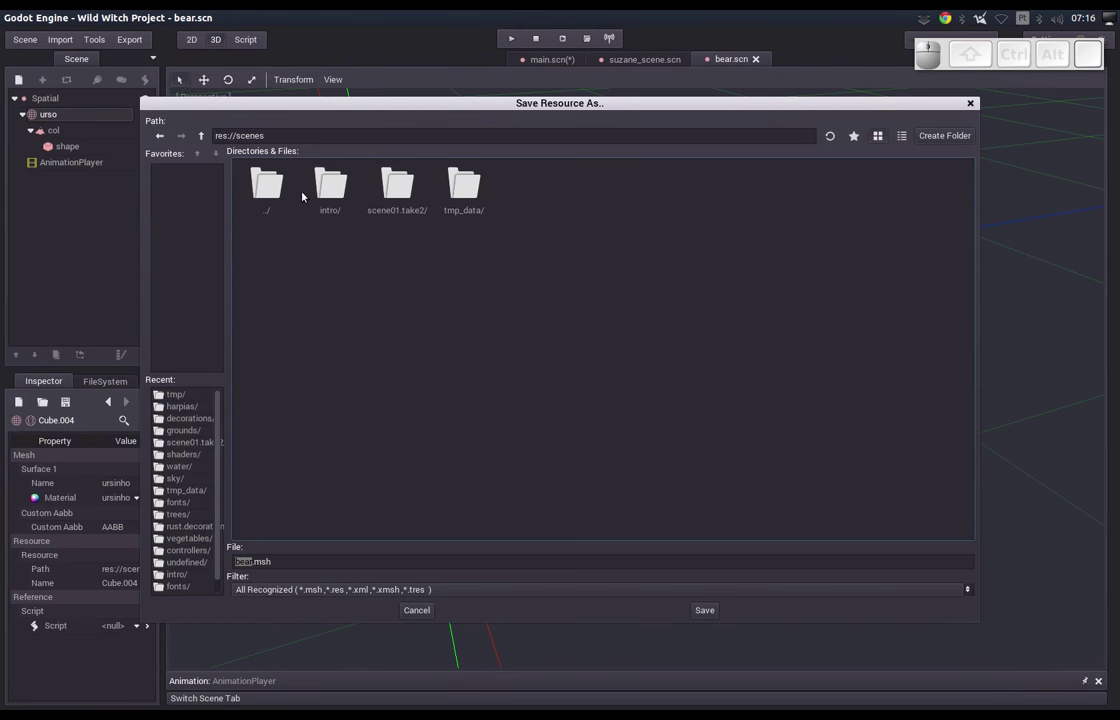
{"action": "left_click", "coordinate": [279, 195]}
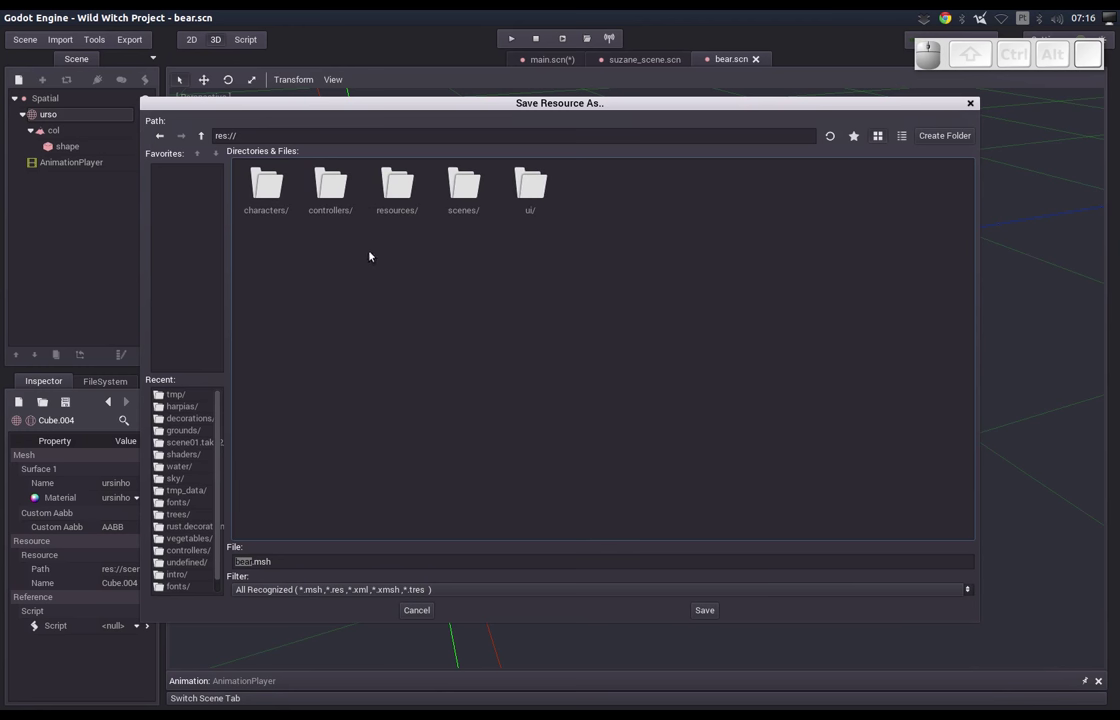
{"action": "left_click", "coordinate": [393, 216]}
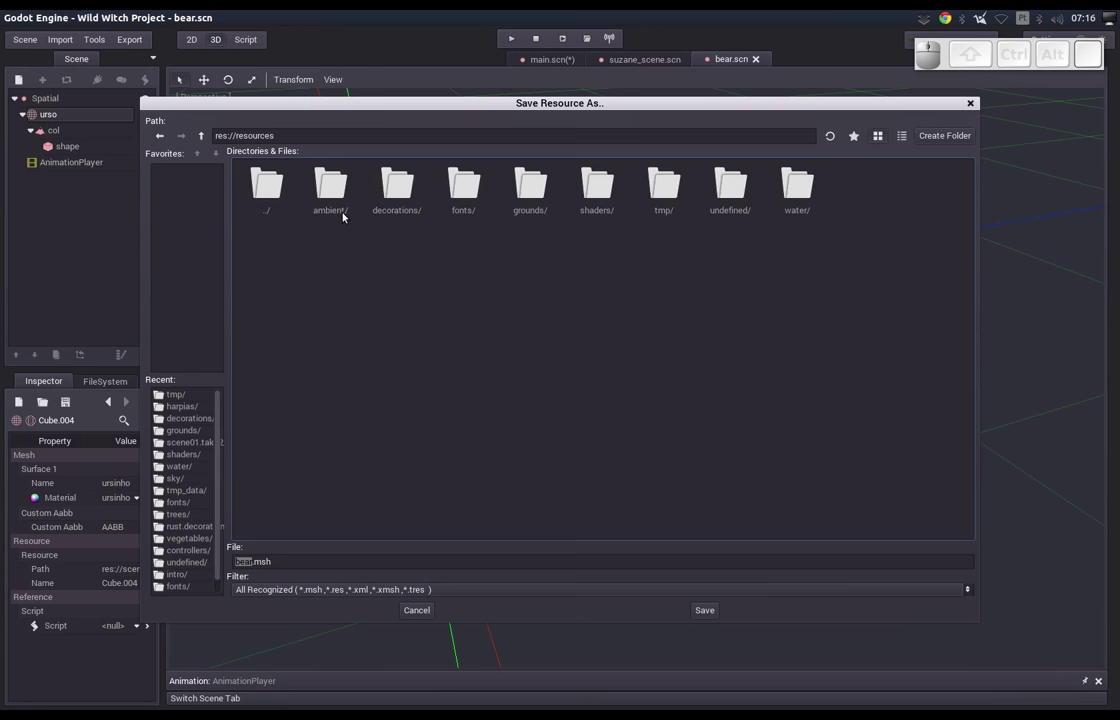
{"action": "left_click", "coordinate": [349, 219]}
{"action": "left_click", "coordinate": [345, 210]}
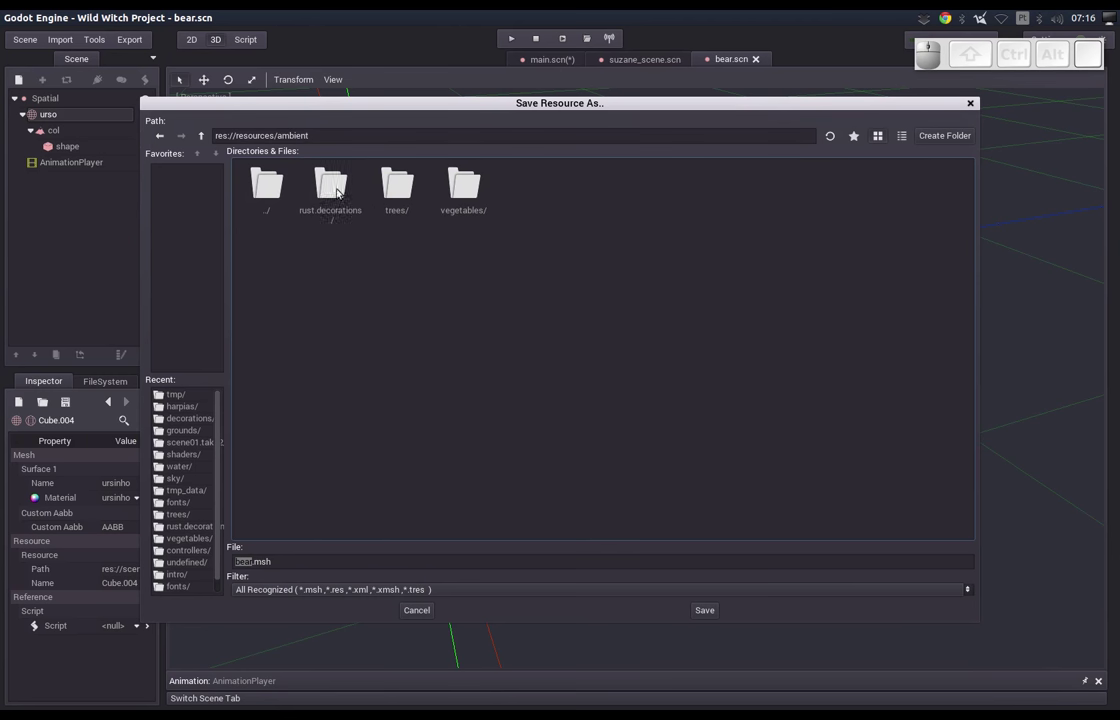
Navigate into res://resources/tmp and save the mesh as bear.msh.
{"action": "left_click", "coordinate": [396, 195]}
{"action": "left_click", "coordinate": [267, 191]}
{"action": "left_click", "coordinate": [478, 192]}
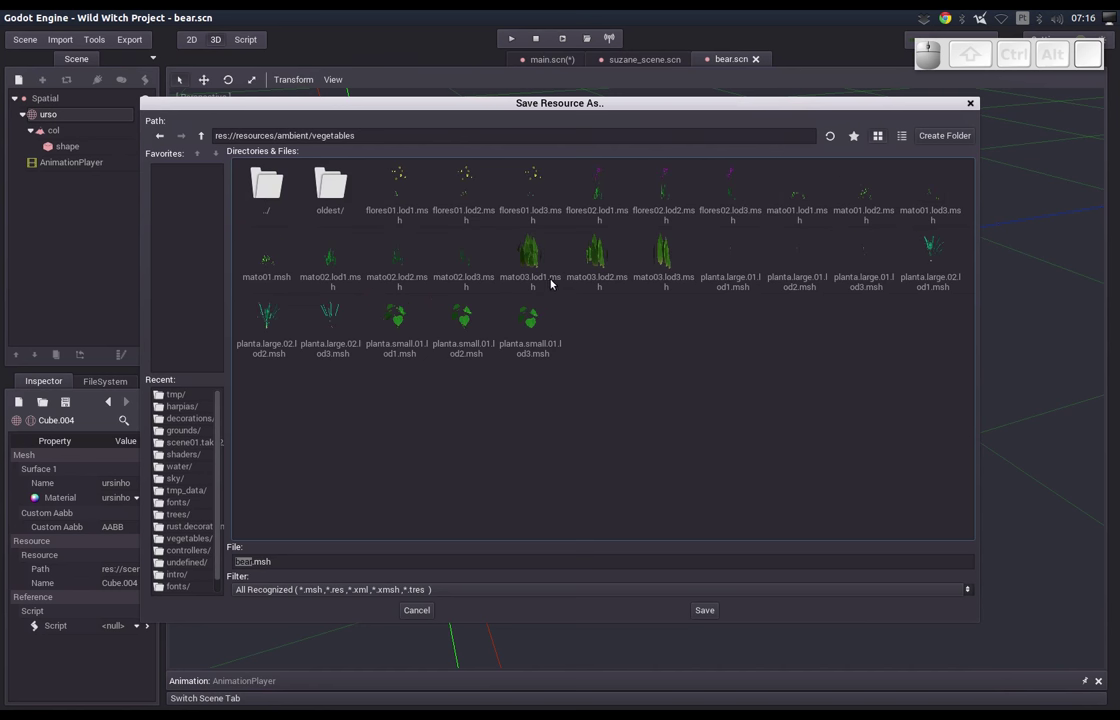
{"action": "left_click", "coordinate": [280, 189]}
{"action": "left_click", "coordinate": [279, 194]}
{"action": "left_click", "coordinate": [656, 209]}
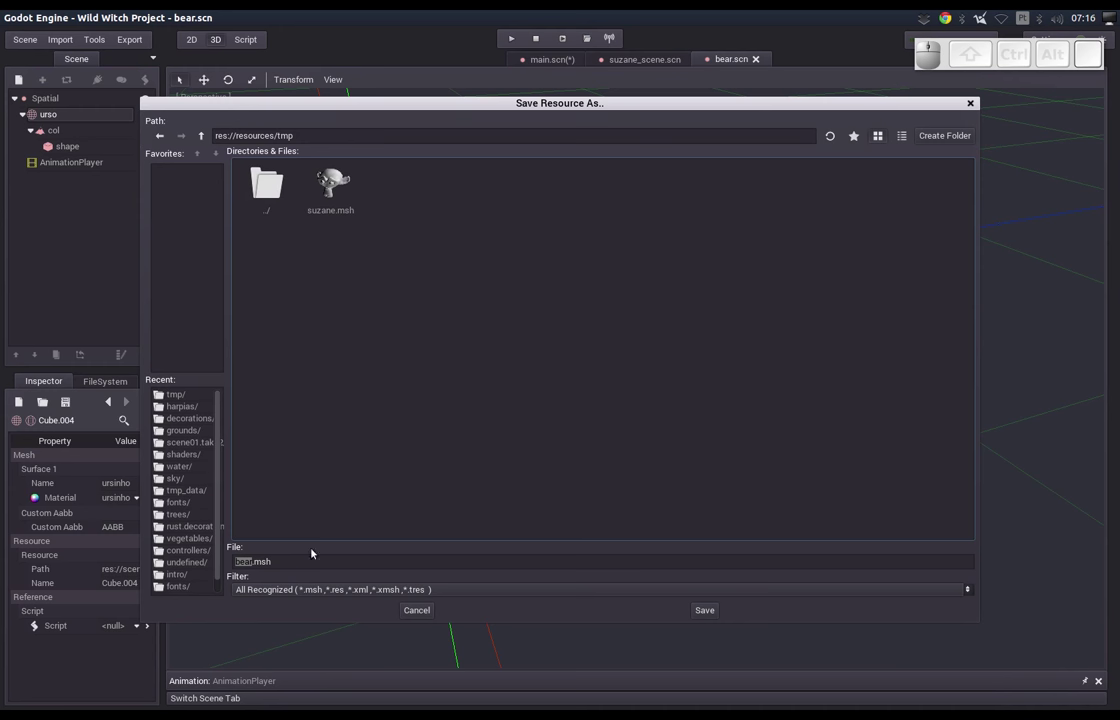
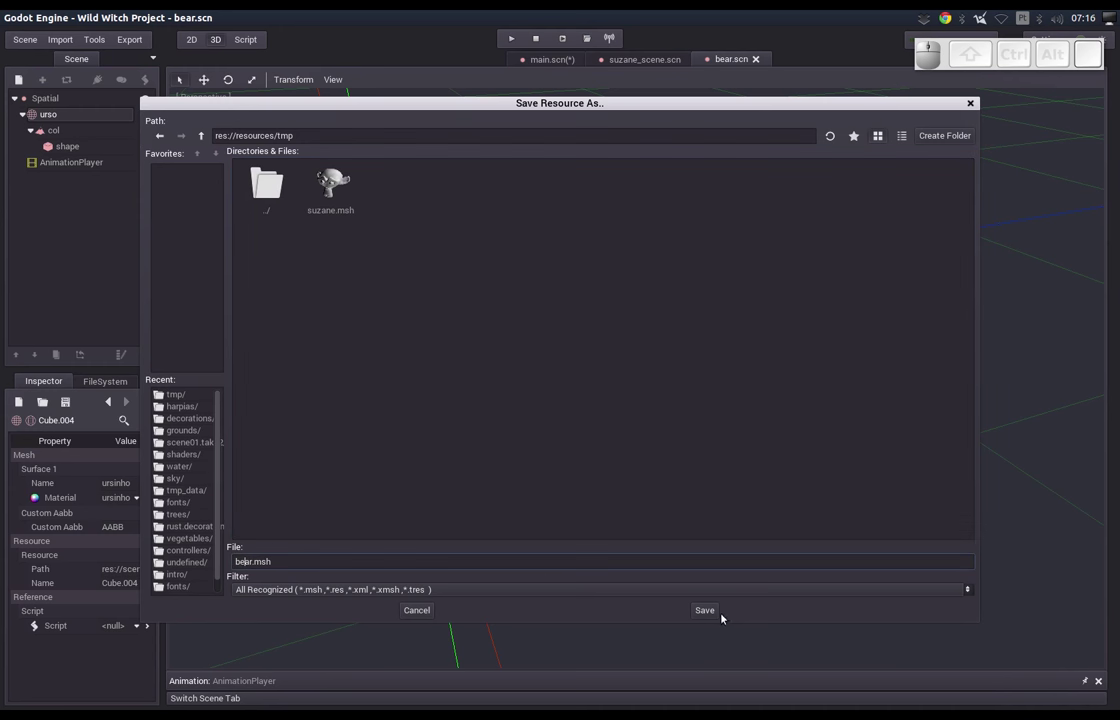
{"action": "left_click", "coordinate": [717, 611]}
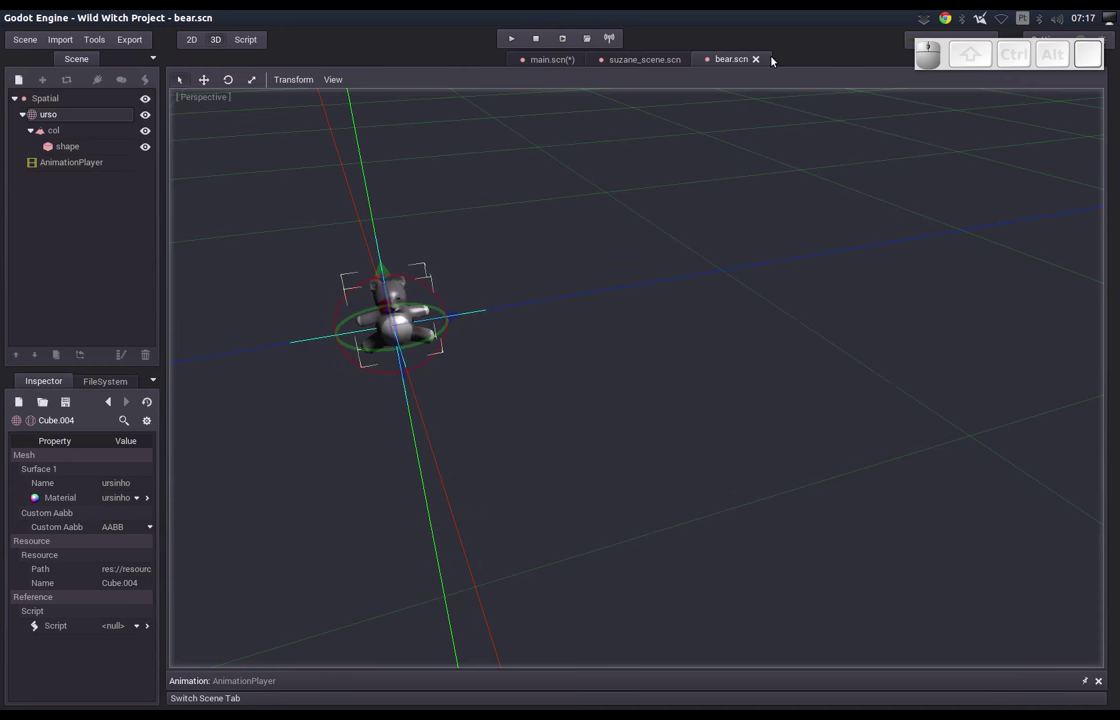
Close the bear scene and select the terreno node in the main scene.
{"action": "left_click", "coordinate": [758, 61]}
{"action": "left_click", "coordinate": [726, 57]}
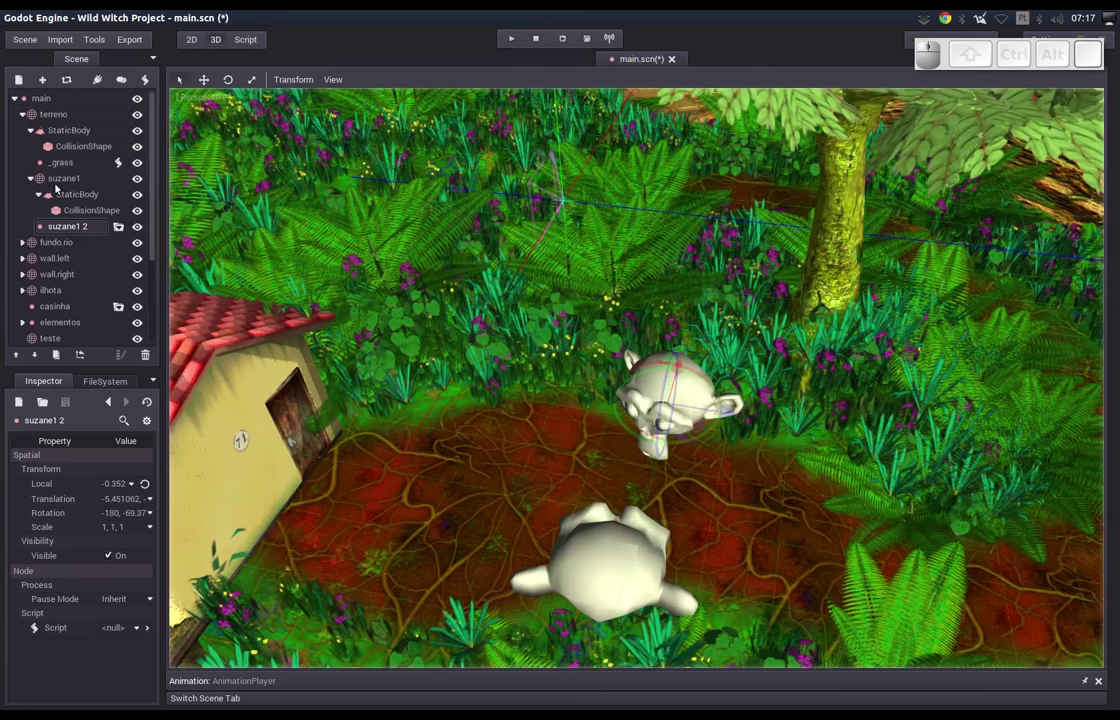
{"action": "left_click", "coordinate": [56, 117]}
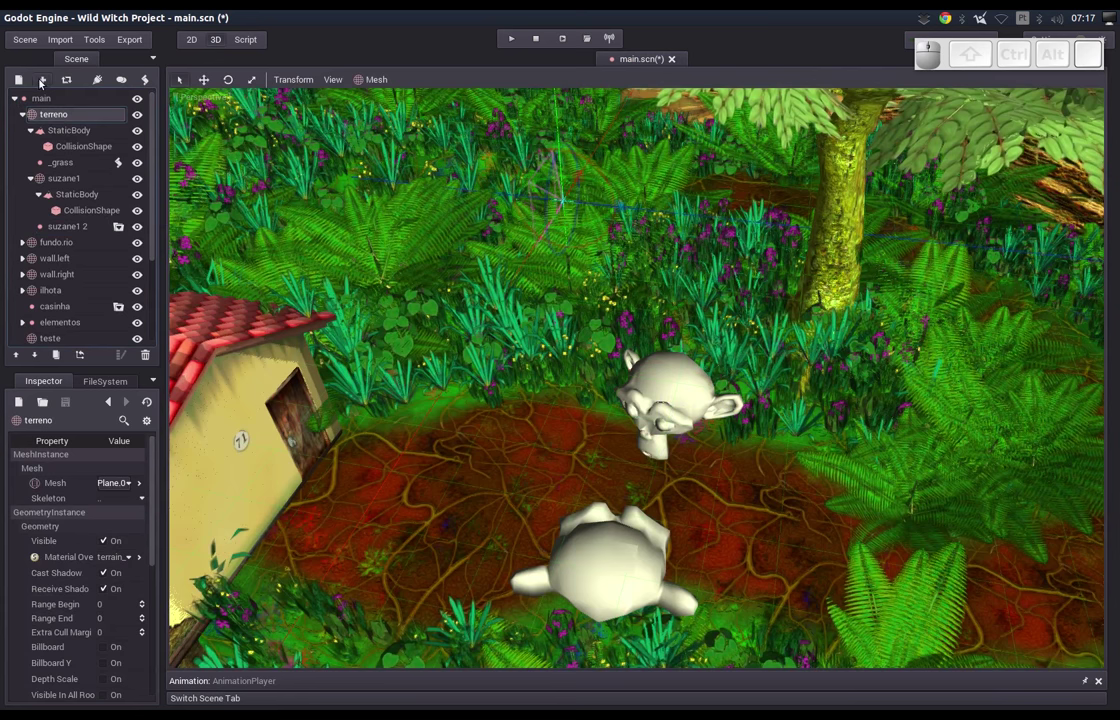
Add a MeshInstance child named bear under terreno.
{"action": "left_click", "coordinate": [21, 80]}
{"action": "left_click", "coordinate": [245, 227]}
{"action": "left_click", "coordinate": [69, 238]}
{"action": "left_click", "coordinate": [76, 249]}
{"action": "key", "text": "Return"}
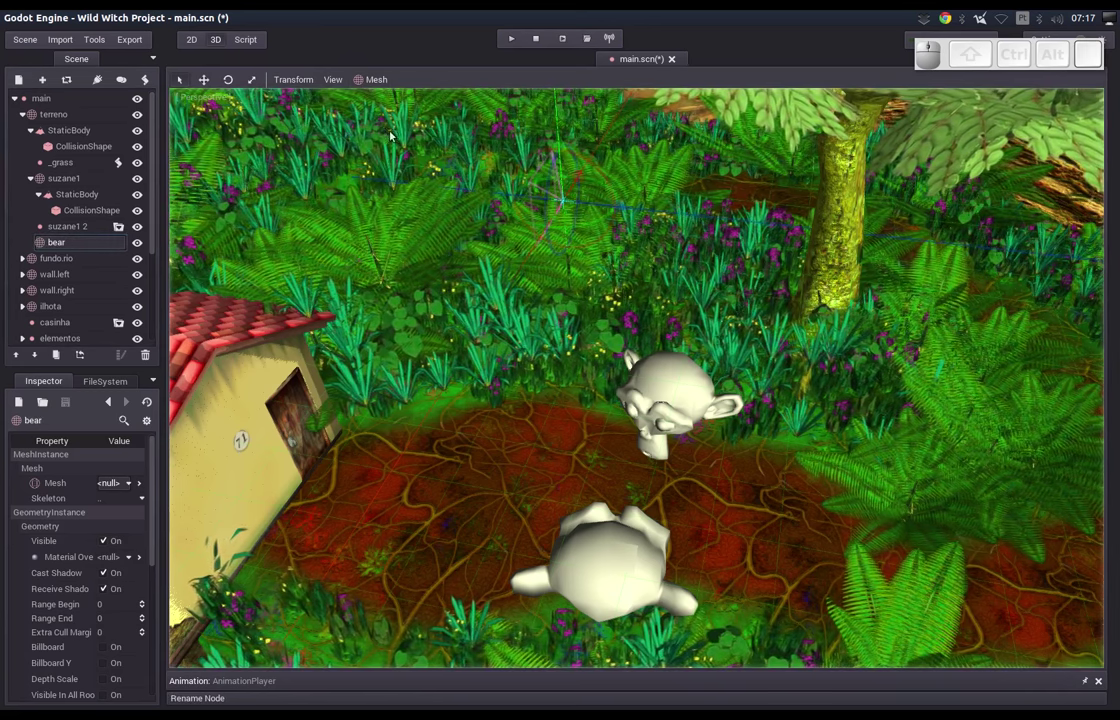
{"action": "left_click", "coordinate": [124, 481]}
Load bear.msh from resources/tmp as the bear node's mesh.
{"action": "left_click", "coordinate": [124, 525]}
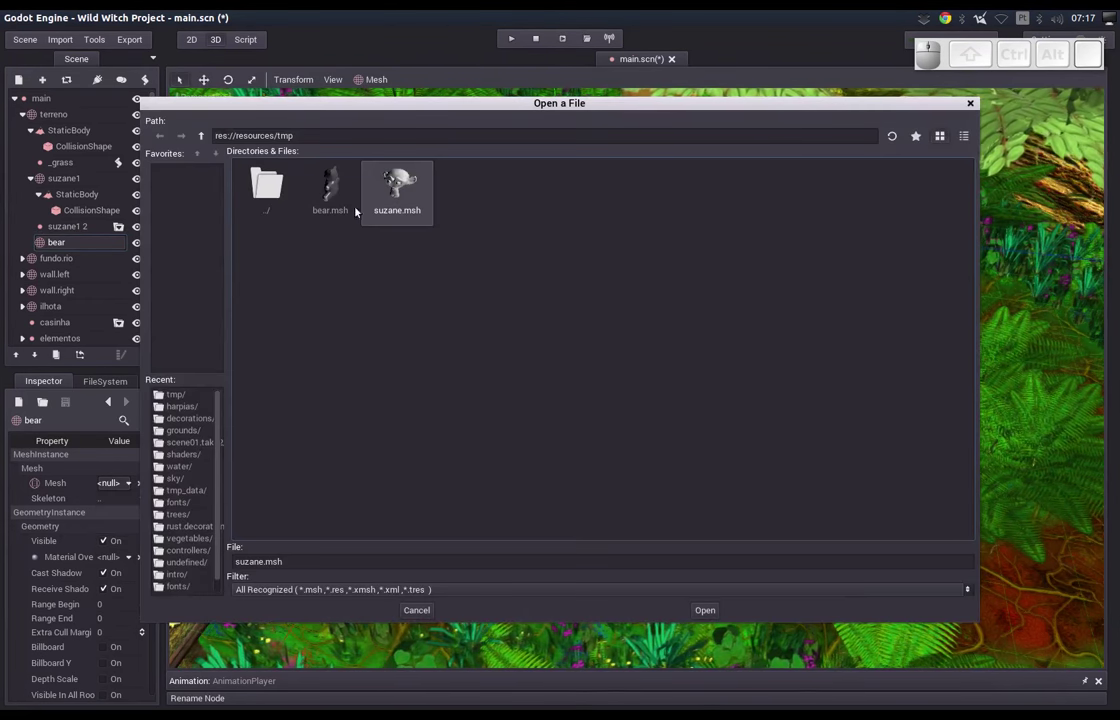
{"action": "left_click", "coordinate": [335, 208]}
{"action": "left_click", "coordinate": [704, 615]}
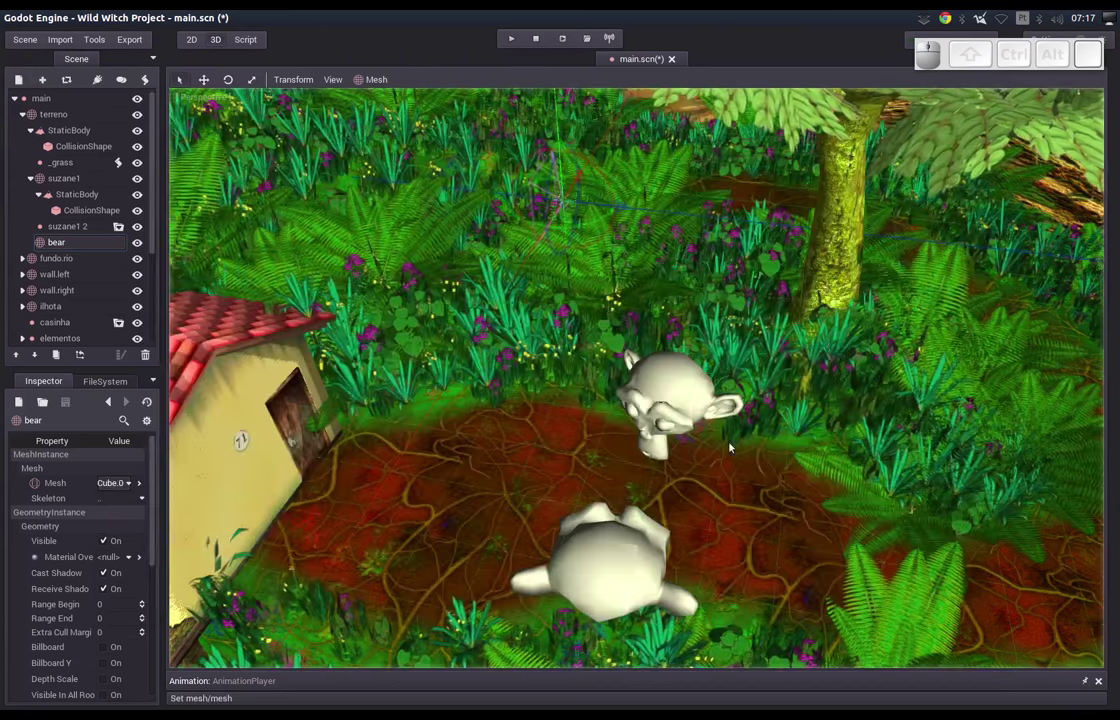
Move the bear beside the house door and scale it down small.
{"action": "left_click_drag", "start_coordinate": [580, 185], "coordinate": [385, 536]}
{"action": "left_click_drag", "start_coordinate": [411, 550], "coordinate": [331, 479]}
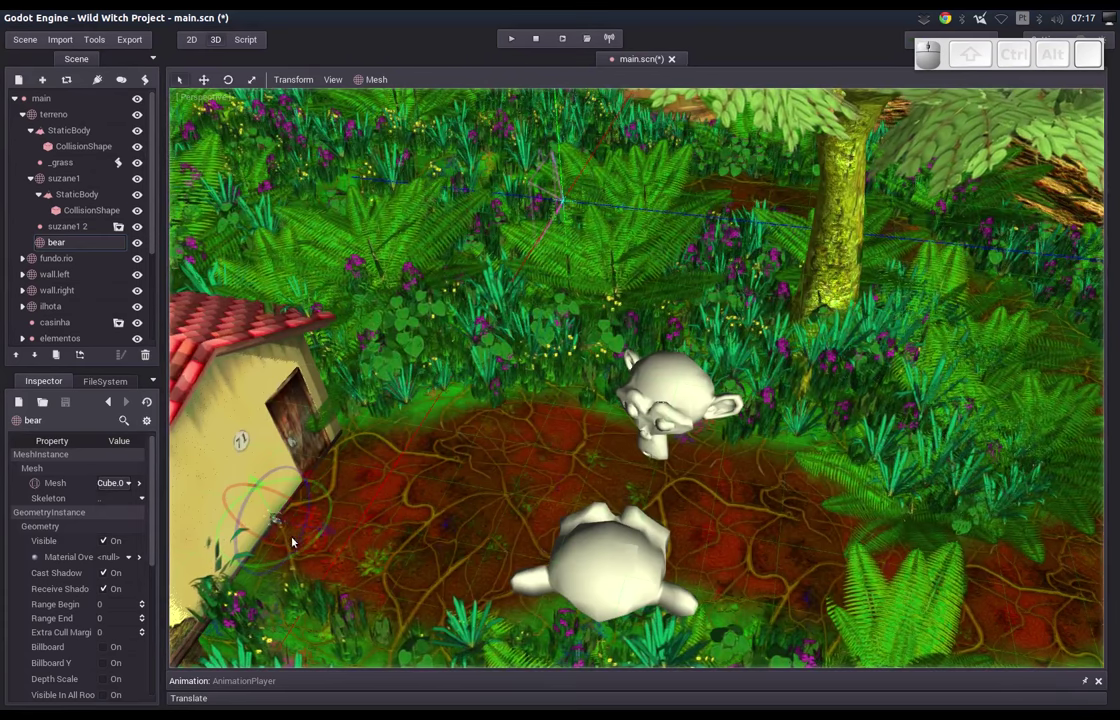
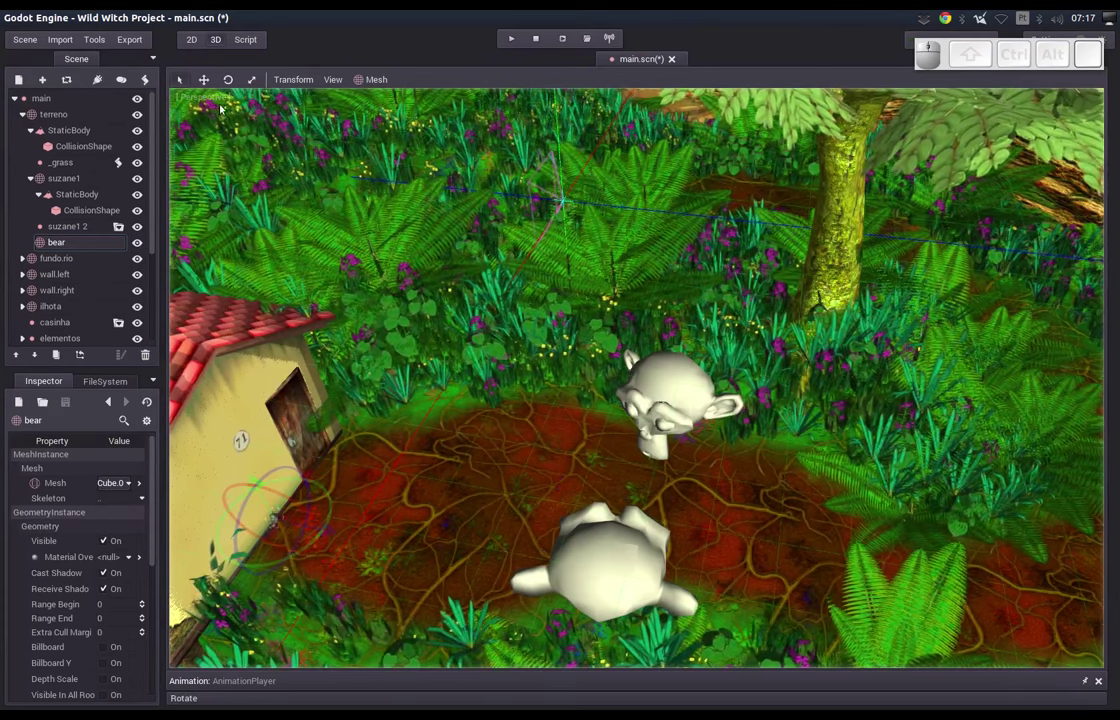
{"action": "left_click", "coordinate": [257, 78]}
{"action": "left_click_drag", "start_coordinate": [292, 511], "coordinate": [252, 173]}
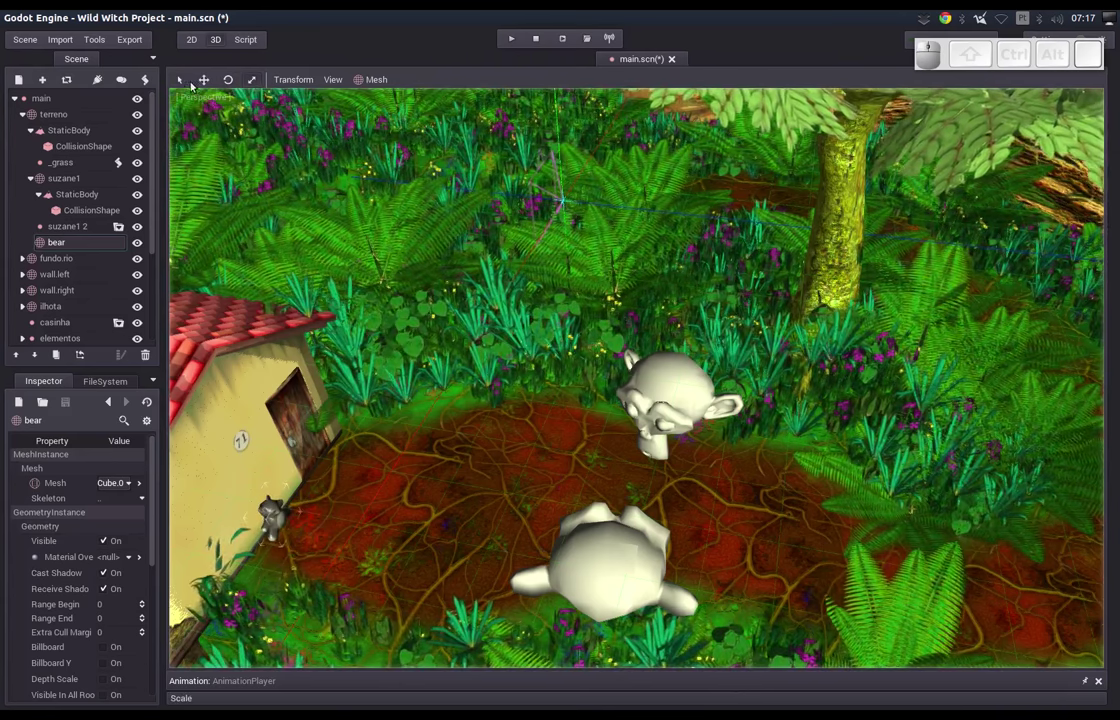
{"action": "left_click", "coordinate": [183, 81]}
{"action": "middle_click", "coordinate": [431, 404]}
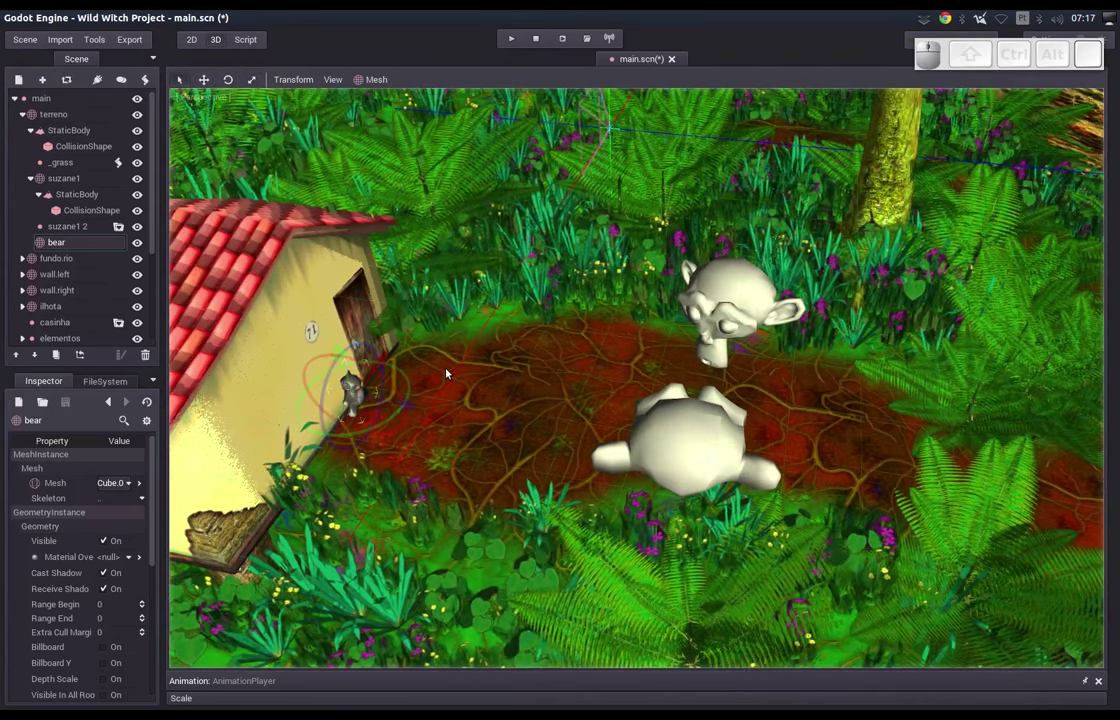
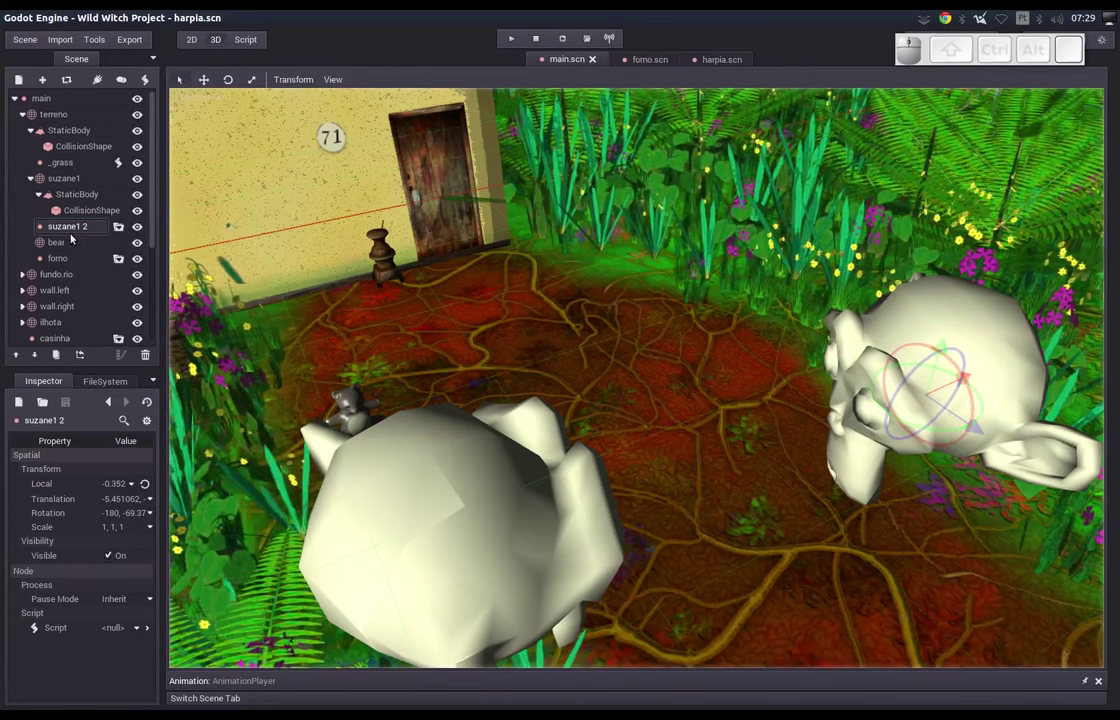
Select the suzane1 monkey node in the scene tree.
{"action": "left_click", "coordinate": [64, 177]}
Edit suzane.msh and give its surface a new FixedMaterial.
{"action": "left_click", "coordinate": [125, 482]}
{"action": "left_click", "coordinate": [126, 540]}
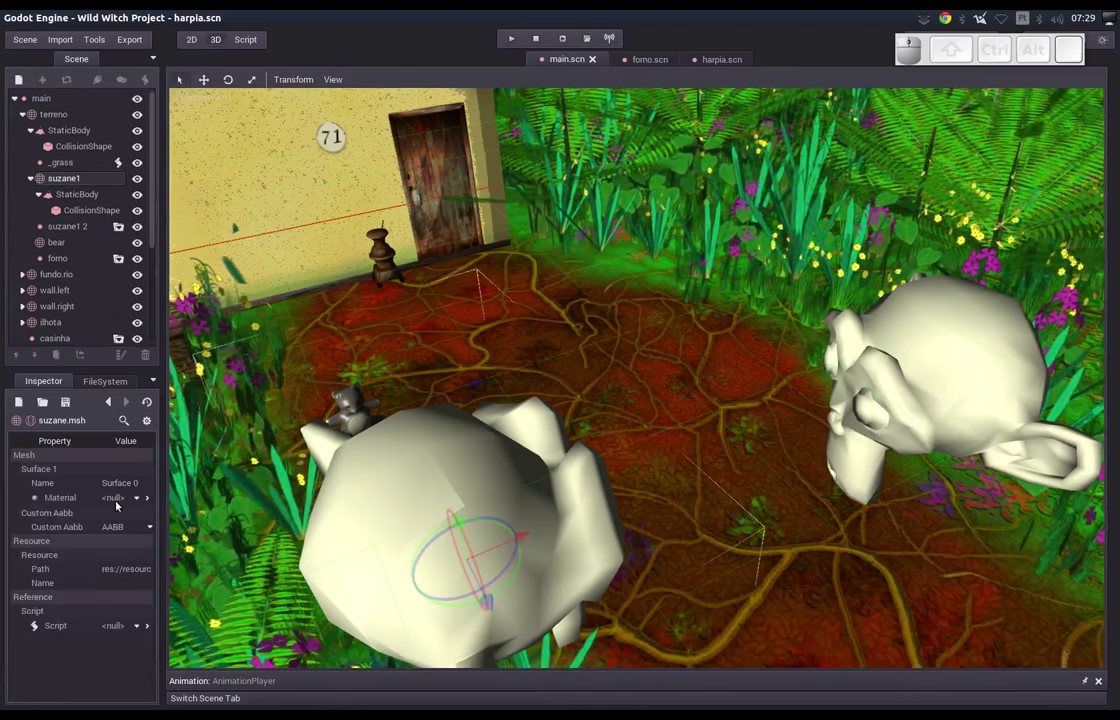
{"action": "left_click", "coordinate": [123, 506]}
{"action": "left_click", "coordinate": [115, 518]}
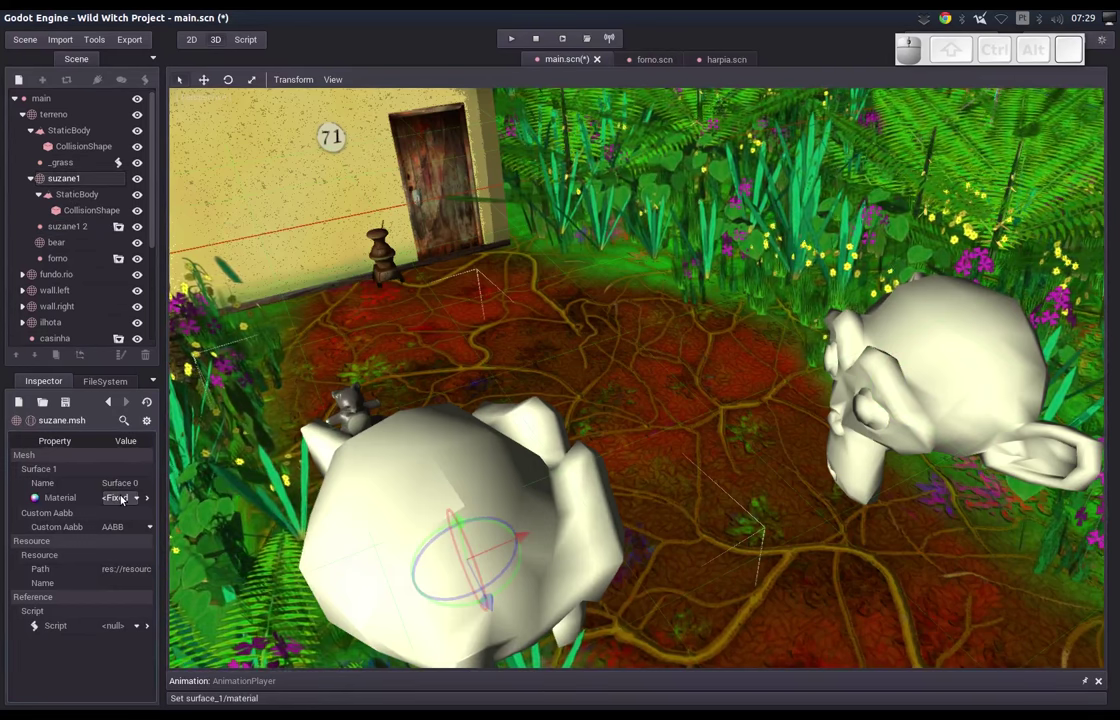
Set the new material's diffuse colour to cyan and return to the mesh properties.
{"action": "left_click", "coordinate": [122, 498]}
{"action": "left_click", "coordinate": [122, 564]}
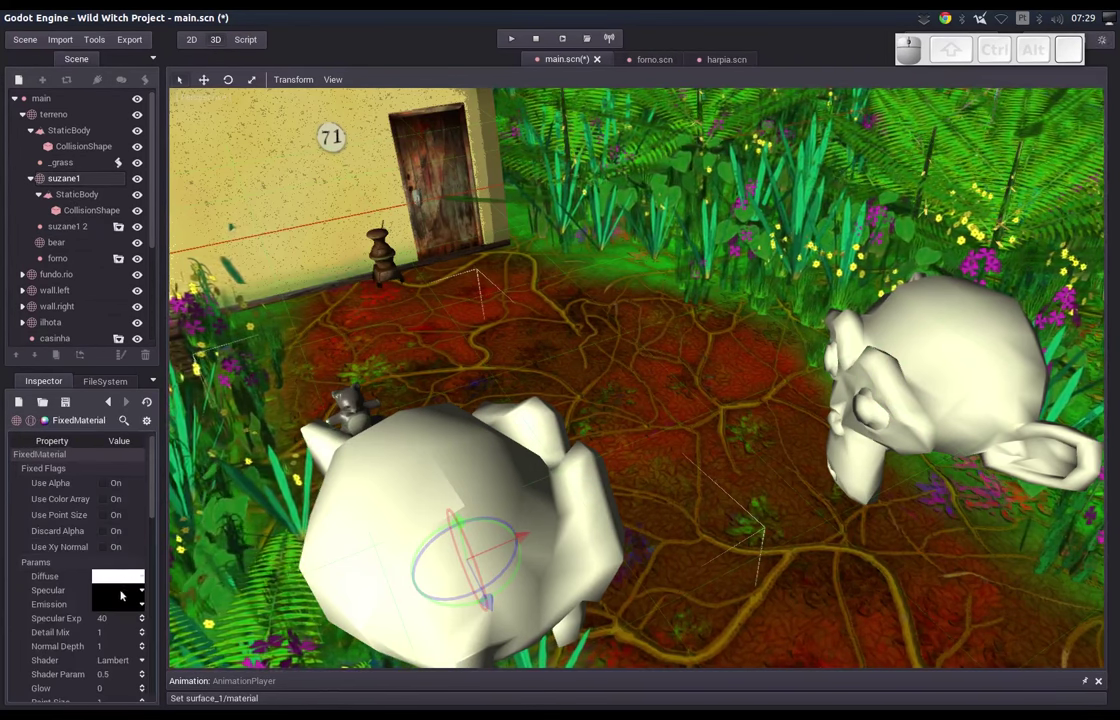
{"action": "left_click", "coordinate": [118, 582]}
{"action": "left_click", "coordinate": [172, 591]}
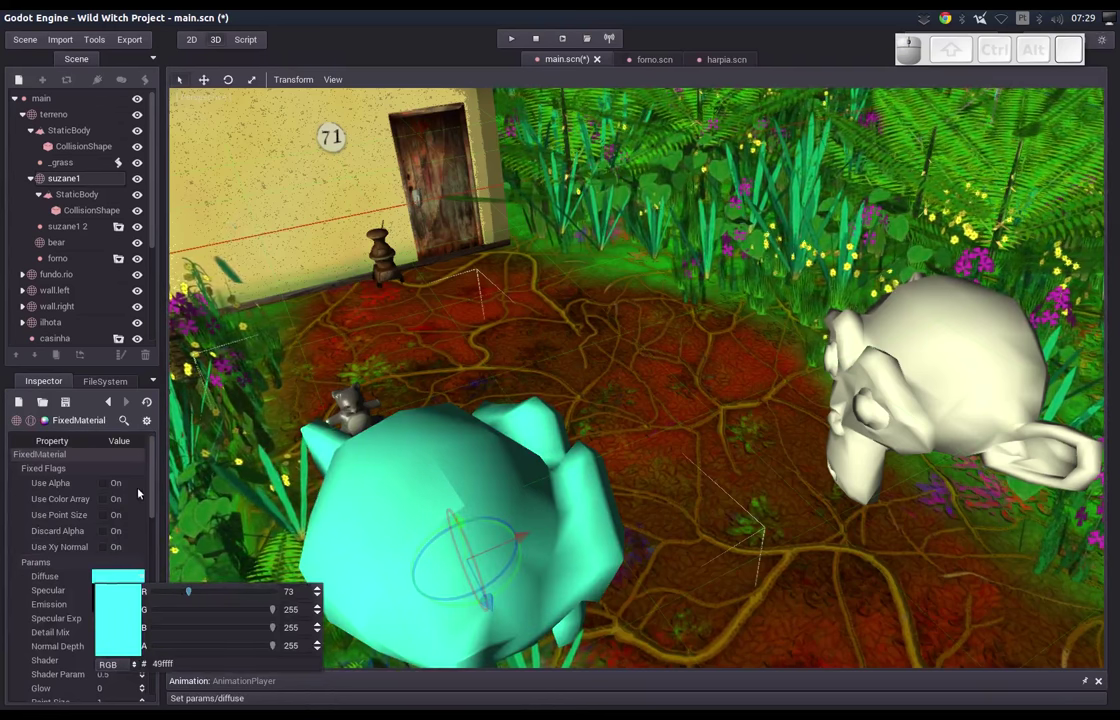
{"action": "left_click", "coordinate": [151, 489]}
{"action": "left_click", "coordinate": [157, 494]}
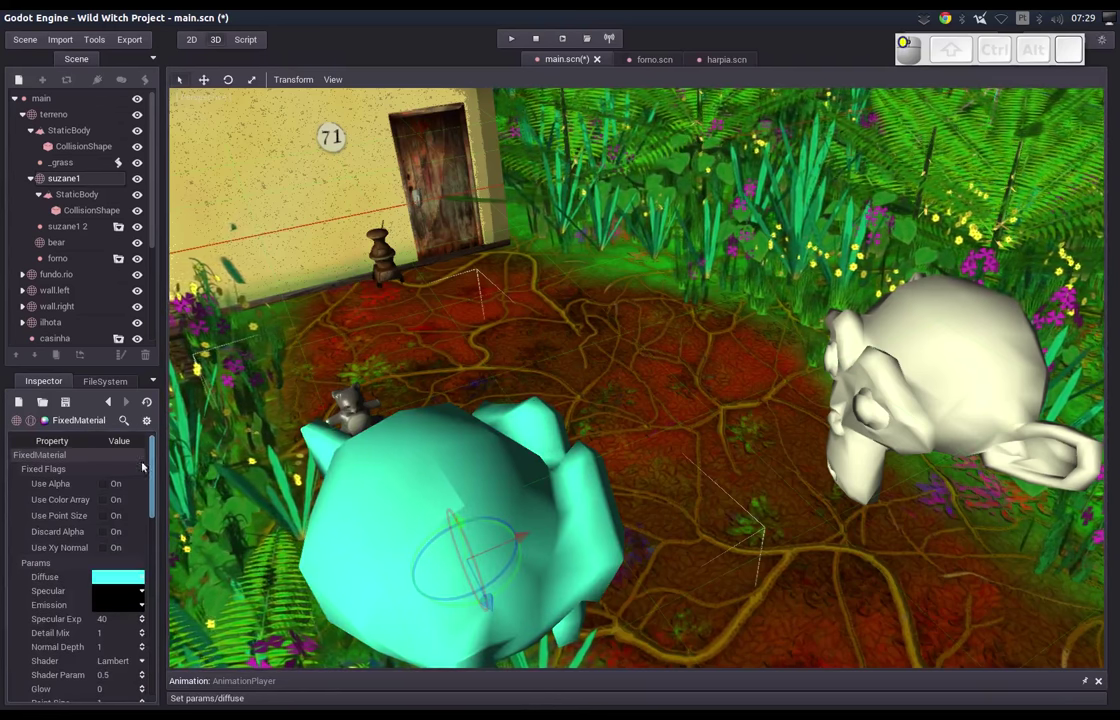
{"action": "left_click", "coordinate": [109, 409]}
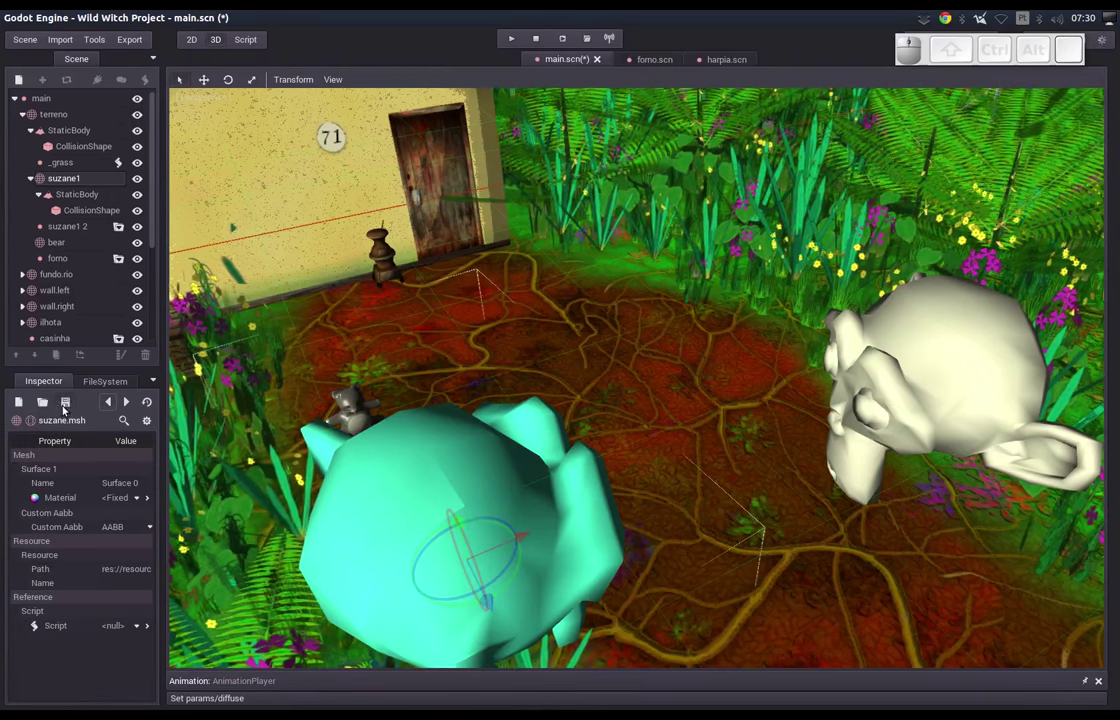
Leave the mesh resource and show the terreno node's properties.
{"action": "left_click", "coordinate": [73, 409]}
{"action": "left_click", "coordinate": [75, 426]}
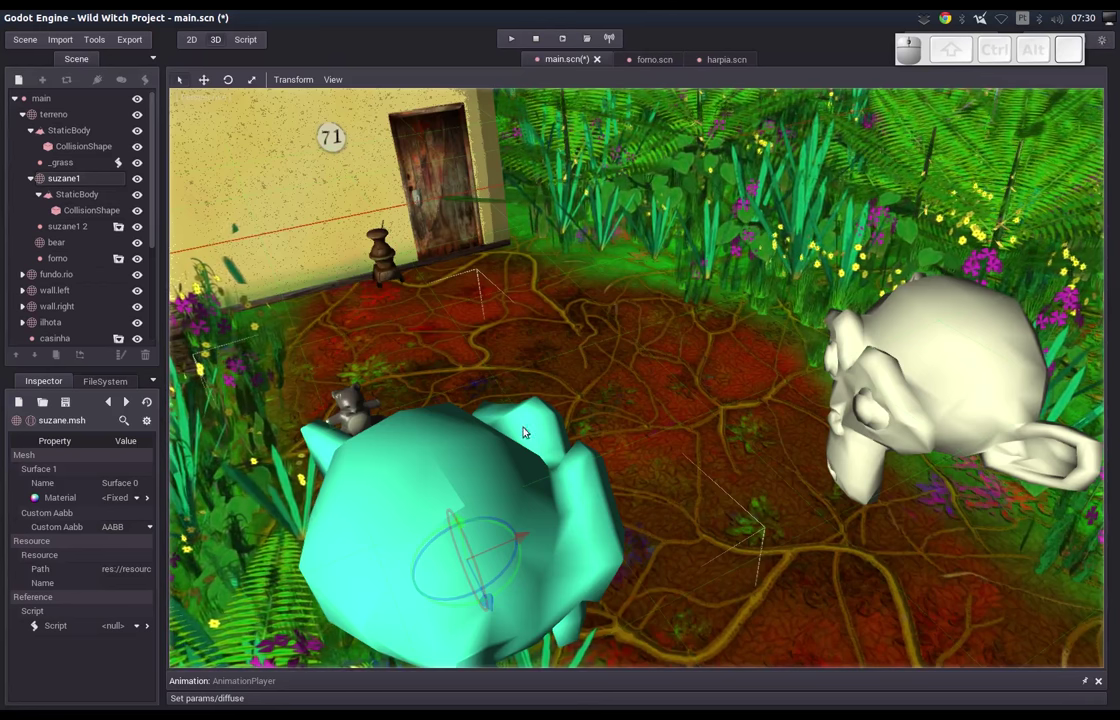
{"action": "left_click", "coordinate": [920, 433]}
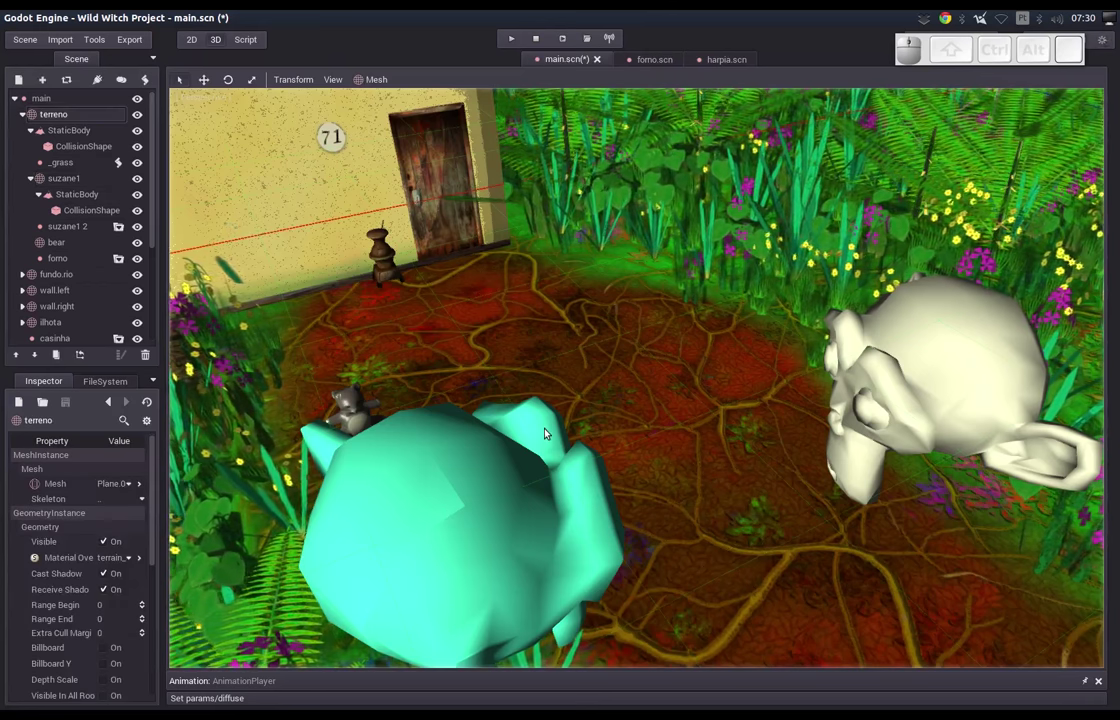
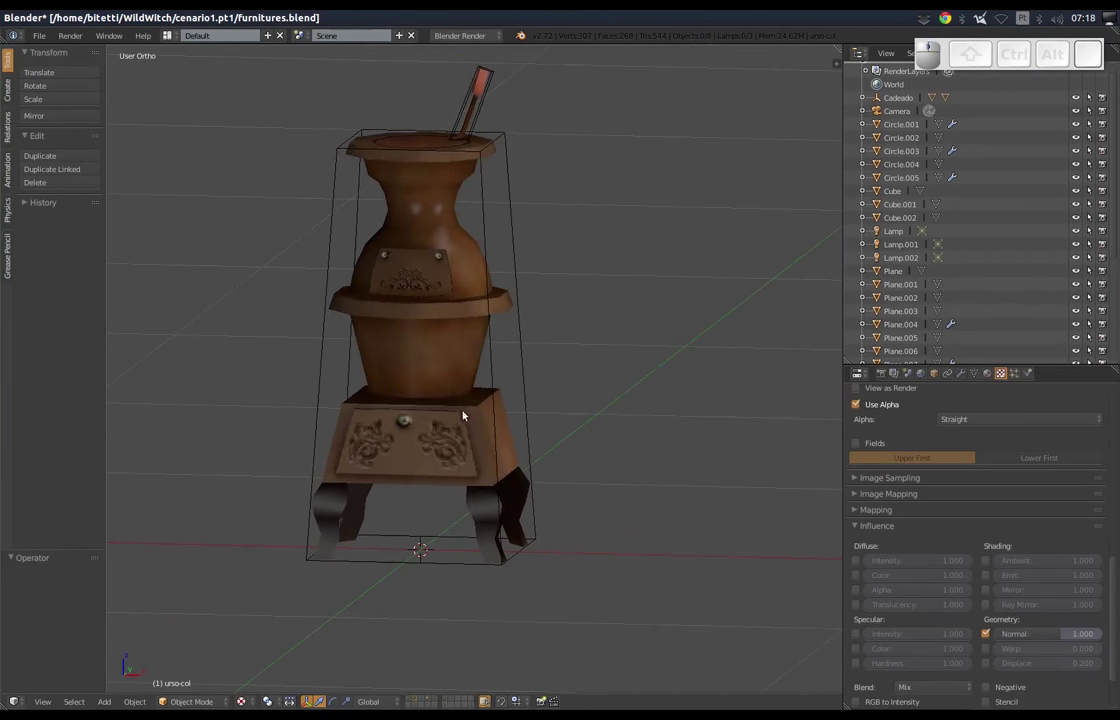
Inspect stove pieces and the collision box by toggling into Edit Mode on each.
{"action": "right_click", "coordinate": [462, 411]}
{"action": "key", "text": "Tab"}
{"action": "key", "text": "Tab"}
{"action": "right_click", "coordinate": [404, 275]}
{"action": "key", "text": "Tab"}
{"action": "key", "text": "Tab"}
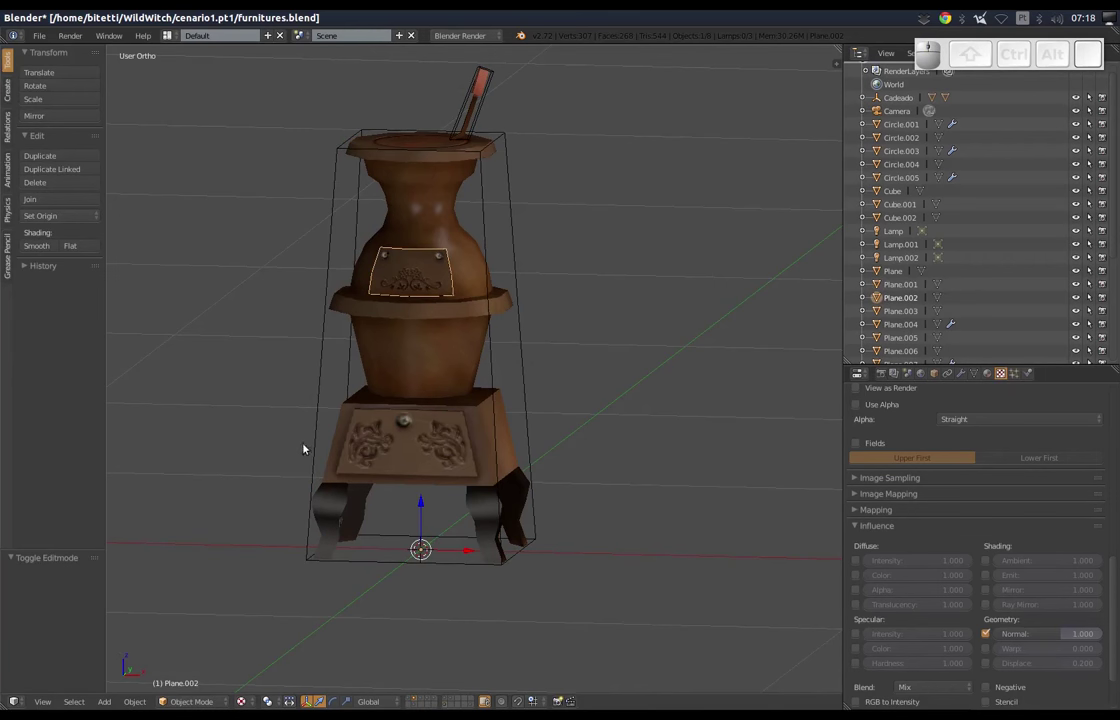
{"action": "right_click", "coordinate": [329, 221]}
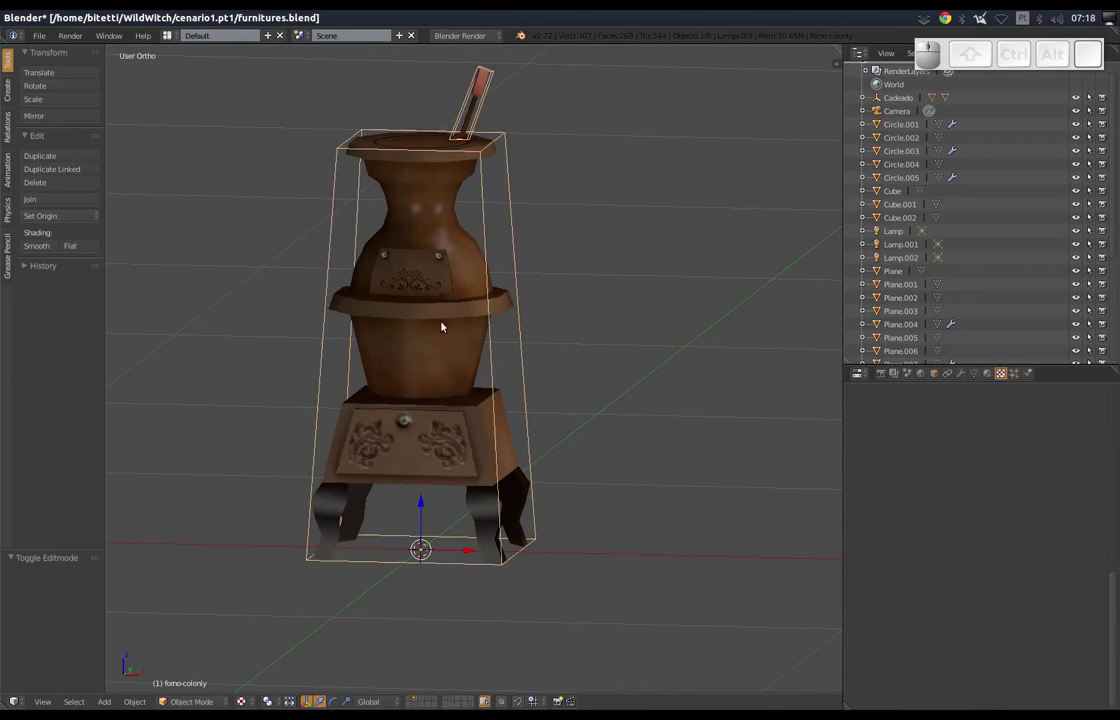
{"action": "key", "text": "Tab"}
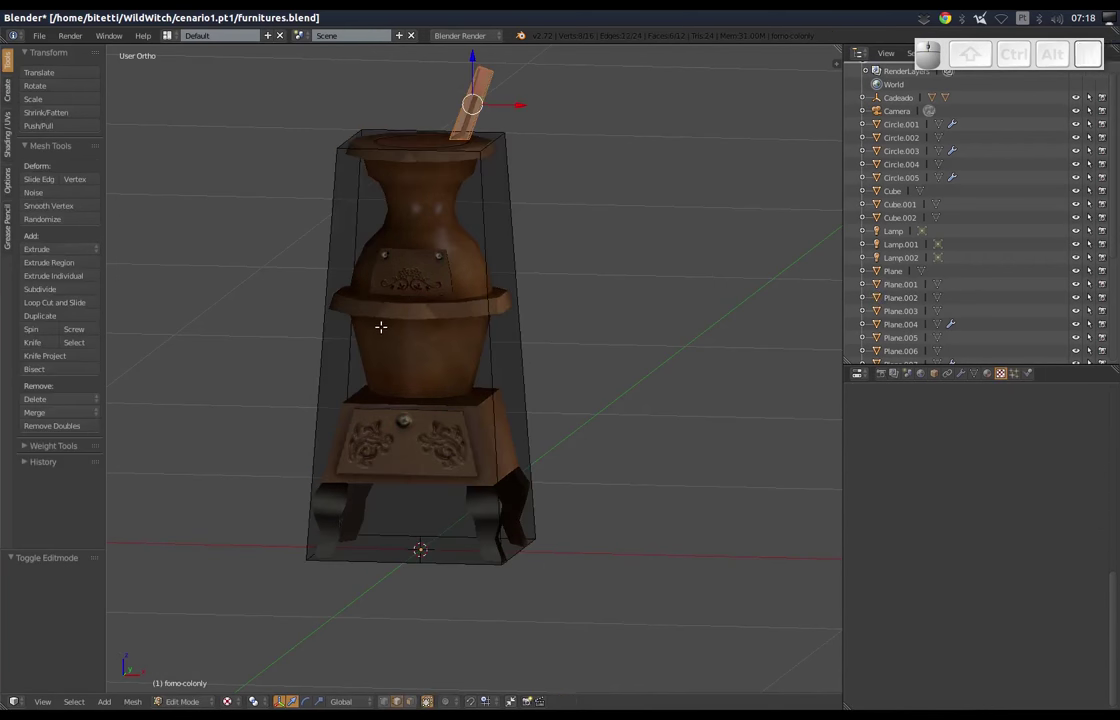
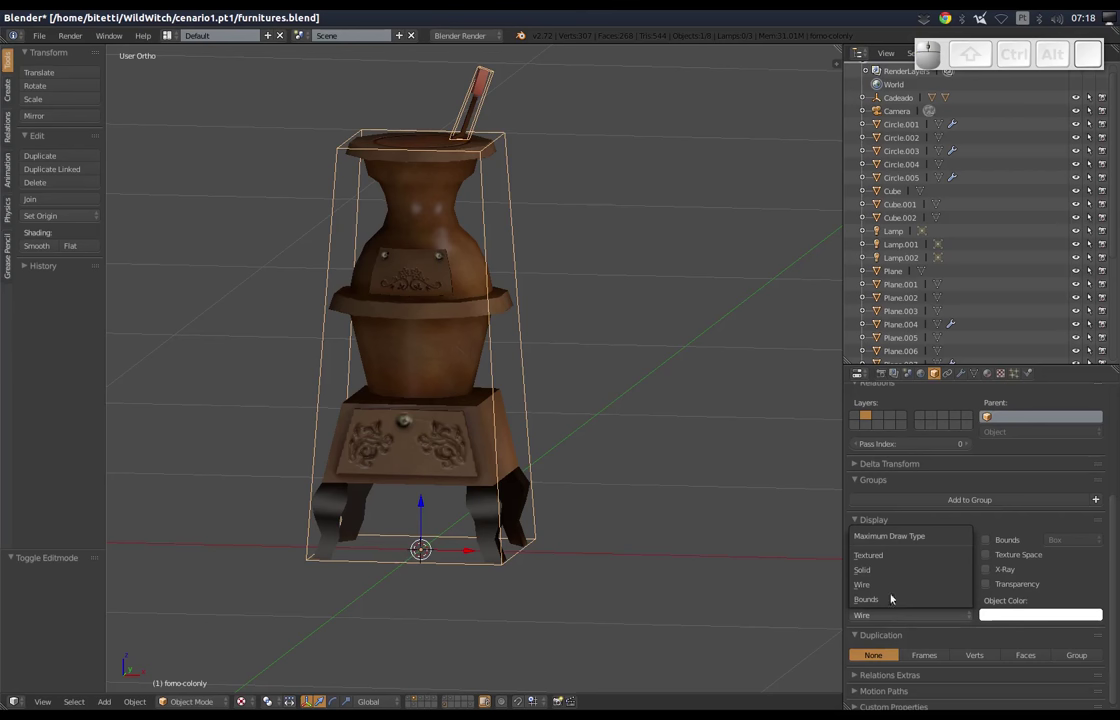
Show the collision box as Textured briefly, then set its maximum draw type back to Wire.
{"action": "left_click", "coordinate": [892, 560]}
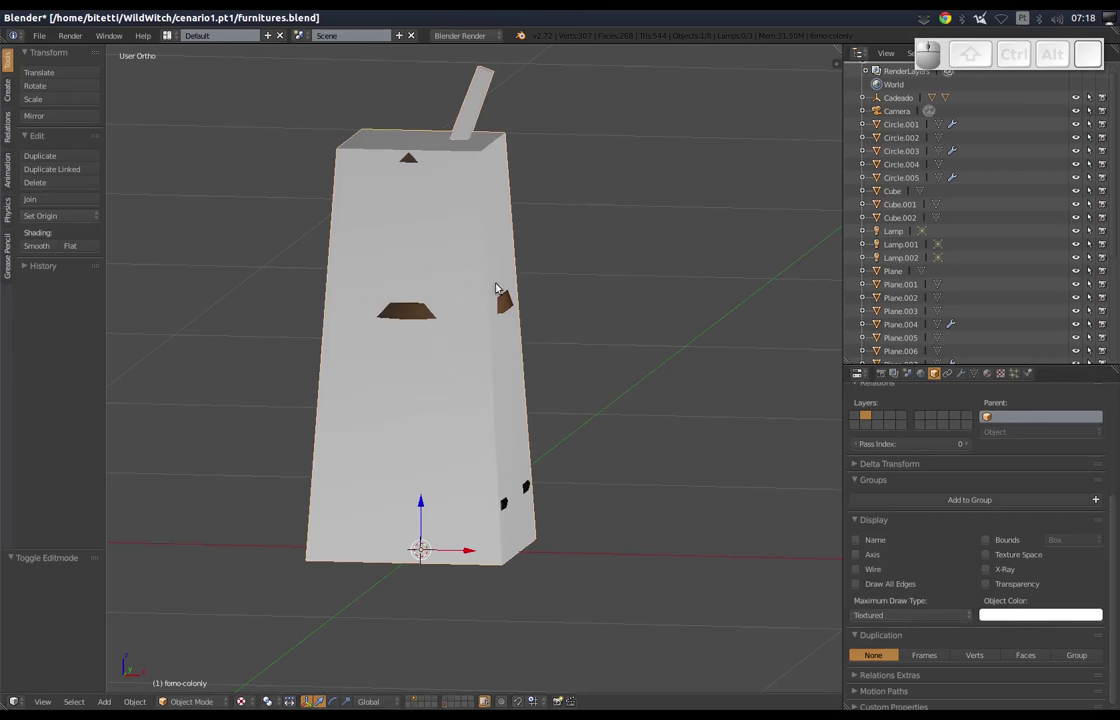
{"action": "left_click", "coordinate": [901, 613]}
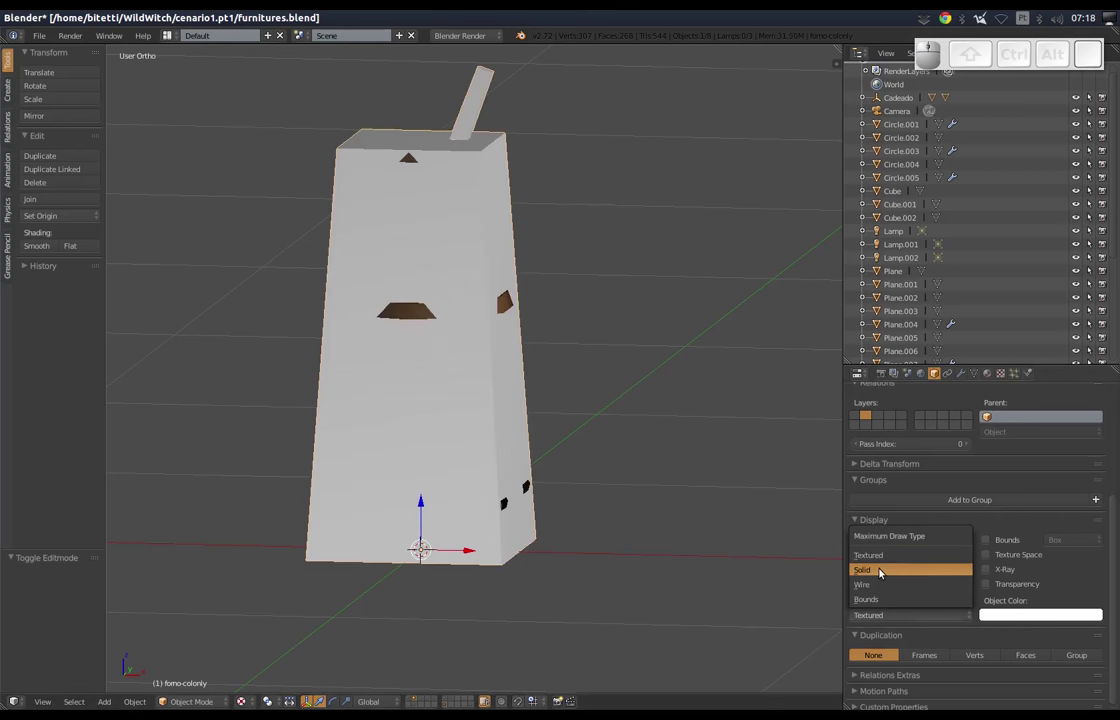
{"action": "left_click", "coordinate": [882, 585]}
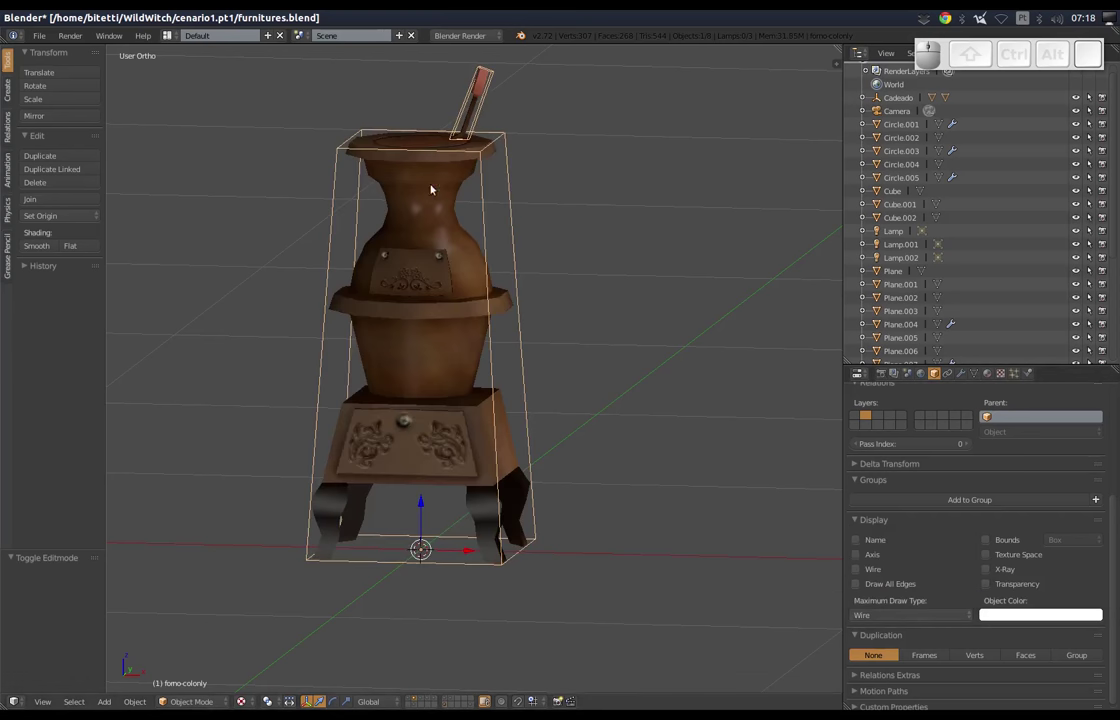
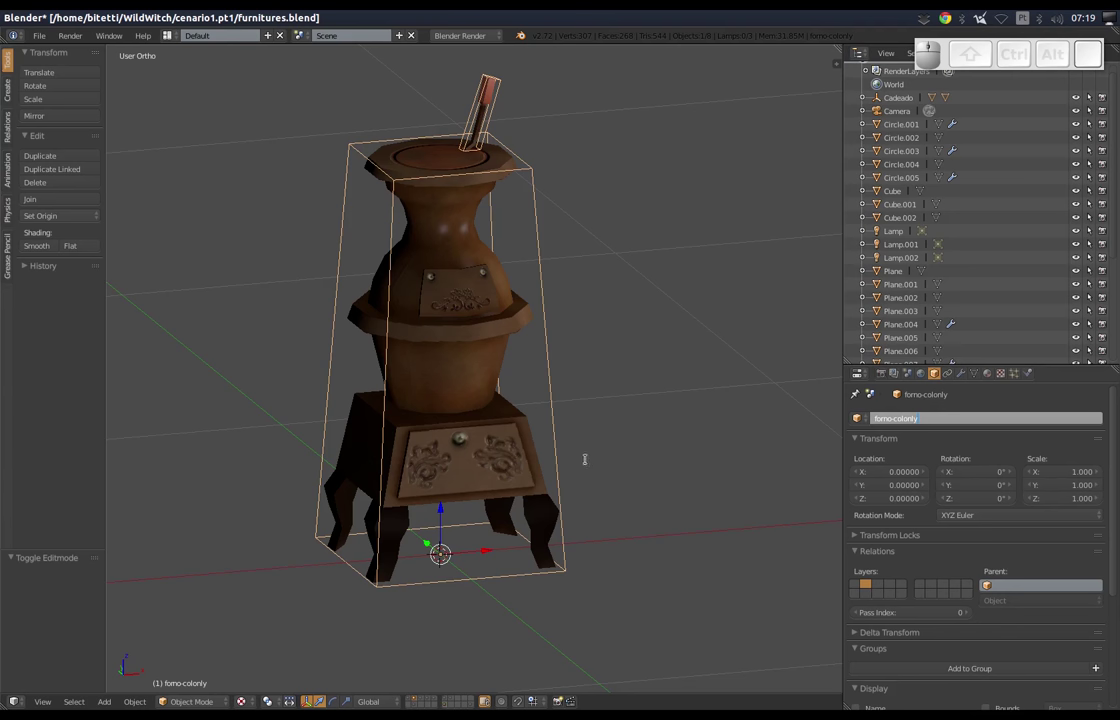
Leave edit mode and look the stove over from several angles, including the front.
{"action": "key", "text": "Tab"}
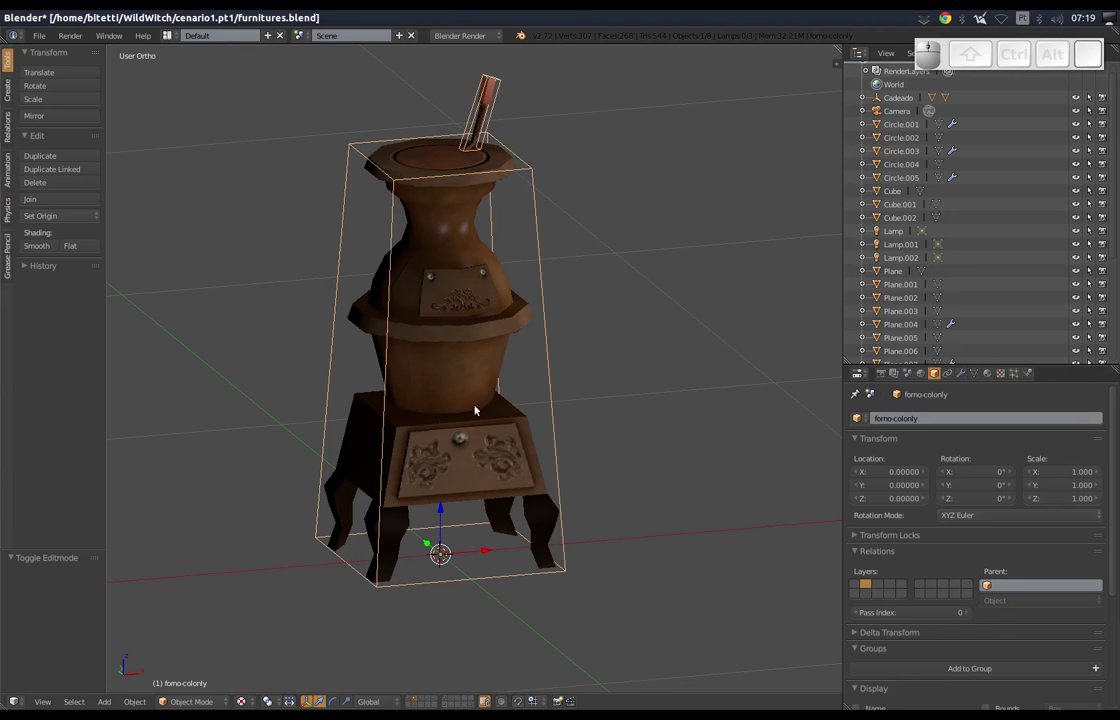
{"action": "left_click_drag", "start_coordinate": [528, 386], "coordinate": [533, 169]}
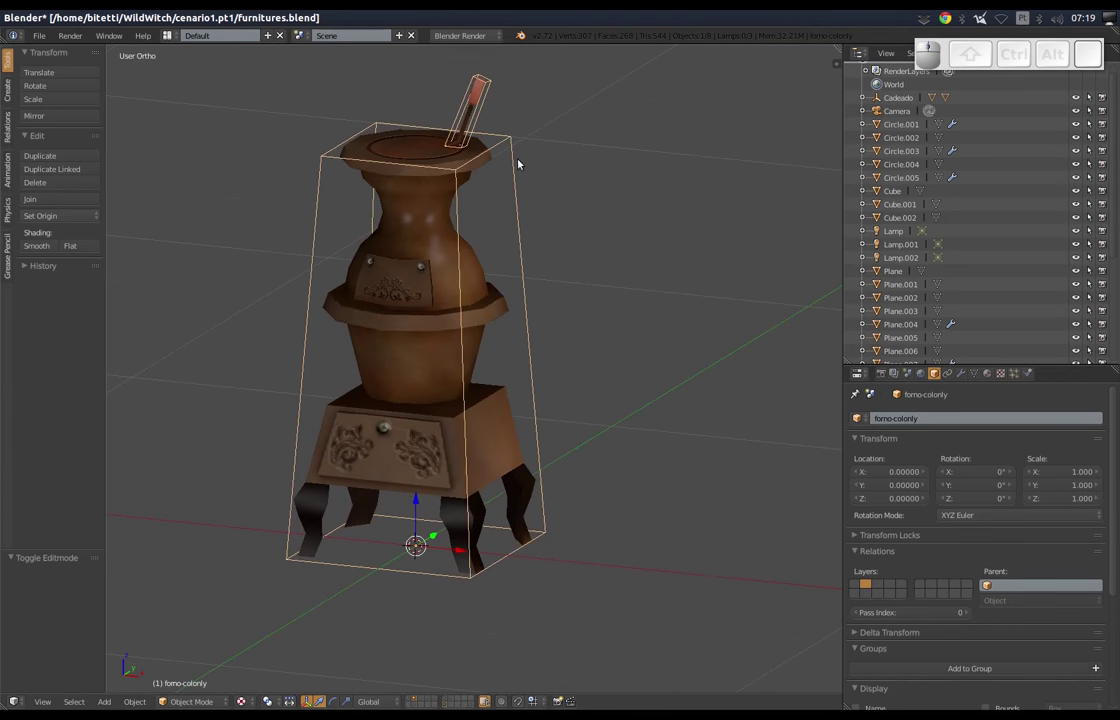
{"action": "middle_click", "coordinate": [398, 363]}
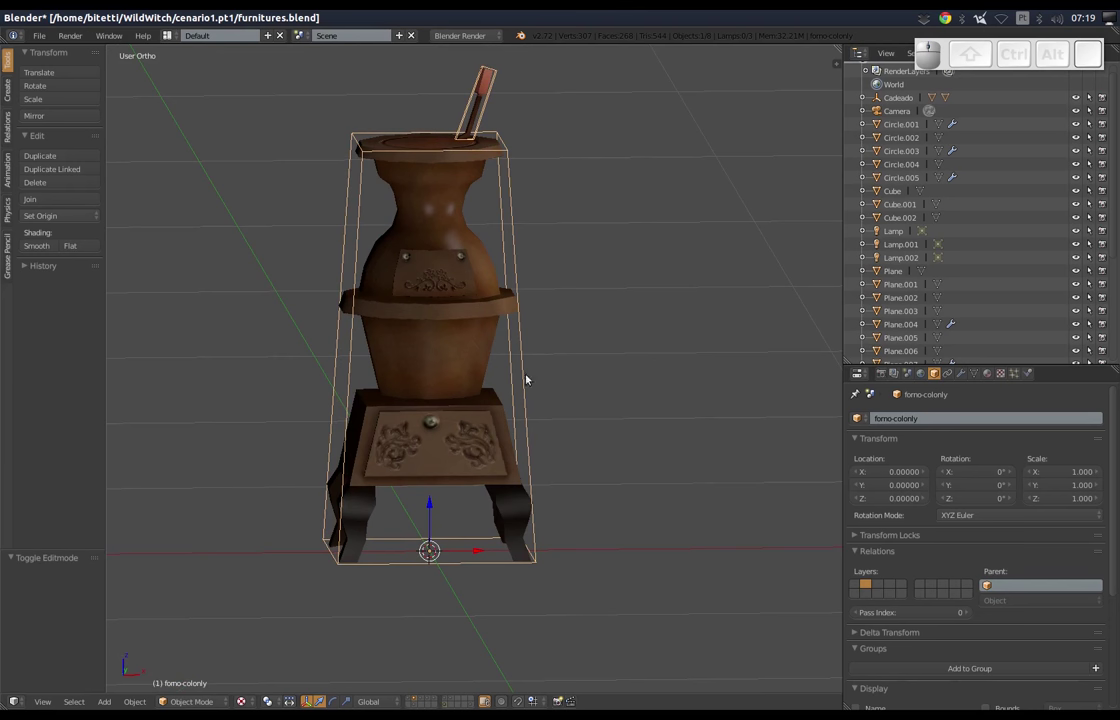
{"action": "left_click_drag", "start_coordinate": [485, 330], "coordinate": [615, 146]}
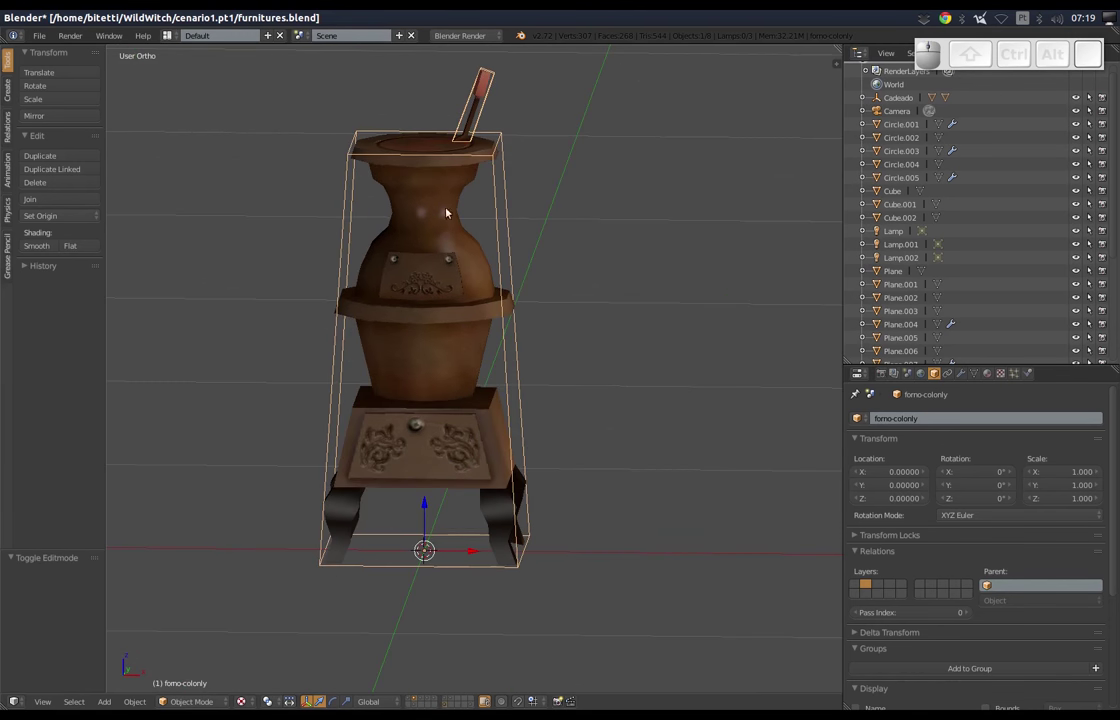
{"action": "left_click_drag", "start_coordinate": [389, 233], "coordinate": [397, 225]}
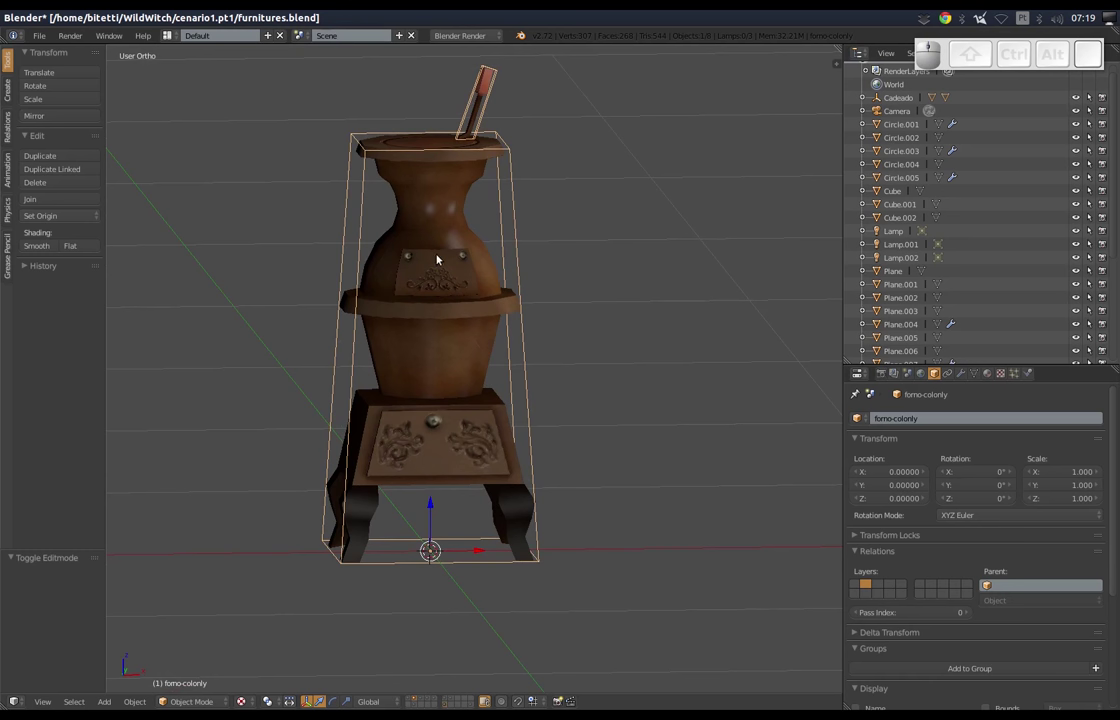
Deselect every object so the stove and its collision cage sit unselected.
{"action": "key", "text": "a"}
{"action": "left_click_drag", "start_coordinate": [561, 231], "coordinate": [447, 682]}
{"action": "middle_click", "coordinate": [431, 507]}
{"action": "left_click", "coordinate": [41, 39]}
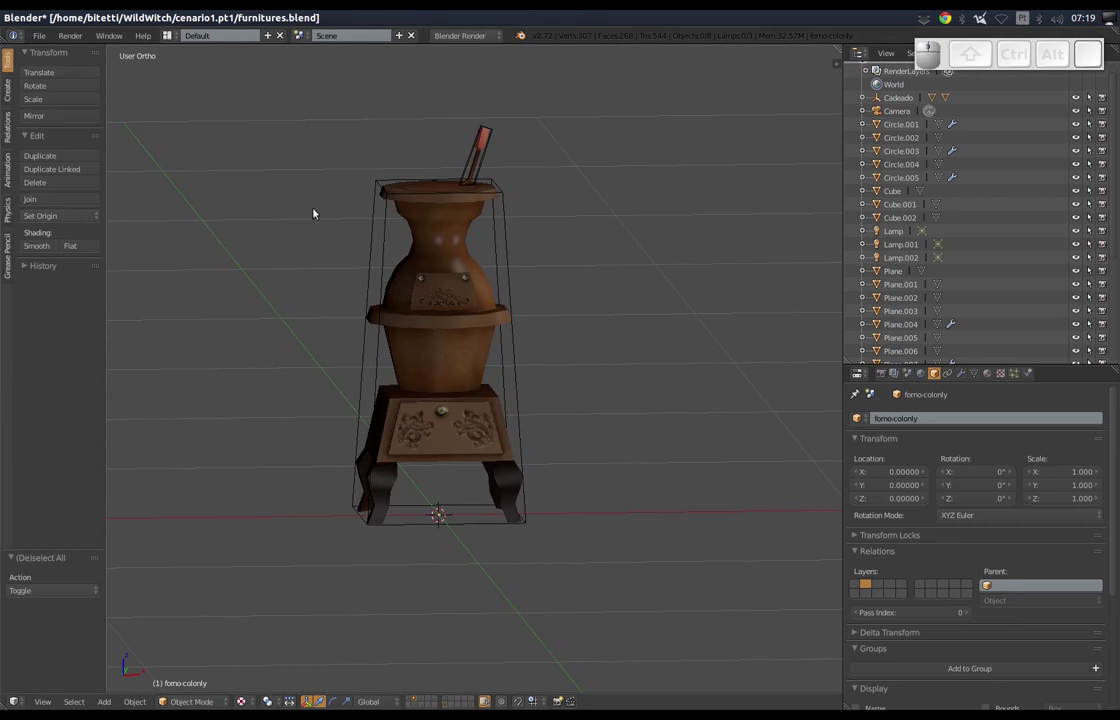
Export the scene as Better Collada with Selected Objects unticked so everything is included.
{"action": "left_click", "coordinate": [48, 41]}
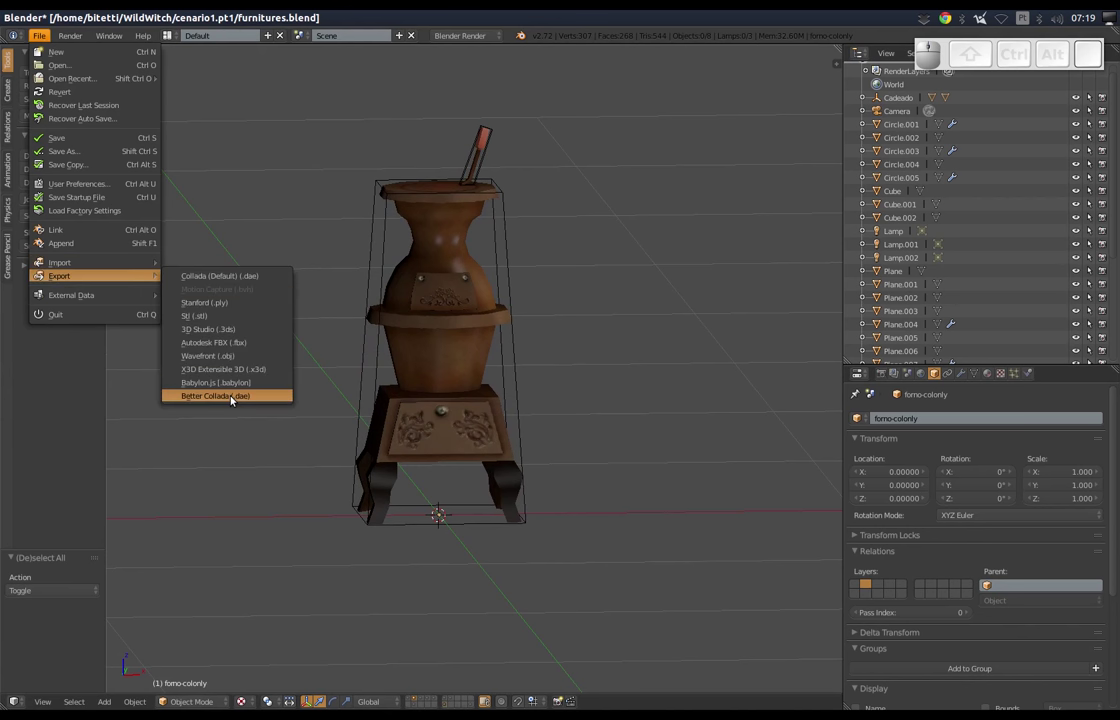
{"action": "left_click", "coordinate": [237, 402]}
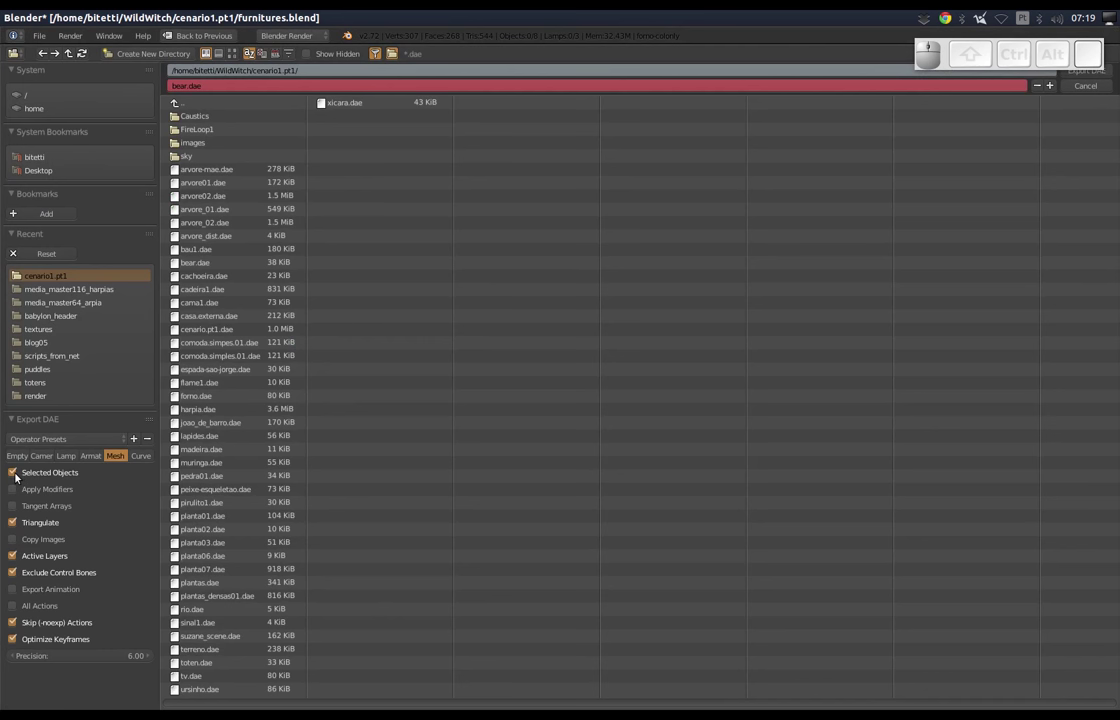
{"action": "left_click", "coordinate": [17, 475]}
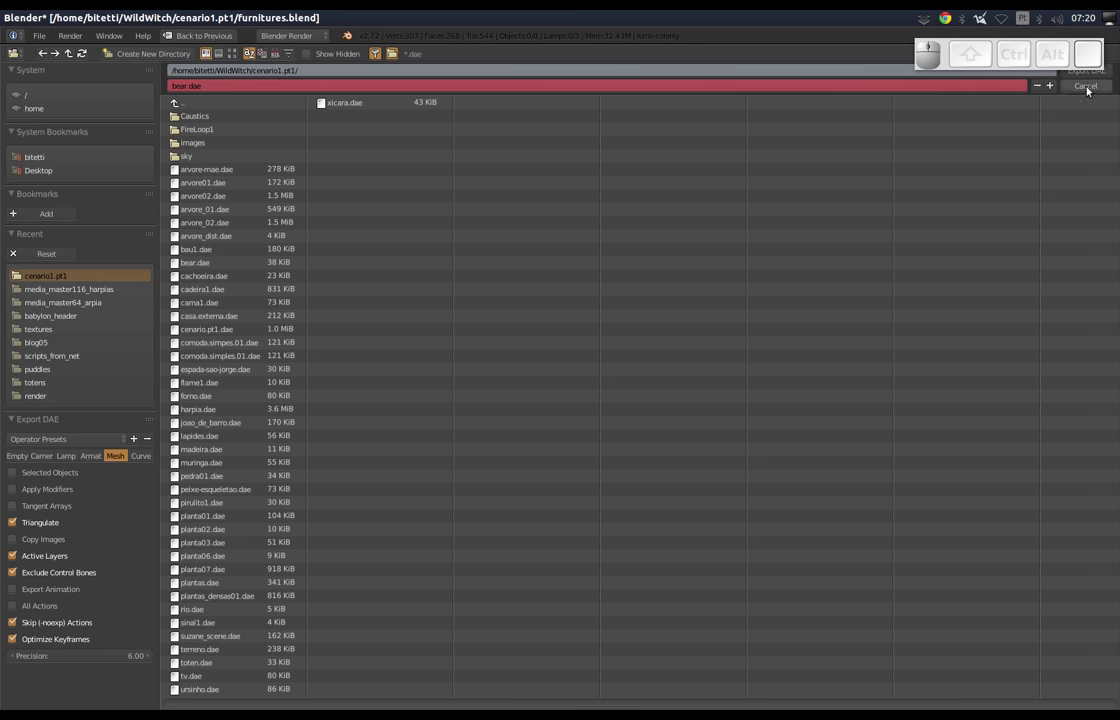
{"action": "left_click", "coordinate": [1109, 75]}
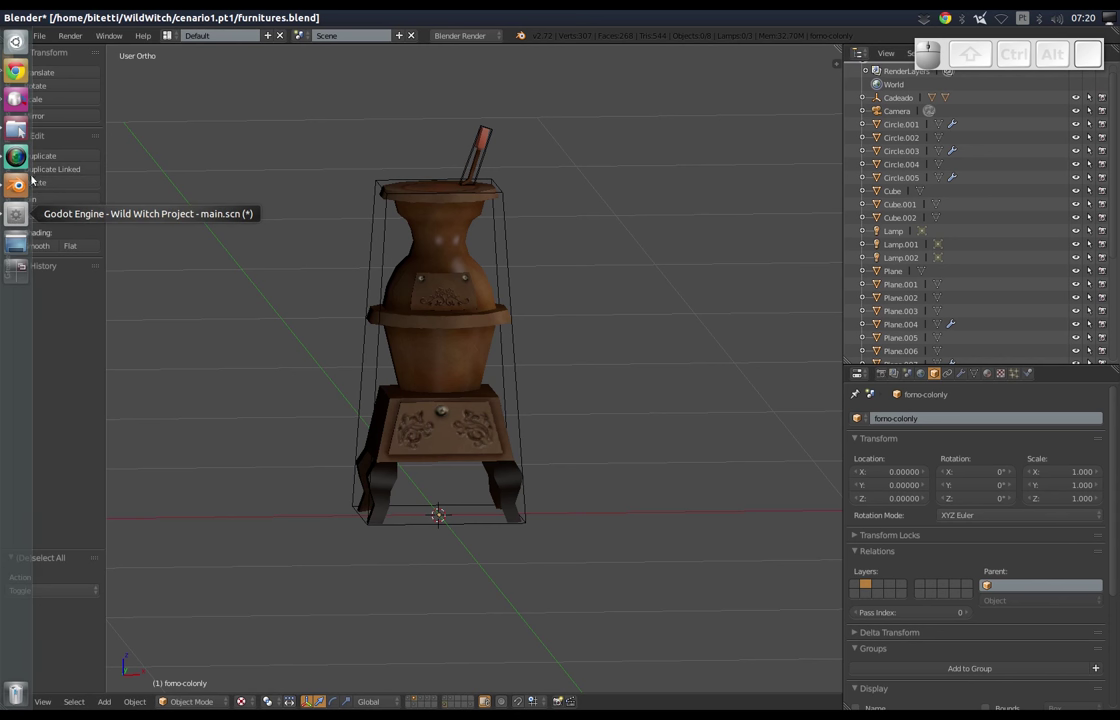
Re-export the stove scene under the file name fomo.dae in the cenario1.pt1 folder.
{"action": "left_click", "coordinate": [40, 45]}
{"action": "left_click", "coordinate": [97, 283]}
{"action": "left_click", "coordinate": [217, 396]}
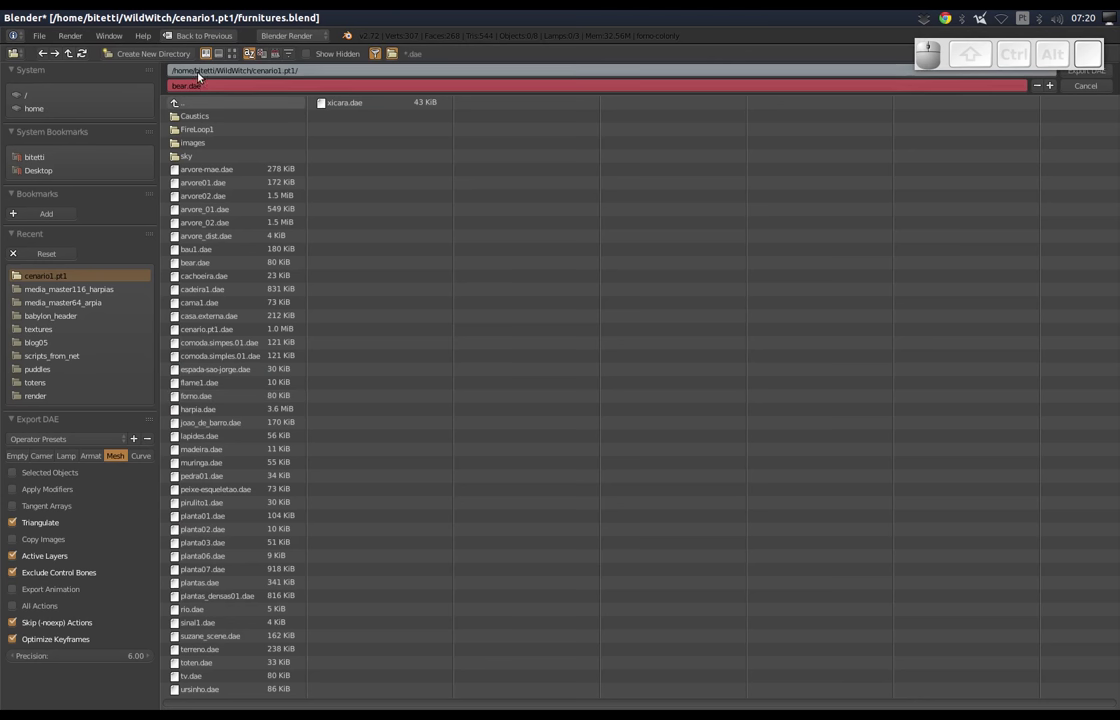
{"action": "left_click", "coordinate": [195, 84]}
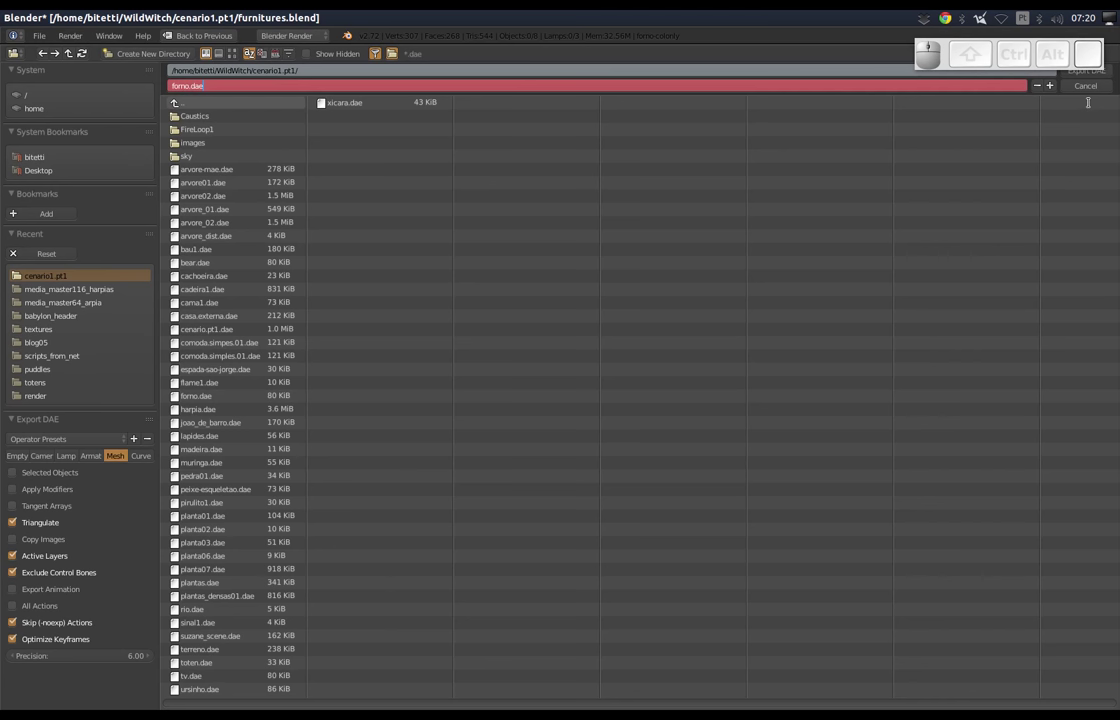
{"action": "left_click", "coordinate": [1107, 79]}
{"action": "left_click", "coordinate": [1107, 78]}
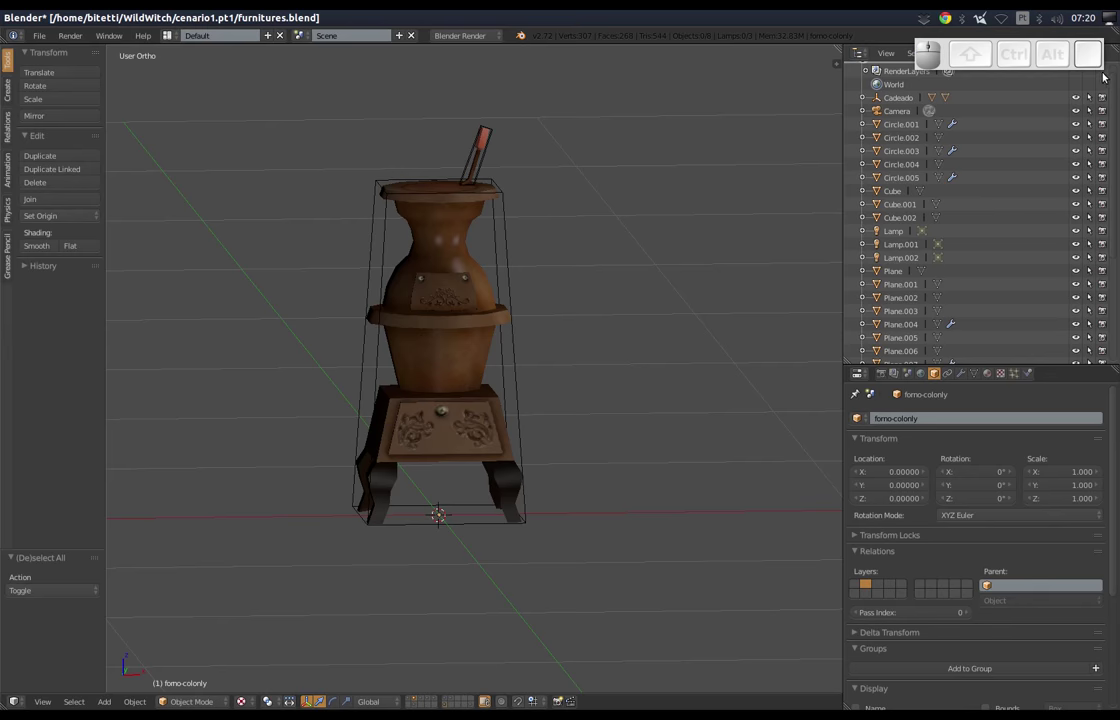
In Godot, set up a 3D Scene import of the stove file with target path res://resources/tmp.
{"action": "key", "text": "alt+Tab"}
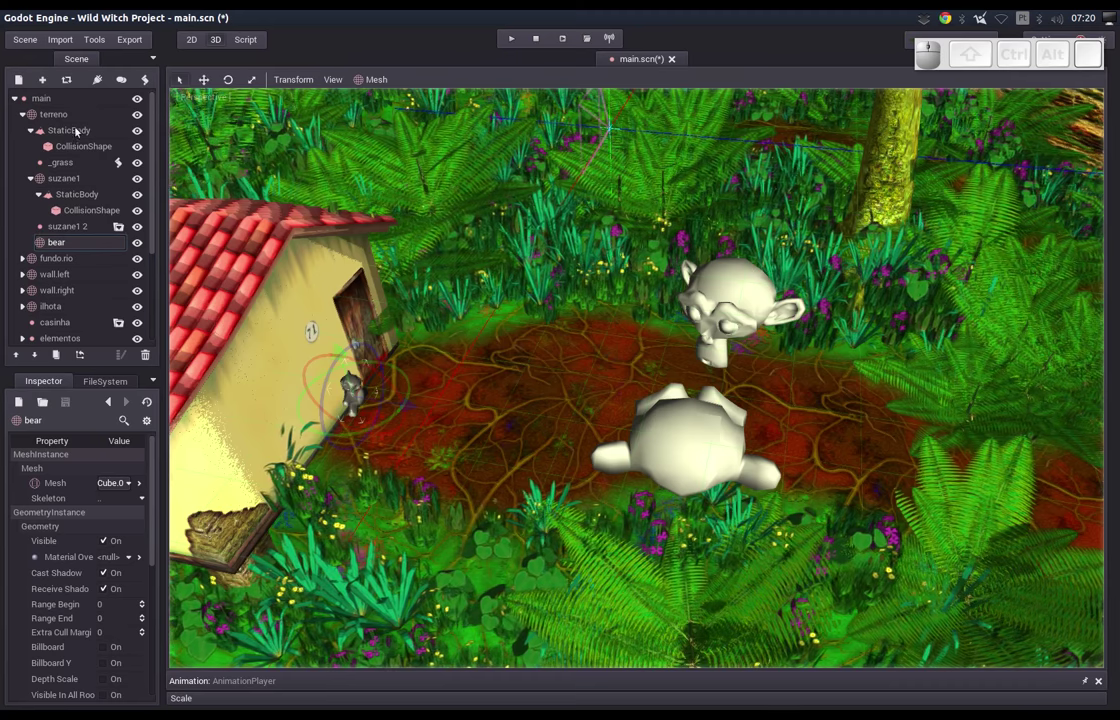
{"action": "left_click", "coordinate": [68, 41]}
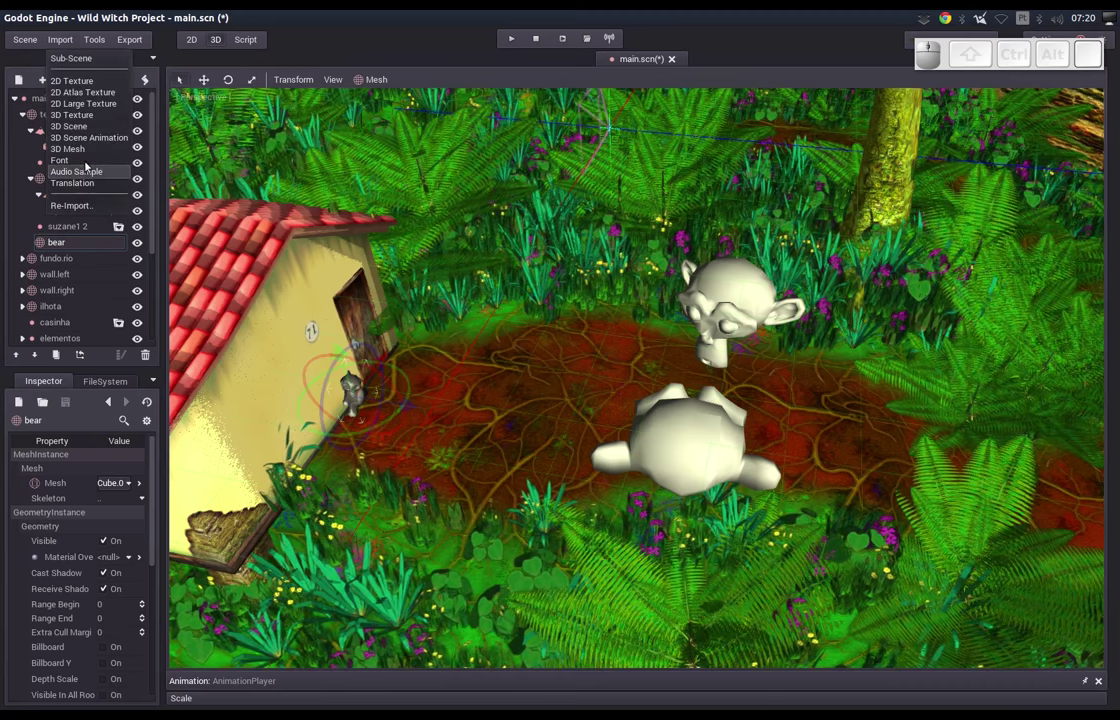
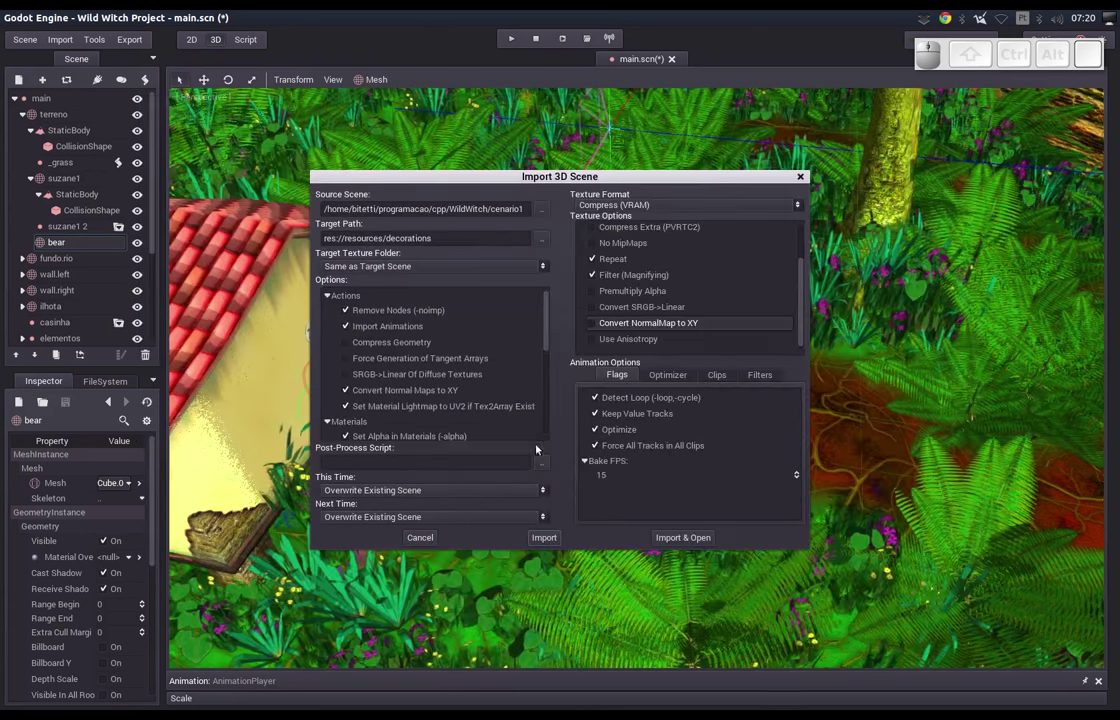
{"action": "left_click", "coordinate": [540, 238]}
{"action": "left_click", "coordinate": [163, 181]}
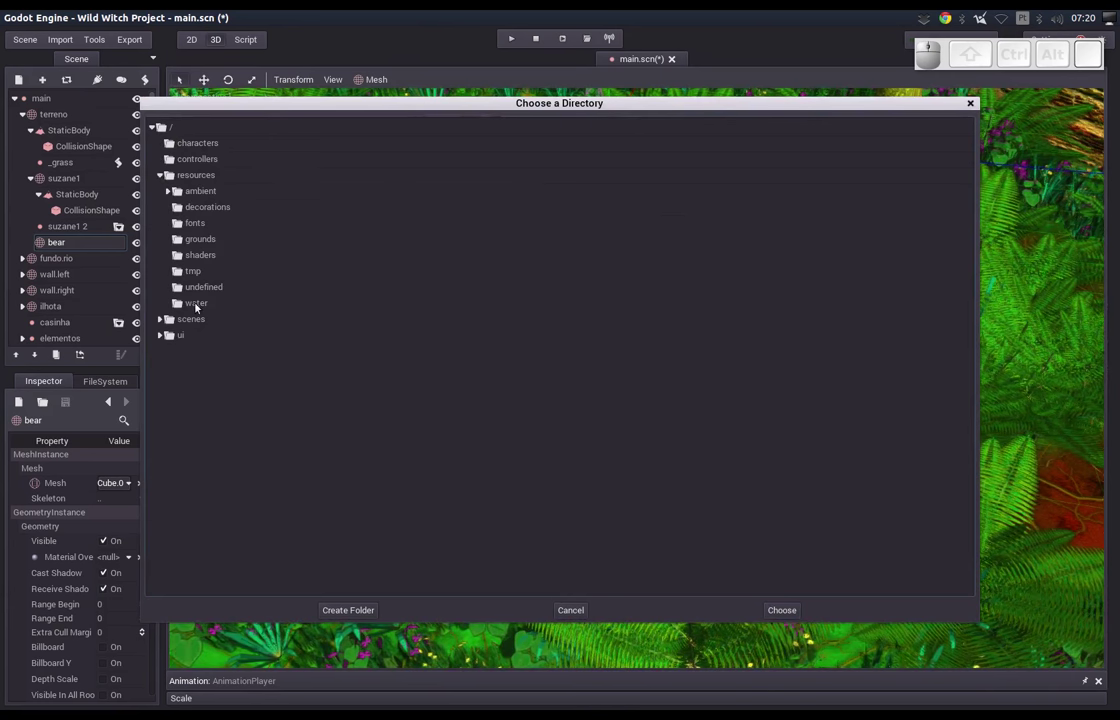
{"action": "left_click", "coordinate": [194, 277]}
{"action": "left_click", "coordinate": [793, 611]}
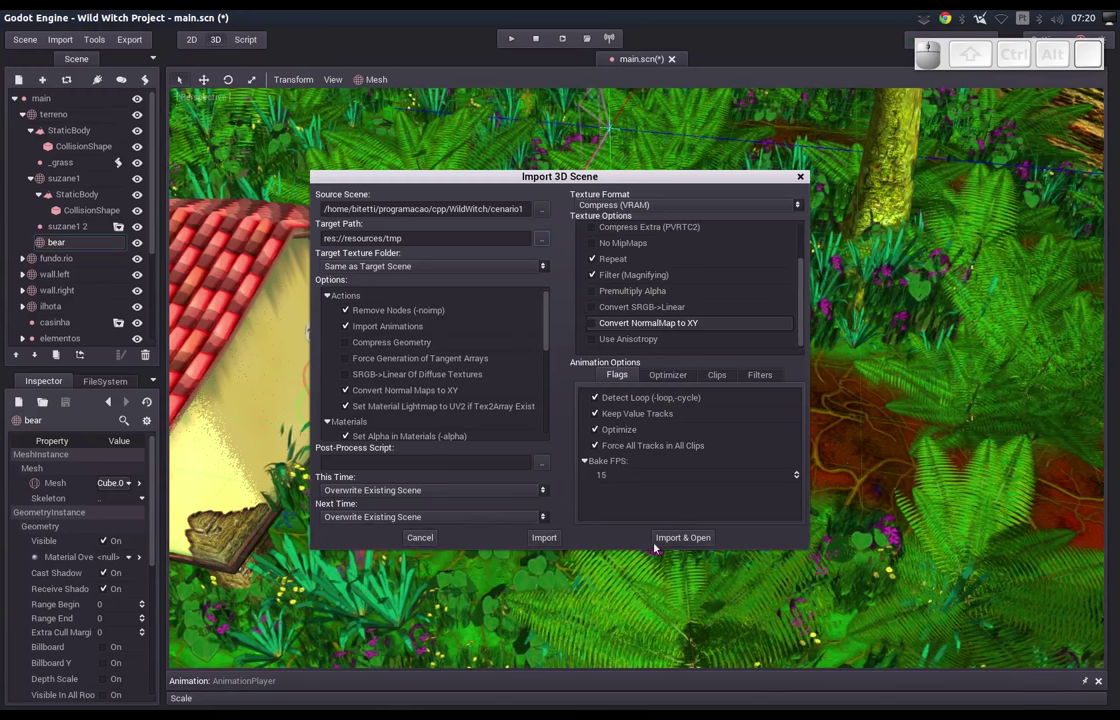
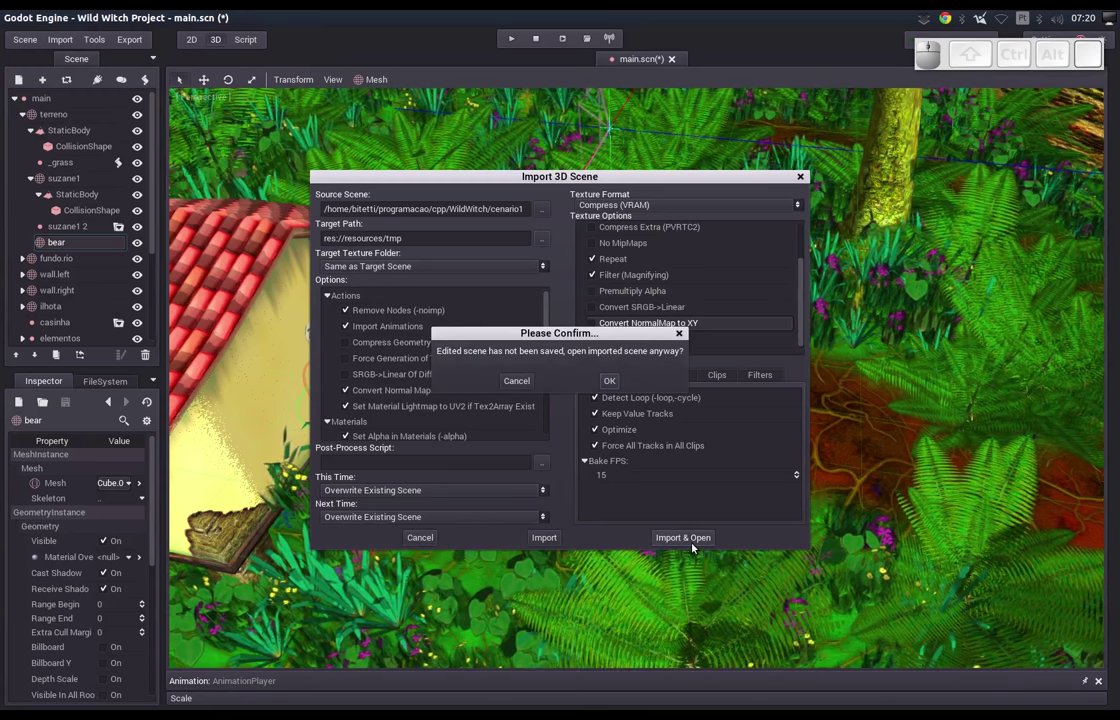
Open the imported stove scene despite unsaved changes and delete its extra Plane node.
{"action": "left_click", "coordinate": [608, 384]}
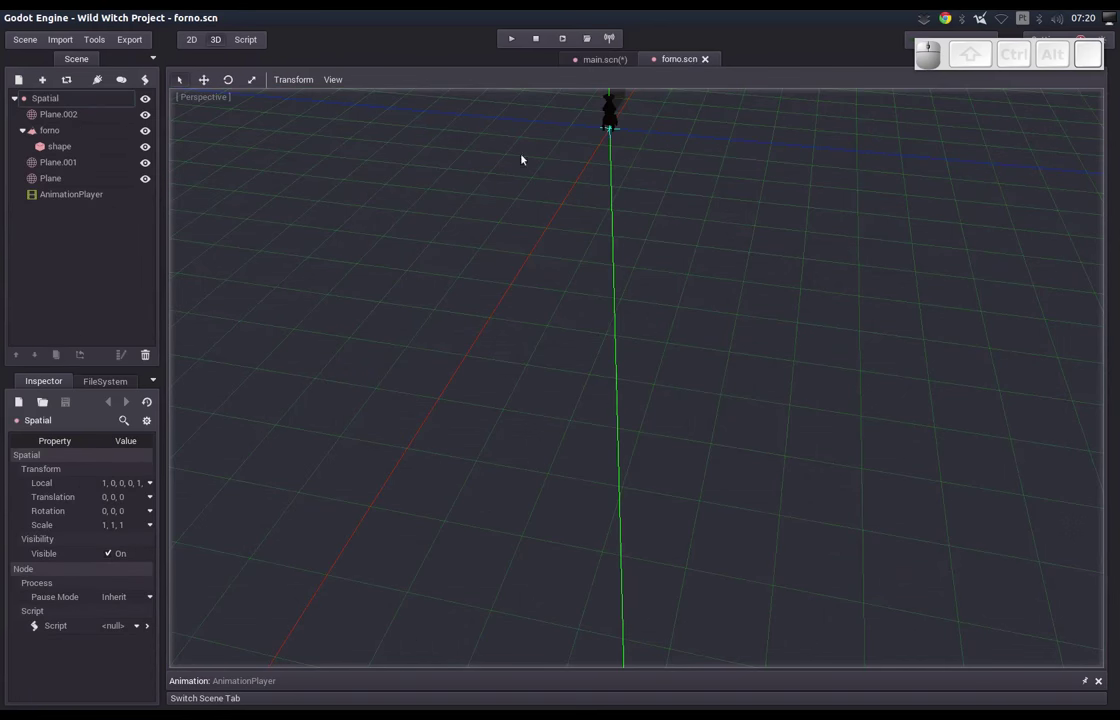
{"action": "middle_click", "coordinate": [597, 191]}
{"action": "scroll", "scroll_direction": "up", "scroll_amount": 3}
{"action": "middle_click", "coordinate": [563, 360]}
{"action": "left_click", "coordinate": [579, 203]}
{"action": "key", "text": "Delete"}
{"action": "left_click", "coordinate": [587, 381]}
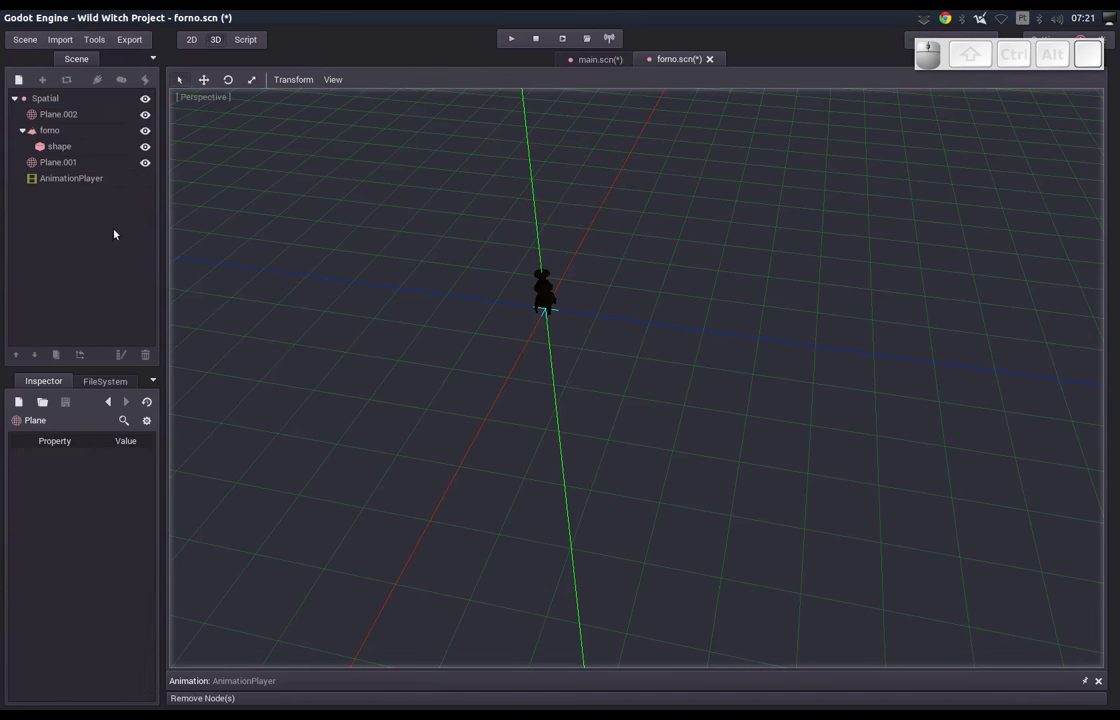
Rename the scene's root Spatial node to forno.
{"action": "left_click", "coordinate": [64, 120]}
{"action": "middle_click", "coordinate": [332, 331]}
{"action": "left_click_drag", "start_coordinate": [370, 86], "coordinate": [333, 81]}
{"action": "left_click", "coordinate": [336, 100]}
{"action": "middle_click", "coordinate": [358, 243]}
{"action": "middle_click", "coordinate": [371, 353]}
{"action": "middle_click", "coordinate": [374, 316]}
{"action": "left_click", "coordinate": [61, 103]}
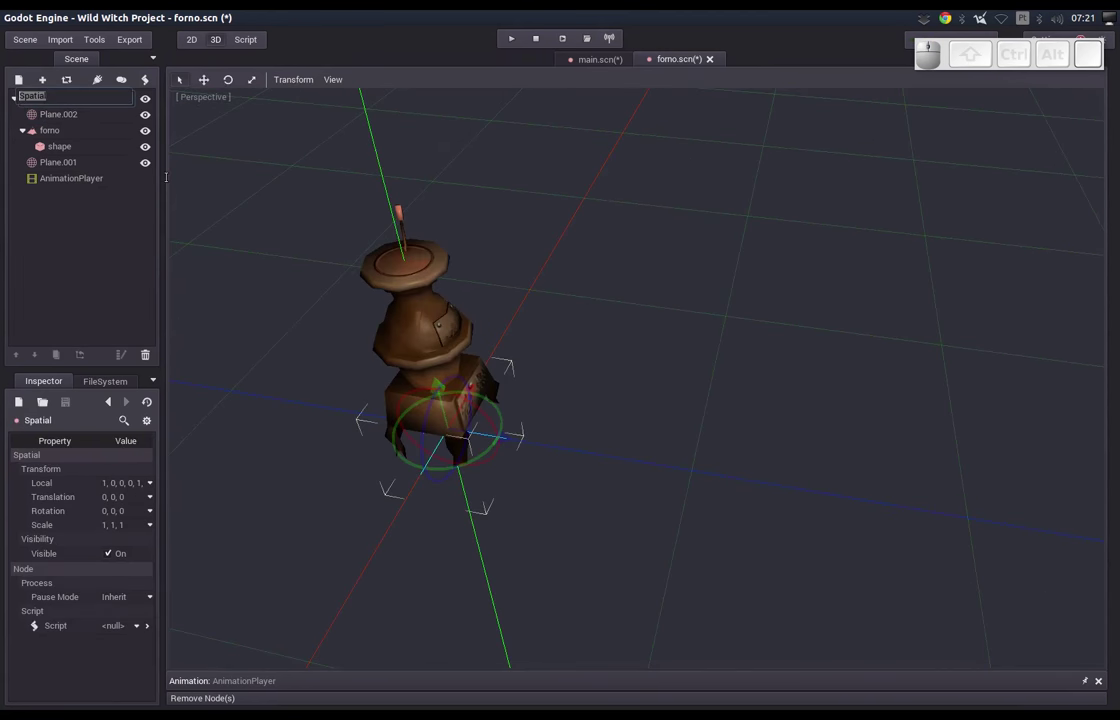
{"action": "key", "text": "Return"}
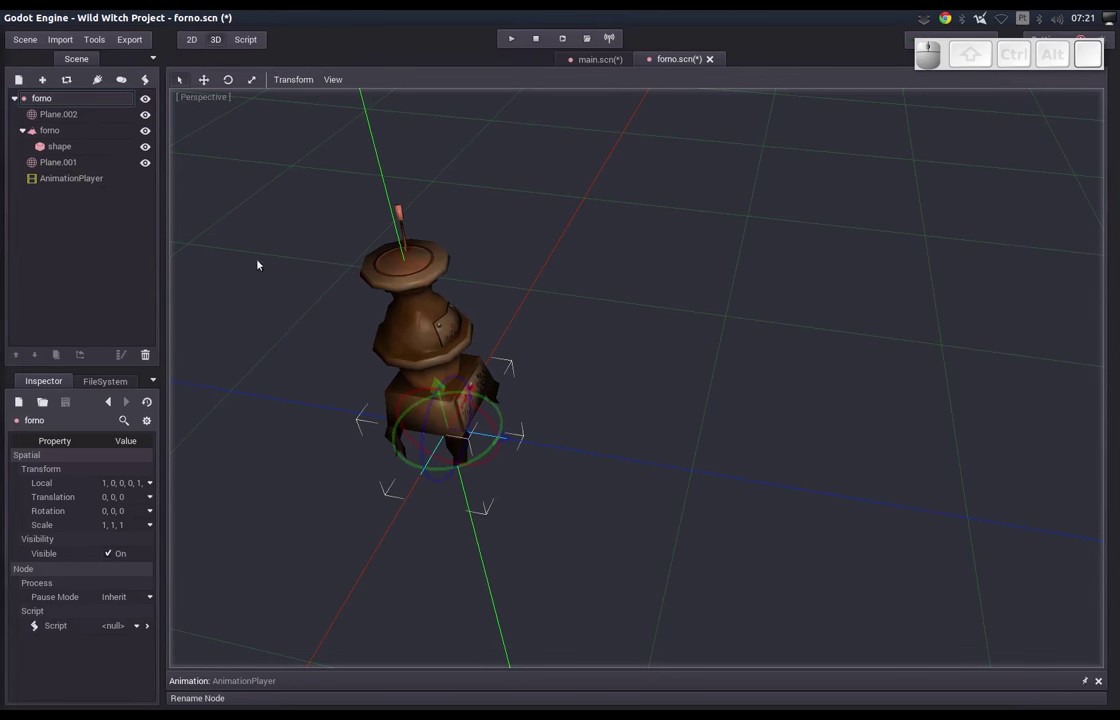
Delete the AnimationPlayer node and save the cleaned stove scene as forno.scn.
{"action": "left_click", "coordinate": [66, 166]}
{"action": "left_click", "coordinate": [65, 181]}
{"action": "key", "text": "Delete"}
{"action": "left_click", "coordinate": [579, 375]}
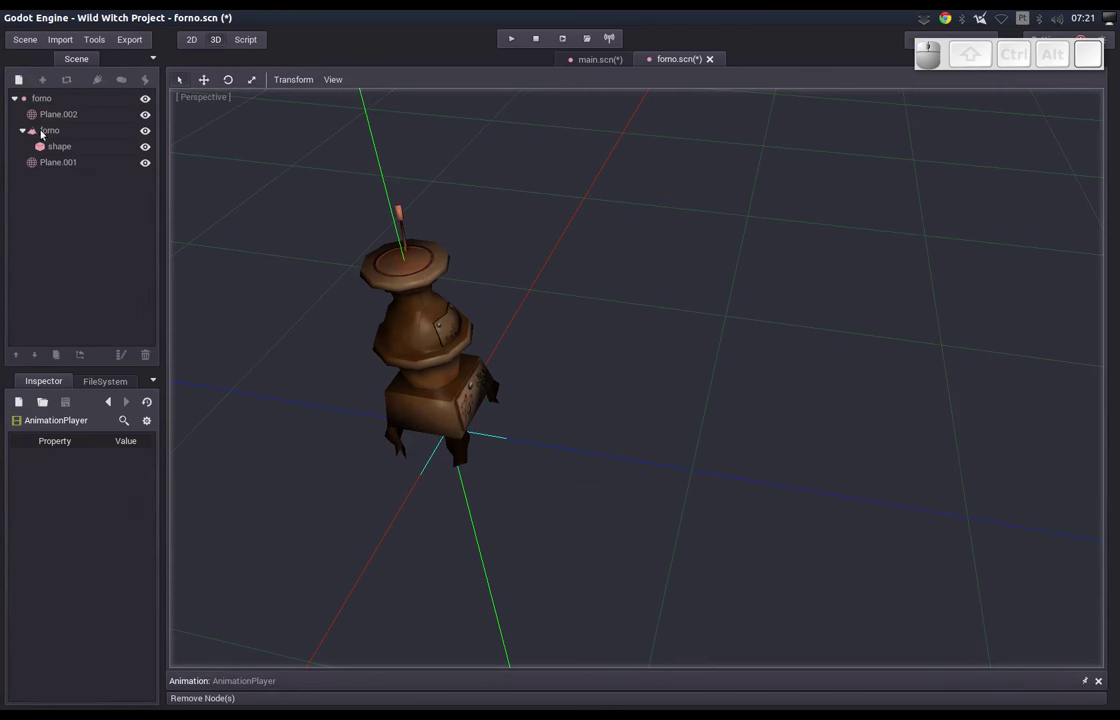
{"action": "left_click", "coordinate": [54, 140]}
{"action": "left_click_drag", "start_coordinate": [569, 447], "coordinate": [590, 326]}
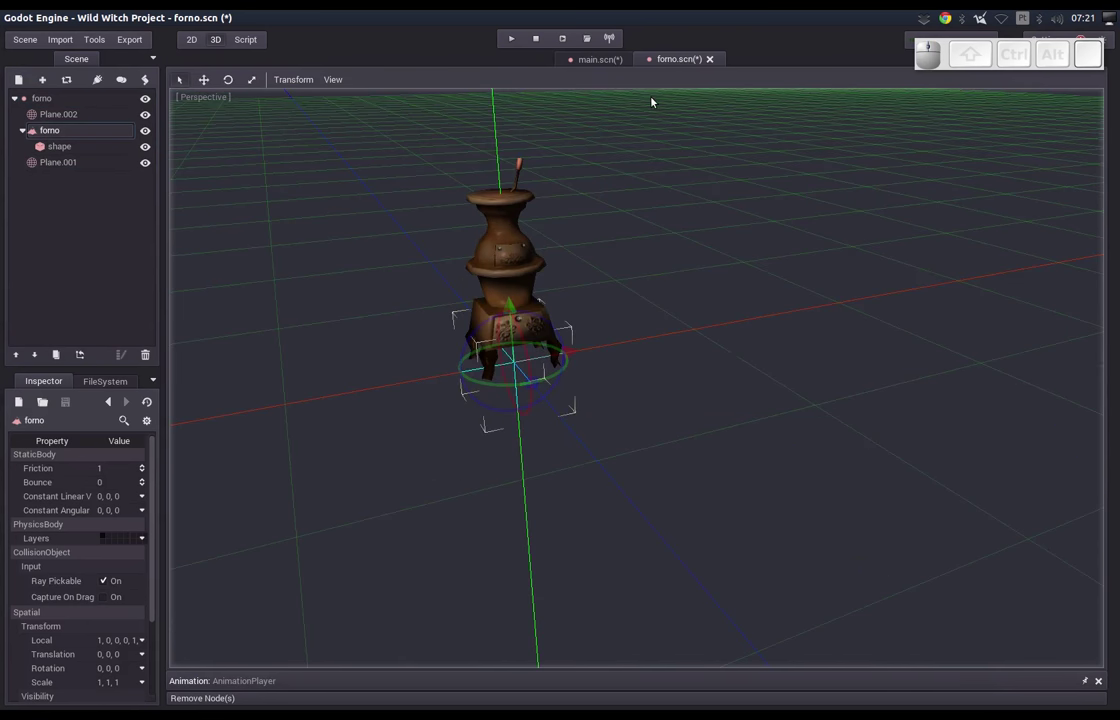
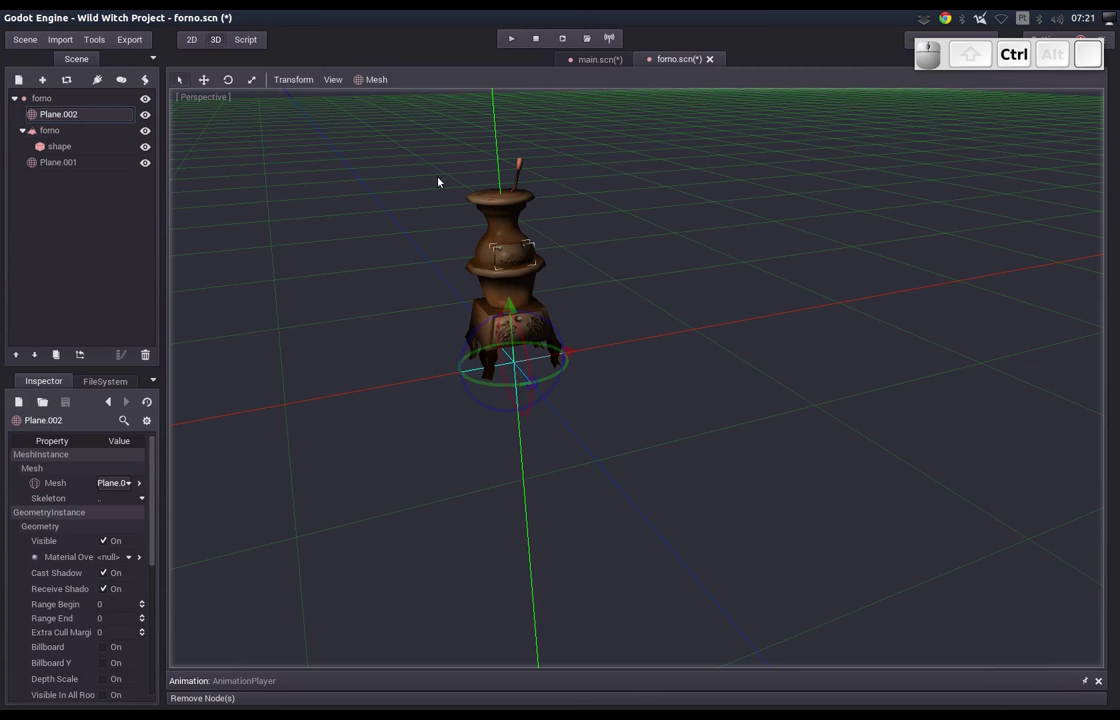
{"action": "key", "text": "ctrl+s"}
Back in main.scn, start instancing a scene from the resources/tmp folder.
{"action": "left_click", "coordinate": [600, 60]}
{"action": "left_click", "coordinate": [63, 127]}
{"action": "left_click", "coordinate": [47, 85]}
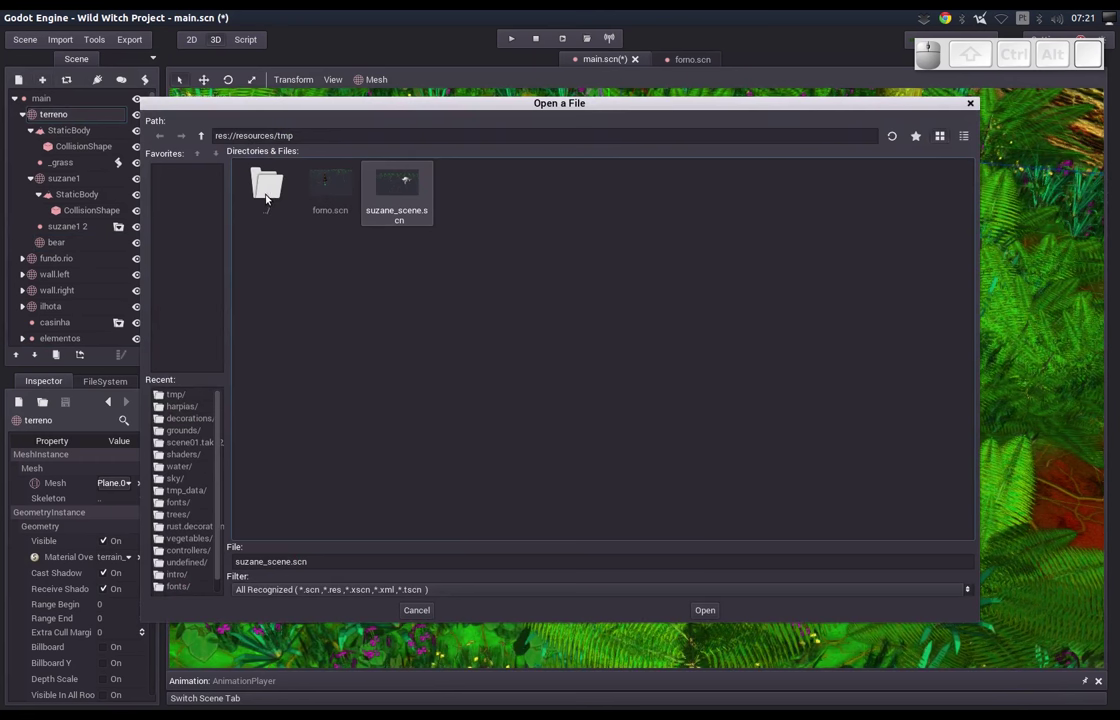
Instance forno.scn into main and drag the stove onto the dirt against the house wall.
{"action": "left_click", "coordinate": [350, 191]}
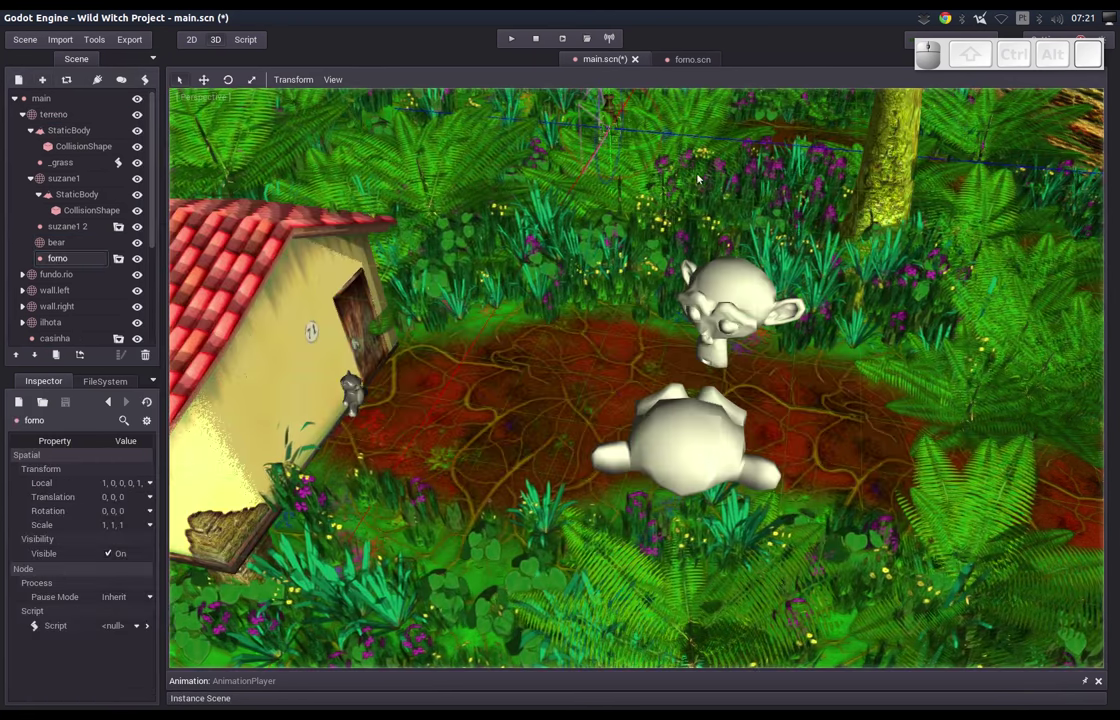
{"action": "middle_click", "coordinate": [642, 175]}
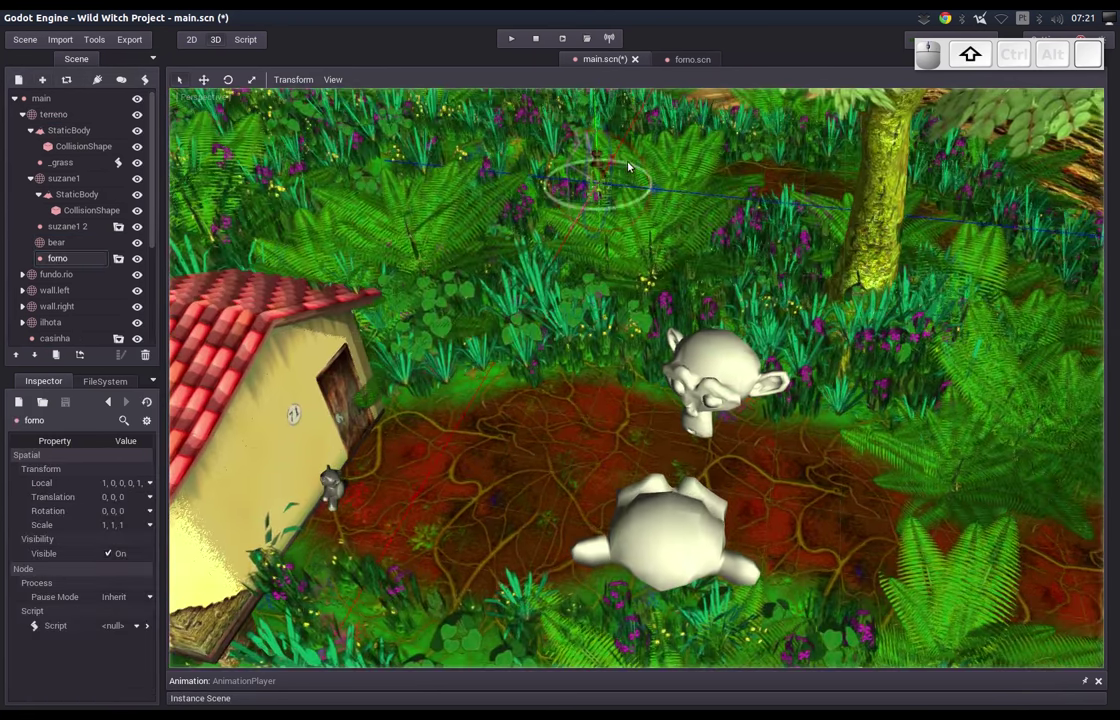
{"action": "left_click_drag", "start_coordinate": [618, 156], "coordinate": [450, 461]}
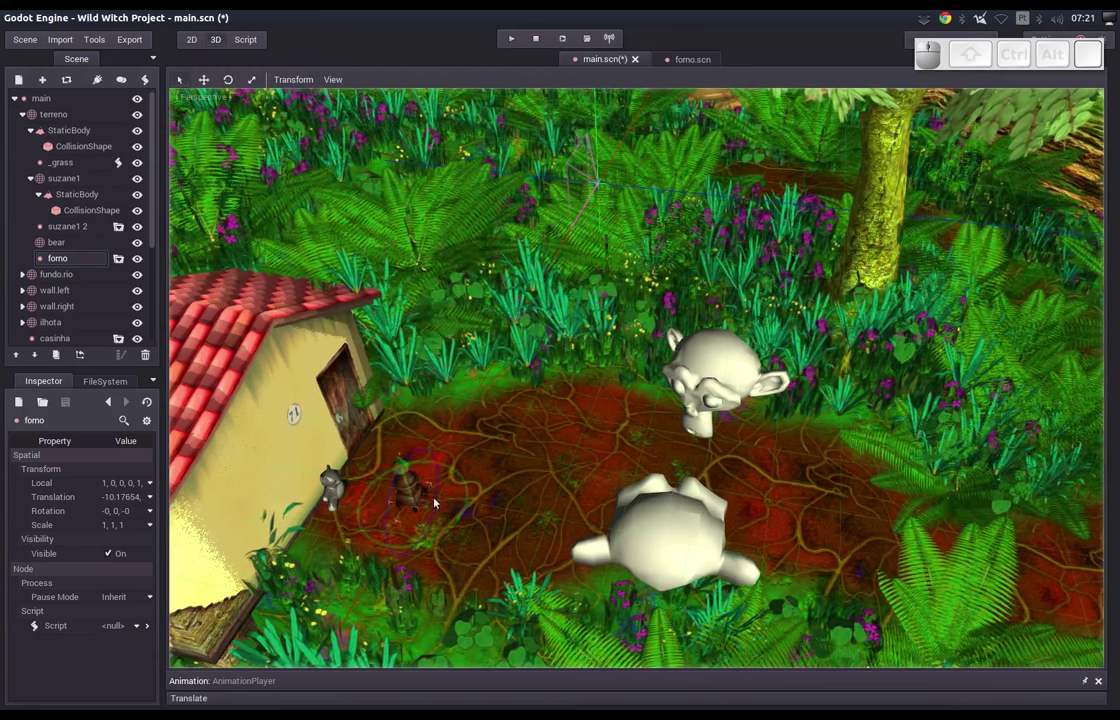
{"action": "left_click_drag", "start_coordinate": [463, 519], "coordinate": [456, 511]}
{"action": "left_click_drag", "start_coordinate": [397, 474], "coordinate": [390, 433]}
{"action": "left_click_drag", "start_coordinate": [369, 202], "coordinate": [385, 349]}
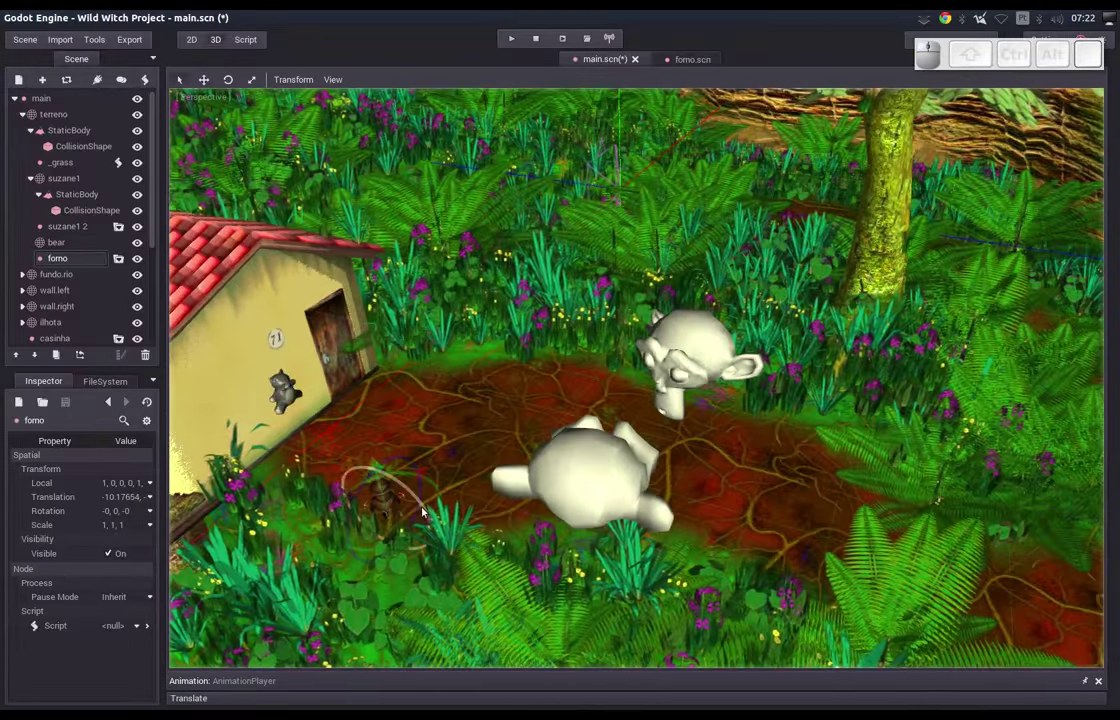
{"action": "left_click_drag", "start_coordinate": [427, 523], "coordinate": [297, 417]}
{"action": "left_click_drag", "start_coordinate": [304, 432], "coordinate": [330, 424]}
{"action": "middle_click", "coordinate": [295, 437]}
{"action": "middle_click", "coordinate": [325, 399]}
Move the bear beside the house door and set the stove next to the door.
{"action": "left_click_drag", "start_coordinate": [371, 295], "coordinate": [363, 266]}
{"action": "left_click", "coordinate": [344, 251]}
{"action": "left_click", "coordinate": [385, 288]}
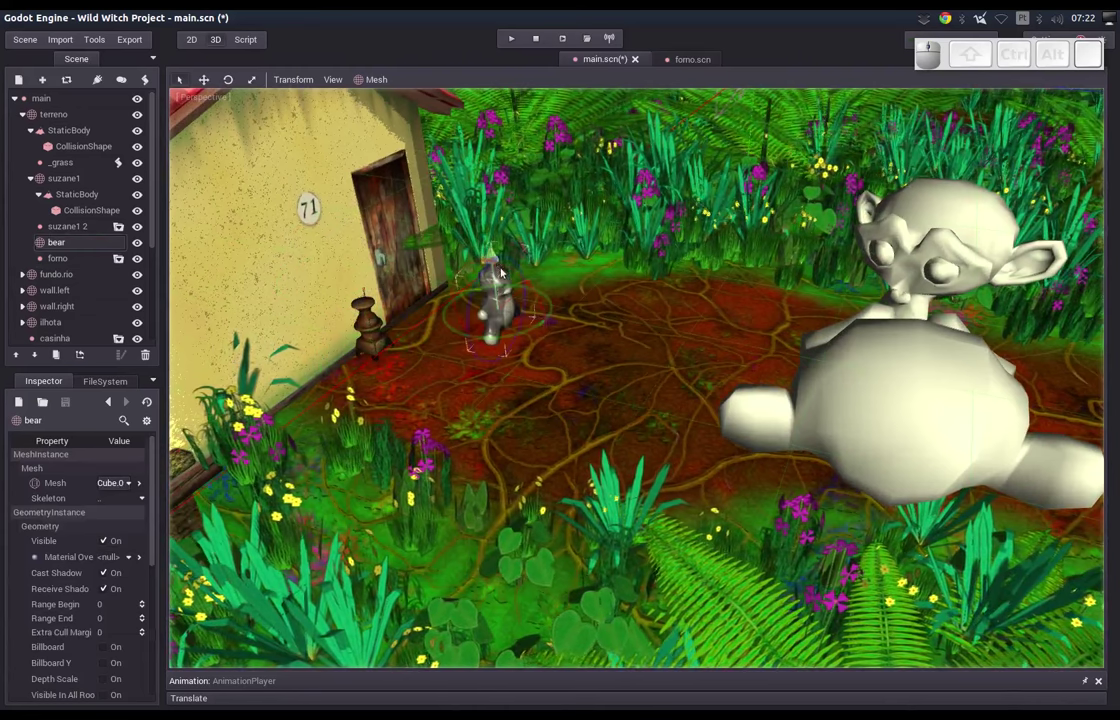
{"action": "left_click_drag", "start_coordinate": [493, 262], "coordinate": [545, 398]}
{"action": "left_click", "coordinate": [547, 399]}
{"action": "left_click_drag", "start_coordinate": [538, 369], "coordinate": [612, 286]}
Save main.scn and inspect the placed stove and bear from a few angles.
{"action": "middle_click", "coordinate": [604, 291]}
{"action": "middle_click", "coordinate": [596, 317]}
{"action": "middle_click", "coordinate": [529, 336]}
{"action": "key", "text": "ctrl+s"}
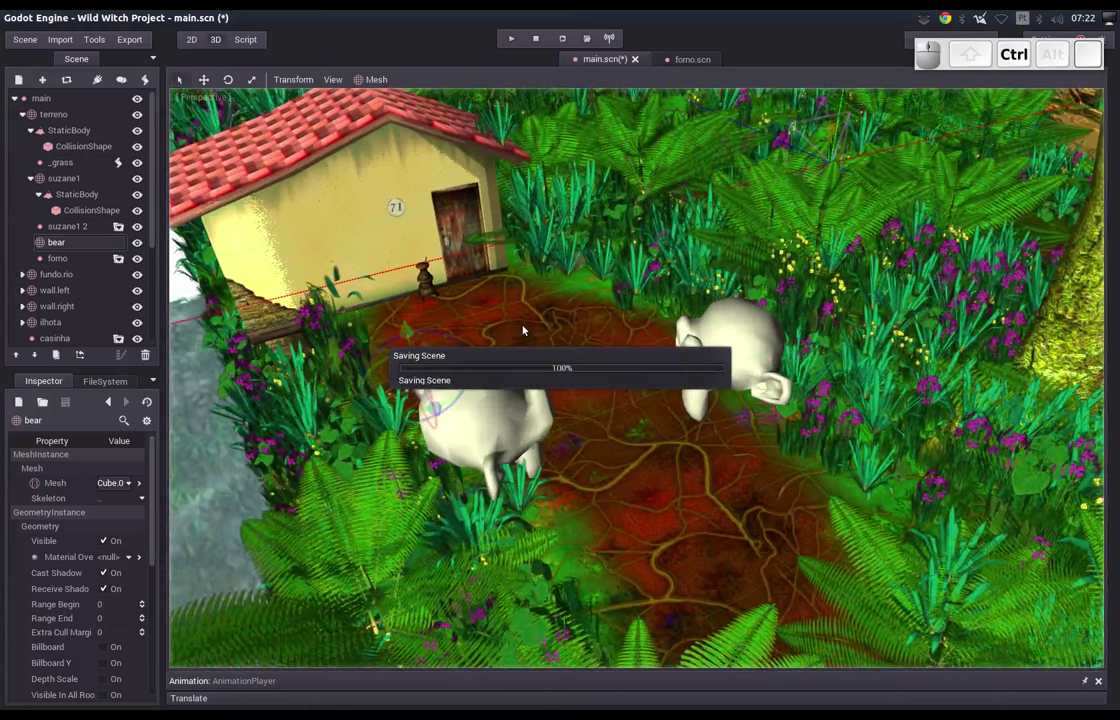
{"action": "middle_click", "coordinate": [483, 323]}
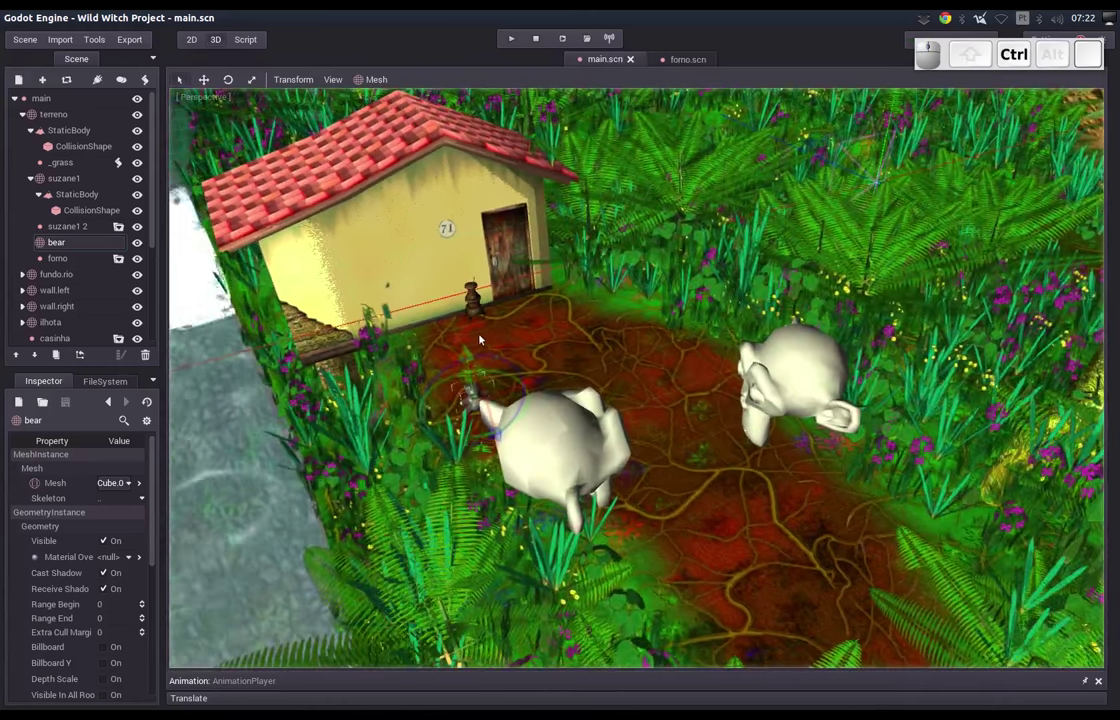
{"action": "middle_click", "coordinate": [480, 335]}
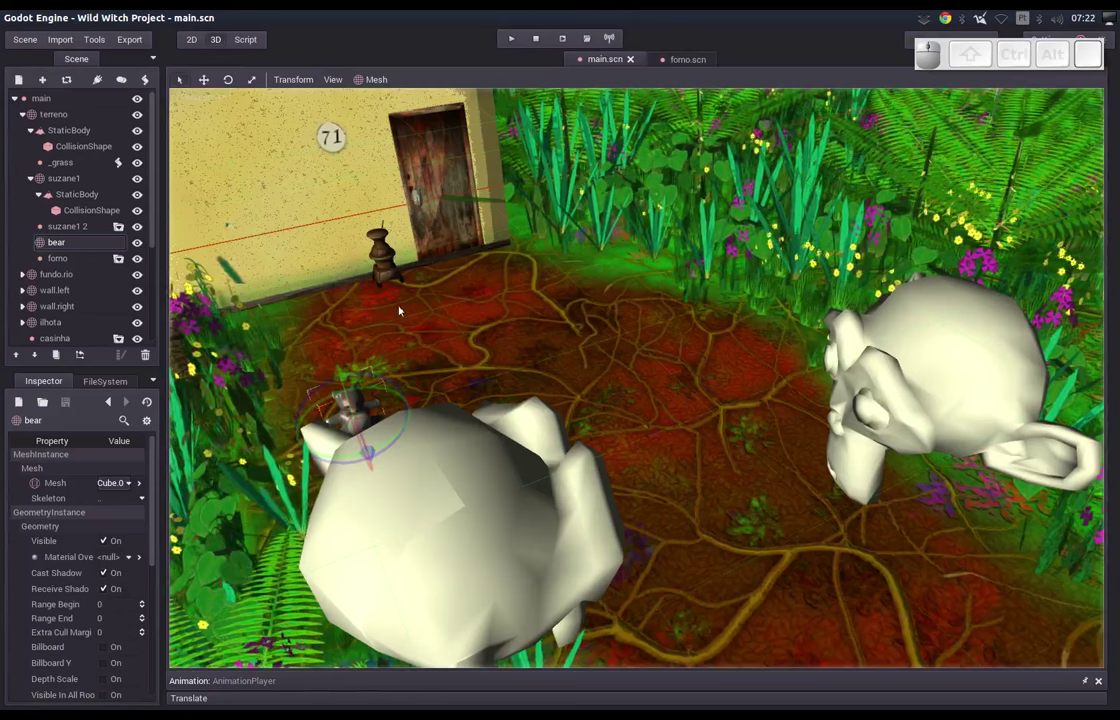
Bring Blender forward and open harpia1.blend from the recent files.
{"action": "left_click", "coordinate": [23, 187]}
{"action": "left_click", "coordinate": [45, 41]}
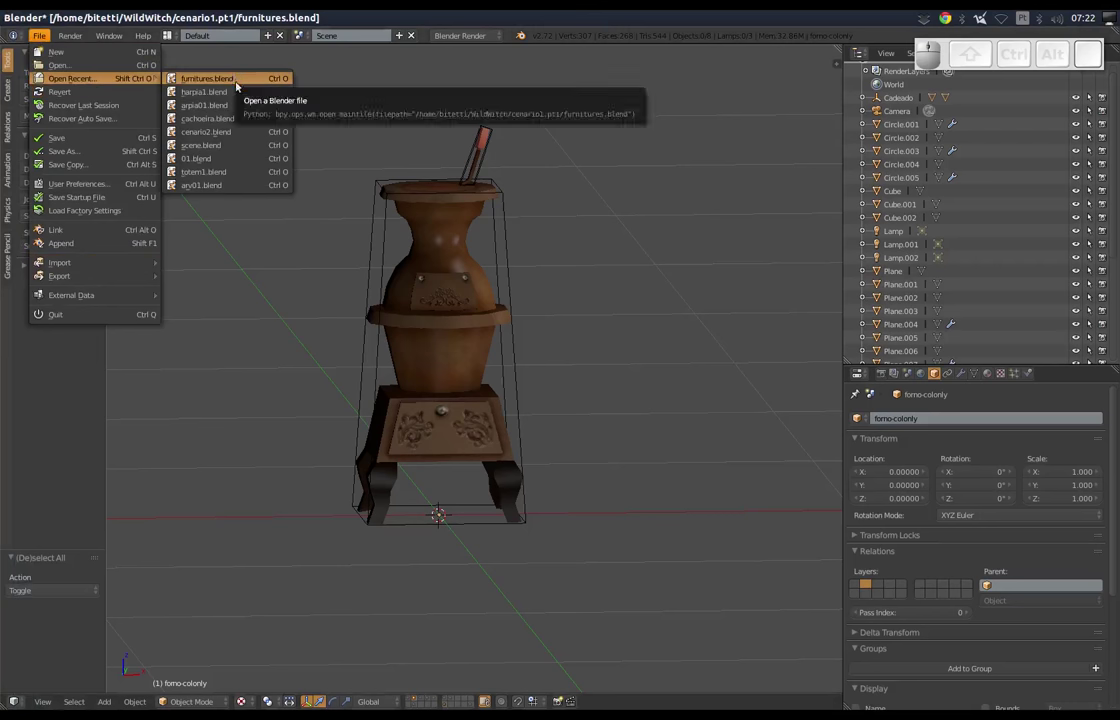
{"action": "left_click", "coordinate": [229, 93]}
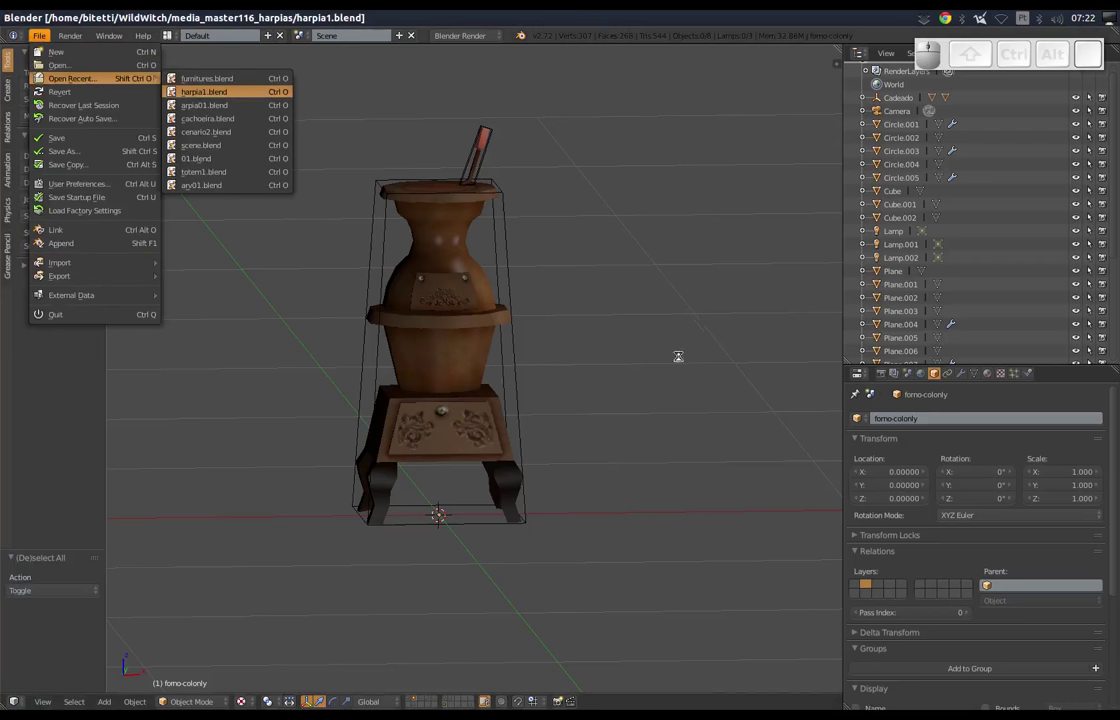
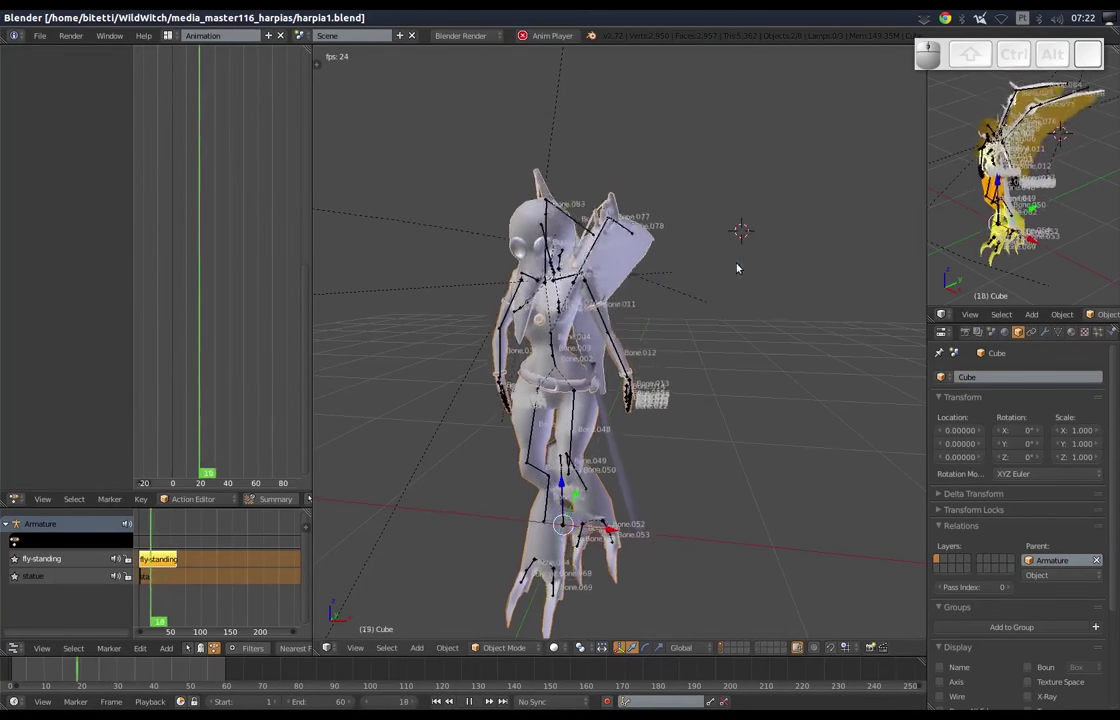
Look around the harpy and start playing its fly-standing animation.
{"action": "left_click_drag", "start_coordinate": [617, 378], "coordinate": [565, 389]}
{"action": "middle_click", "coordinate": [568, 395]}
{"action": "middle_click", "coordinate": [600, 393]}
{"action": "left_click", "coordinate": [607, 384]}
{"action": "middle_click", "coordinate": [690, 422]}
{"action": "left_click", "coordinate": [671, 383]}
Watch the flying harpy from several angles, then select its armature.
{"action": "left_click", "coordinate": [571, 246]}
{"action": "middle_click", "coordinate": [573, 271]}
{"action": "middle_click", "coordinate": [590, 256]}
{"action": "middle_click", "coordinate": [589, 257]}
{"action": "middle_click", "coordinate": [769, 315]}
{"action": "middle_click", "coordinate": [941, 430]}
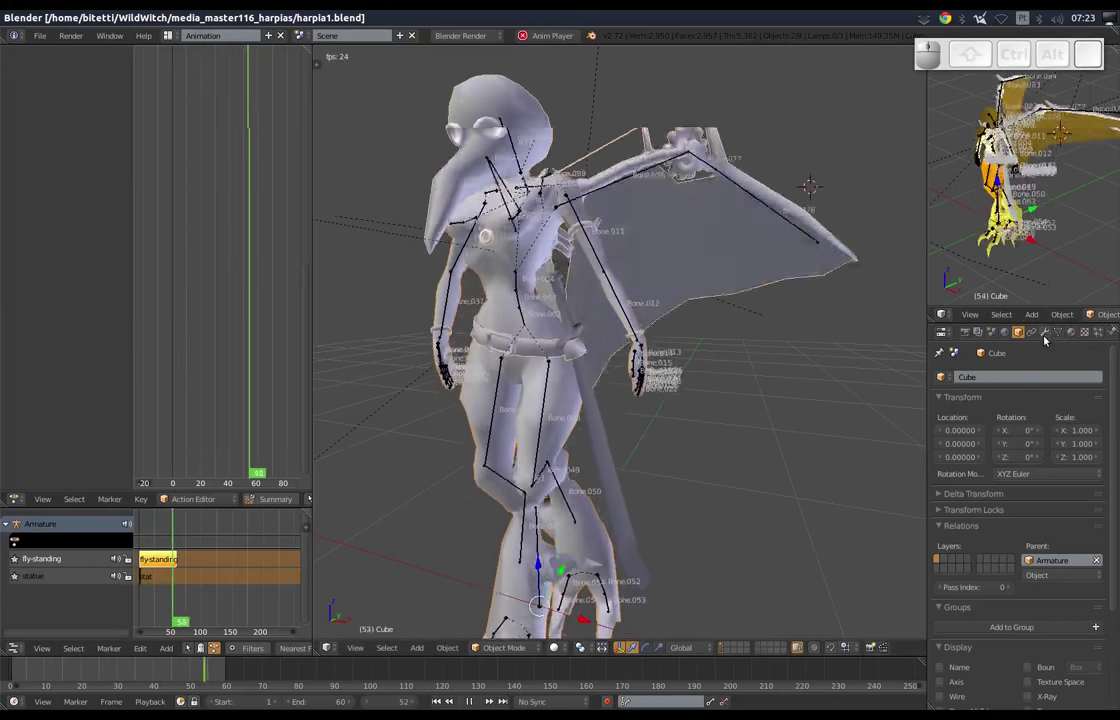
{"action": "right_click", "coordinate": [1005, 210]}
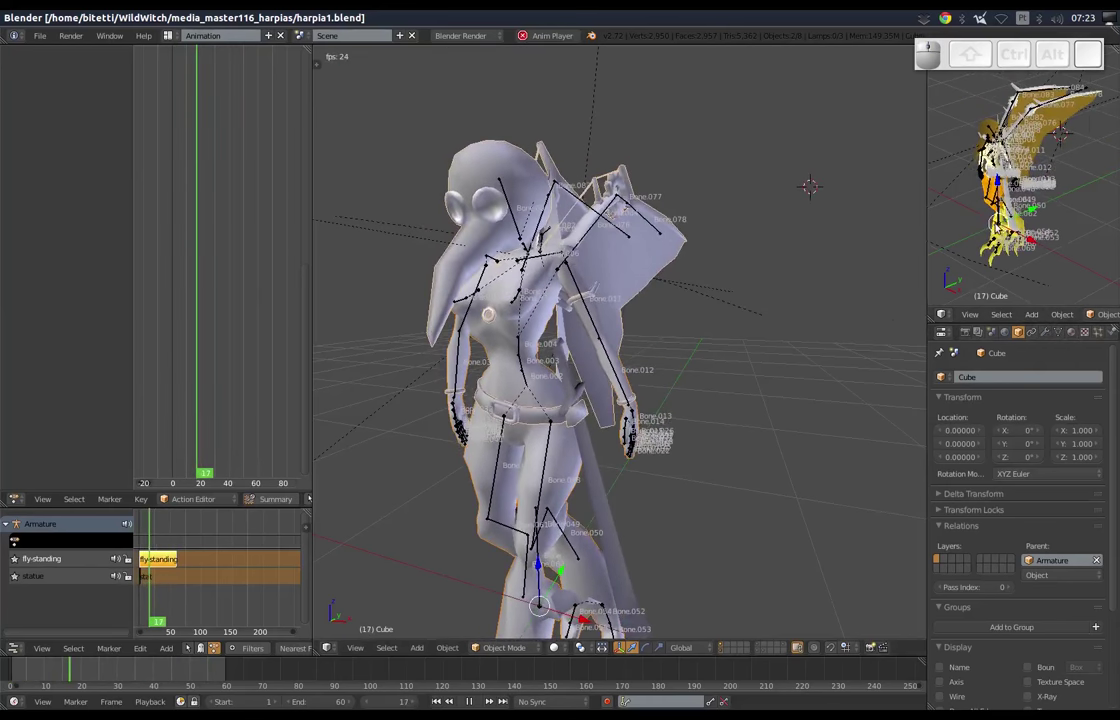
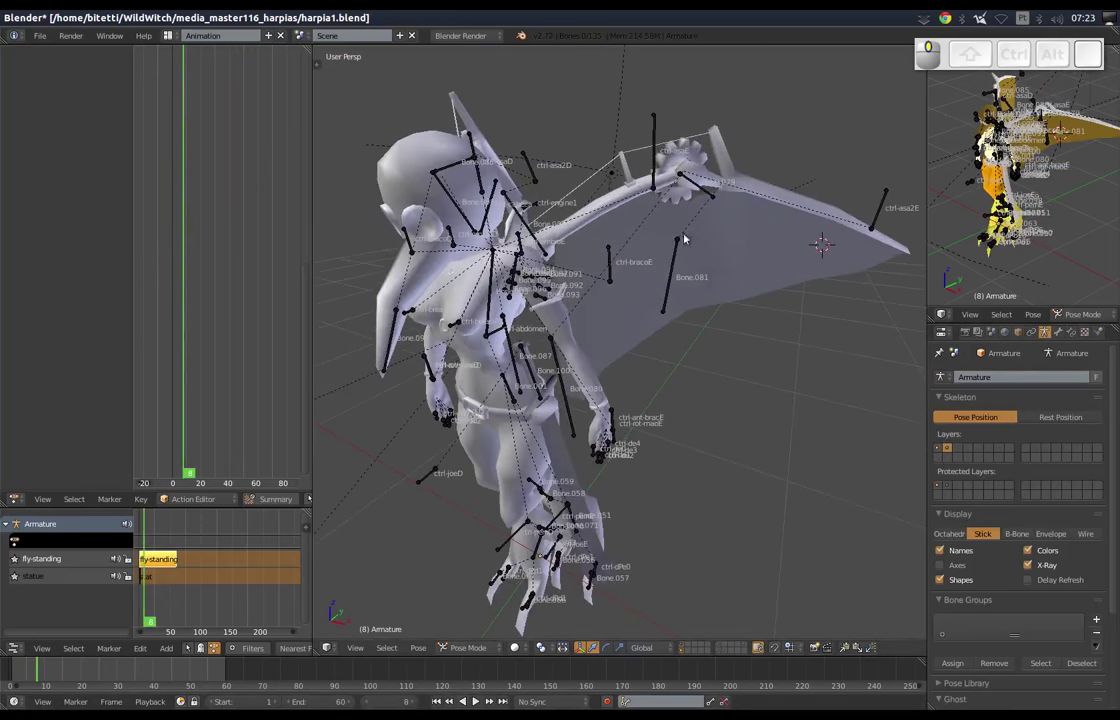
{"action": "right_click", "coordinate": [666, 128]}
{"action": "middle_click", "coordinate": [710, 227]}
{"action": "middle_click", "coordinate": [652, 347]}
{"action": "left_click_drag", "start_coordinate": [654, 343], "coordinate": [649, 234]}
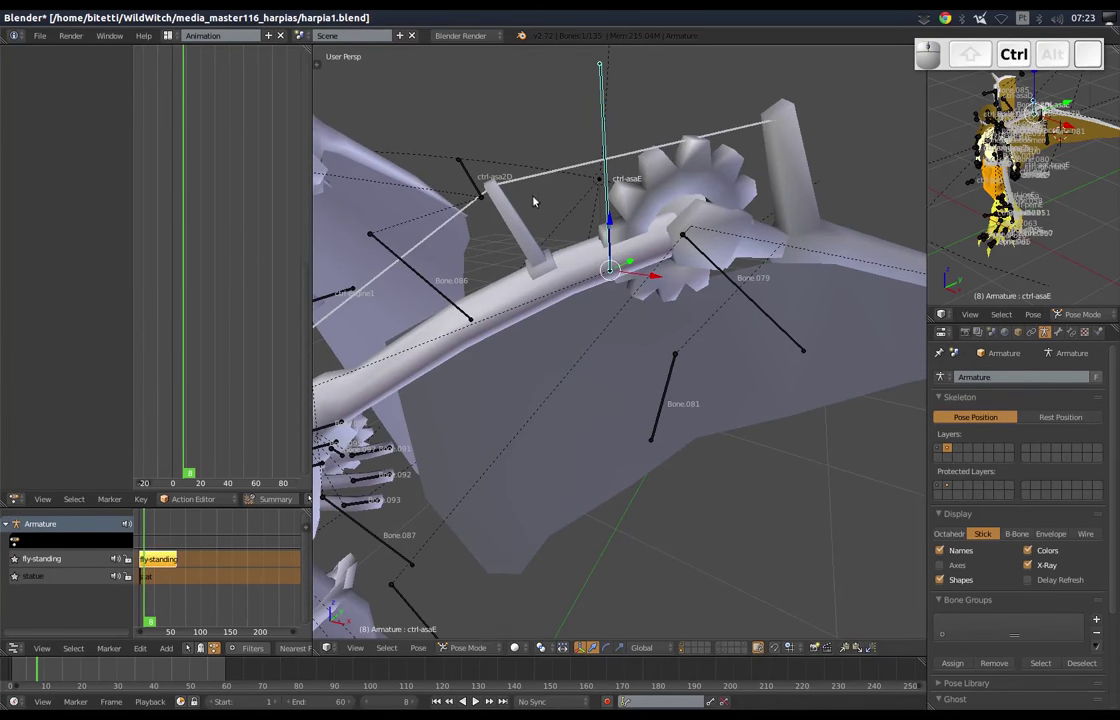
{"action": "left_click_drag", "start_coordinate": [530, 234], "coordinate": [517, 285]}
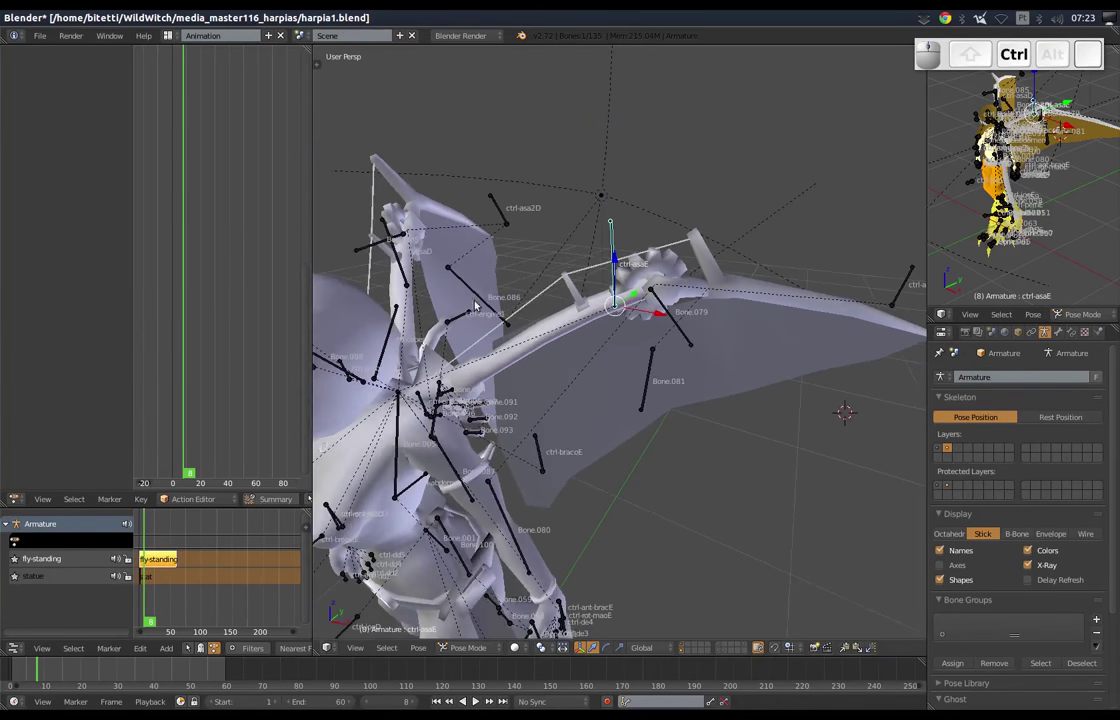
{"action": "left_click_drag", "start_coordinate": [508, 357], "coordinate": [667, 341]}
{"action": "left_click", "coordinate": [678, 268]}
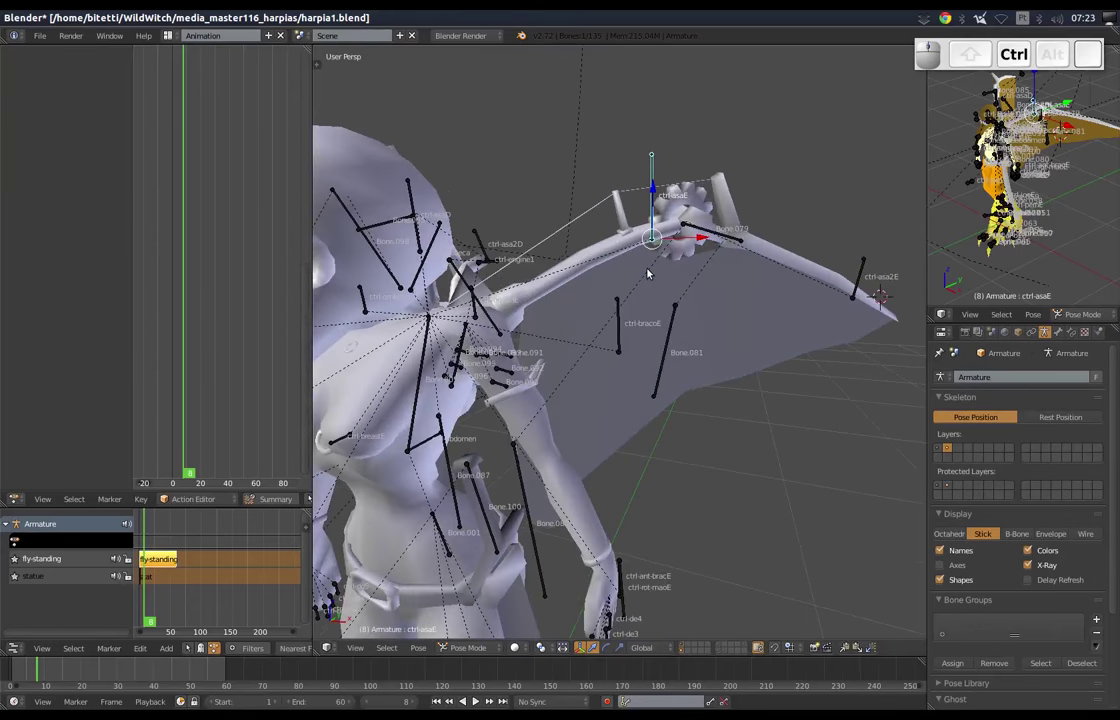
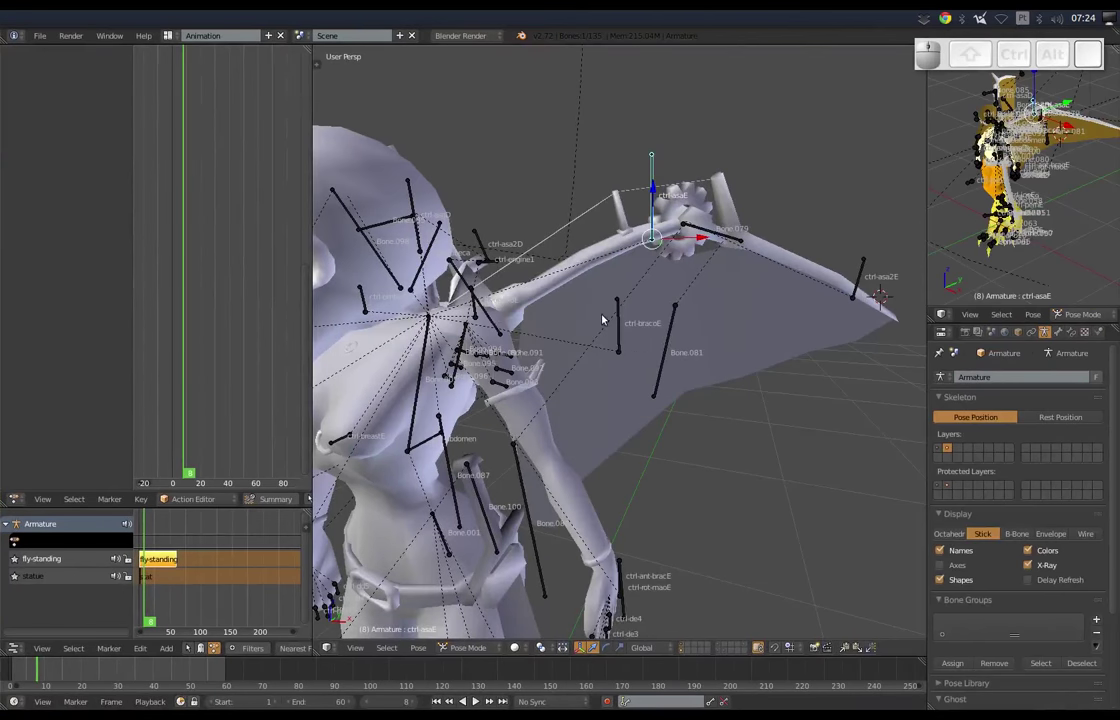
Start exporting the harpy as Better Collada.
{"action": "left_click_drag", "start_coordinate": [679, 317], "coordinate": [685, 318]}
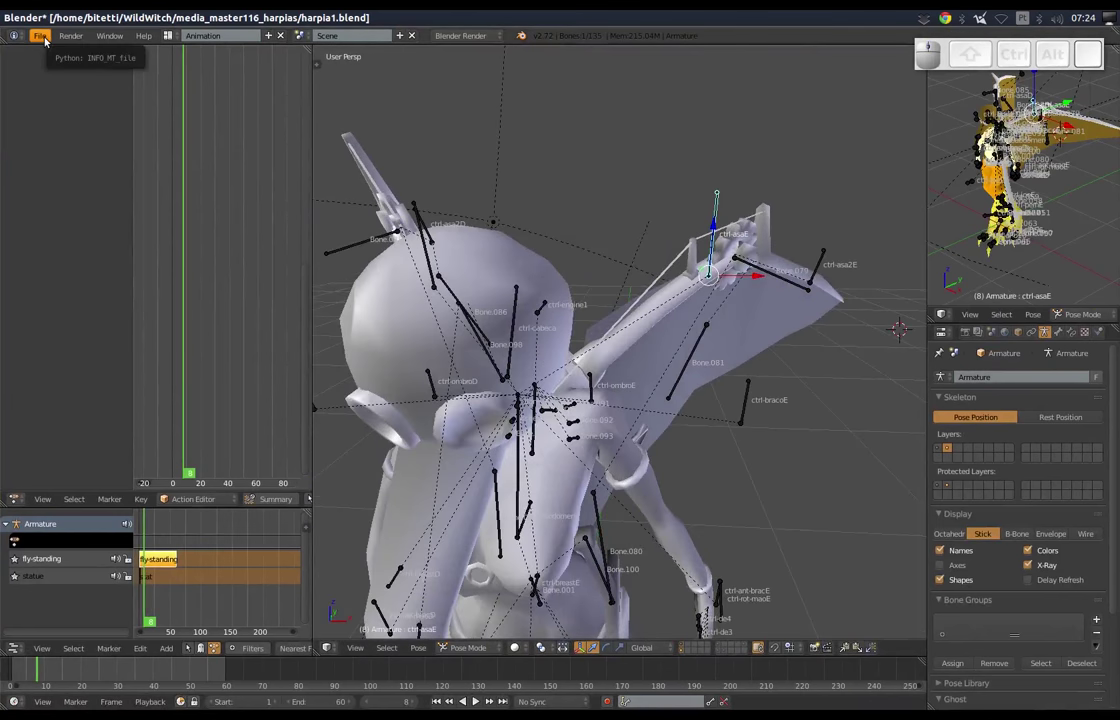
{"action": "left_click", "coordinate": [47, 40]}
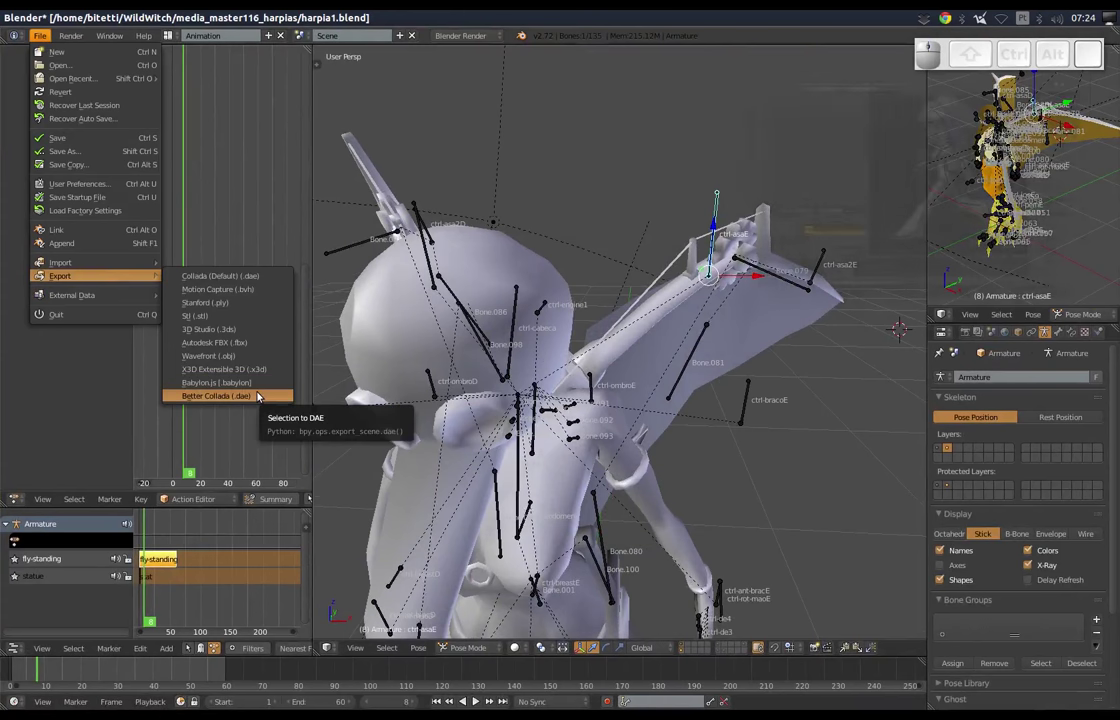
{"action": "left_click", "coordinate": [260, 395]}
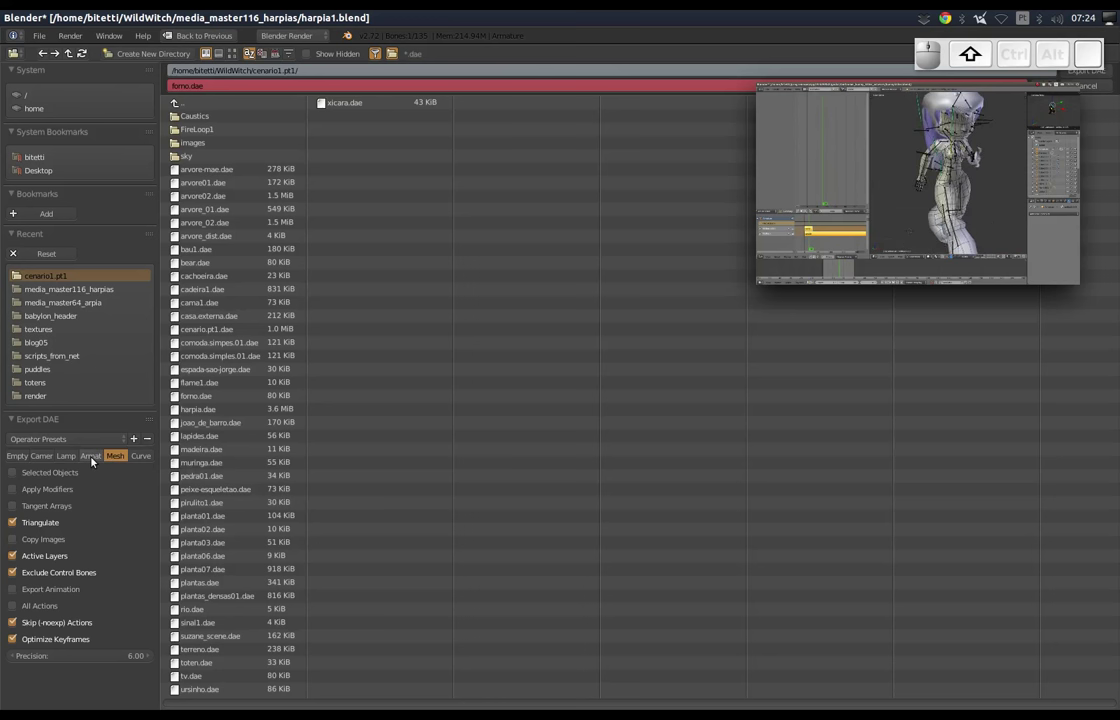
Include the armature, enable Export Animation with All Actions, and edit the output file name.
{"action": "left_click", "coordinate": [93, 459]}
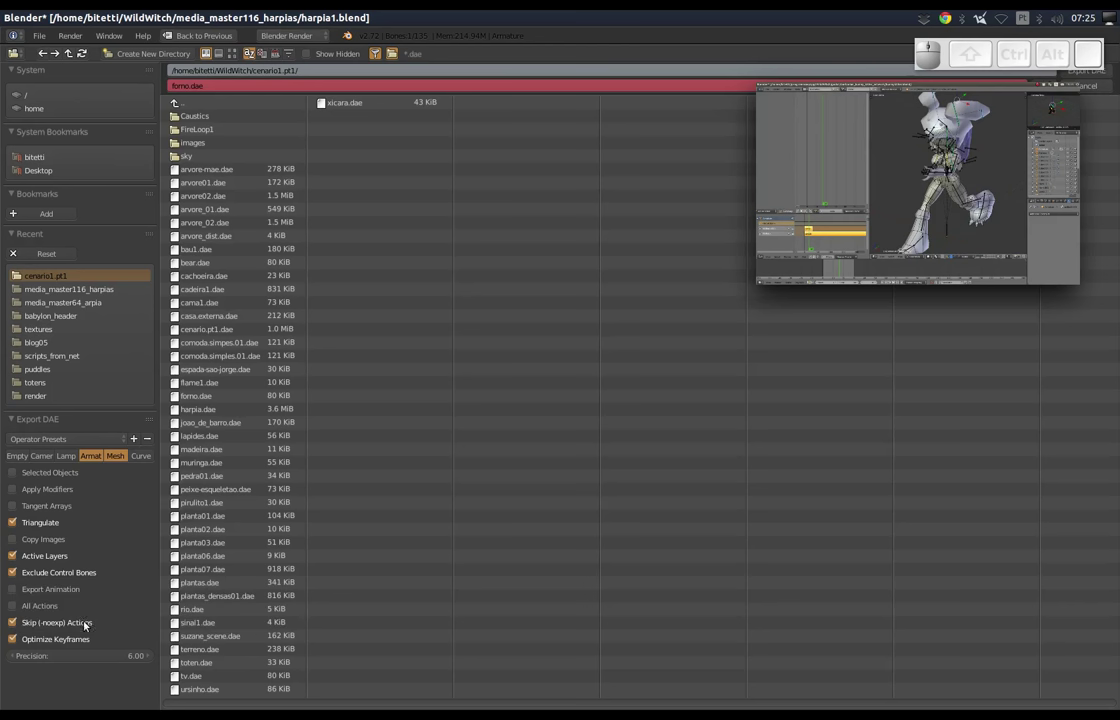
{"action": "left_click", "coordinate": [16, 597]}
{"action": "left_click", "coordinate": [13, 607]}
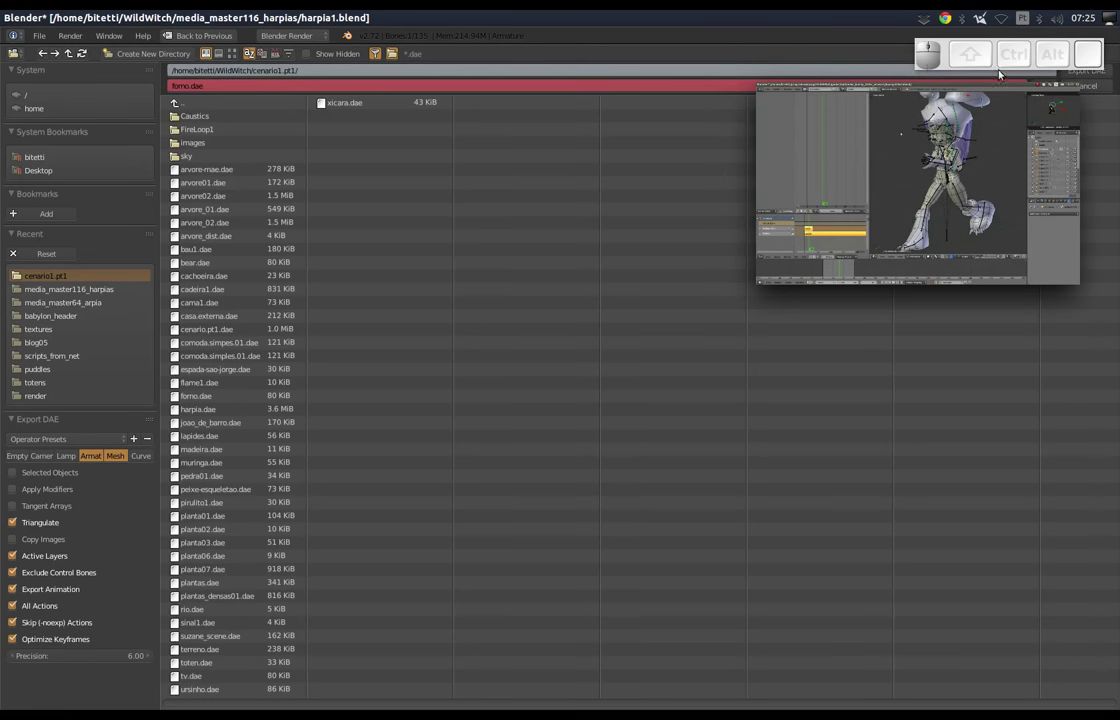
{"action": "left_click", "coordinate": [948, 71]}
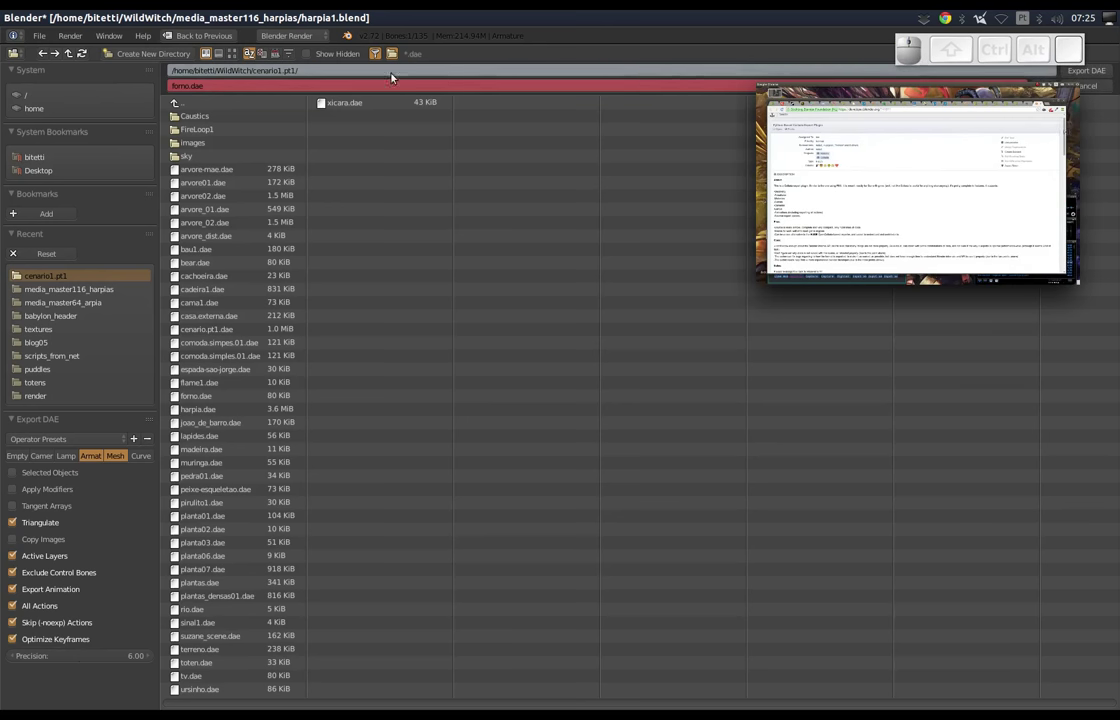
{"action": "scroll", "scroll_direction": "up", "scroll_amount": 3}
{"action": "left_click", "coordinate": [208, 89]}
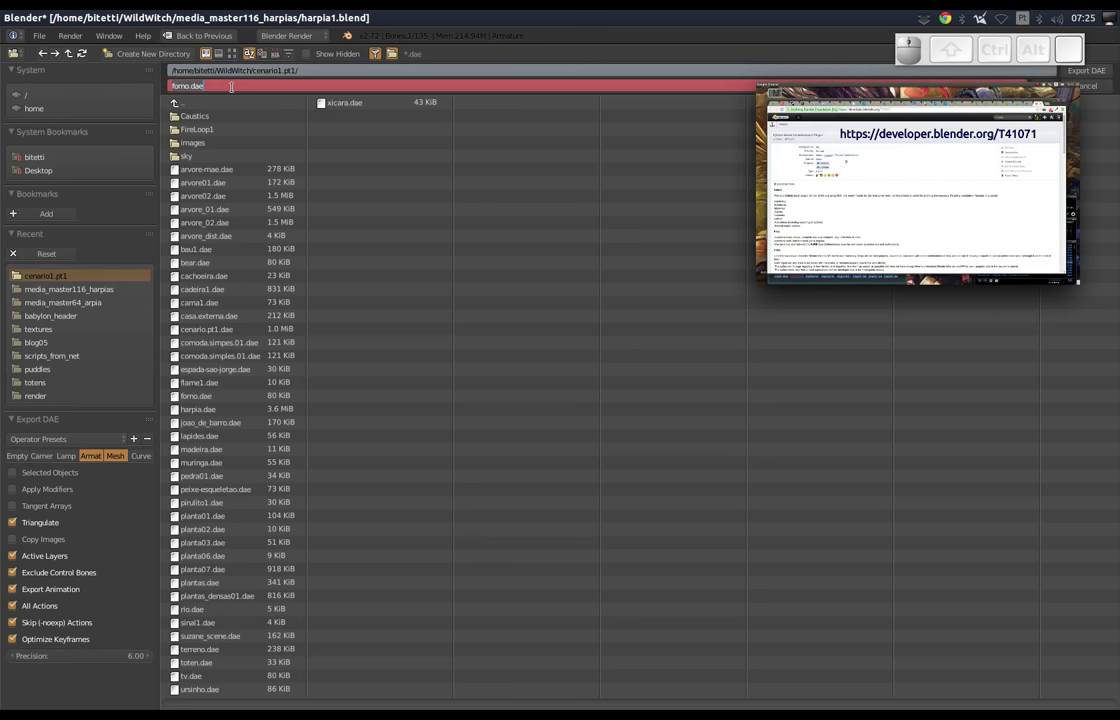
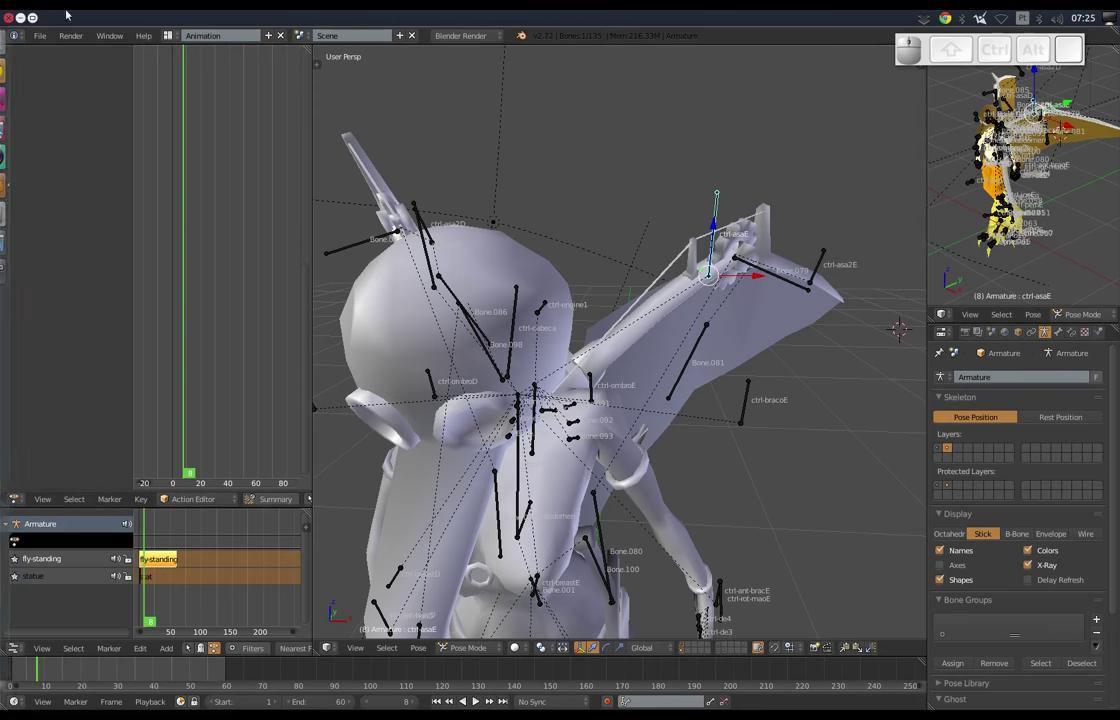
In Godot, begin a 3D Scene import with harpia.dae as the source scene.
{"action": "left_click", "coordinate": [29, 23]}
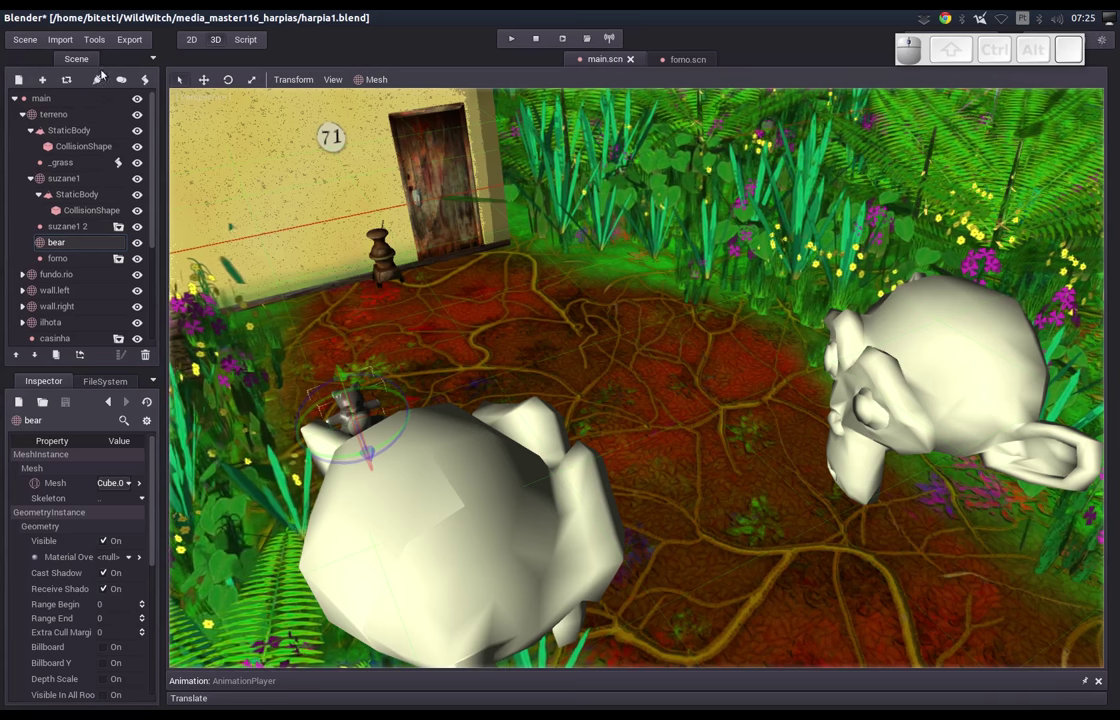
{"action": "left_click", "coordinate": [68, 42]}
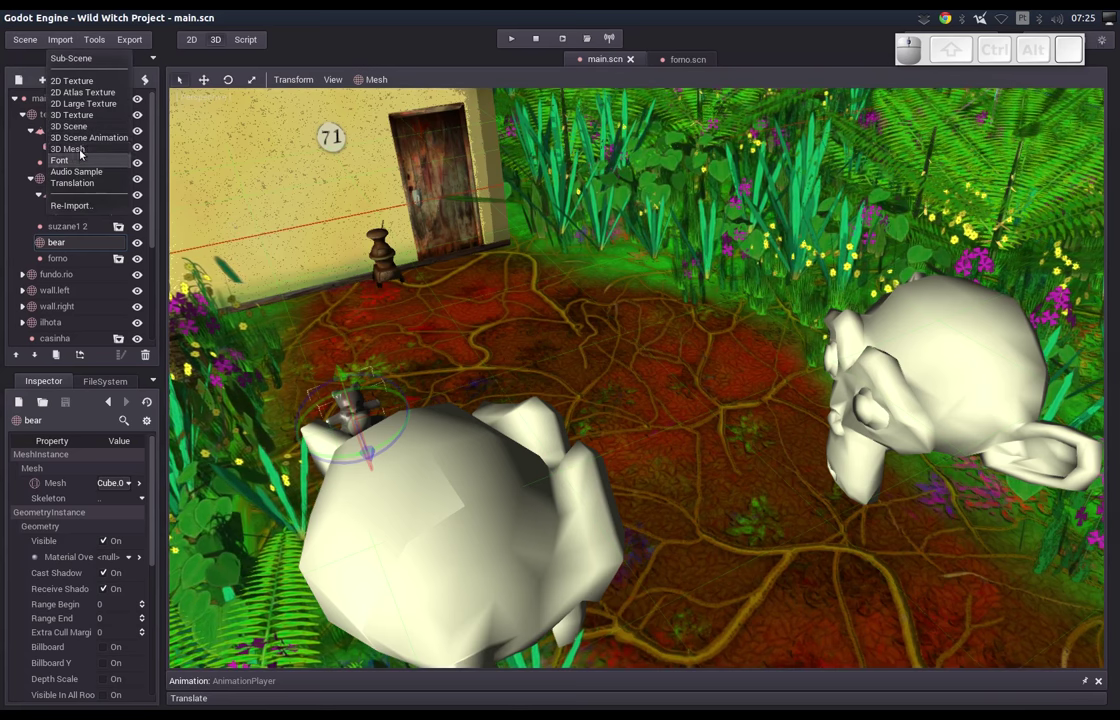
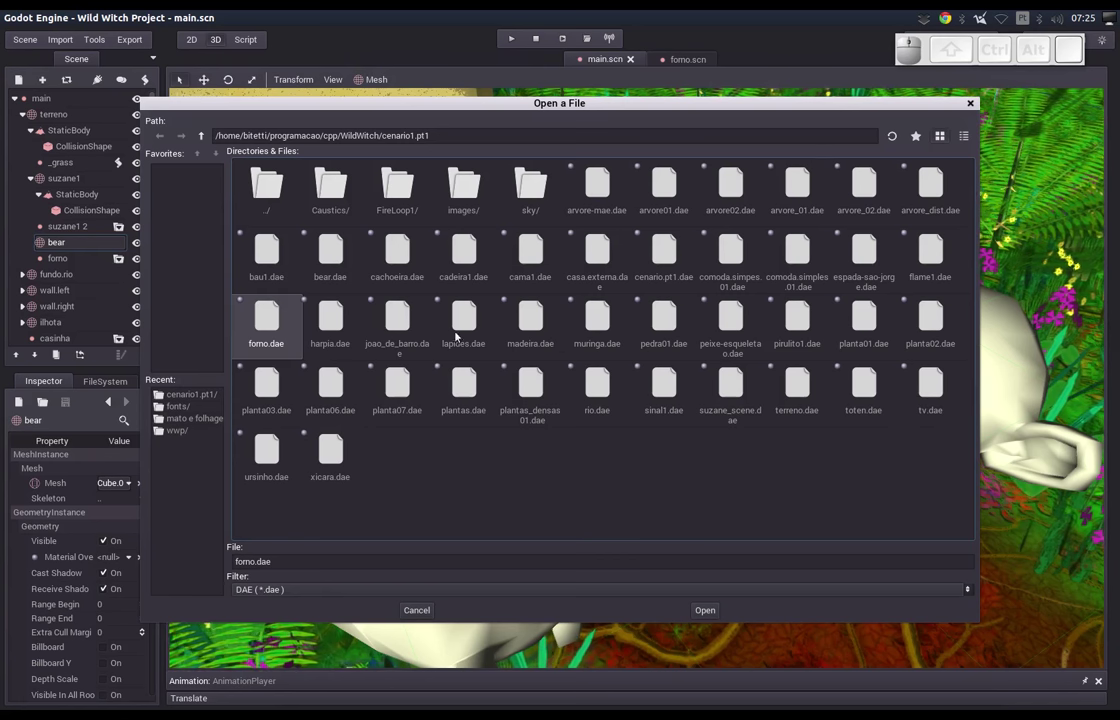
{"action": "left_click", "coordinate": [465, 254]}
{"action": "key", "text": "h"}
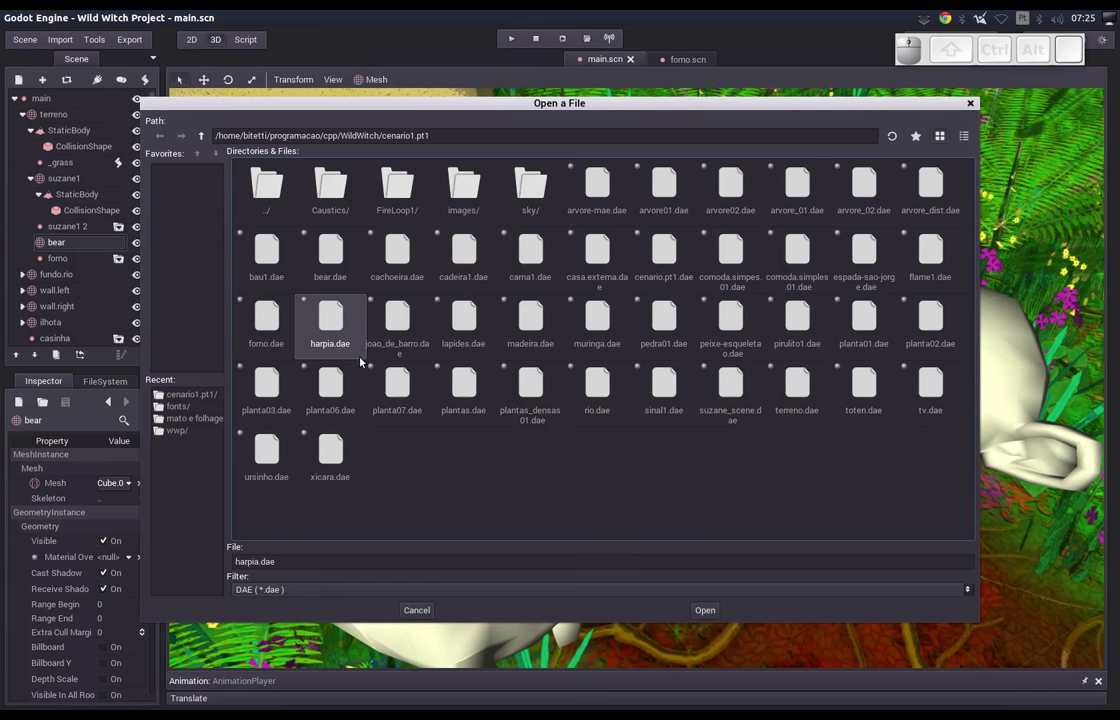
Set res://resources/tmp as the import target path.
{"action": "left_click", "coordinate": [342, 326]}
{"action": "left_click", "coordinate": [541, 240]}
{"action": "left_click", "coordinate": [206, 275]}
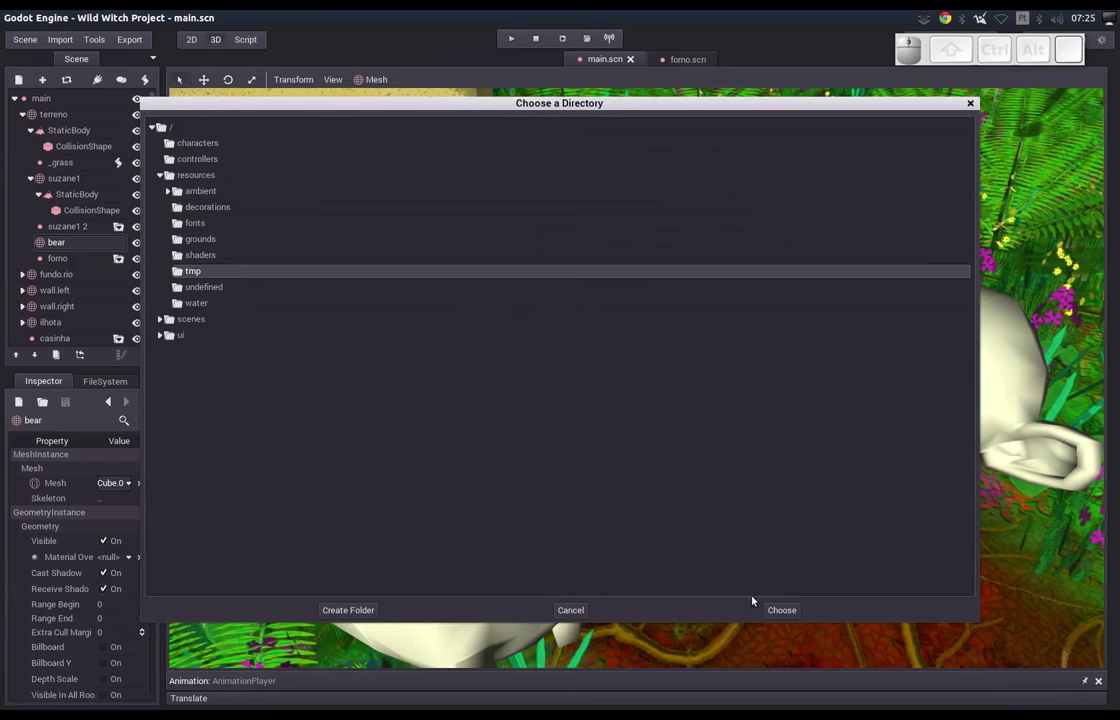
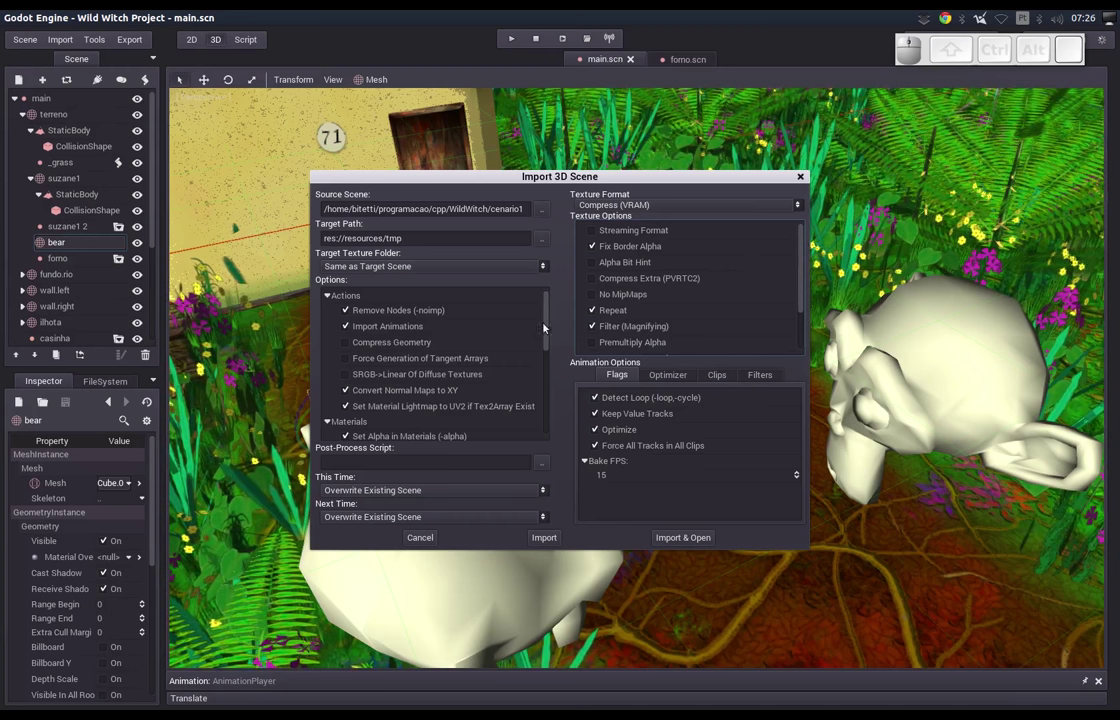
{"action": "key", "text": "alt+Tab"}
{"action": "key", "text": "alt+Tab"}
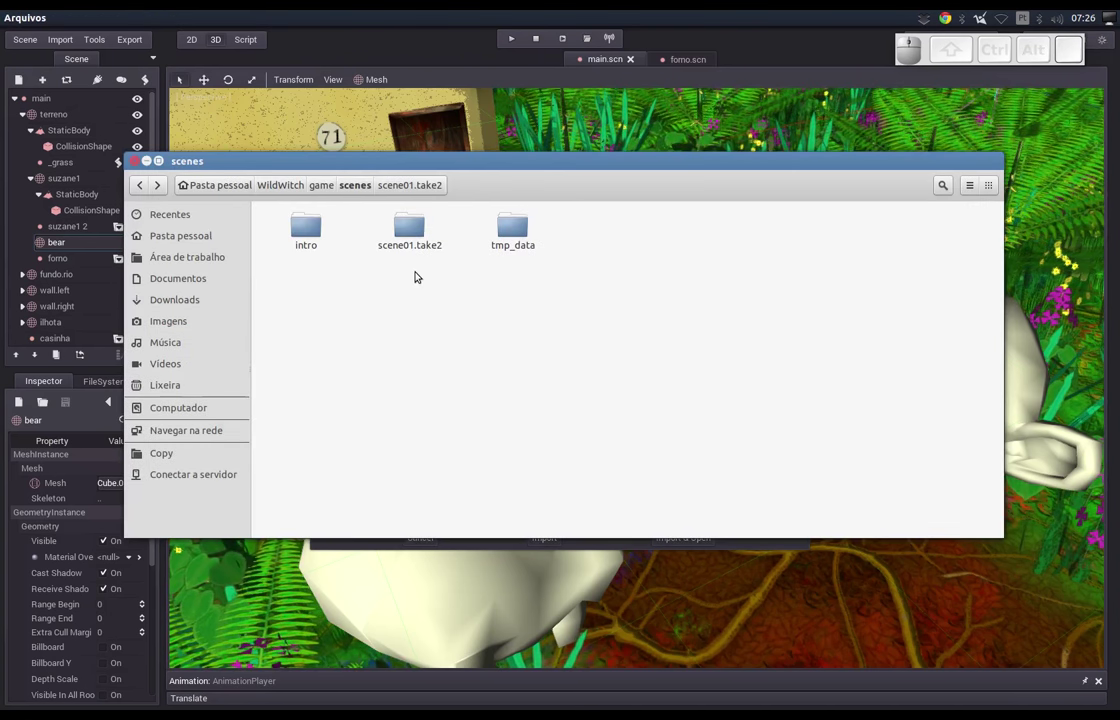
{"action": "key", "text": "ctrl+t"}
{"action": "left_click", "coordinate": [293, 185]}
{"action": "left_click", "coordinate": [649, 328]}
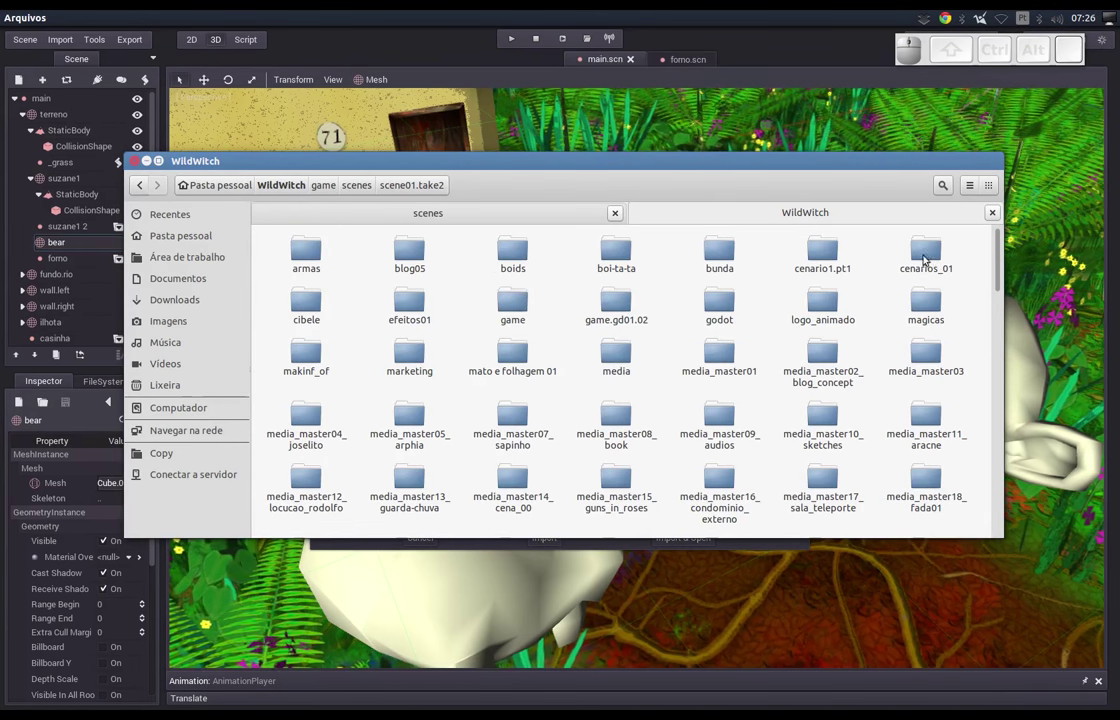
{"action": "left_click", "coordinate": [814, 256]}
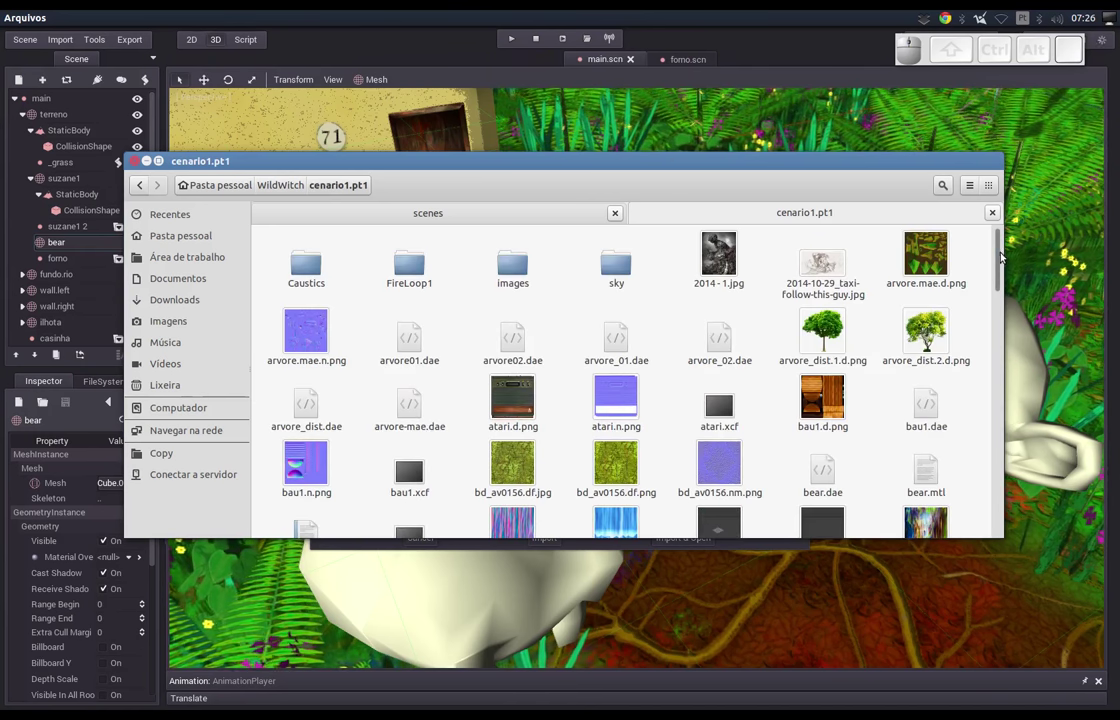
{"action": "left_click_drag", "start_coordinate": [1003, 254], "coordinate": [987, 319]}
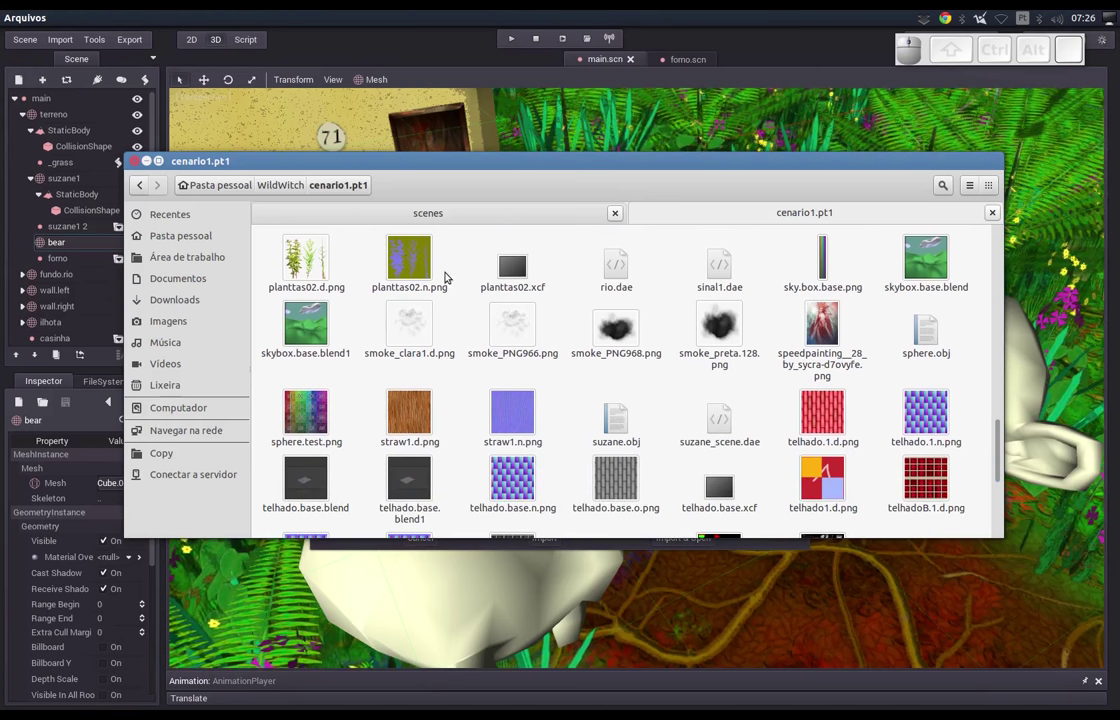
{"action": "left_click", "coordinate": [498, 208]}
{"action": "left_click", "coordinate": [544, 348]}
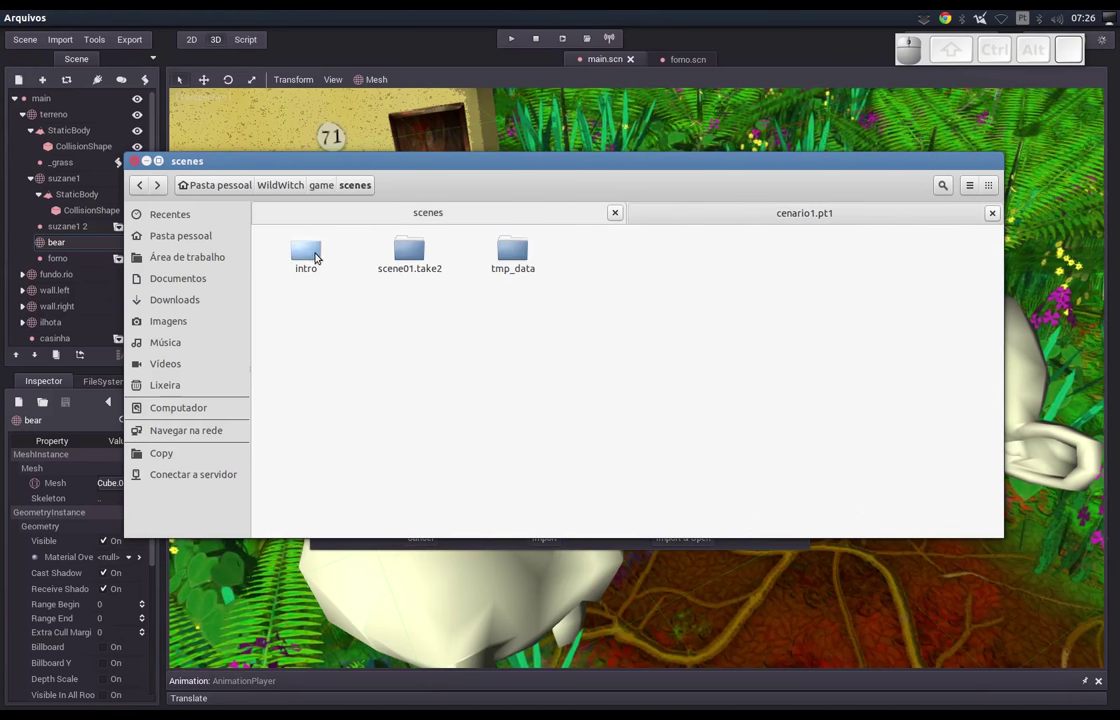
{"action": "left_click", "coordinate": [328, 187]}
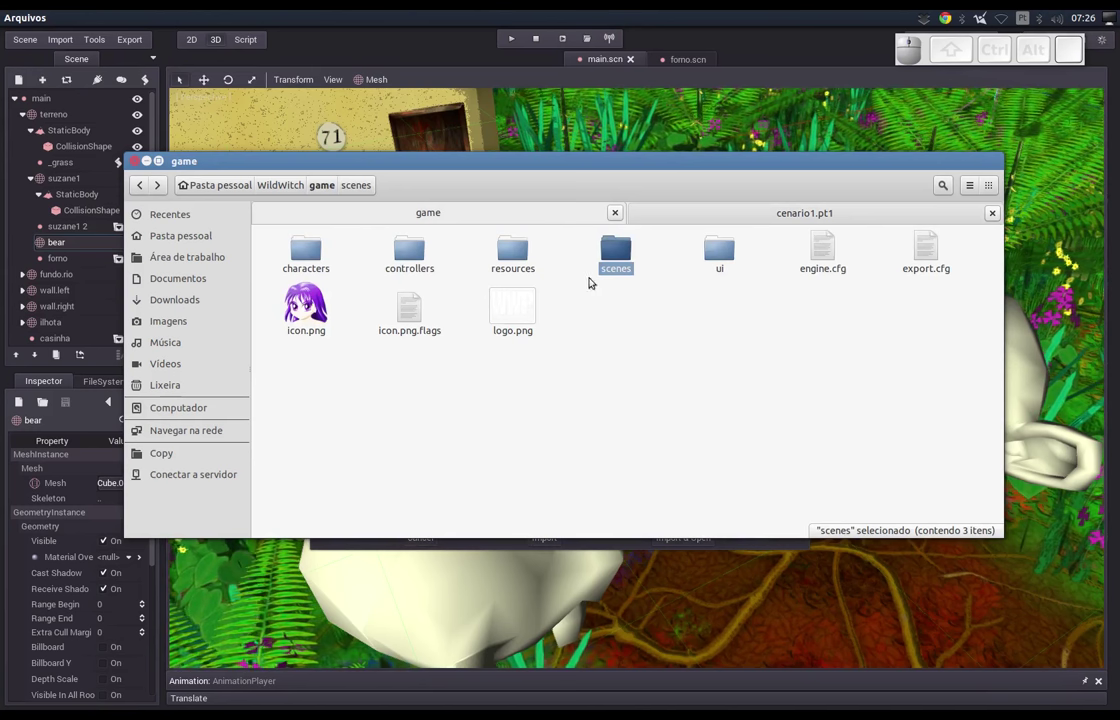
{"action": "left_click", "coordinate": [525, 258]}
{"action": "left_click", "coordinate": [810, 258]}
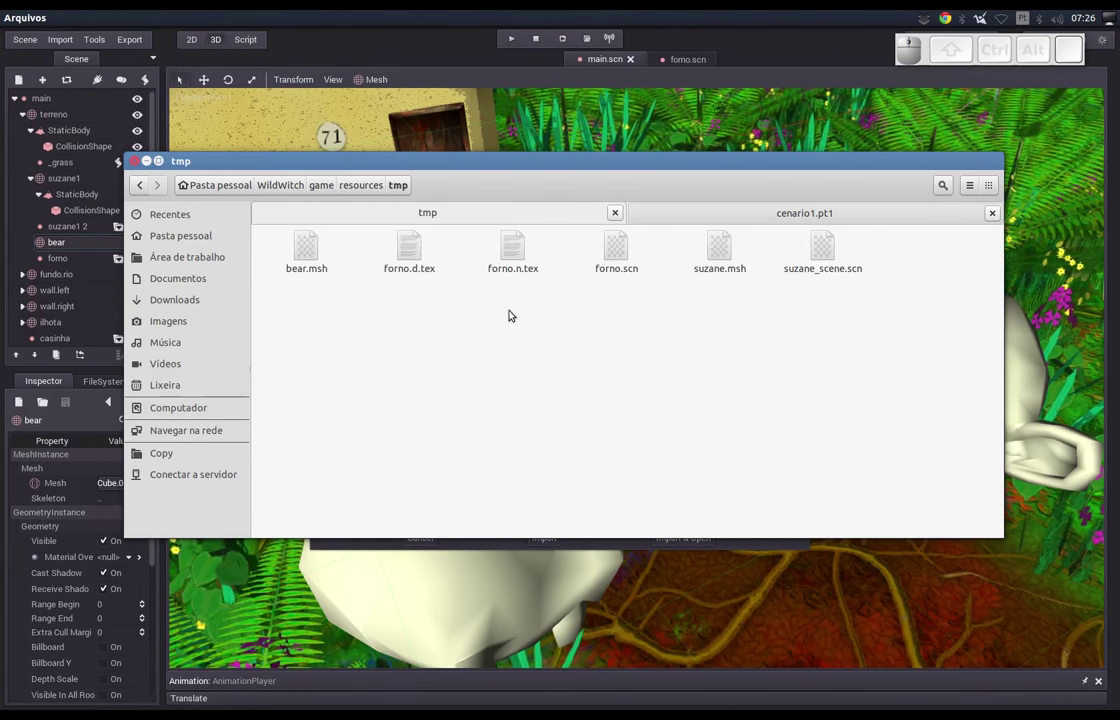
{"action": "left_click", "coordinate": [319, 262]}
{"action": "left_click", "coordinate": [419, 267]}
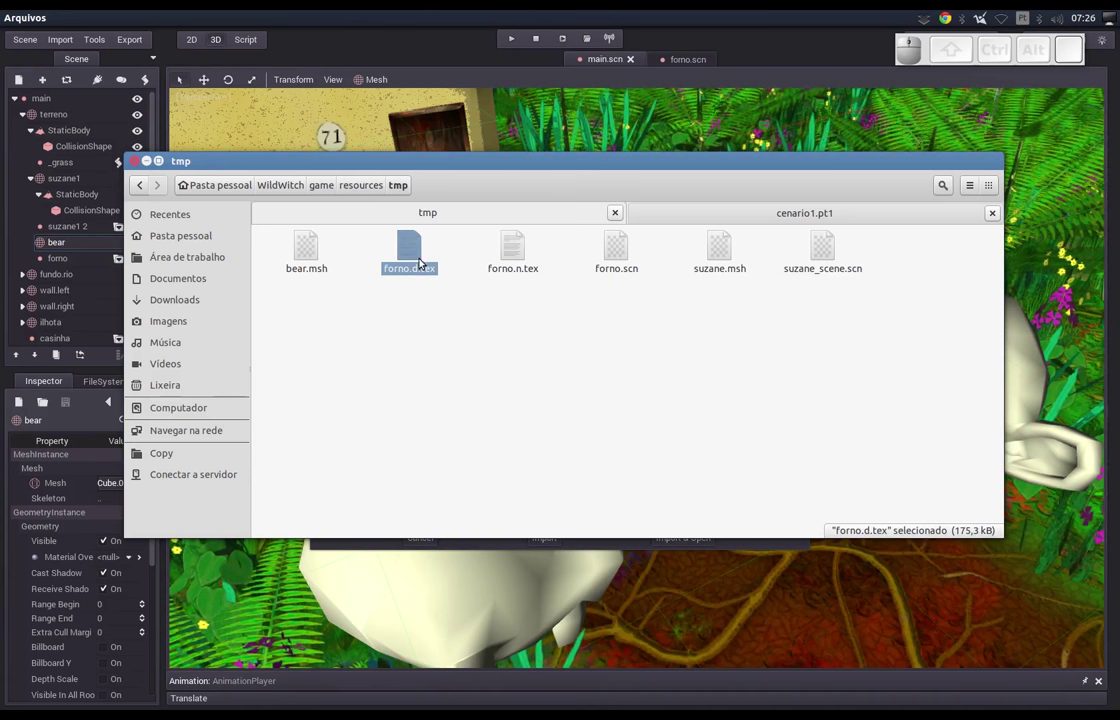
{"action": "left_click", "coordinate": [704, 205]}
{"action": "left_click_drag", "start_coordinate": [999, 433], "coordinate": [714, 129]}
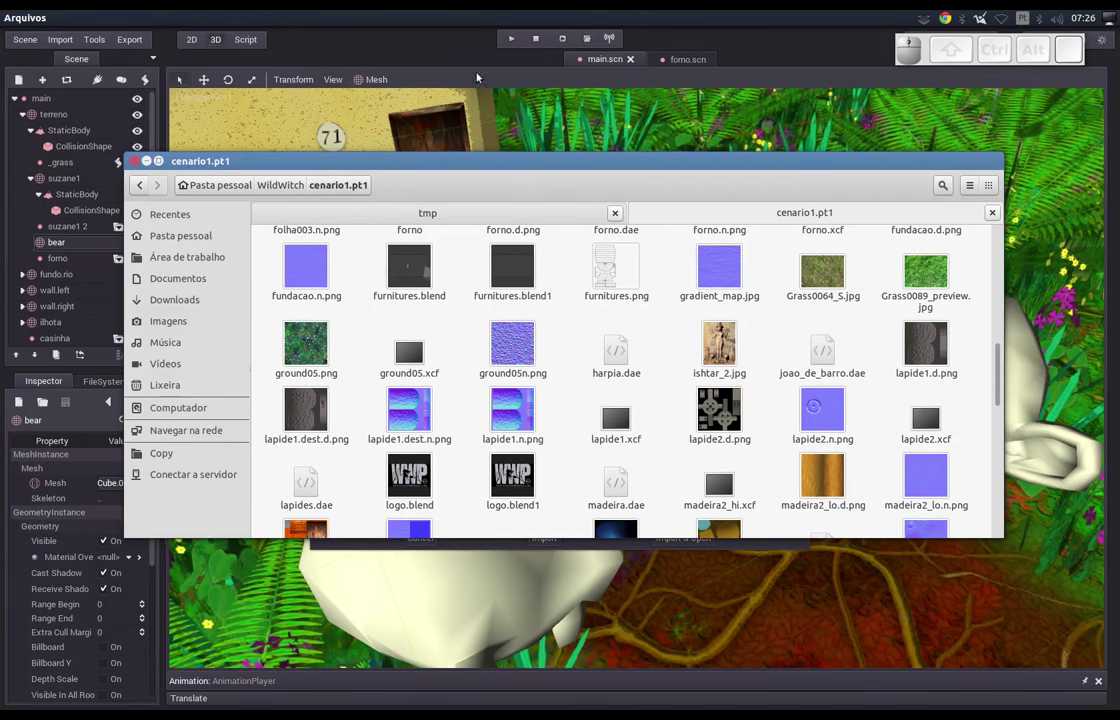
Bring the Import 3D Scene dialog forward and scroll its texture options toward the normal-map setting.
{"action": "left_click", "coordinate": [530, 18]}
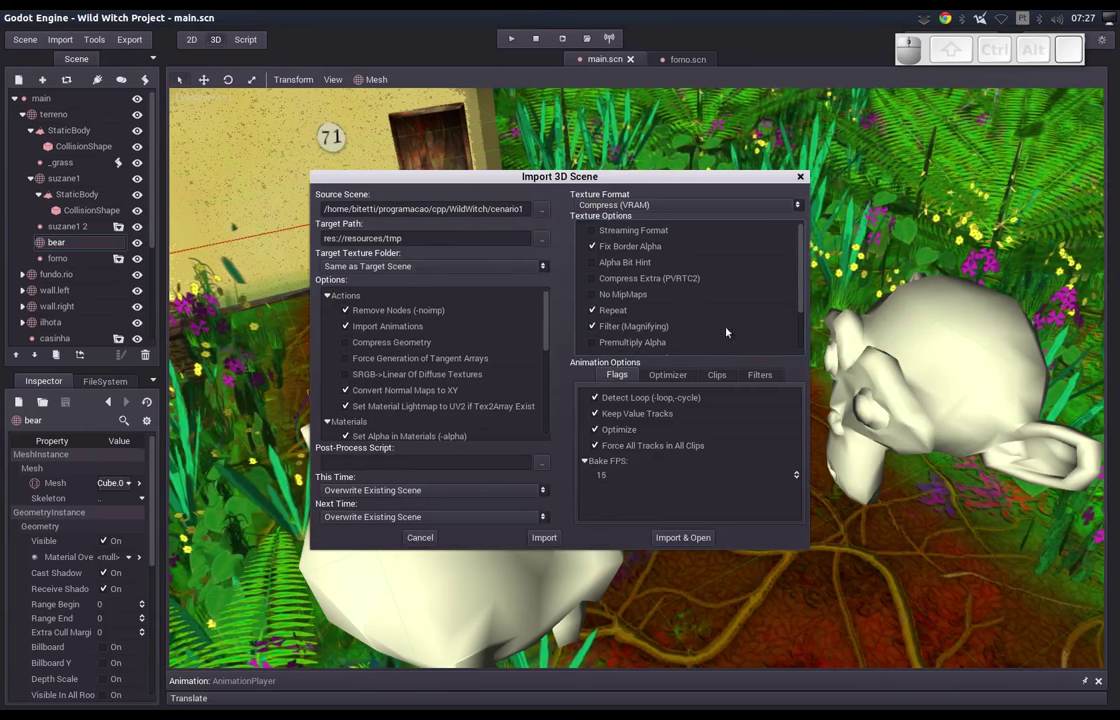
{"action": "left_click_drag", "start_coordinate": [809, 301], "coordinate": [568, 379]}
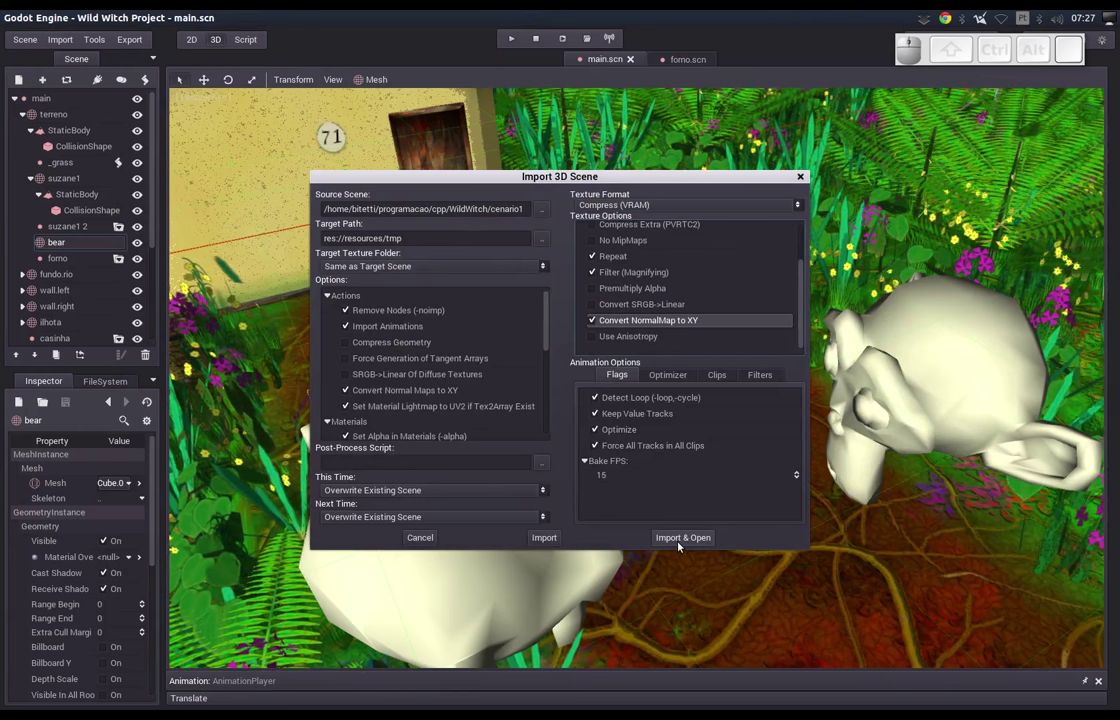
Import and open harpia.scn, framing and orbiting the rigged harpy model in the viewport.
{"action": "left_click", "coordinate": [680, 547]}
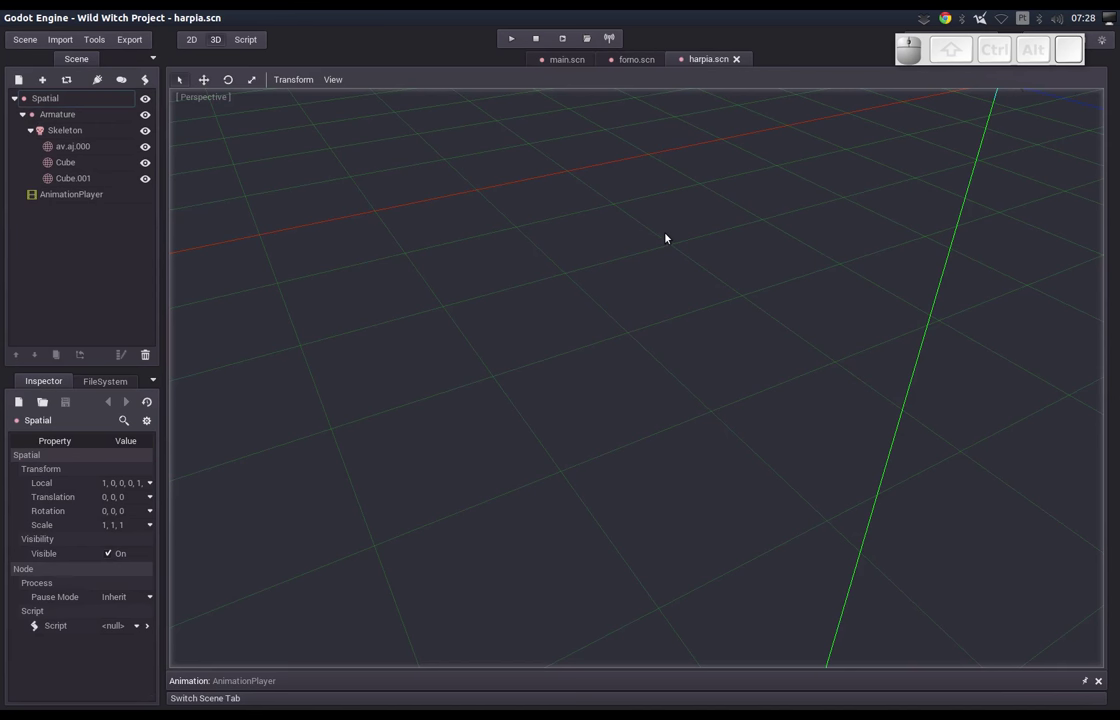
{"action": "left_click", "coordinate": [49, 103]}
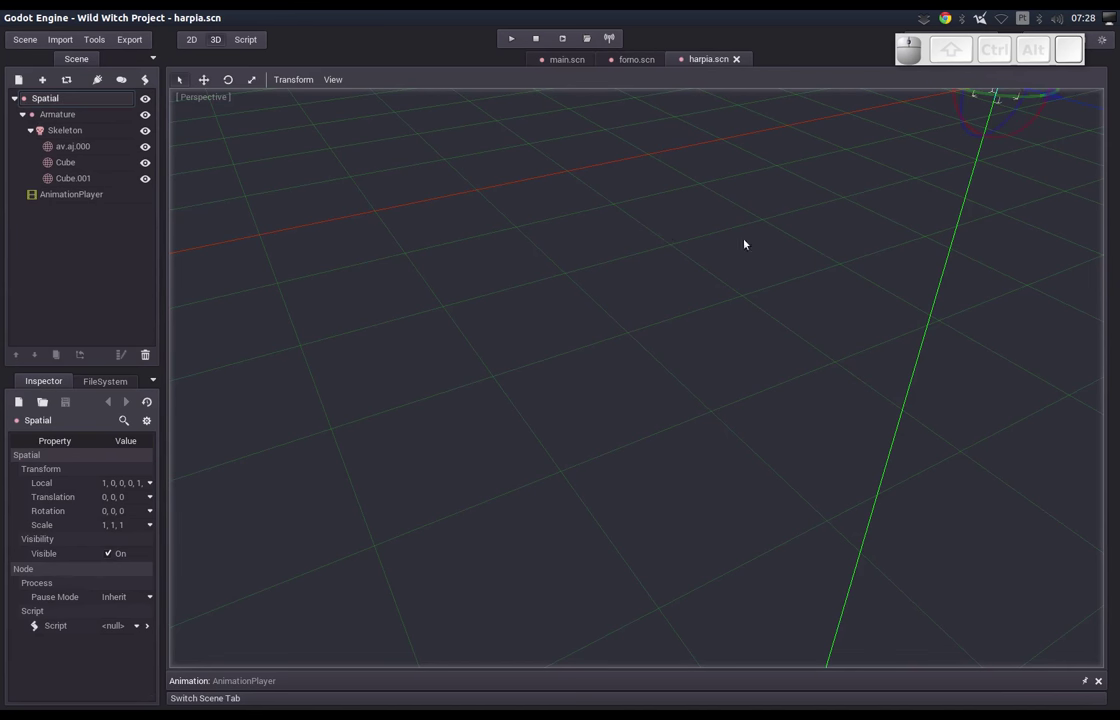
{"action": "left_click_drag", "start_coordinate": [811, 227], "coordinate": [695, 360]}
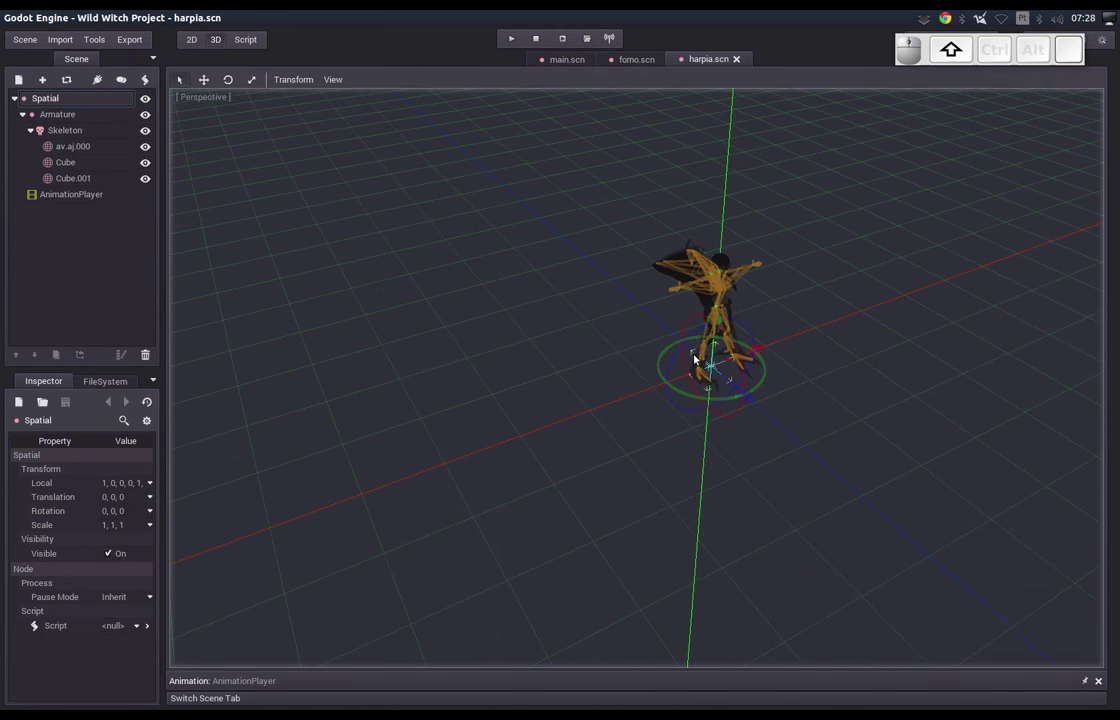
{"action": "key", "text": "f"}
{"action": "left_click_drag", "start_coordinate": [679, 361], "coordinate": [391, 74]}
{"action": "left_click", "coordinate": [341, 81]}
{"action": "left_click", "coordinate": [340, 102]}
{"action": "left_click", "coordinate": [541, 312]}
{"action": "left_click_drag", "start_coordinate": [489, 306], "coordinate": [600, 349]}
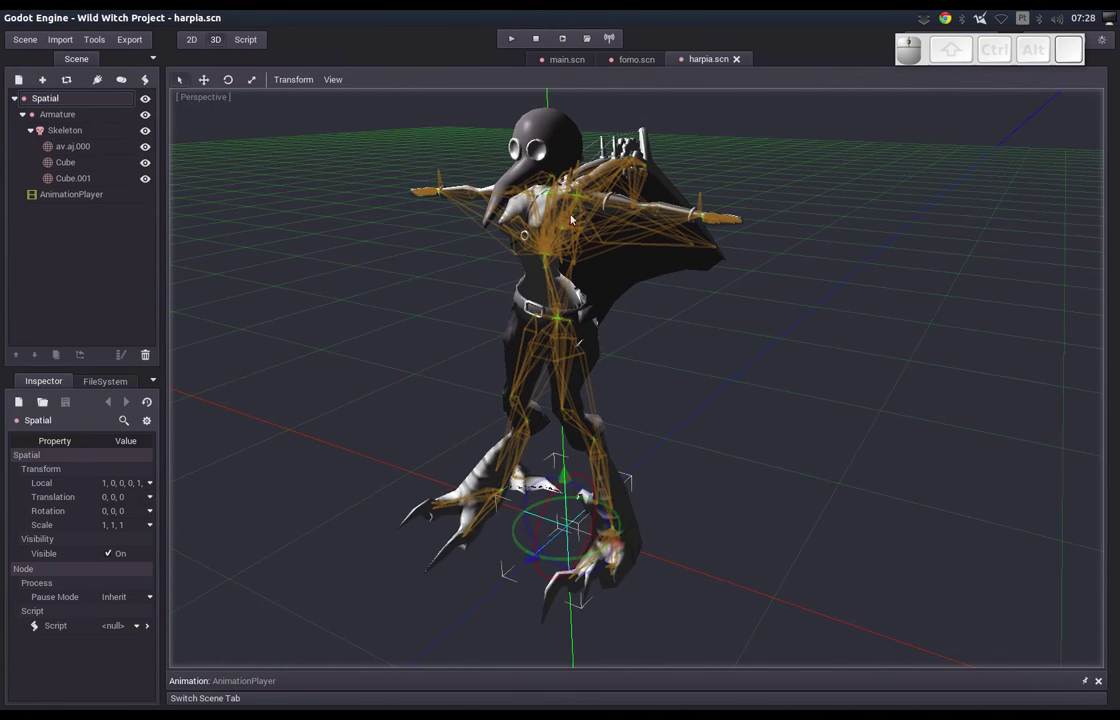
Rename the scene's Spatial root node to 'harpia'.
{"action": "left_click", "coordinate": [43, 108]}
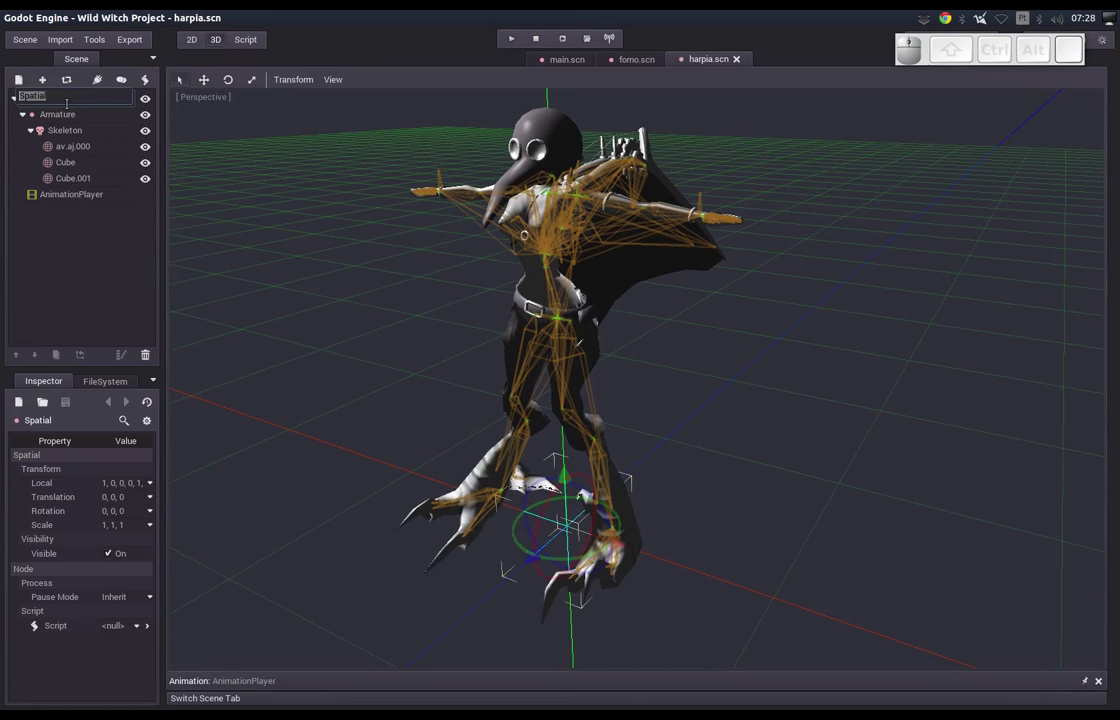
{"action": "key", "text": "Return"}
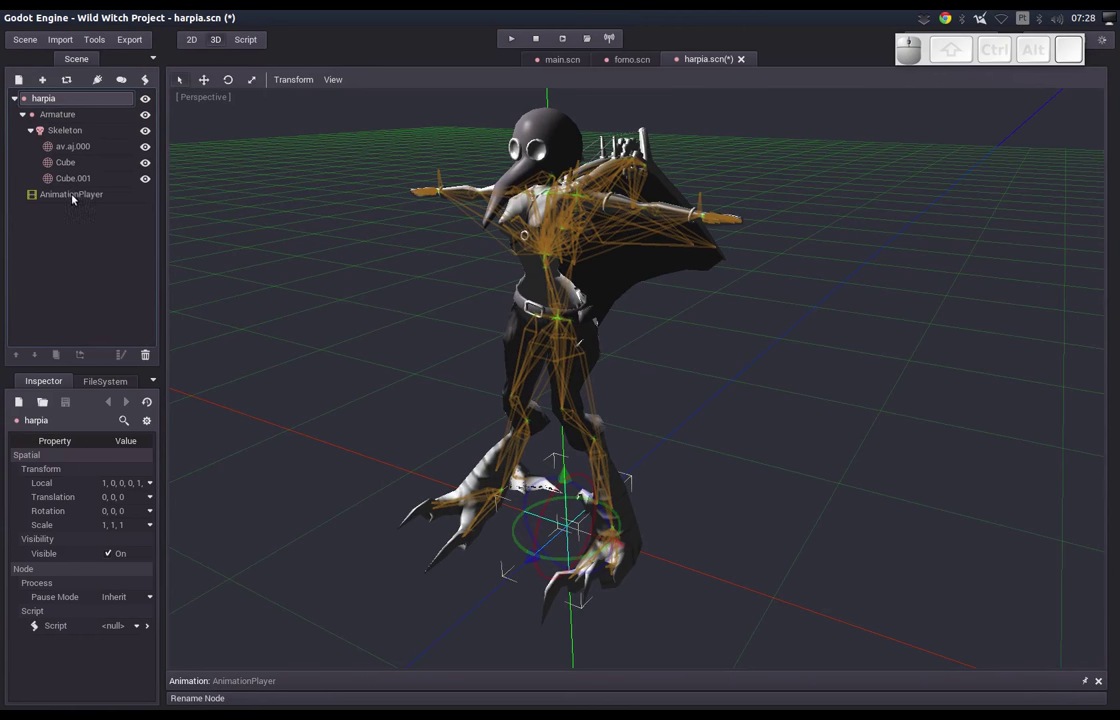
Set the AnimationPlayer's fly-standing animation to autoplay and loop continuously.
{"action": "left_click", "coordinate": [75, 198]}
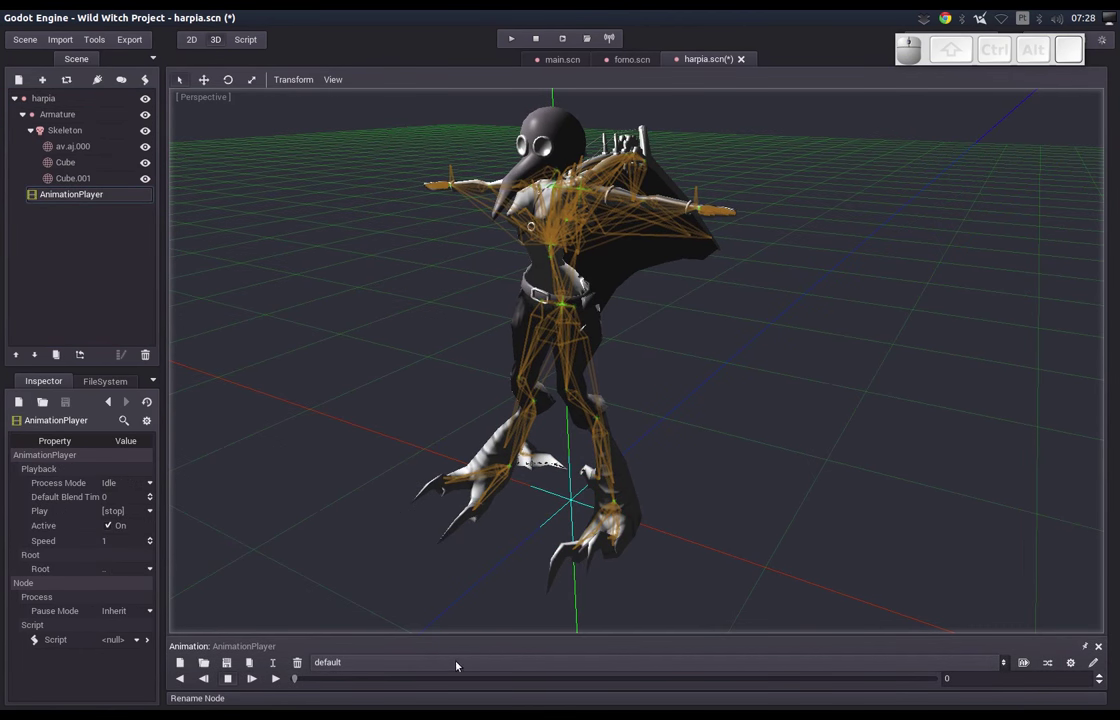
{"action": "left_click", "coordinate": [458, 665]}
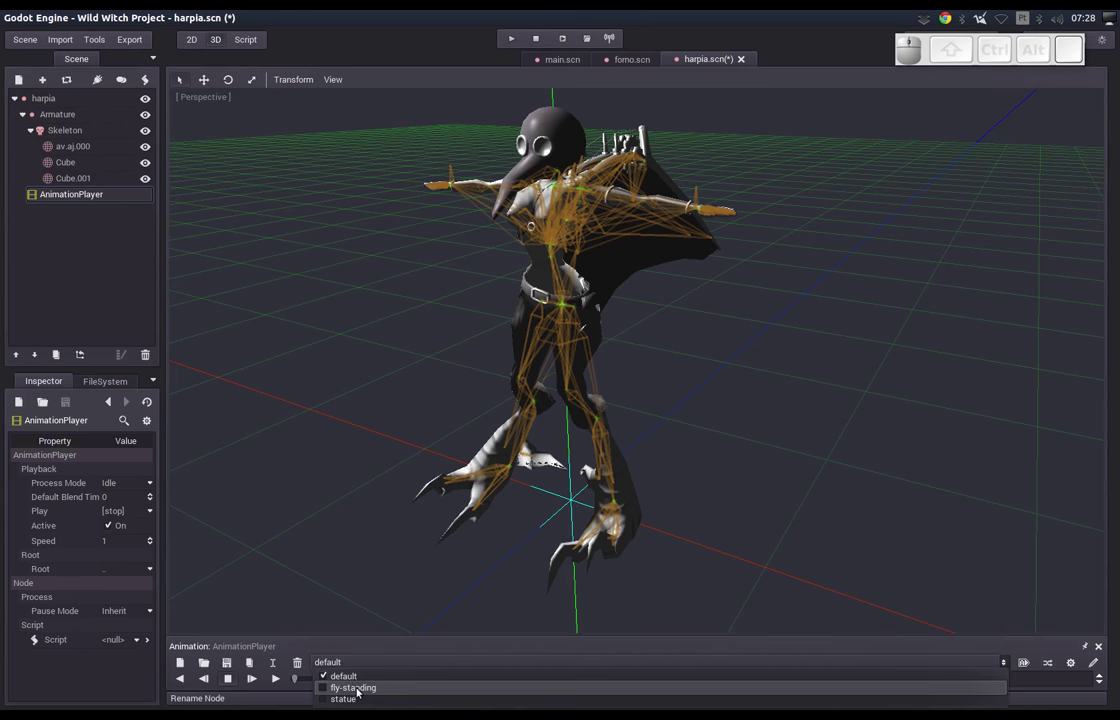
{"action": "left_click", "coordinate": [324, 694]}
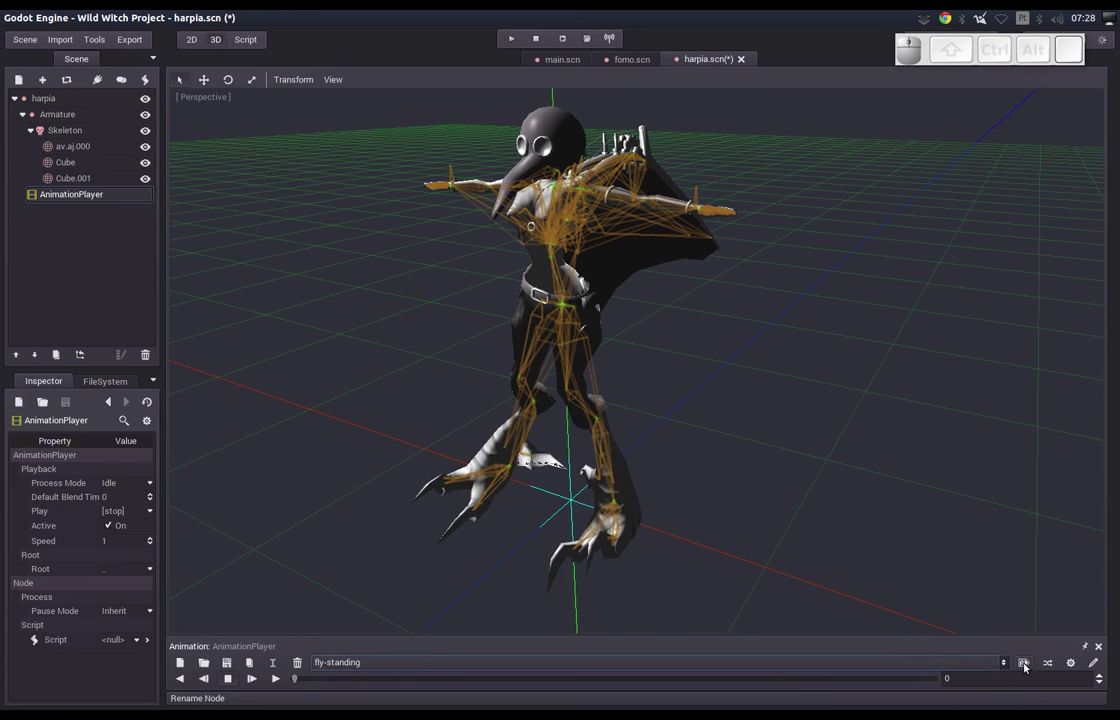
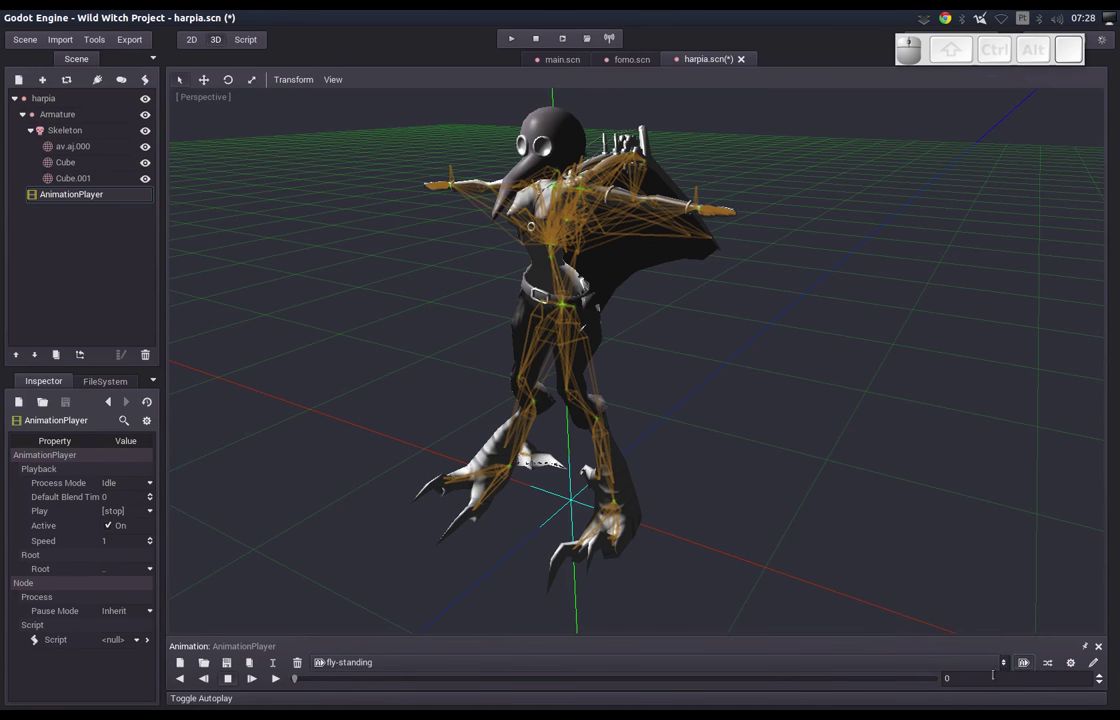
{"action": "left_click", "coordinate": [1093, 669]}
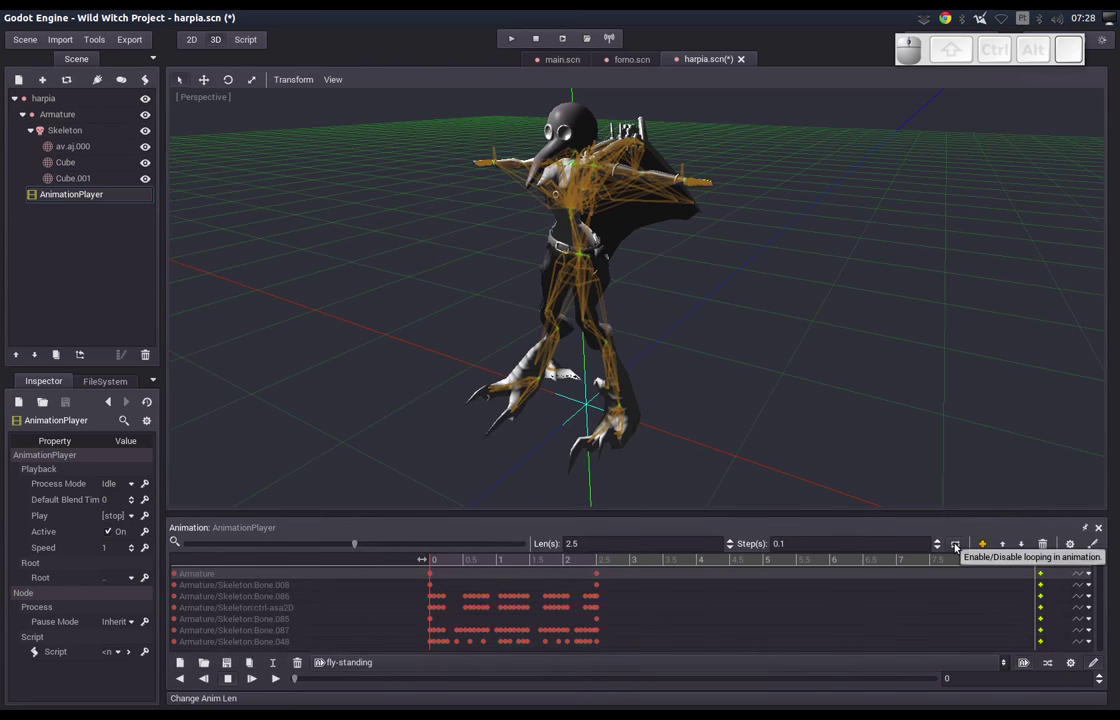
{"action": "left_click", "coordinate": [957, 546]}
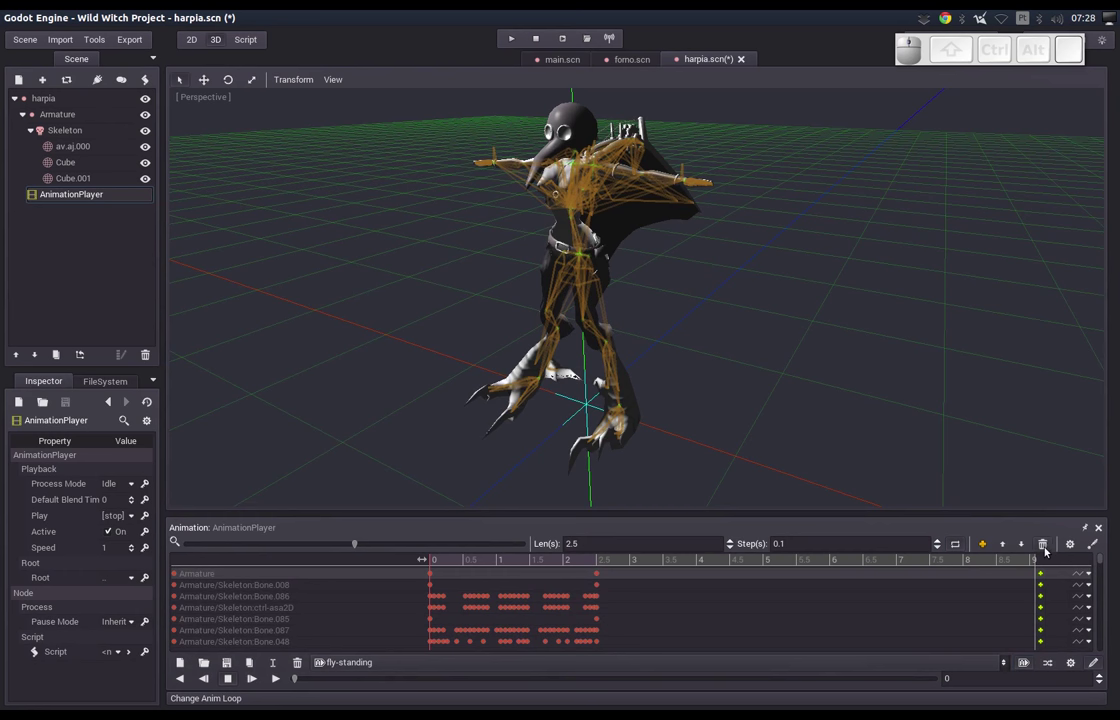
{"action": "left_click", "coordinate": [1098, 662]}
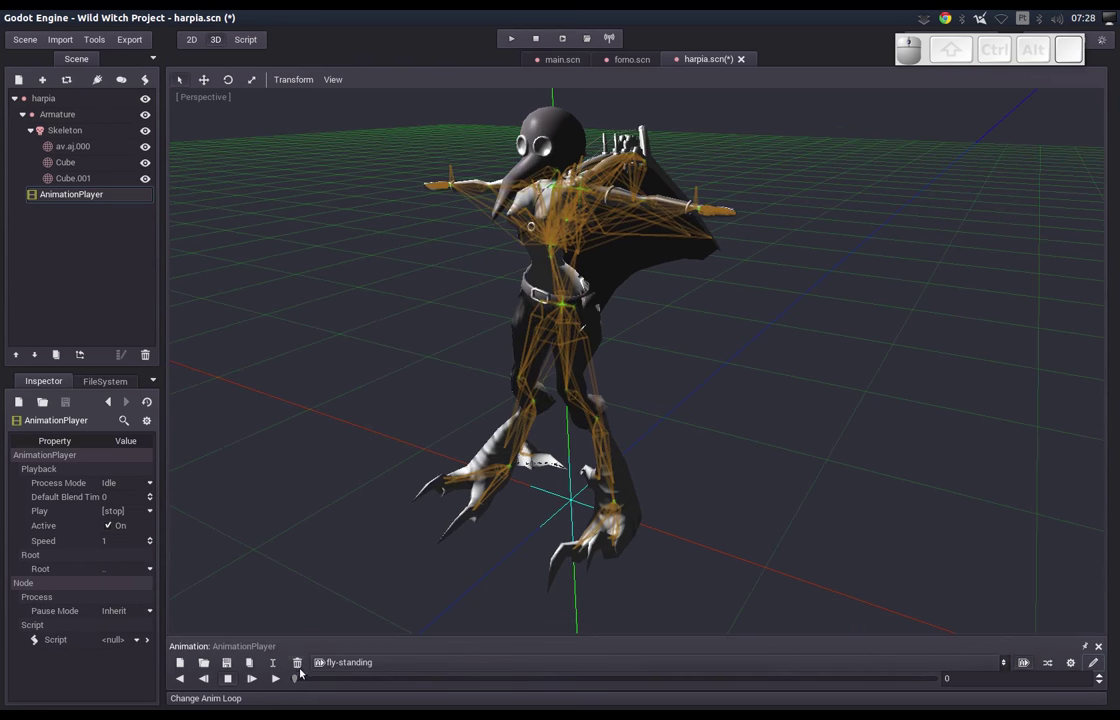
Preview the harpy flying with fly-standing, stop it, and save harpia.scn.
{"action": "left_click", "coordinate": [283, 681]}
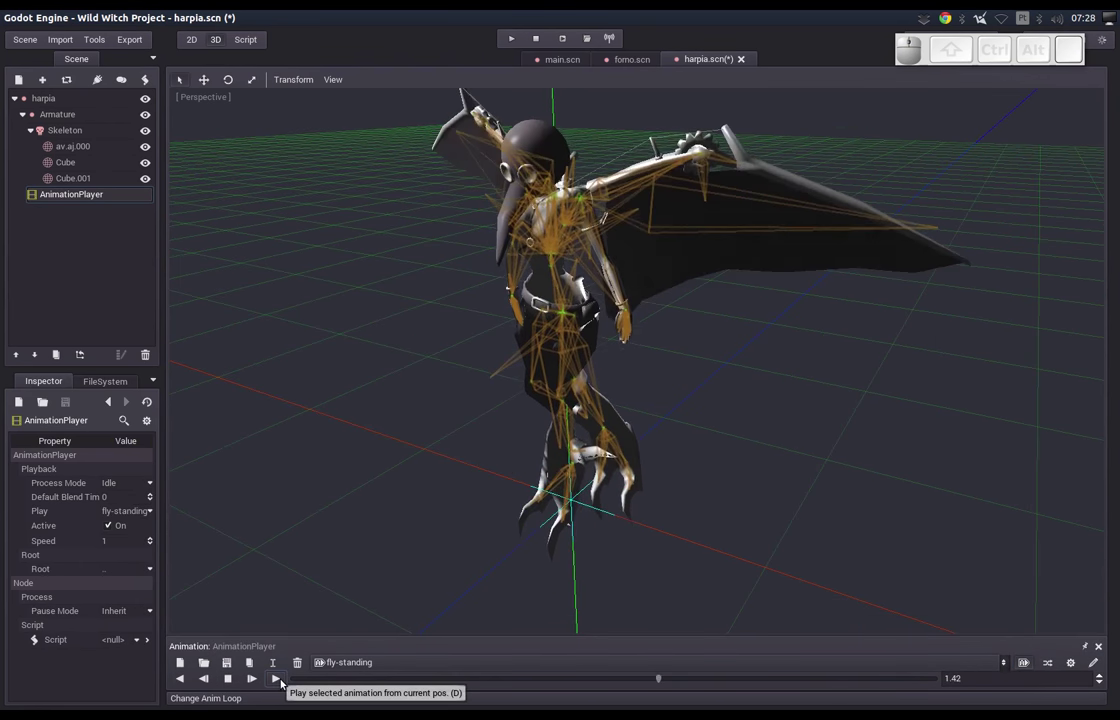
{"action": "left_click_drag", "start_coordinate": [491, 471], "coordinate": [469, 499]}
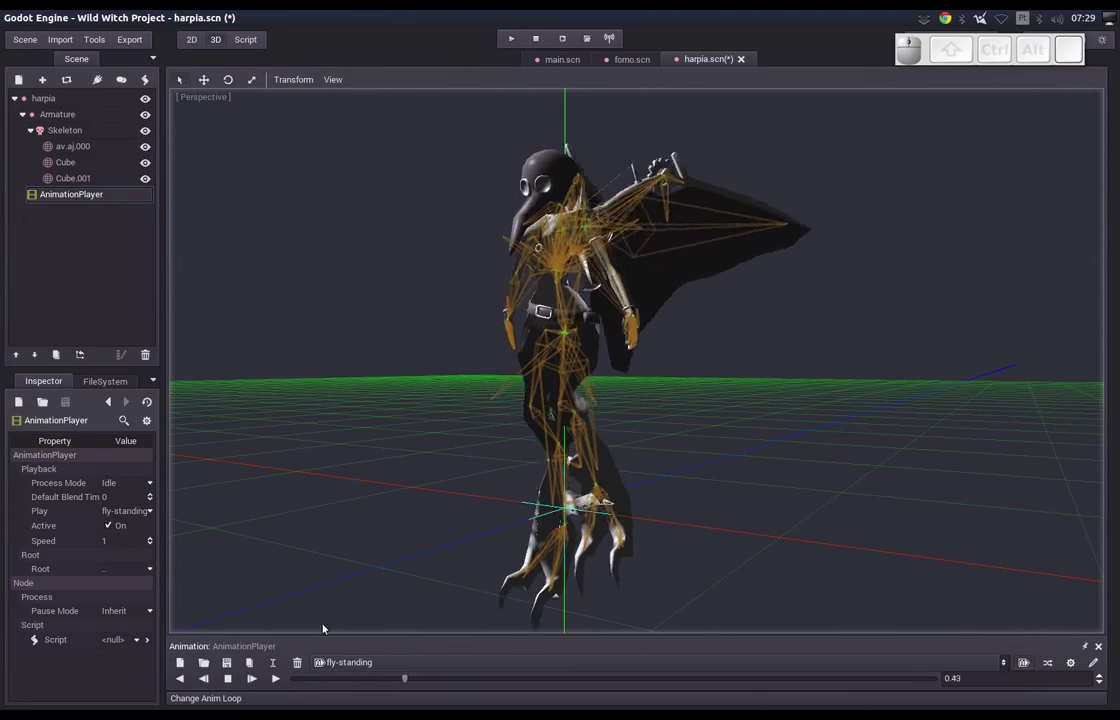
{"action": "left_click", "coordinate": [230, 682]}
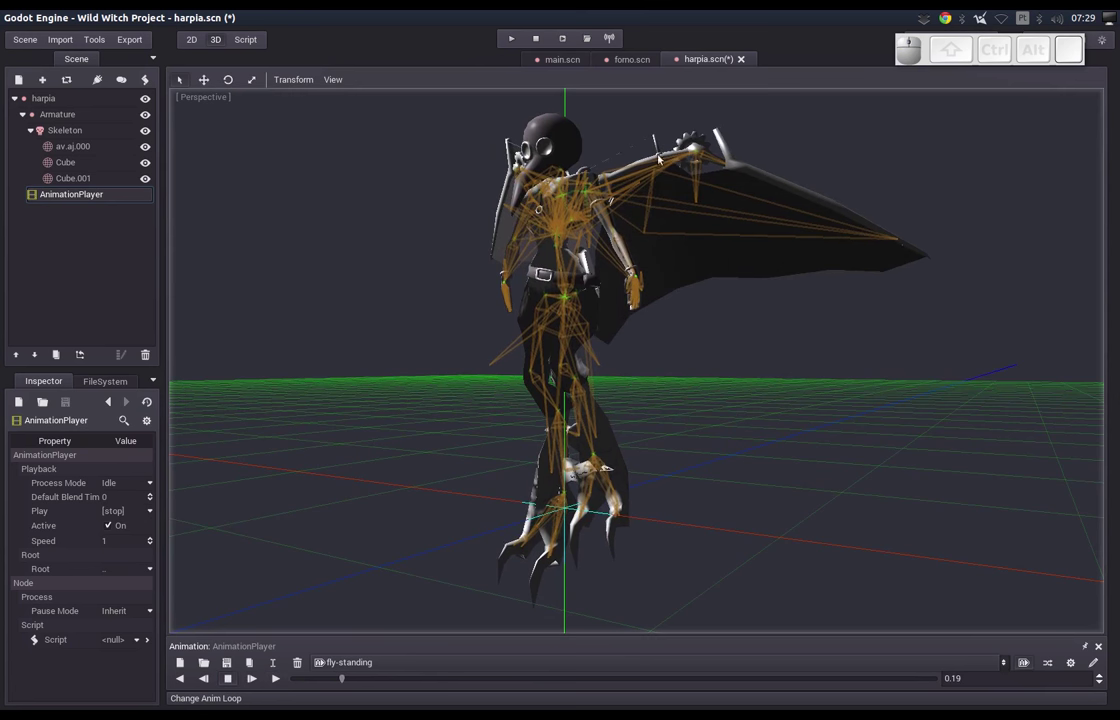
{"action": "left_click_drag", "start_coordinate": [533, 252], "coordinate": [568, 269]}
{"action": "middle_click", "coordinate": [597, 309]}
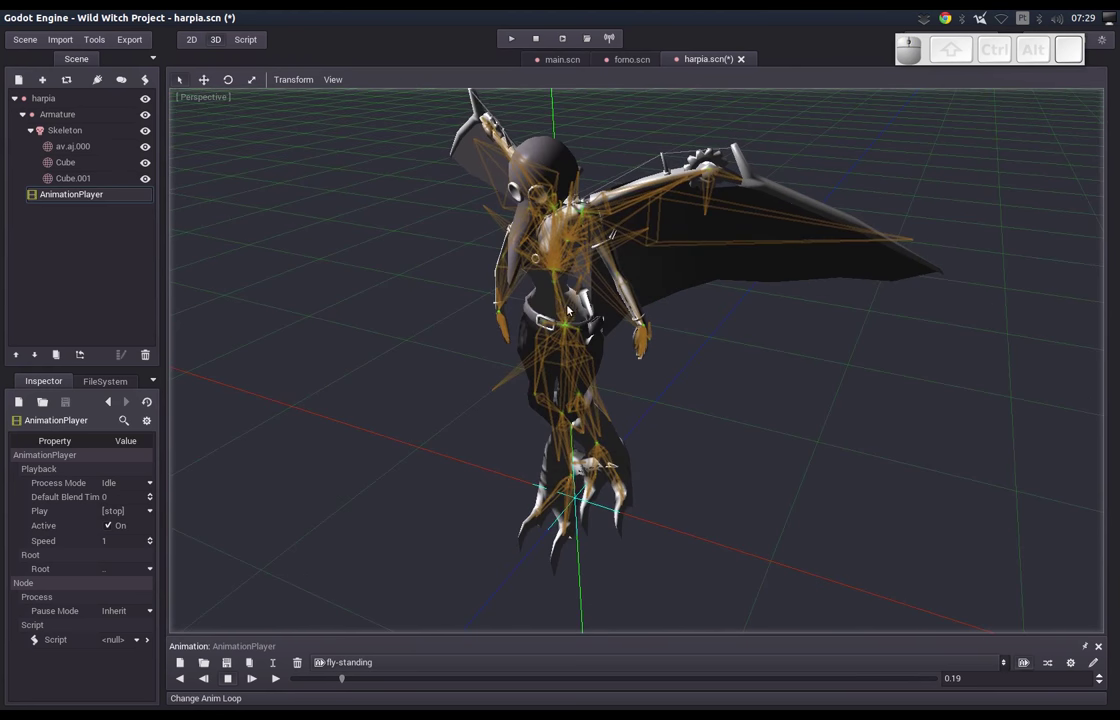
{"action": "key", "text": "ctrl+s"}
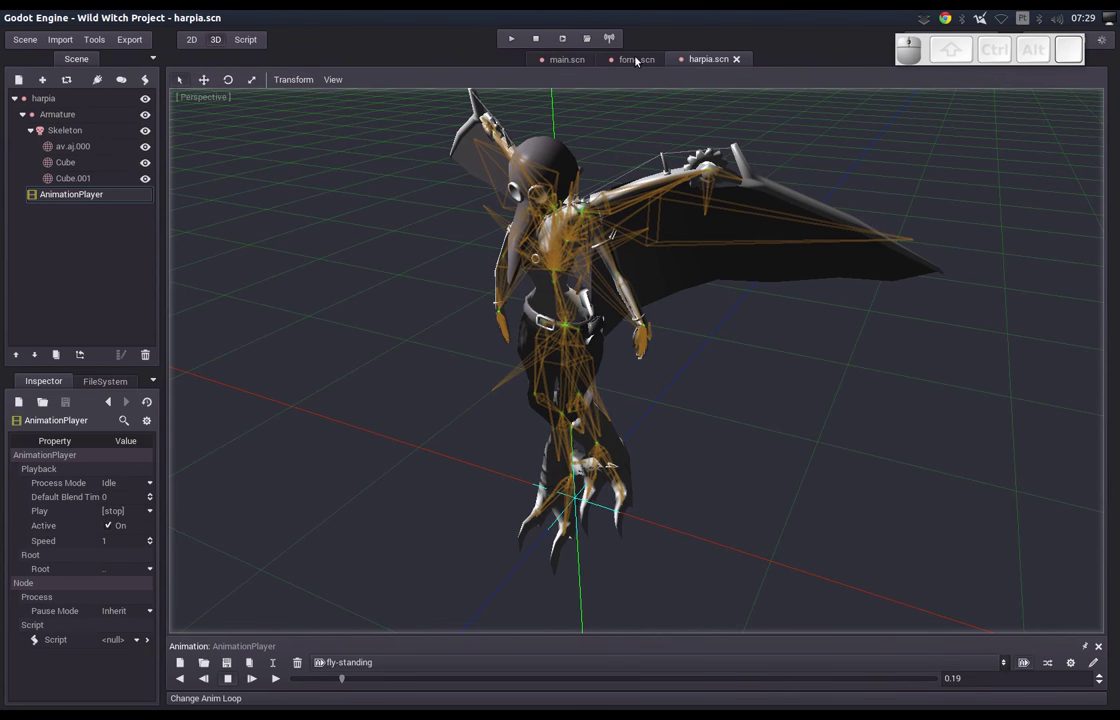
In main.scn, instance harpia.scn as a child of the terreno node.
{"action": "left_click", "coordinate": [637, 58]}
{"action": "left_click", "coordinate": [574, 62]}
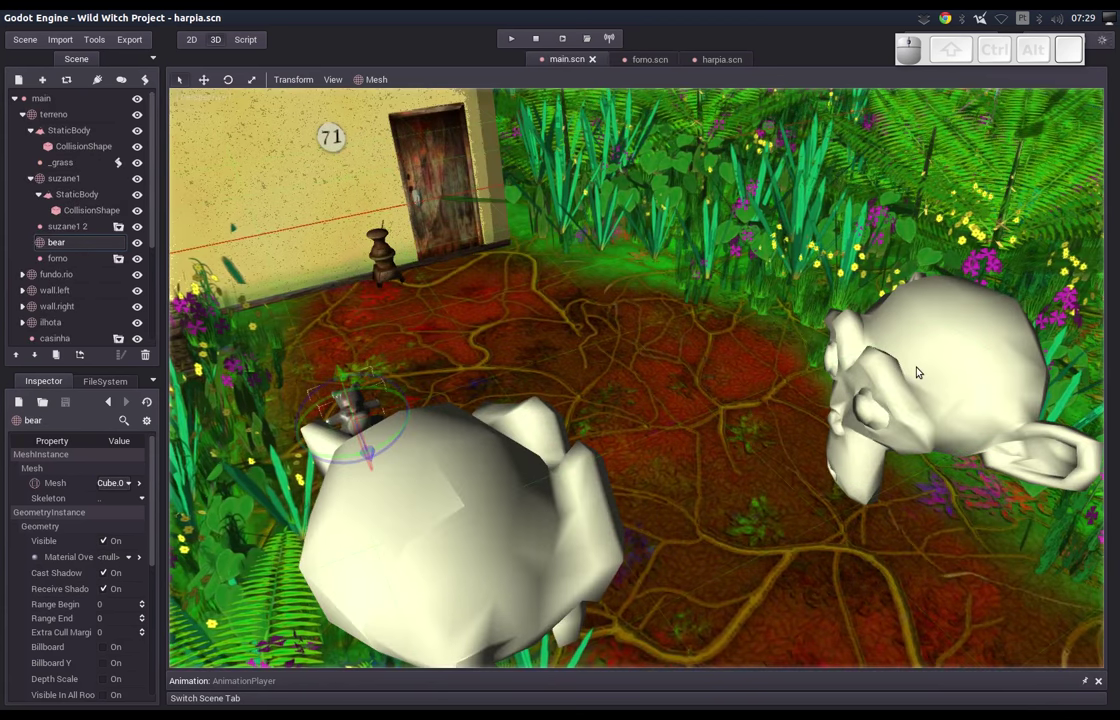
{"action": "left_click", "coordinate": [63, 115]}
{"action": "left_click", "coordinate": [51, 89]}
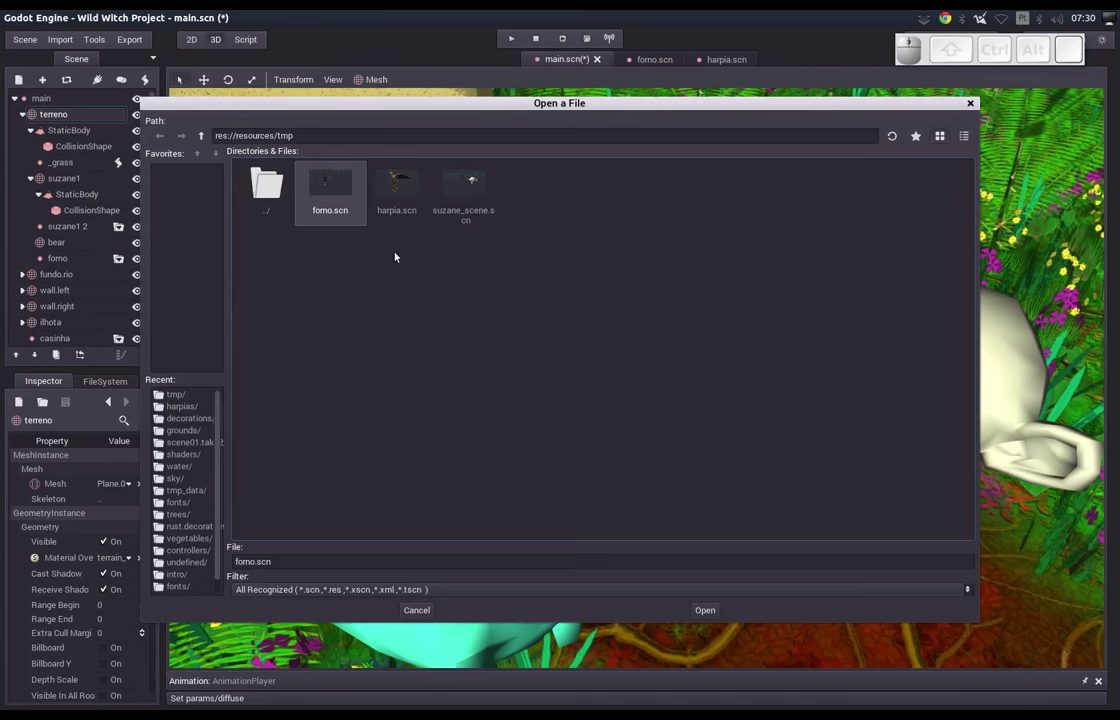
{"action": "left_click", "coordinate": [400, 202]}
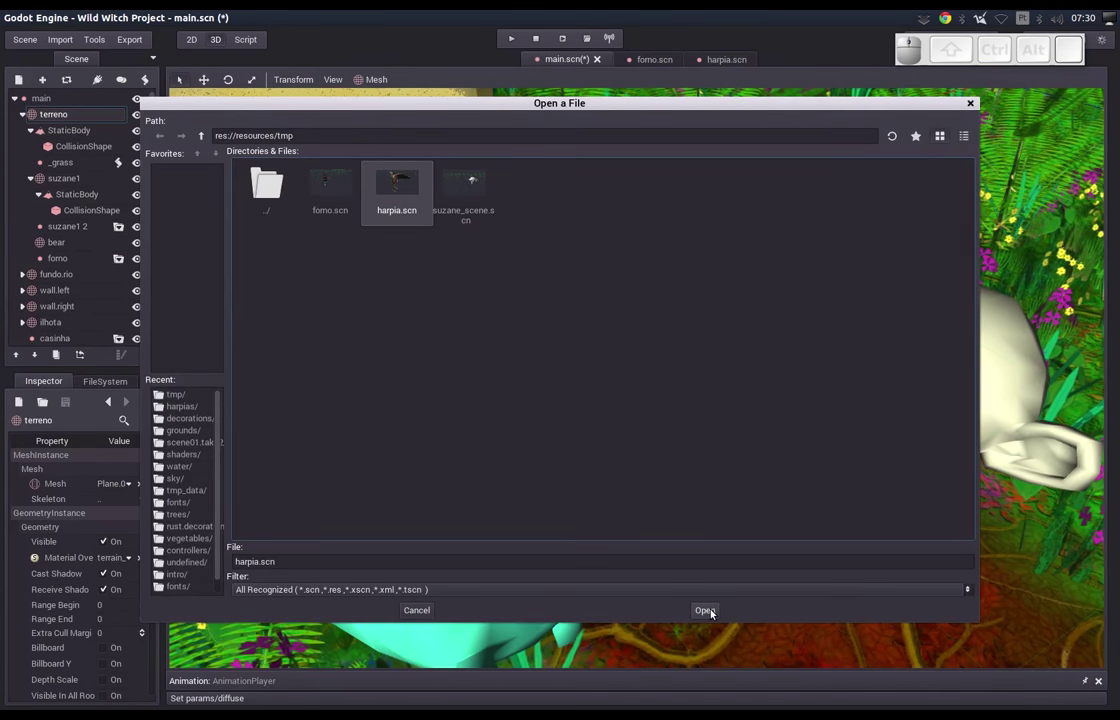
{"action": "left_click", "coordinate": [713, 612]}
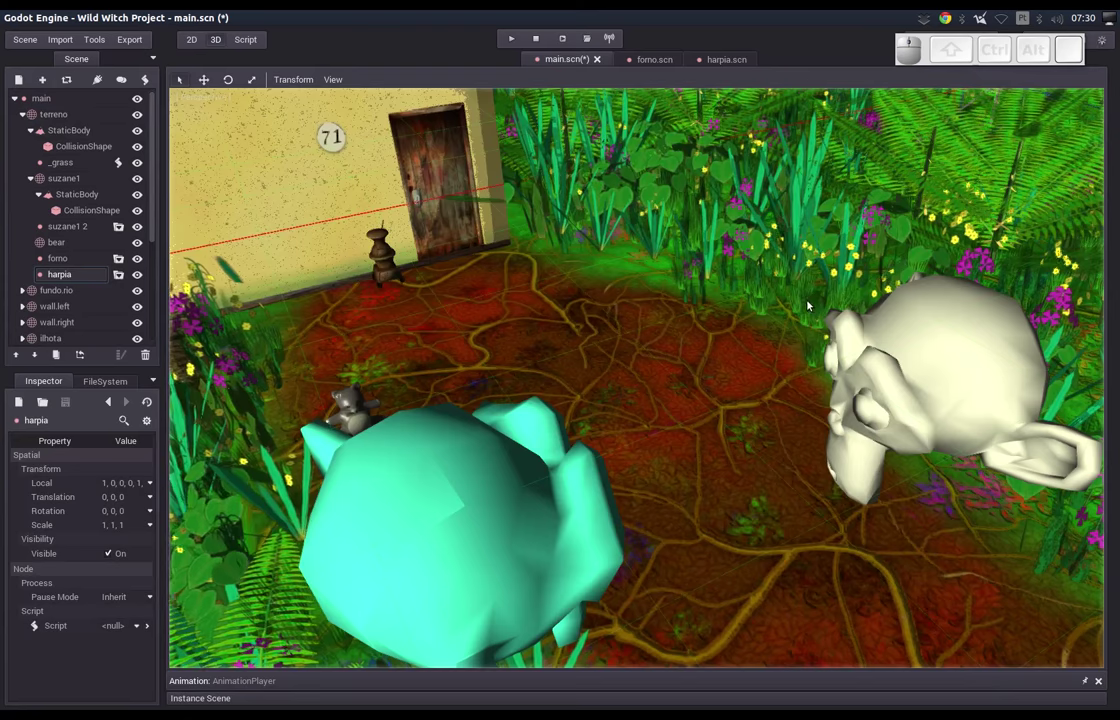
Move the harpy over by the house and rotate it to face sideways.
{"action": "left_click", "coordinate": [800, 282]}
{"action": "left_click_drag", "start_coordinate": [886, 197], "coordinate": [446, 321]}
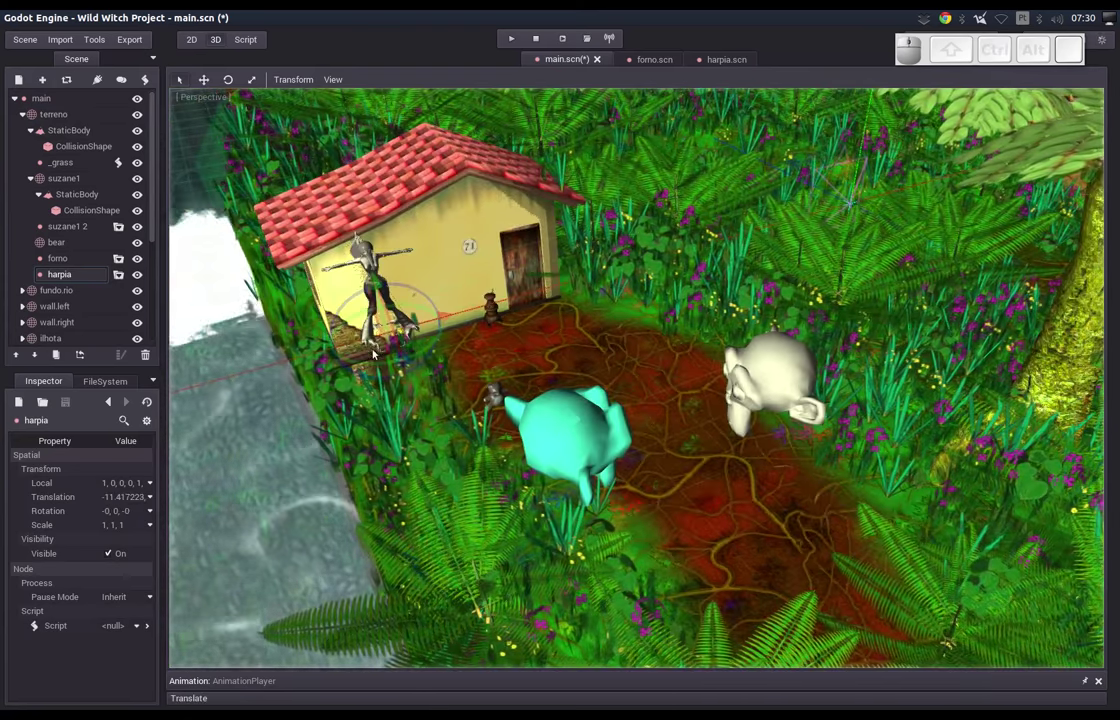
{"action": "left_click_drag", "start_coordinate": [378, 366], "coordinate": [414, 307]}
{"action": "middle_click", "coordinate": [438, 305]}
{"action": "left_click", "coordinate": [587, 245]}
{"action": "left_click_drag", "start_coordinate": [609, 321], "coordinate": [567, 413]}
Reposition the harpy beside the waterfall, left of the house.
{"action": "left_click_drag", "start_coordinate": [540, 417], "coordinate": [564, 425]}
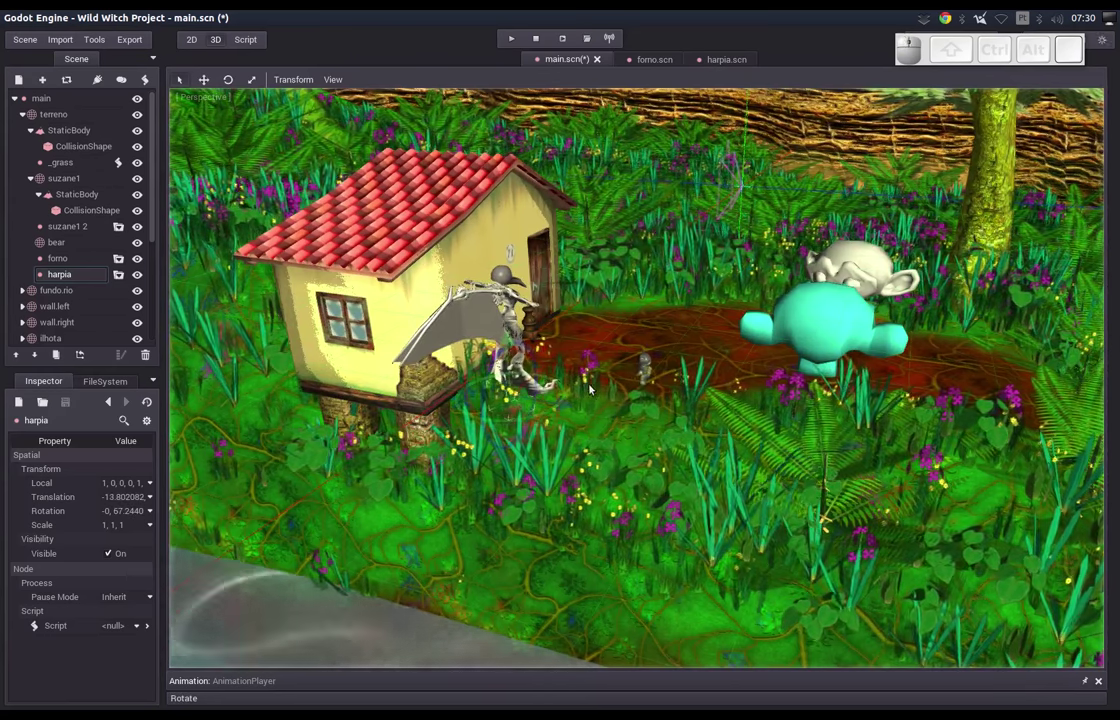
{"action": "middle_click", "coordinate": [583, 389]}
{"action": "middle_click", "coordinate": [481, 293]}
{"action": "left_click_drag", "start_coordinate": [347, 341], "coordinate": [585, 223]}
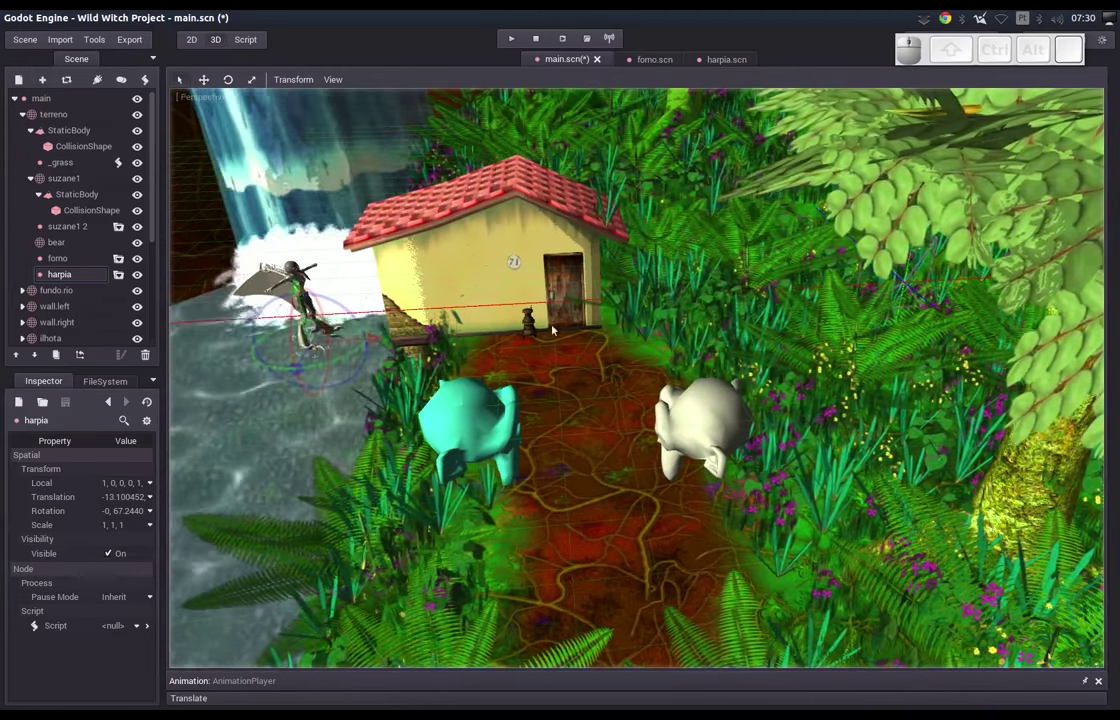
{"action": "middle_click", "coordinate": [537, 322]}
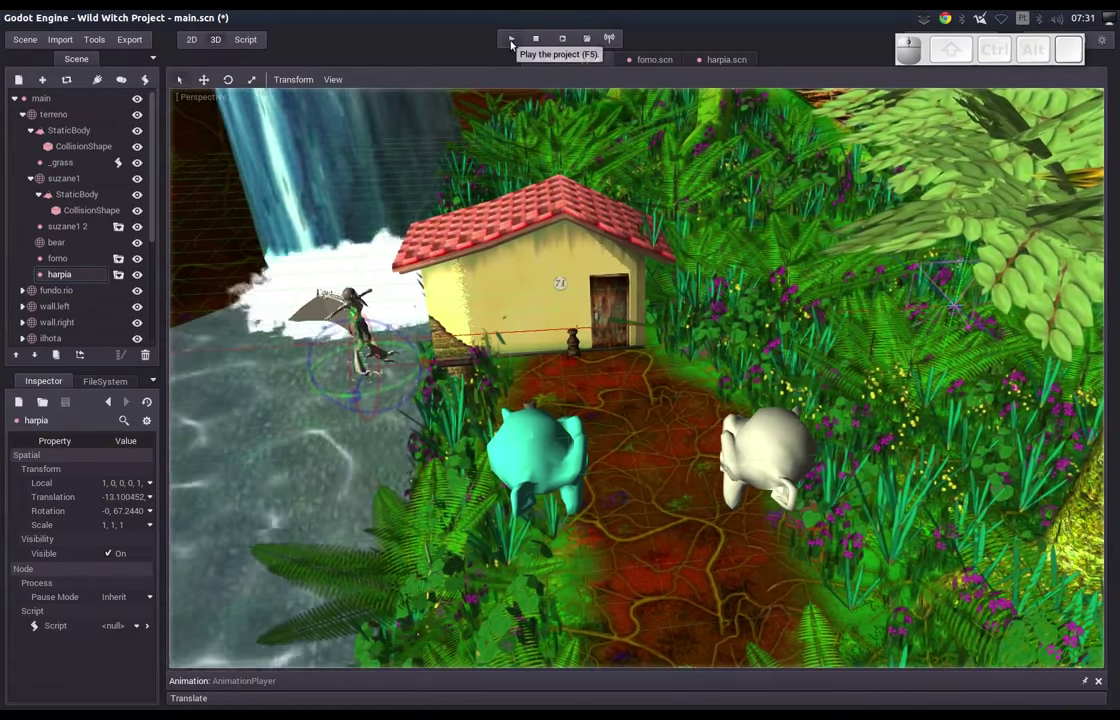
Run the project, maximize the game window, and look around the garden toward the harpy.
{"action": "scroll", "scroll_direction": "up", "scroll_amount": 3}
{"action": "left_click", "coordinate": [517, 47]}
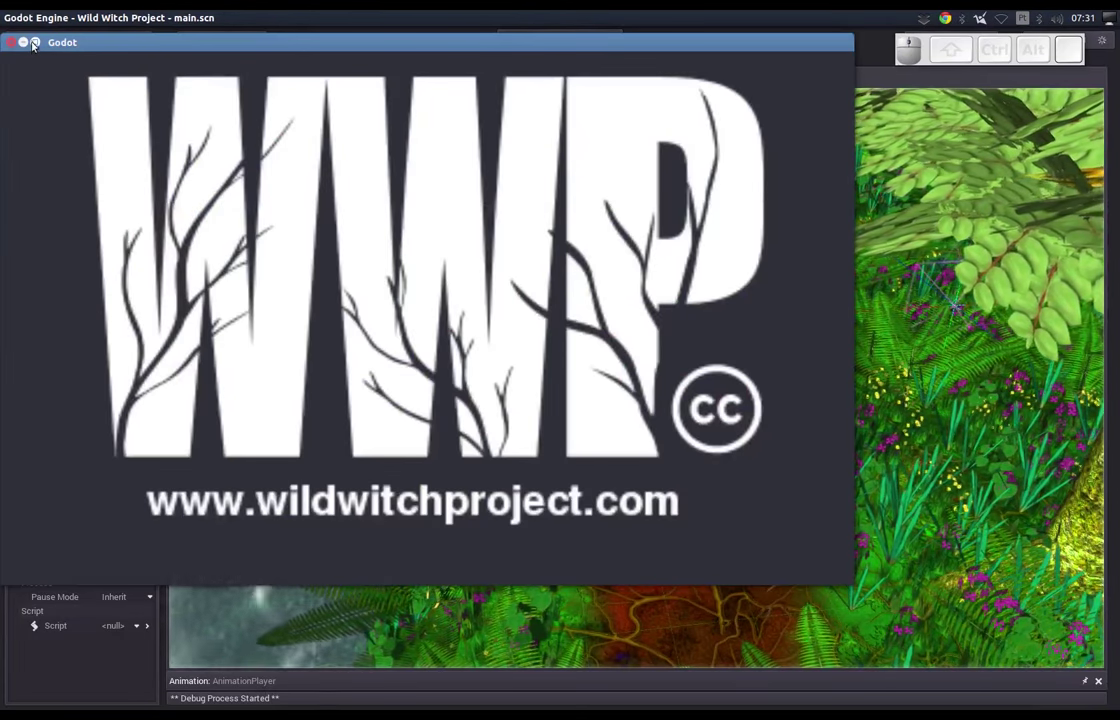
{"action": "left_click", "coordinate": [41, 48]}
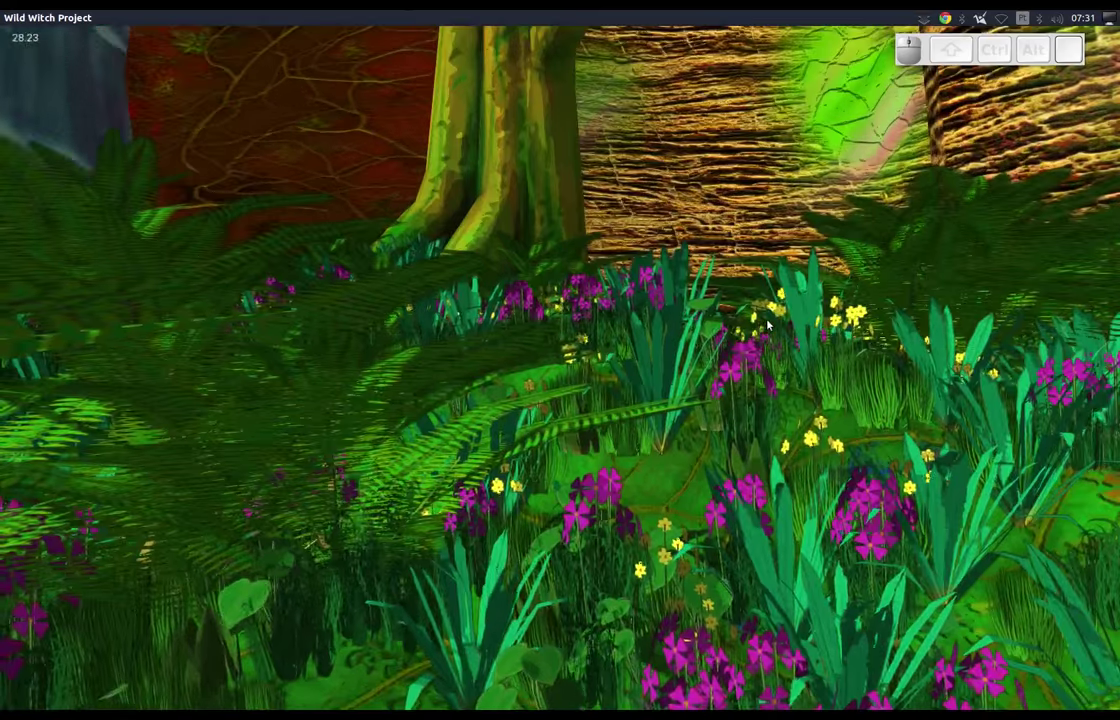
{"action": "left_click_drag", "start_coordinate": [695, 337], "coordinate": [391, 441]}
{"action": "left_click", "coordinate": [390, 443]}
{"action": "left_click_drag", "start_coordinate": [567, 494], "coordinate": [431, 516]}
{"action": "left_click", "coordinate": [428, 513]}
{"action": "left_click_drag", "start_coordinate": [461, 487], "coordinate": [612, 410]}
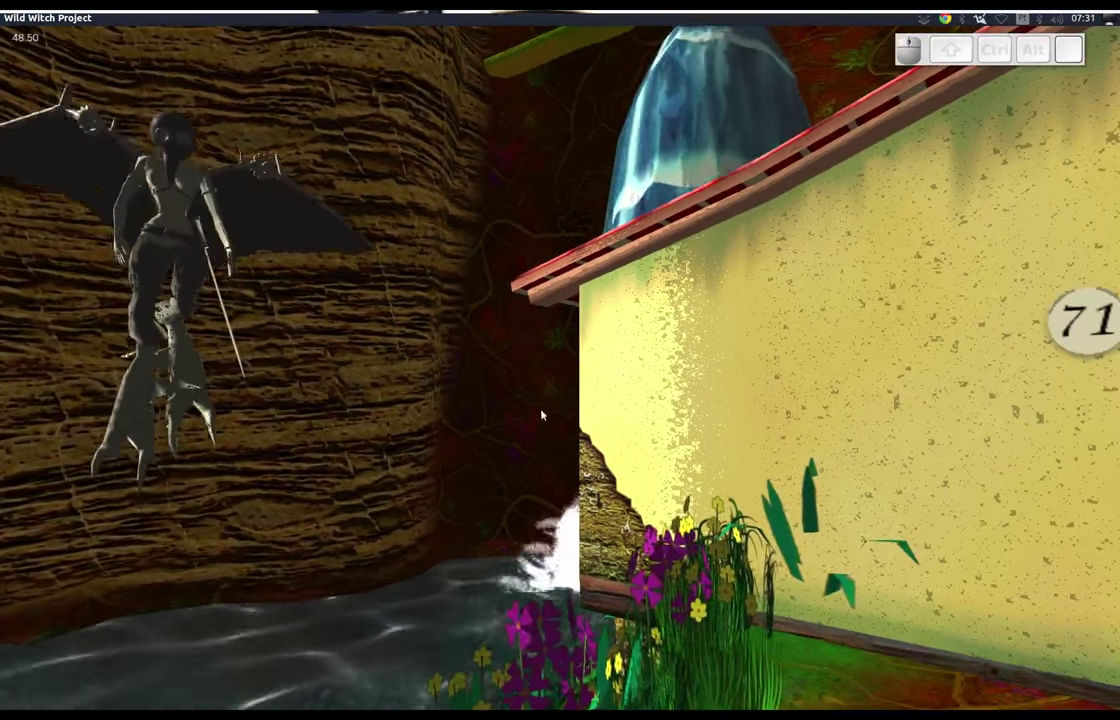
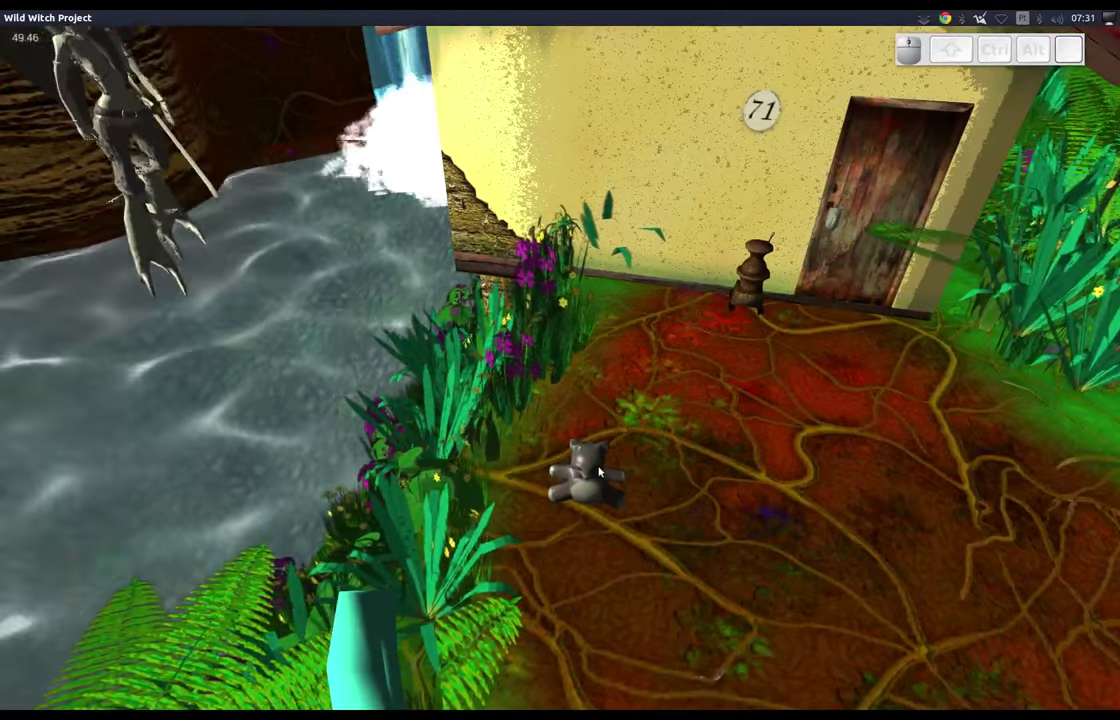
Walk around the yard watching the harpy fly, then close the game window.
{"action": "left_click", "coordinate": [602, 467]}
{"action": "left_click", "coordinate": [1020, 169]}
{"action": "left_click_drag", "start_coordinate": [819, 340], "coordinate": [122, 358]}
{"action": "left_click", "coordinate": [288, 312]}
{"action": "left_click", "coordinate": [132, 197]}
{"action": "left_click_drag", "start_coordinate": [290, 305], "coordinate": [548, 356]}
{"action": "left_click_drag", "start_coordinate": [548, 356], "coordinate": [99, 447]}
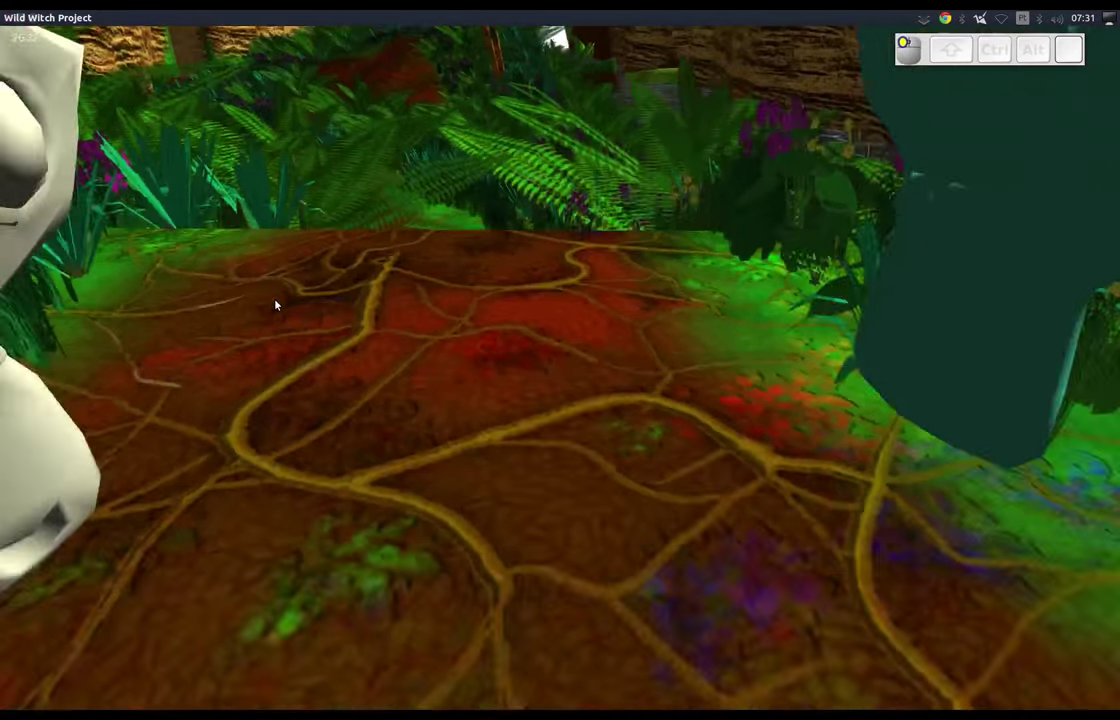
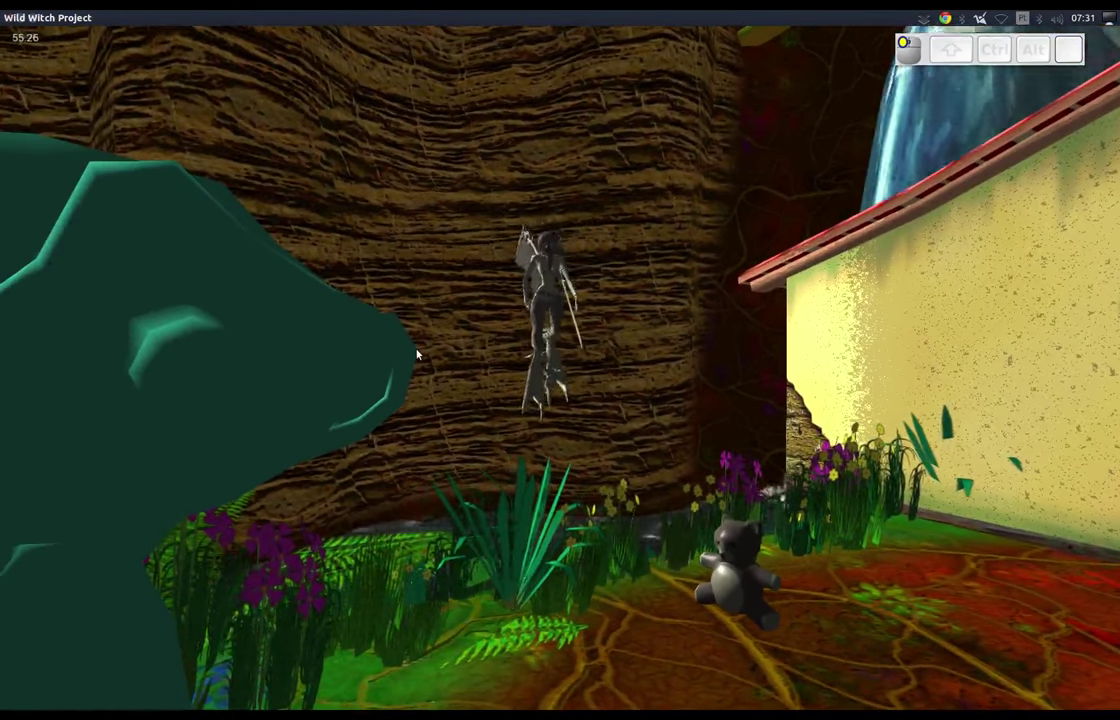
{"action": "left_click_drag", "start_coordinate": [419, 351], "coordinate": [419, 351]}
{"action": "left_click", "coordinate": [455, 381]}
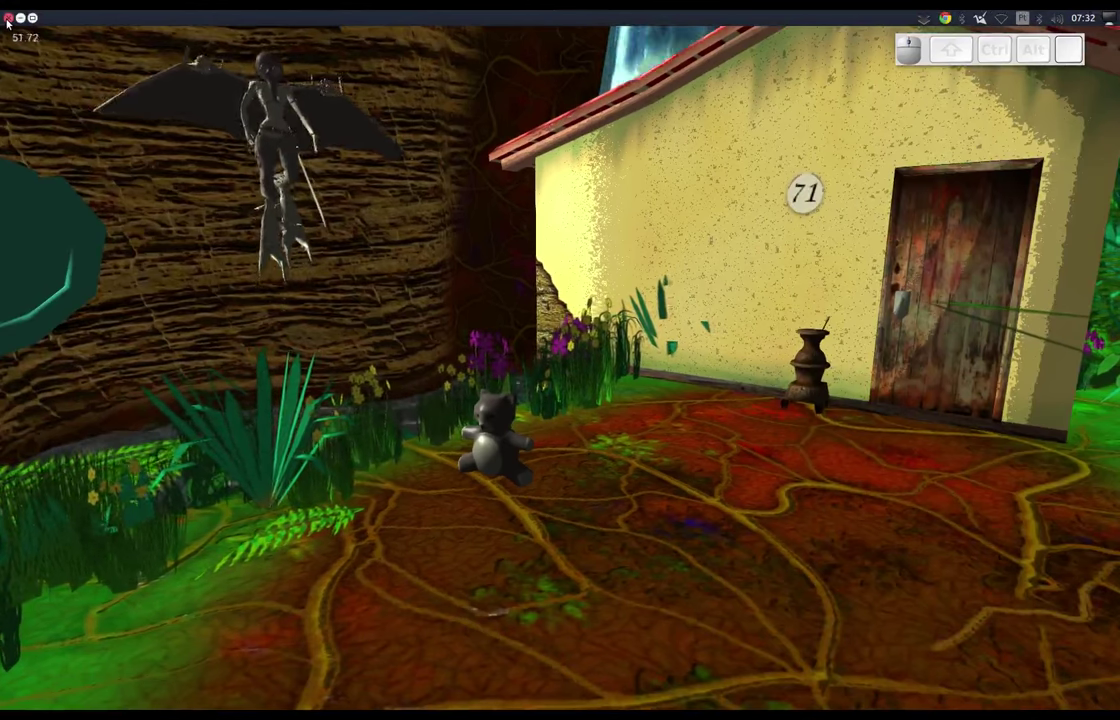
{"action": "left_click", "coordinate": [9, 22]}
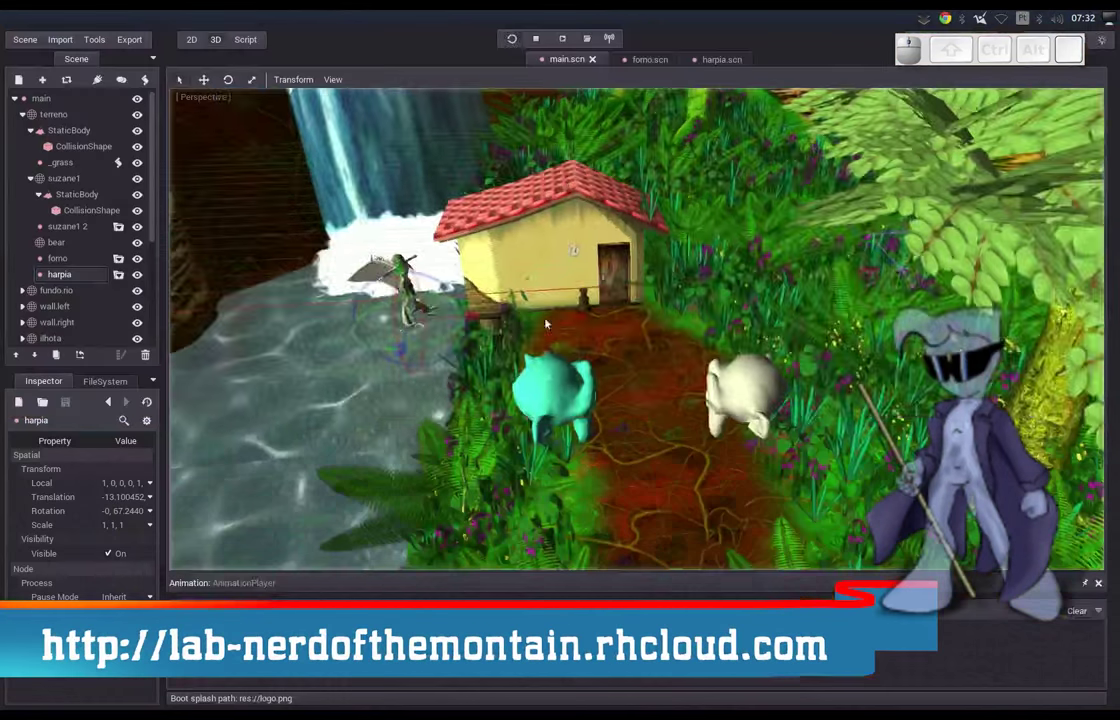